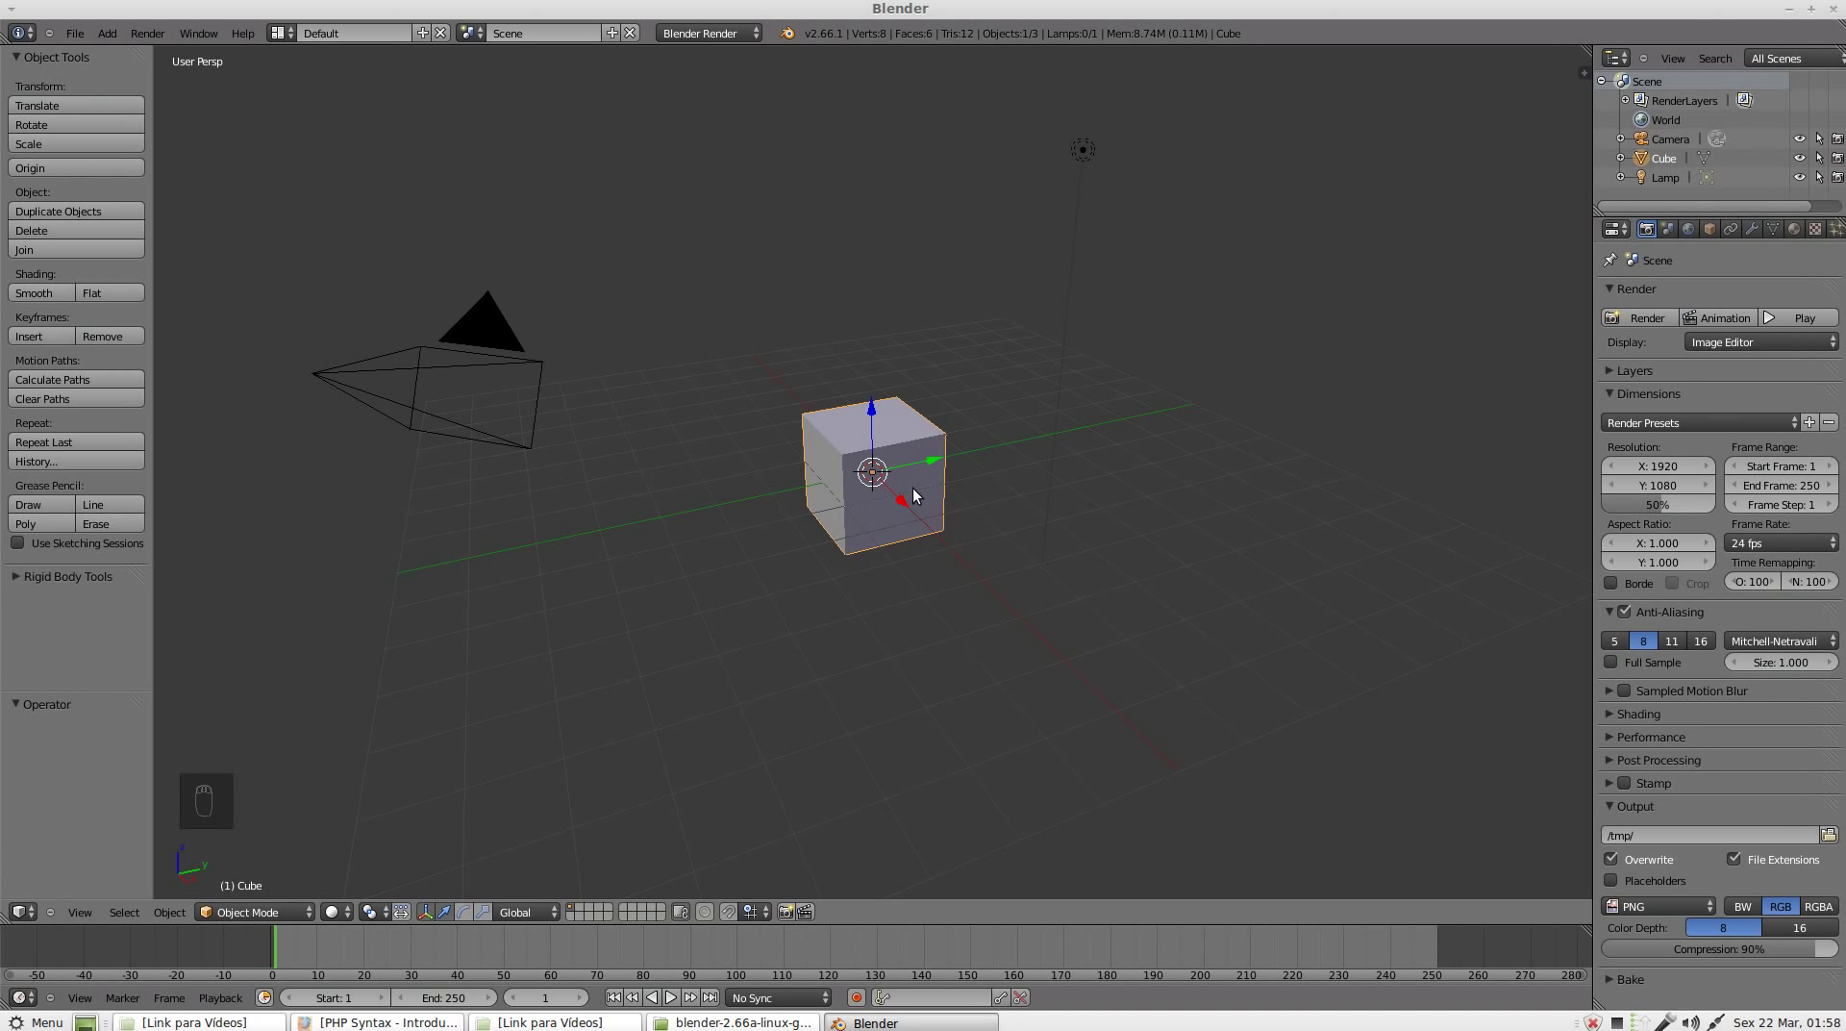
Step: Switch the scene's render engine to Cycles Render
{"action": "left_click_drag", "start_coordinate": [713, 36], "coordinate": [736, 99]}
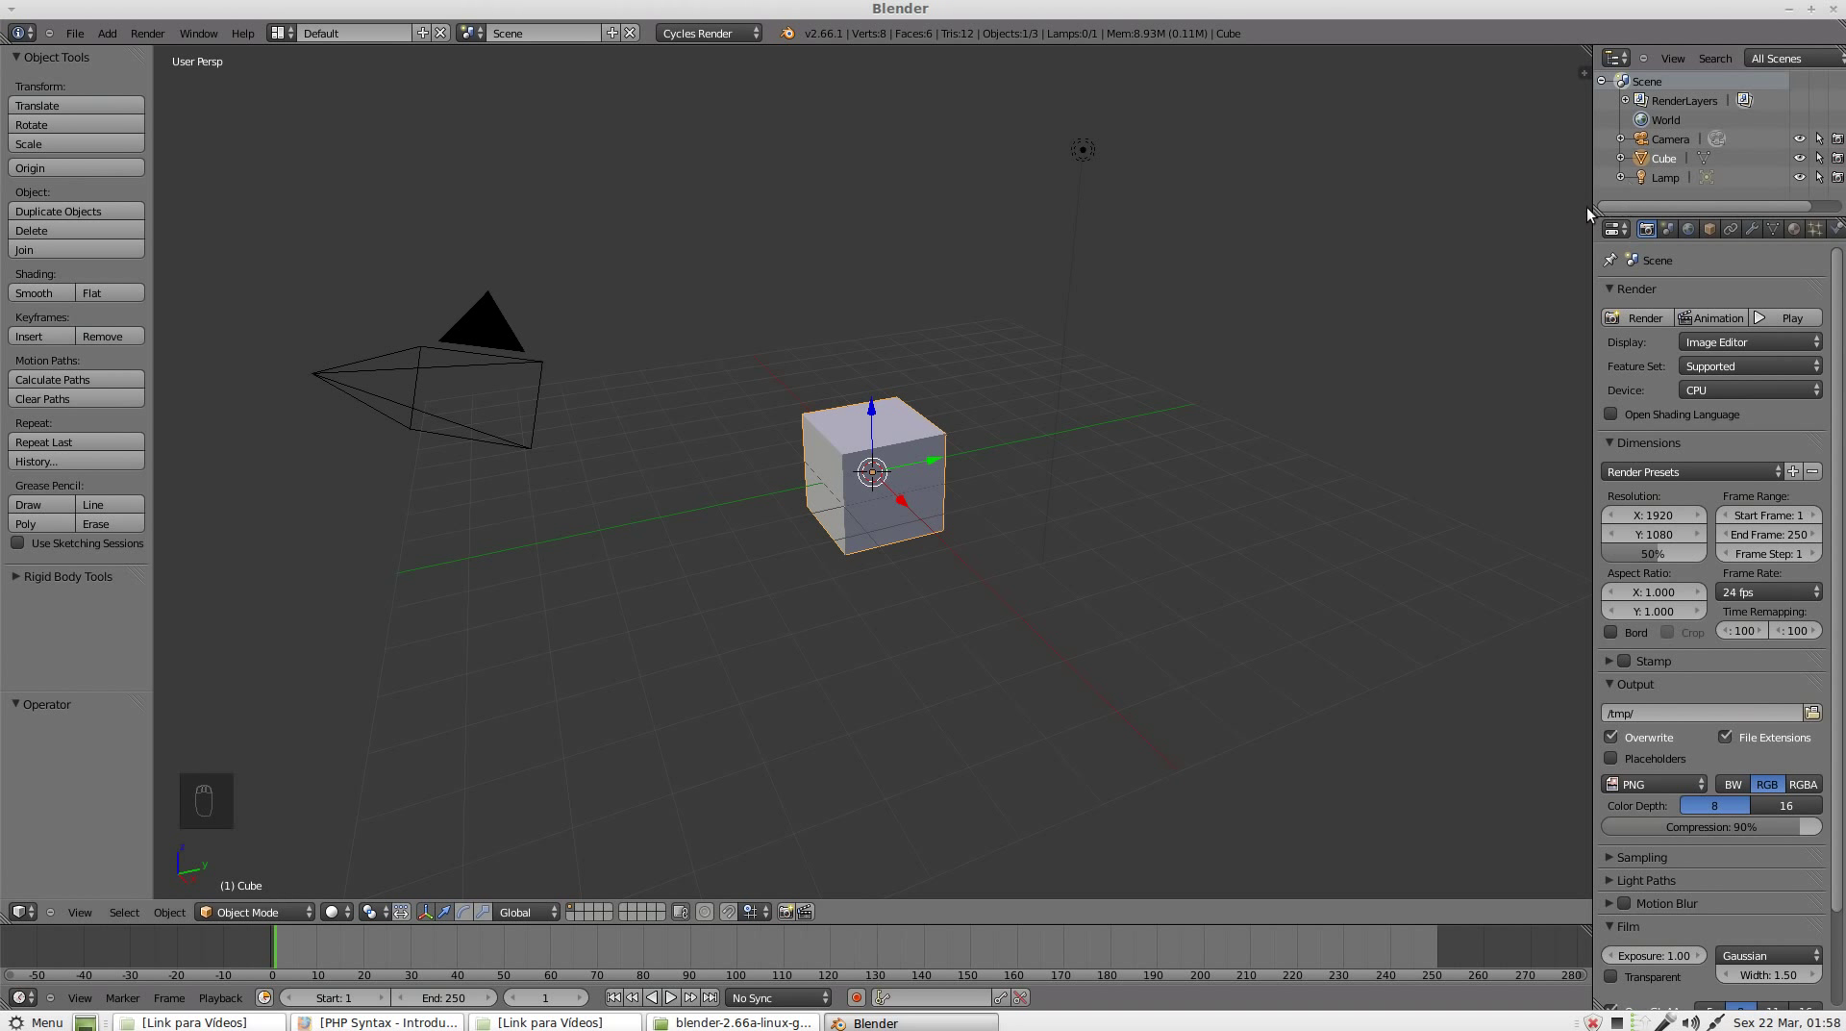
Step: Widen the Properties editor and set the Cycles render device to GPU Compute
{"action": "left_click_drag", "start_coordinate": [1747, 311], "coordinate": [1454, 233]}
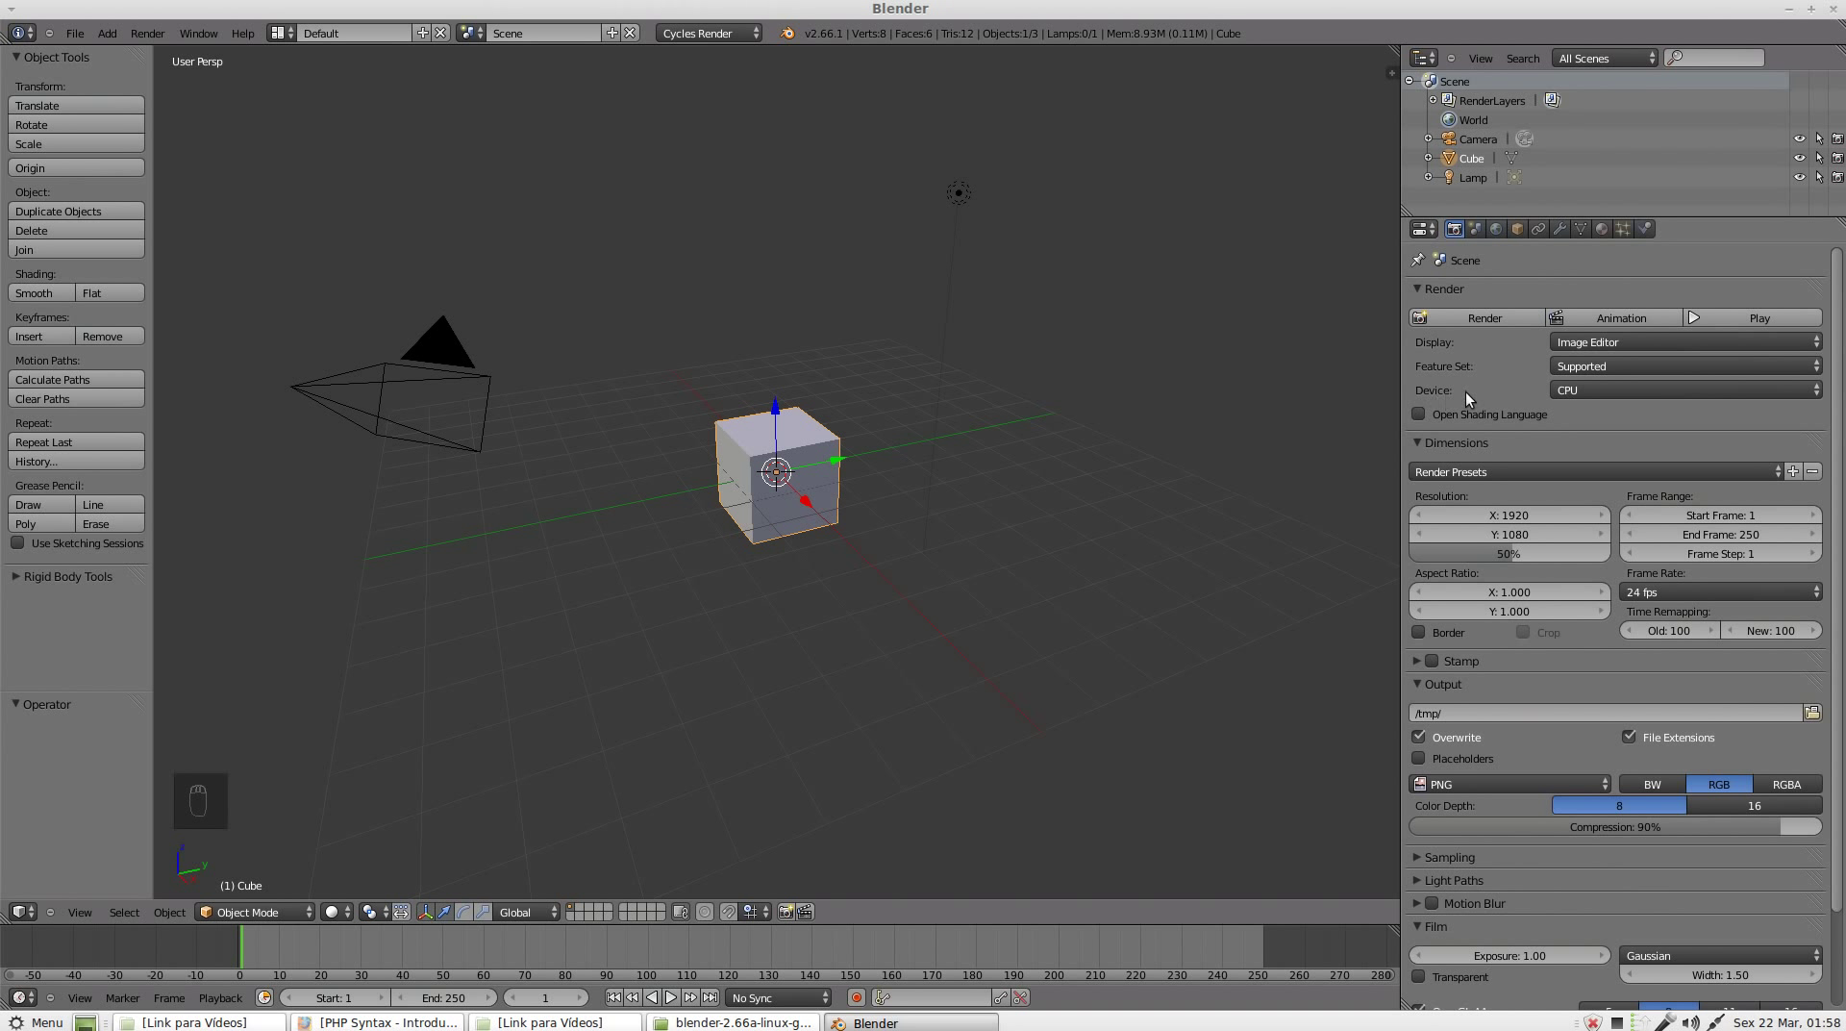
{"action": "left_click_drag", "start_coordinate": [1596, 388], "coordinate": [1616, 359]}
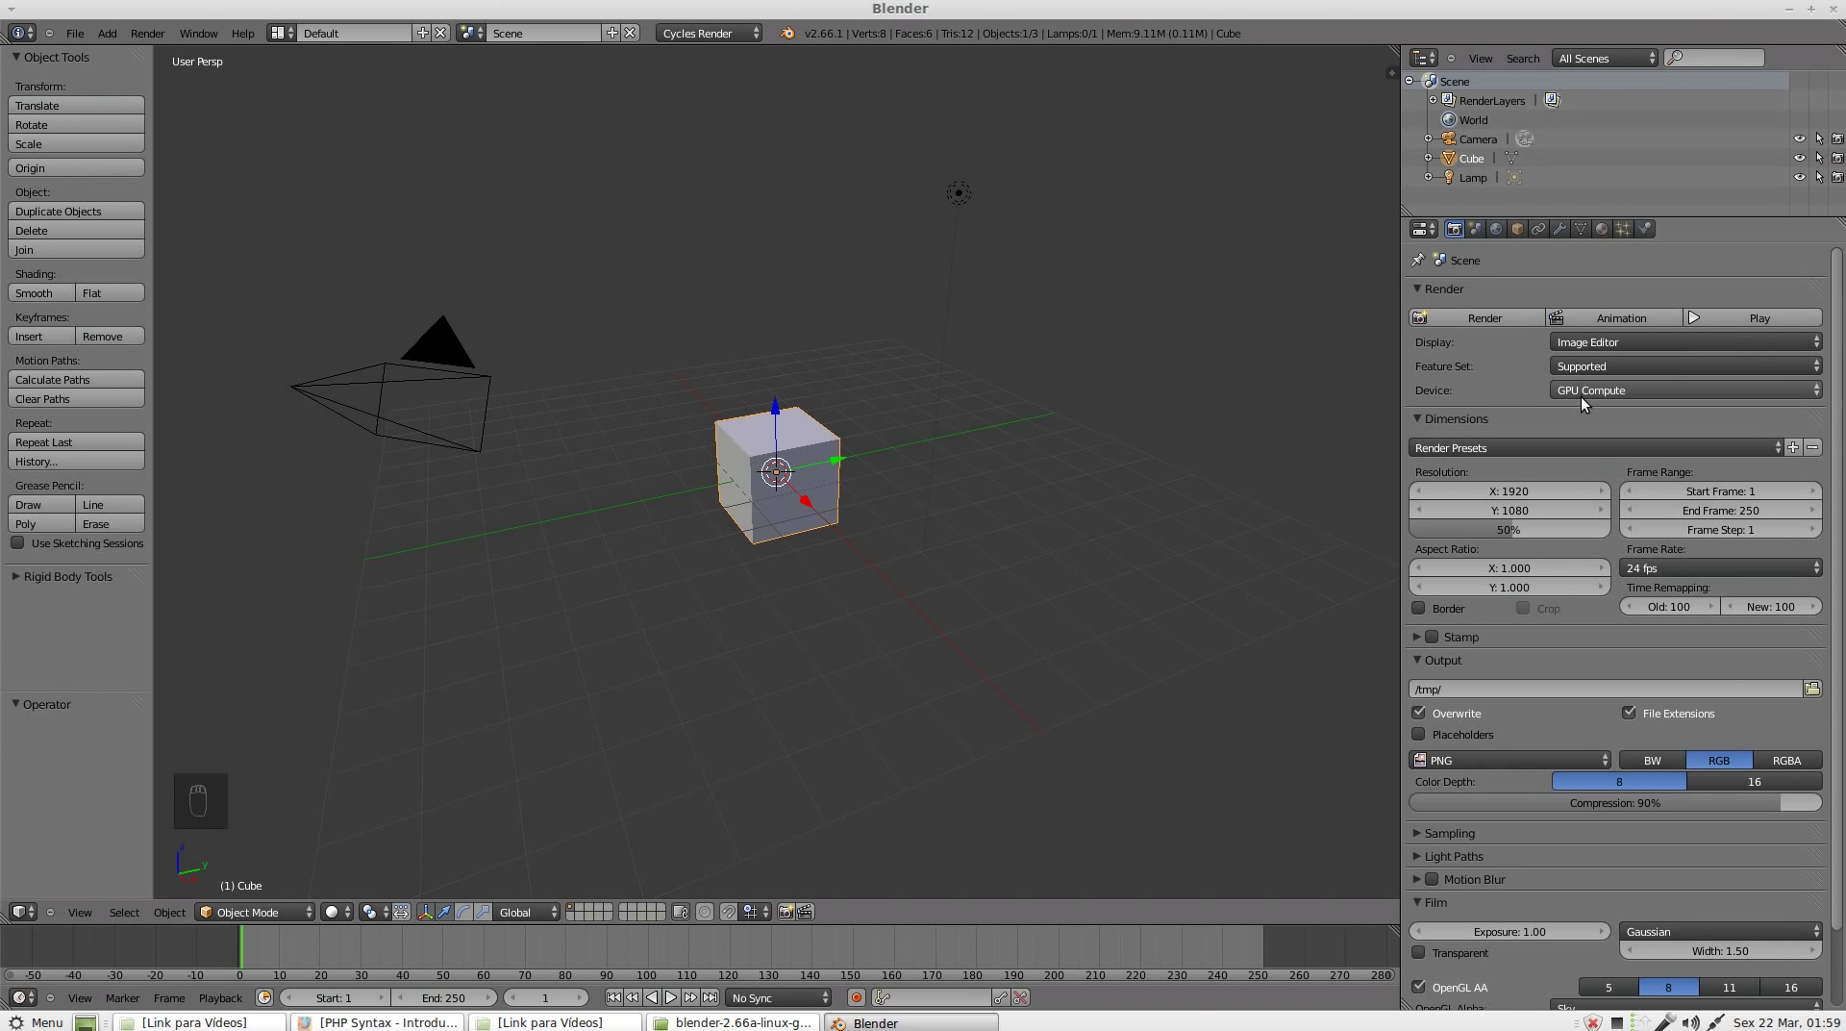
{"action": "left_click_drag", "start_coordinate": [1598, 372], "coordinate": [64, 43]}
{"action": "left_click_drag", "start_coordinate": [88, 41], "coordinate": [173, 226]}
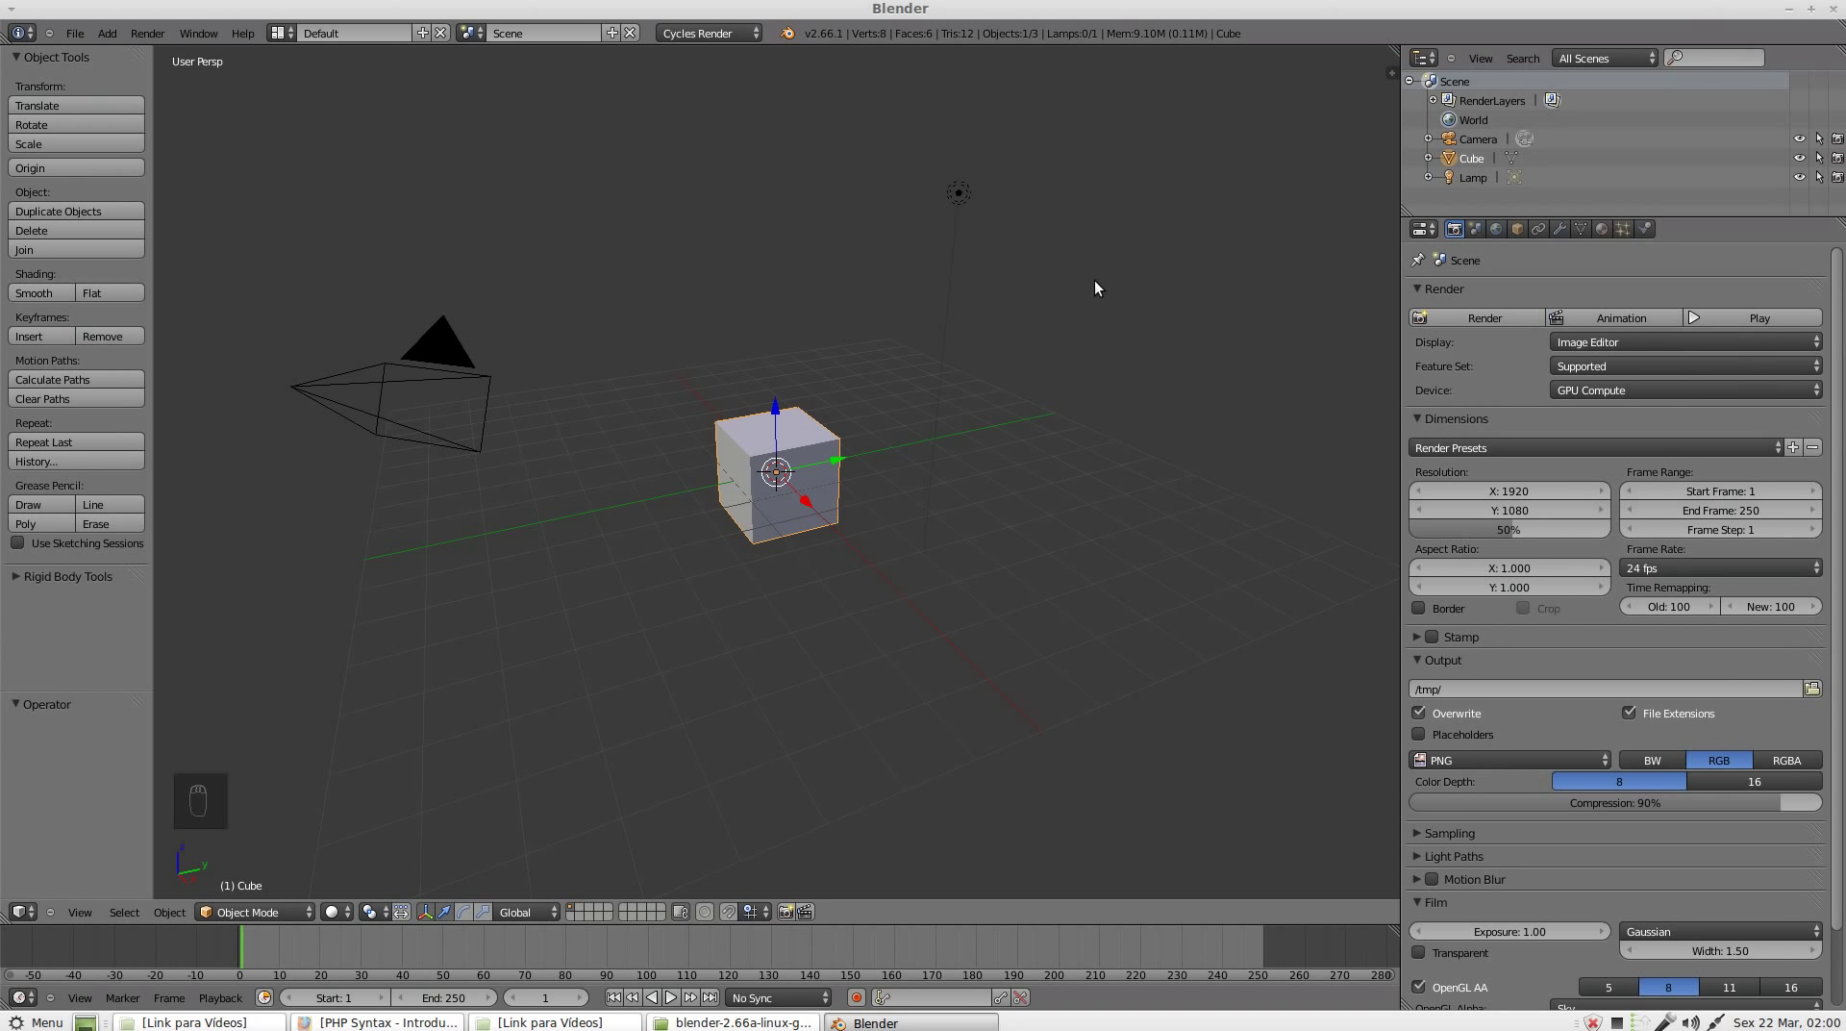
Step: Add a plane and scale it up into a large floor
{"action": "key", "text": "shift+a"}
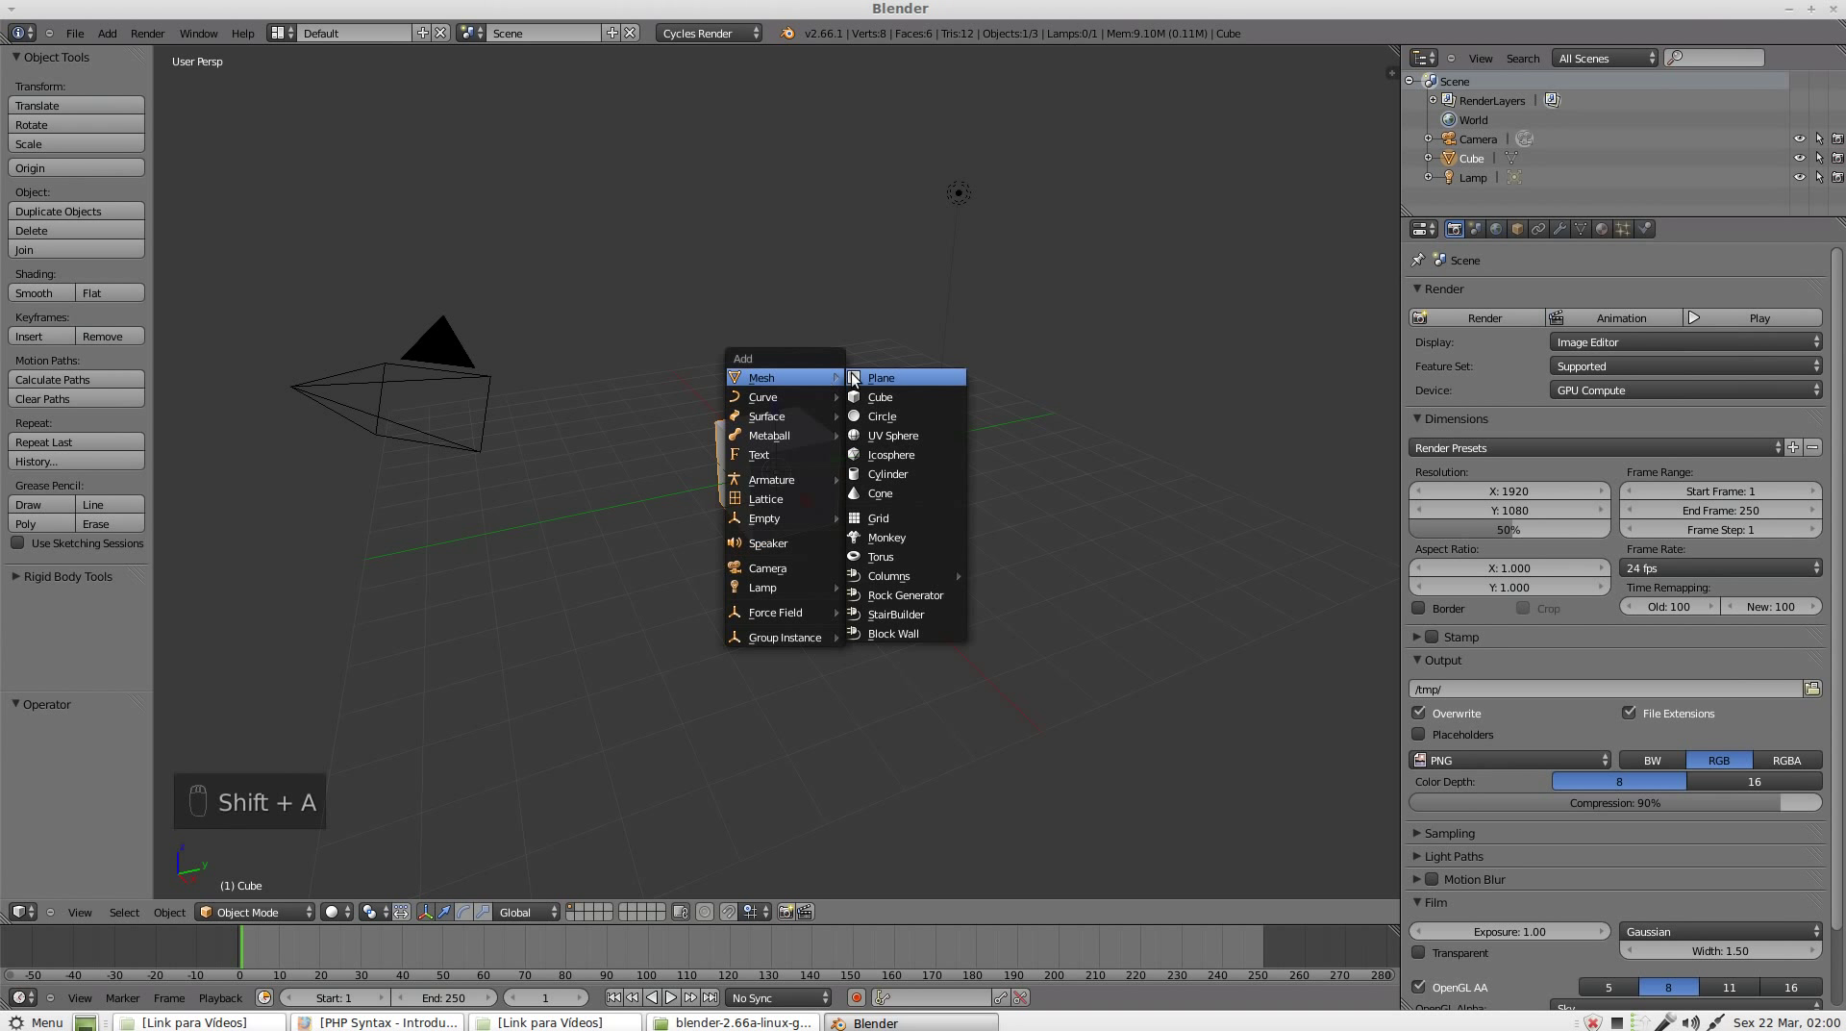
{"action": "left_click_drag", "start_coordinate": [782, 410], "coordinate": [1360, 709]}
{"action": "key", "text": "s"}
{"action": "key", "text": "s"}
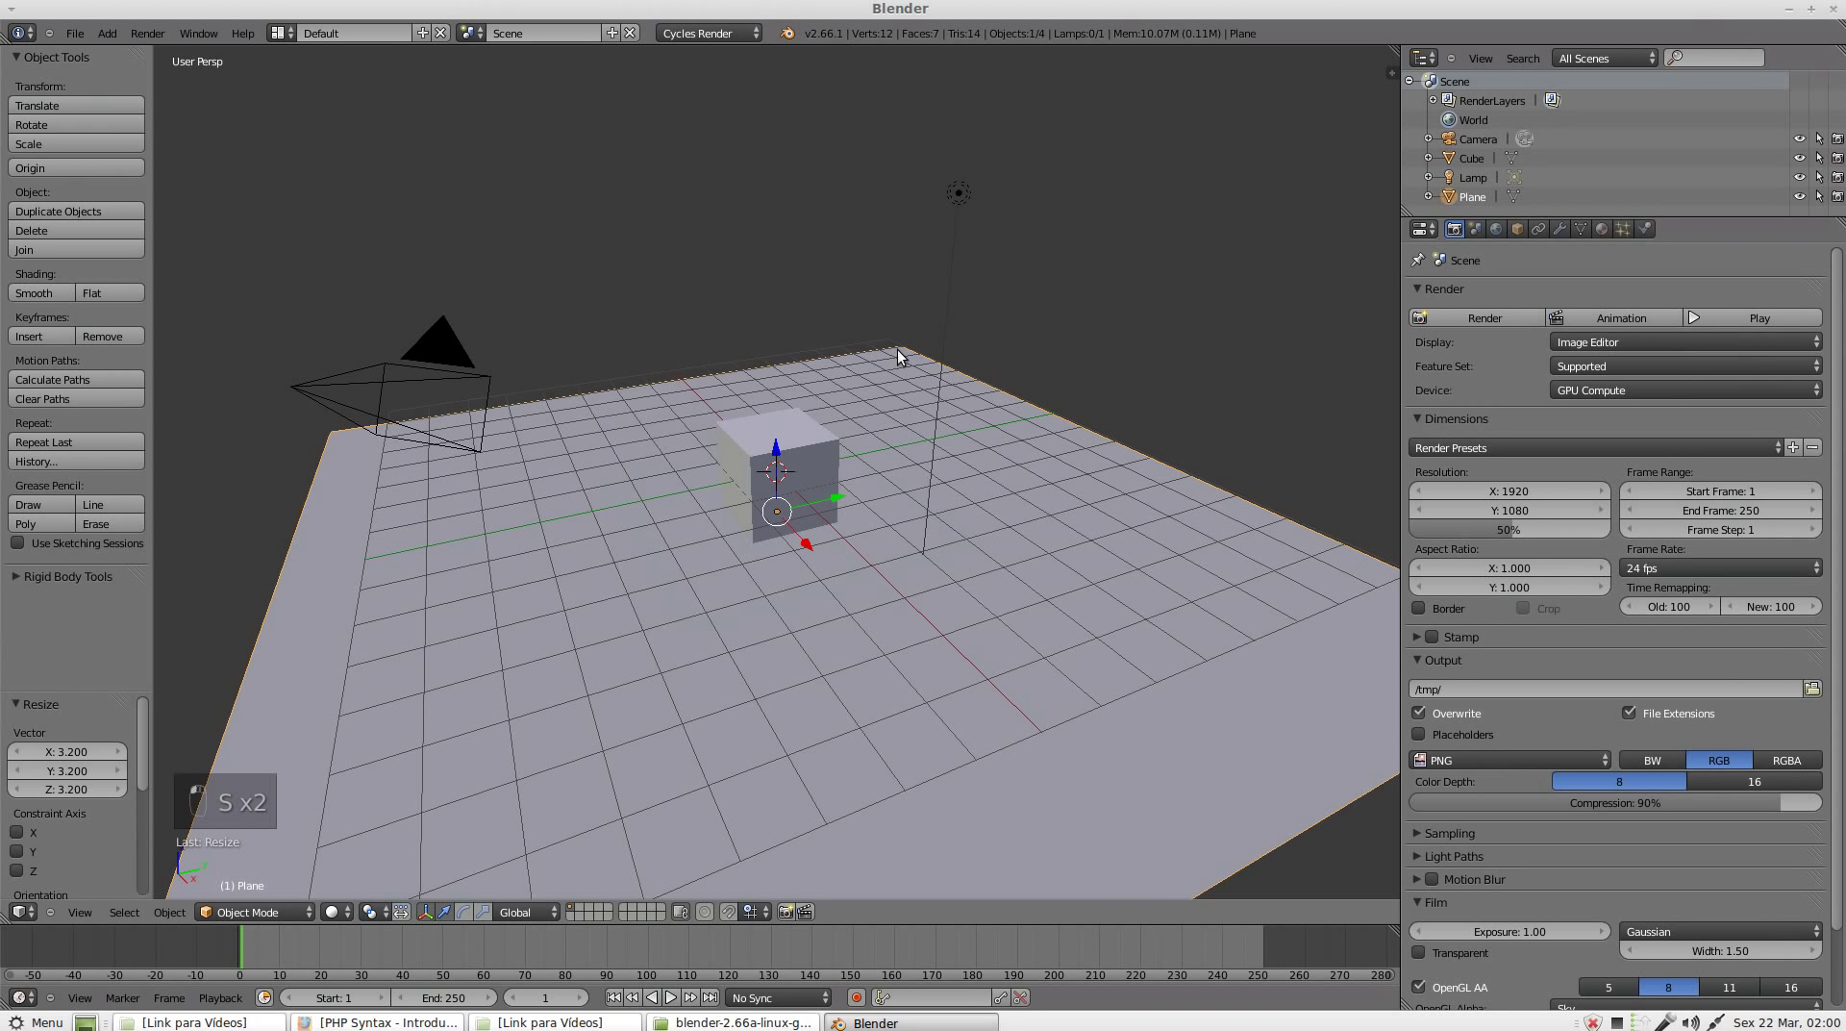
Step: Add a UV sphere and move it beside the cube
{"action": "key", "text": "shift+a"}
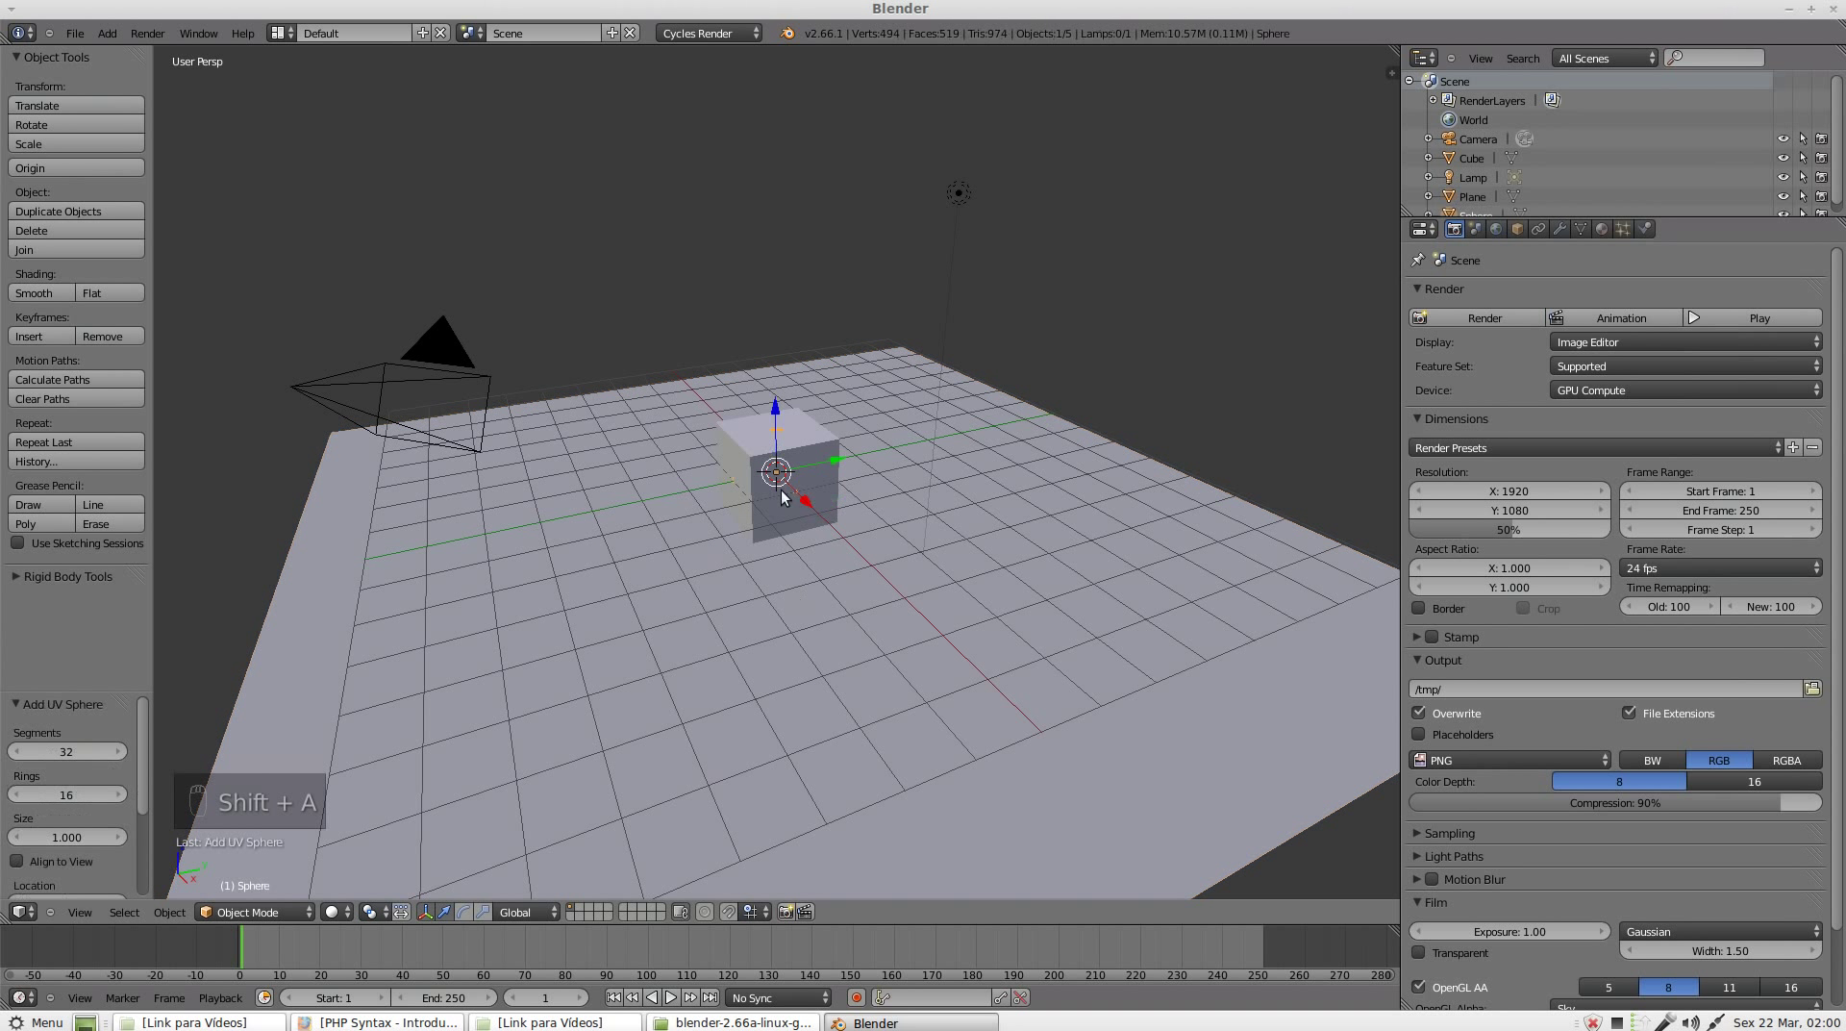
{"action": "left_click_drag", "start_coordinate": [703, 552], "coordinate": [34, 436]}
{"action": "left_click_drag", "start_coordinate": [35, 436], "coordinate": [56, 294]}
{"action": "left_click_drag", "start_coordinate": [56, 295], "coordinate": [763, 536]}
{"action": "middle_click", "coordinate": [763, 536]}
Step: Add a monkey head, move it beside the cube and rotate it around its vertical axis
{"action": "key", "text": "shift+a"}
{"action": "key", "text": "shift+a"}
{"action": "left_click_drag", "start_coordinate": [973, 564], "coordinate": [977, 575]}
{"action": "left_click", "coordinate": [889, 452]}
{"action": "left_click_drag", "start_coordinate": [878, 492], "coordinate": [897, 530]}
{"action": "key", "text": "r"}
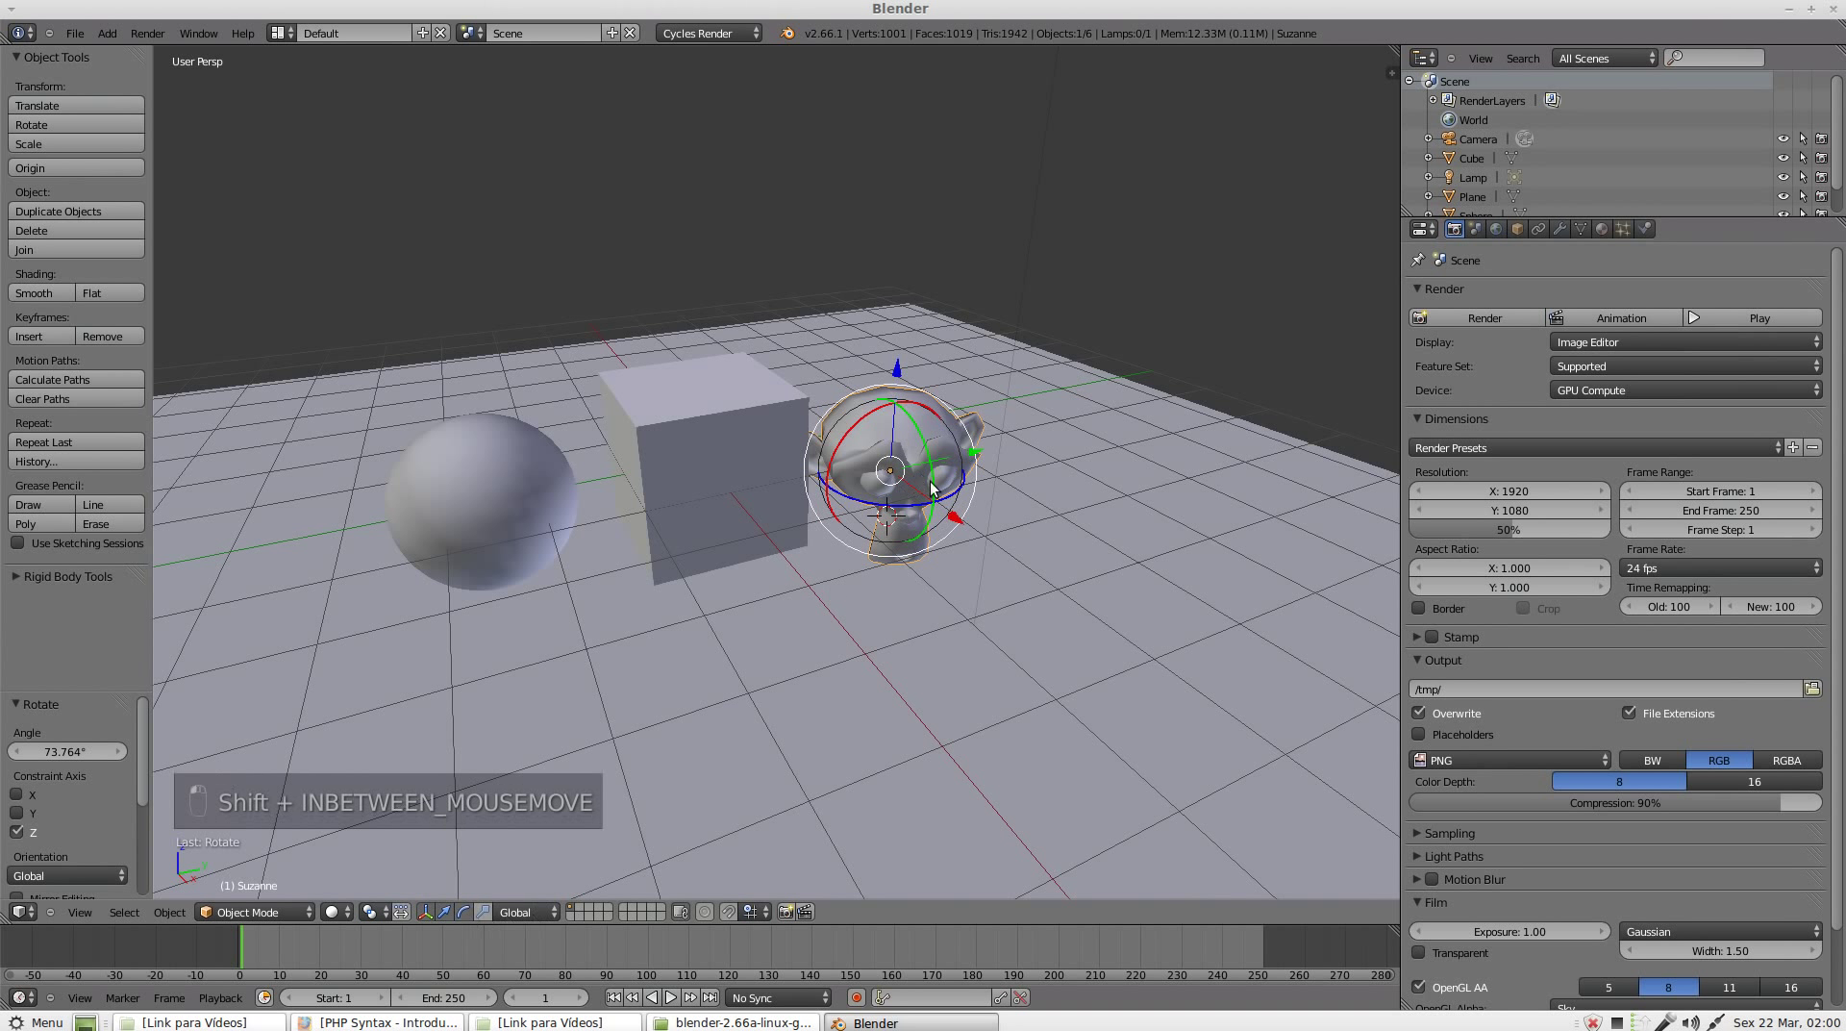
{"action": "left_click_drag", "start_coordinate": [992, 453], "coordinate": [956, 363]}
Step: Look through the camera and show the viewport as a live Cycles rendered preview
{"action": "key", "text": "KP_0"}
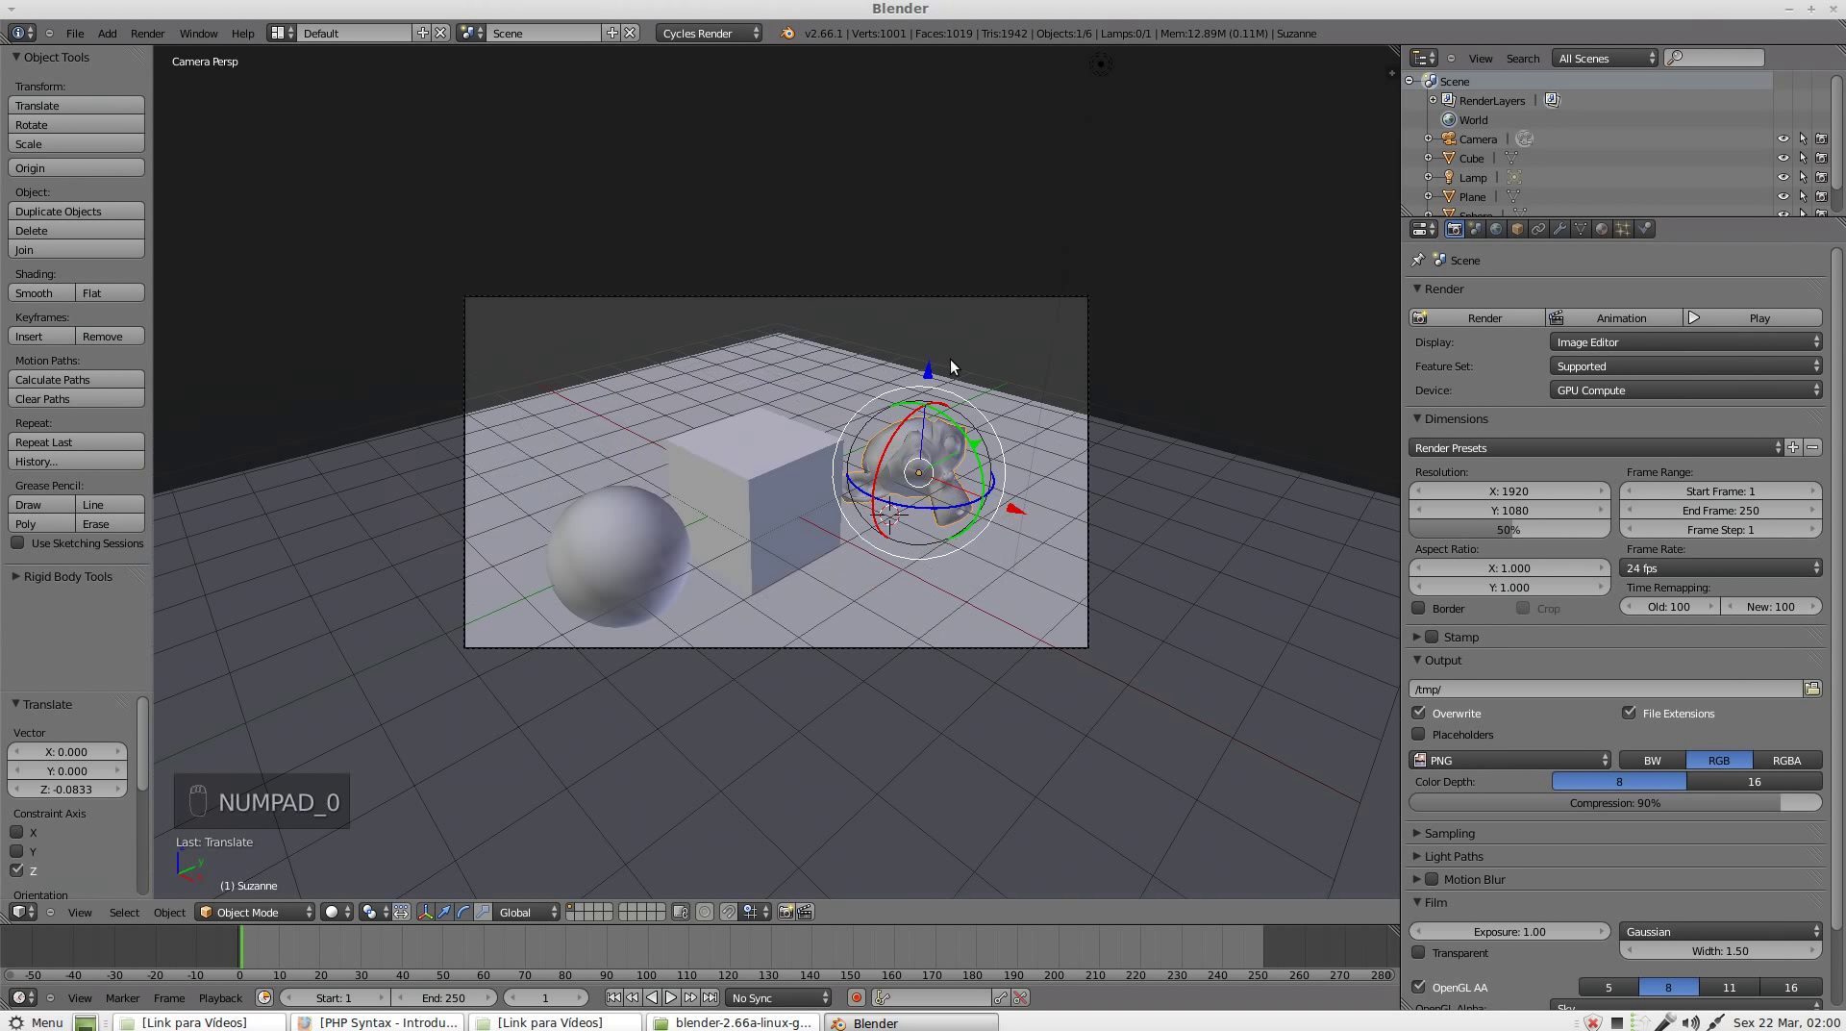
{"action": "middle_click", "coordinate": [963, 511]}
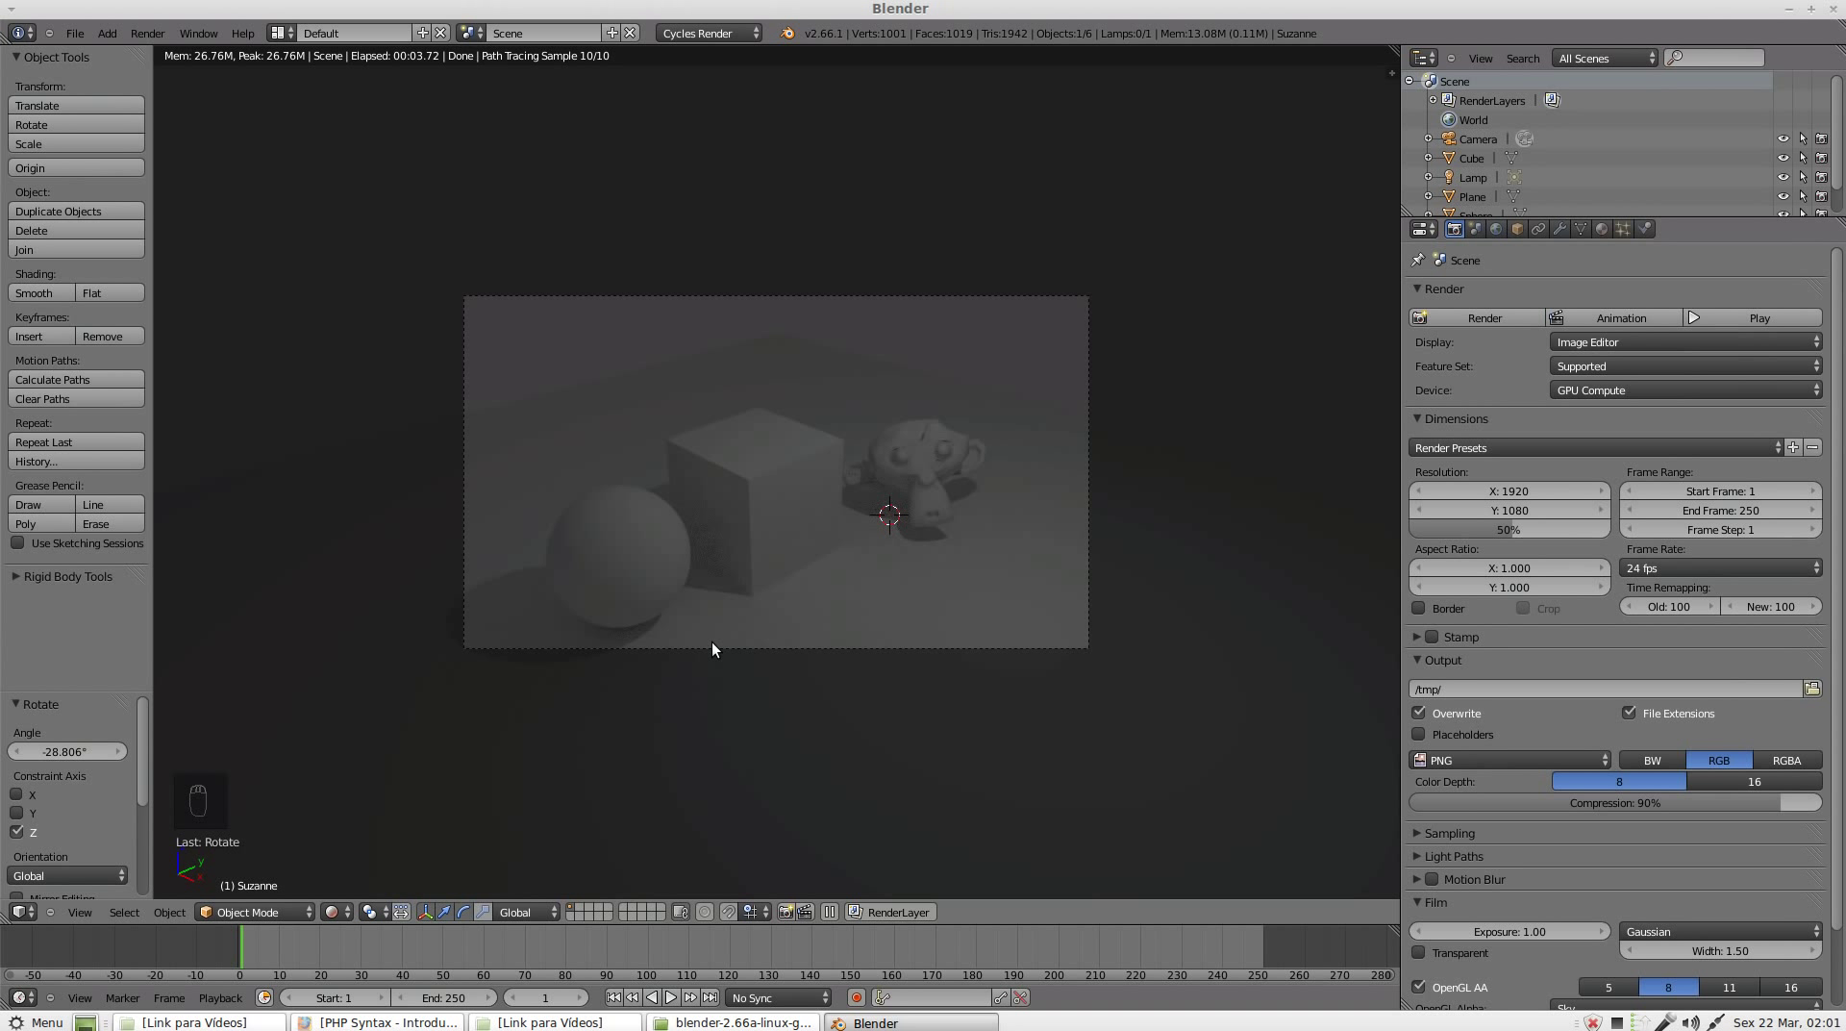
Step: Zoom in on the sphere, cube and monkey and set Preview samples to 20
{"action": "middle_click", "coordinate": [766, 601]}
{"action": "left_click_drag", "start_coordinate": [1224, 579], "coordinate": [993, 566]}
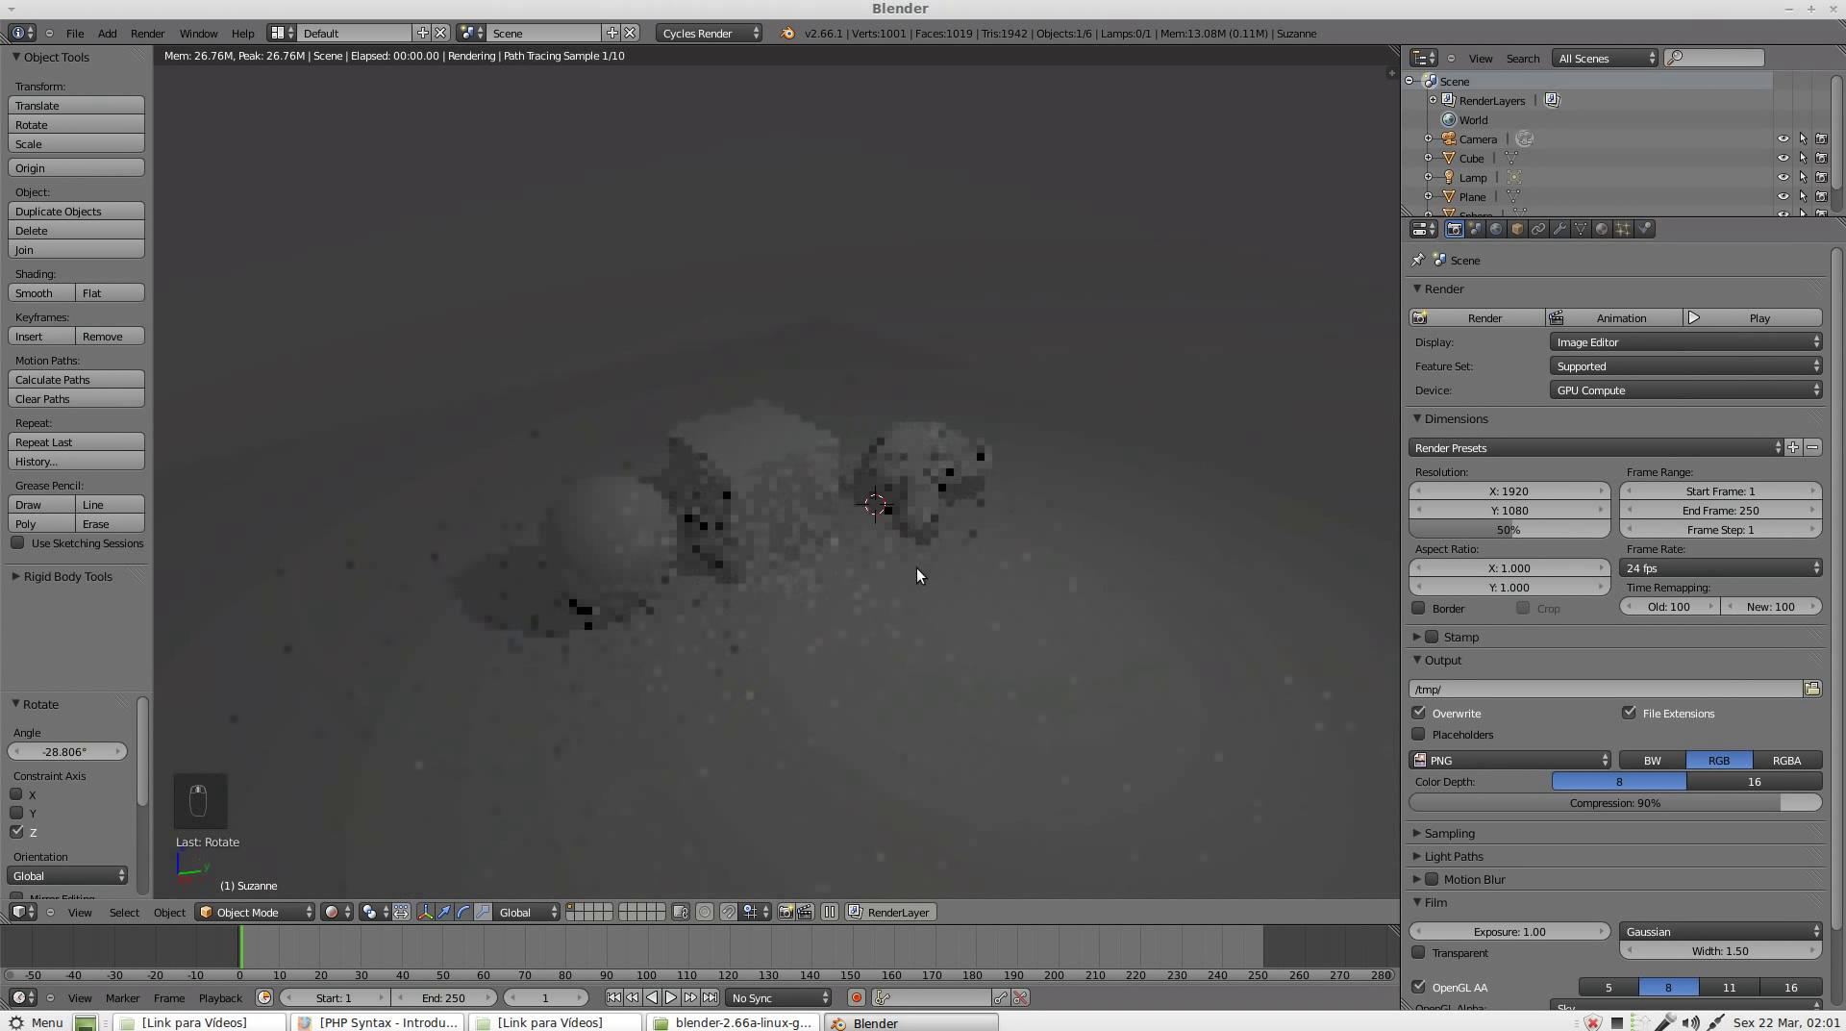
{"action": "middle_click", "coordinate": [883, 269]}
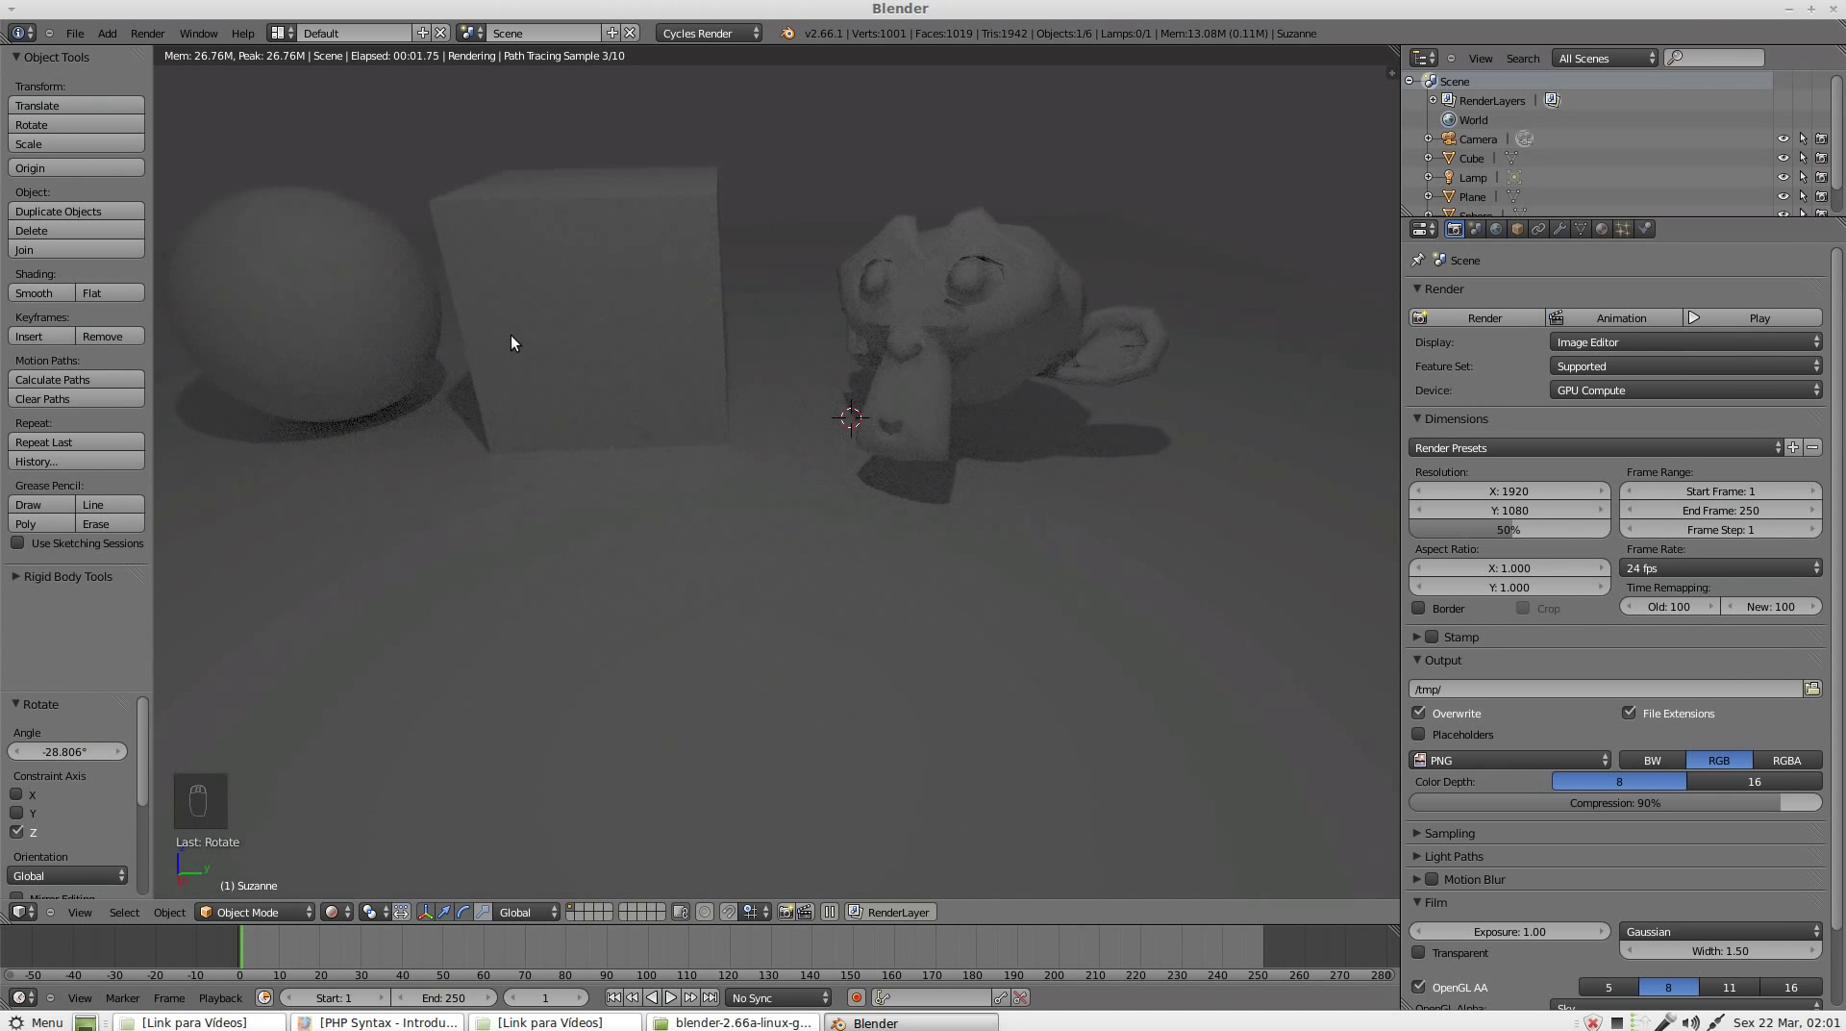
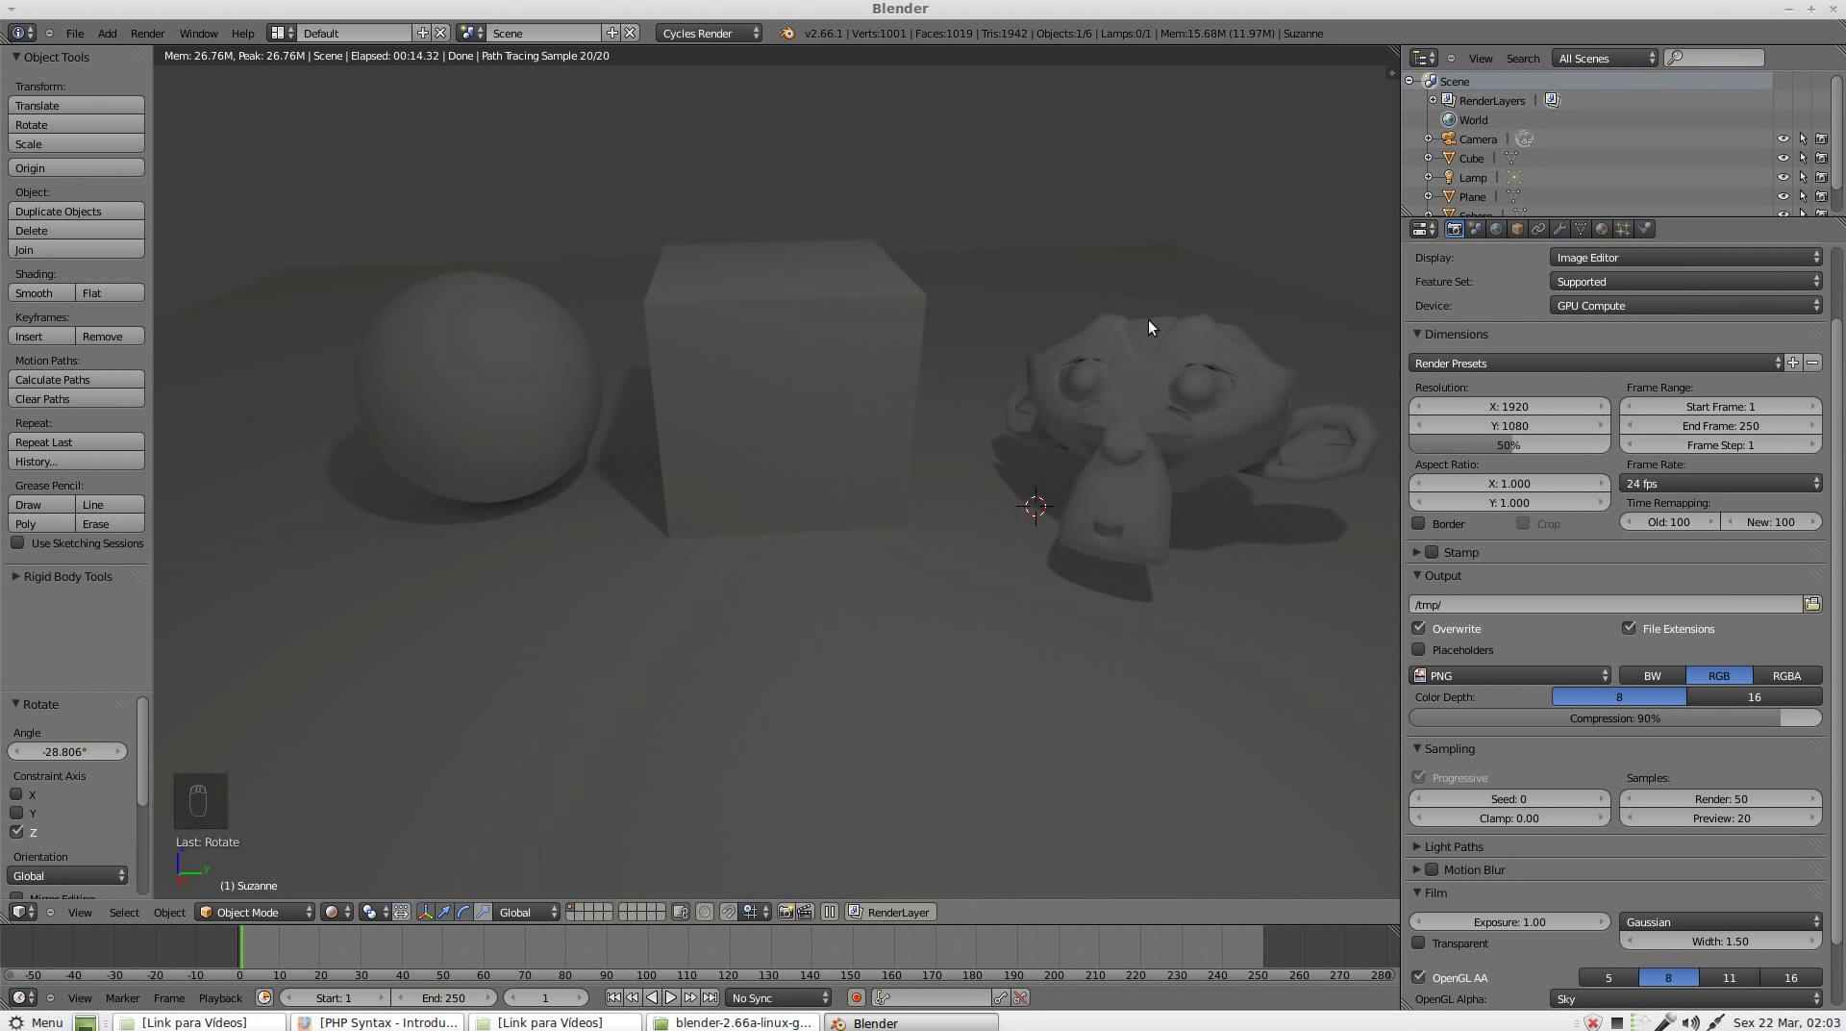
Step: Select the monkey head and show its empty Material properties
{"action": "left_click_drag", "start_coordinate": [1189, 353], "coordinate": [1362, 598]}
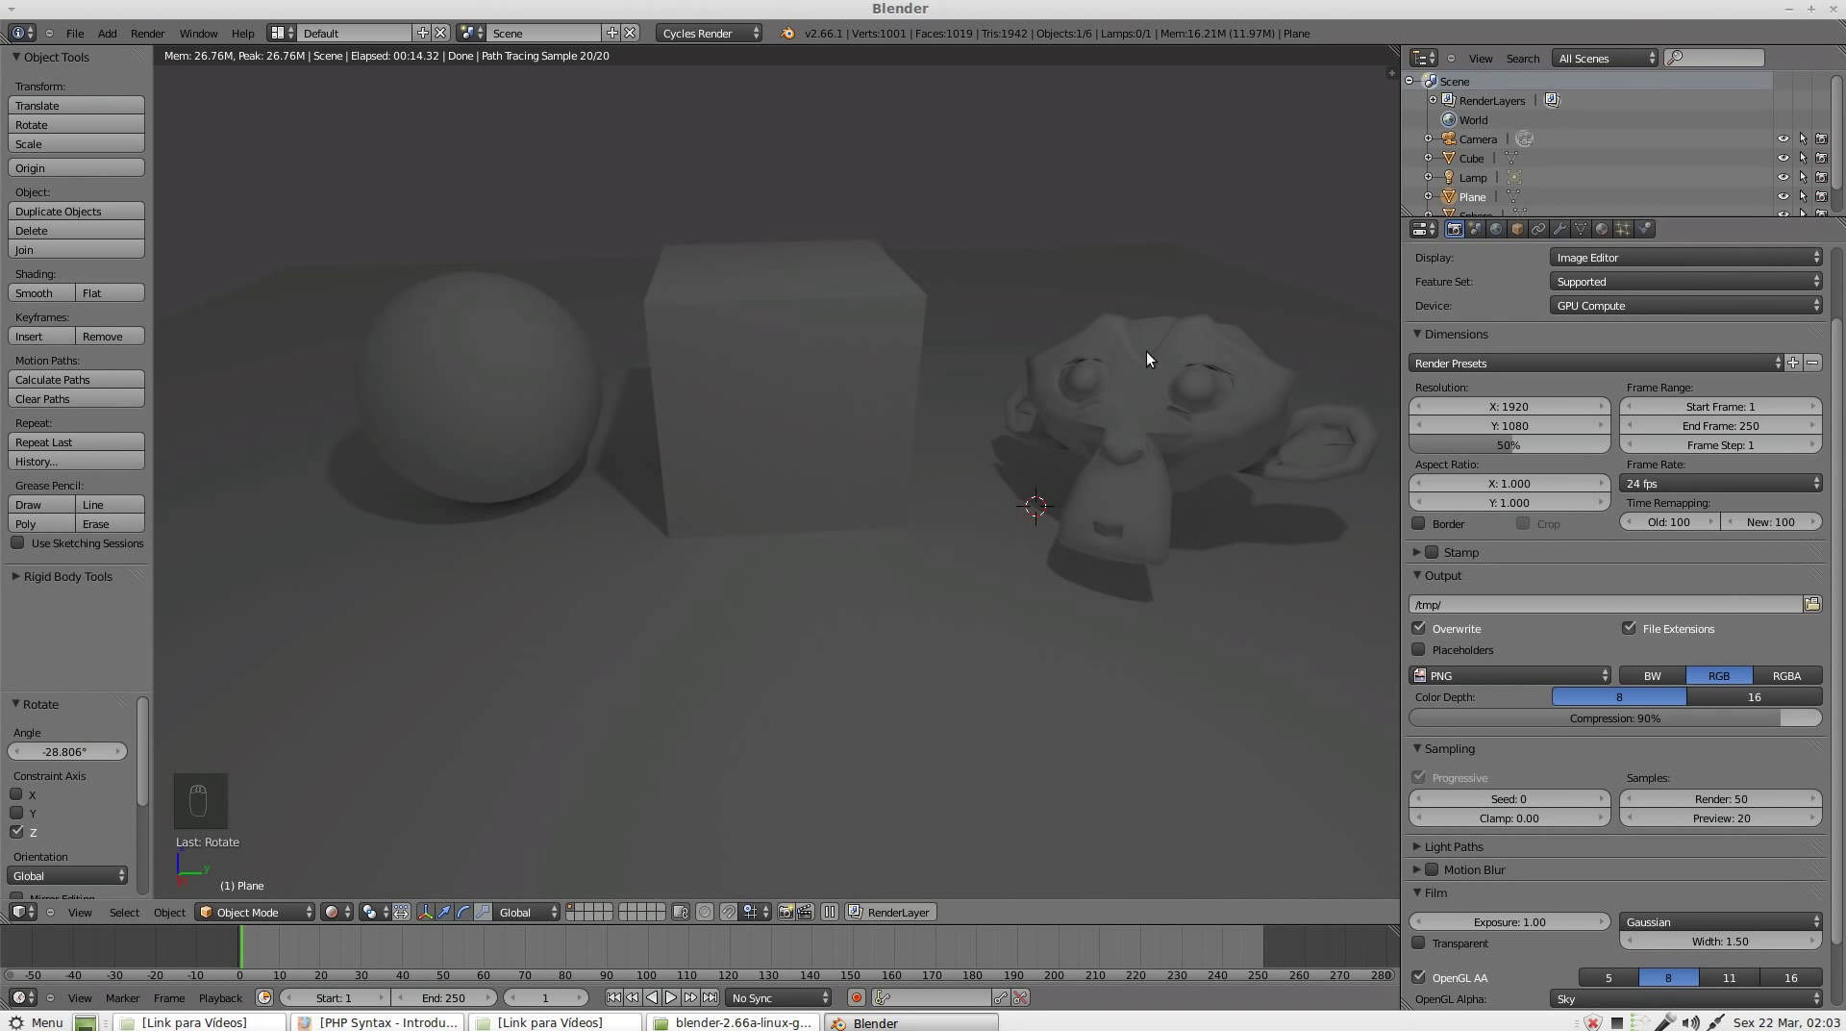
{"action": "left_click_drag", "start_coordinate": [1143, 403], "coordinate": [1101, 423]}
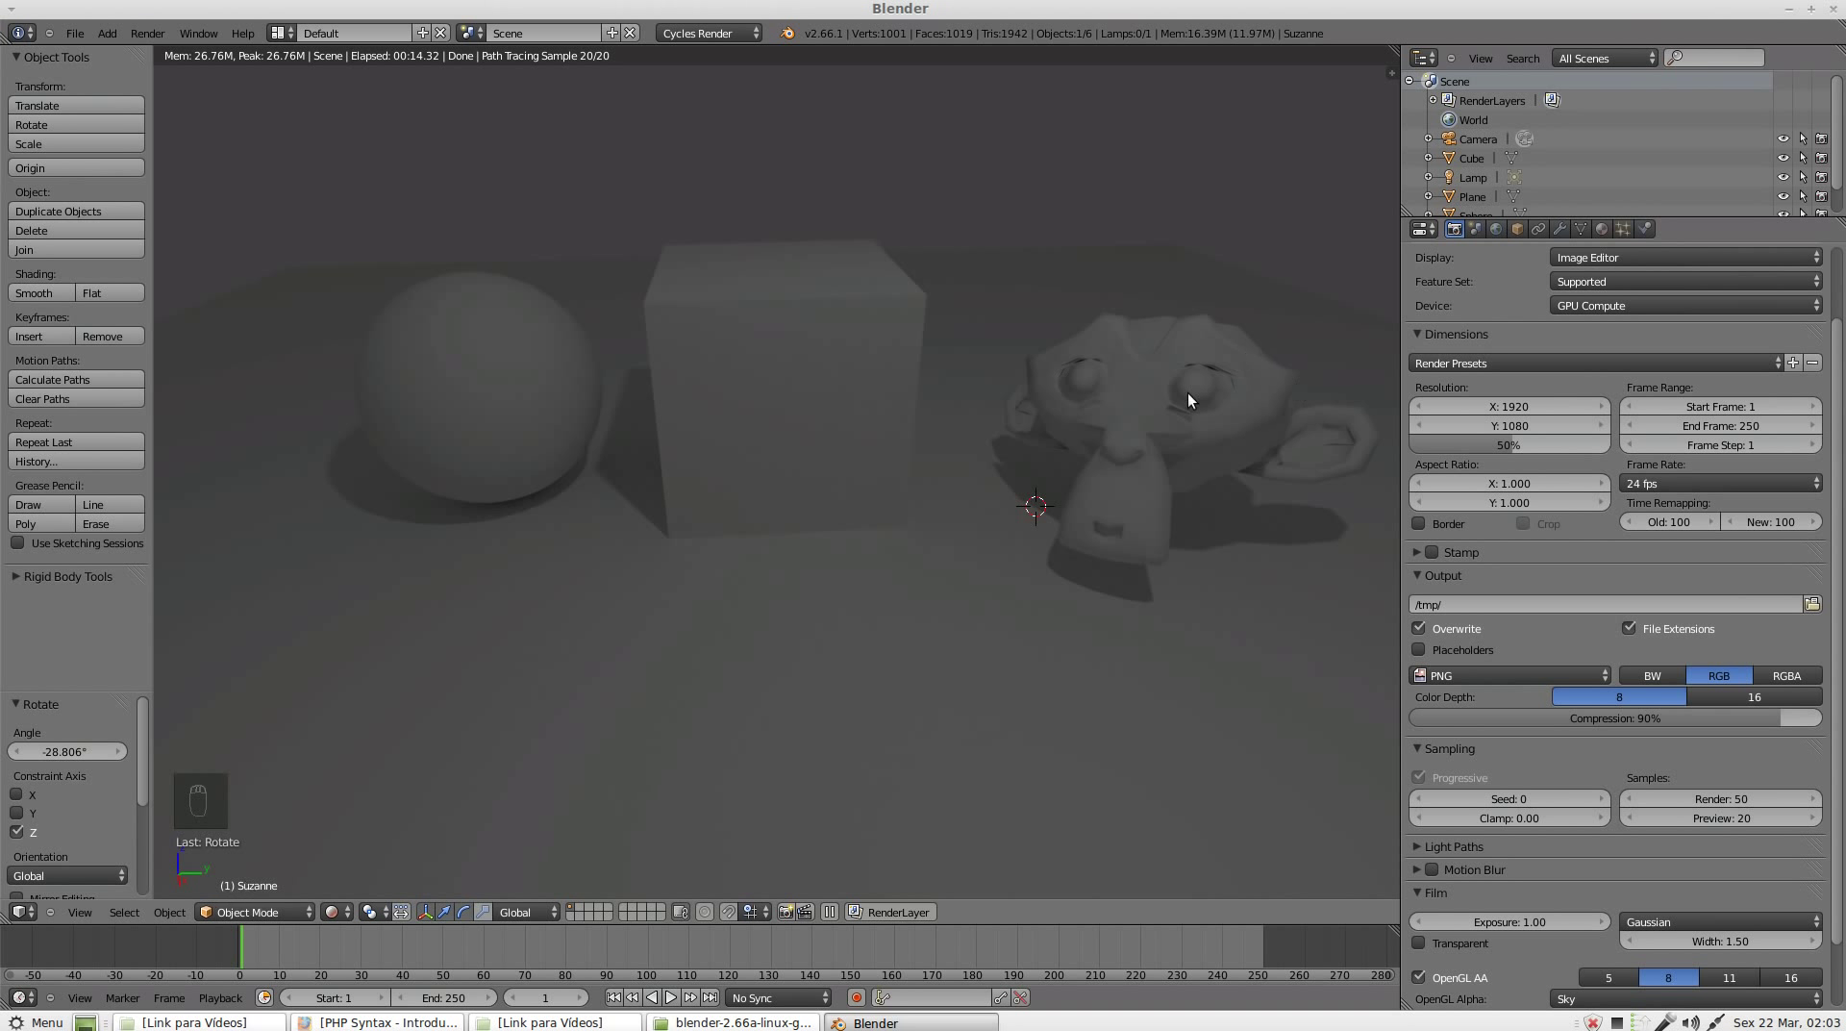
{"action": "left_click_drag", "start_coordinate": [1618, 232], "coordinate": [1521, 432]}
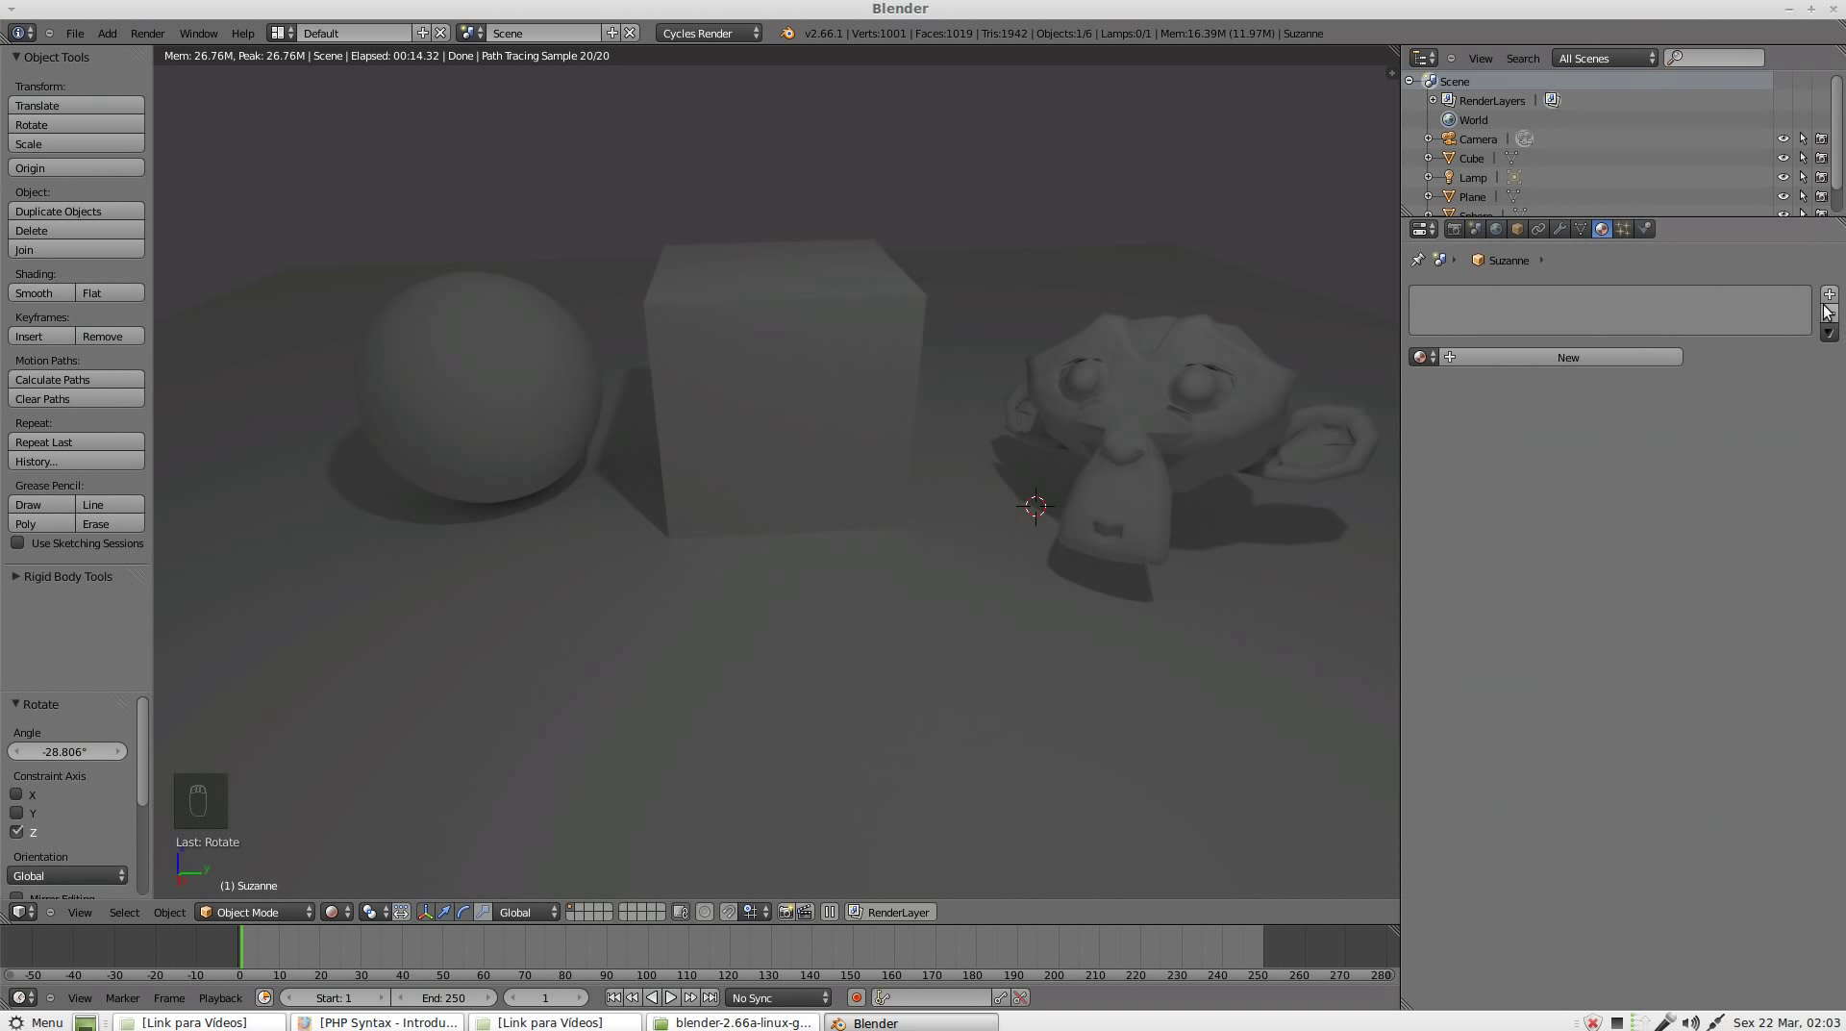
Step: Create a new Glass BSDF material named 'monkey' for the monkey head
{"action": "left_click_drag", "start_coordinate": [1842, 304], "coordinate": [1594, 379]}
{"action": "middle_click", "coordinate": [1595, 380]}
{"action": "left_click", "coordinate": [1506, 389]}
{"action": "left_click_drag", "start_coordinate": [1530, 361], "coordinate": [1672, 491]}
Step: Colour the monkey's glass surface light green
{"action": "left_click_drag", "start_coordinate": [1673, 491], "coordinate": [1681, 326]}
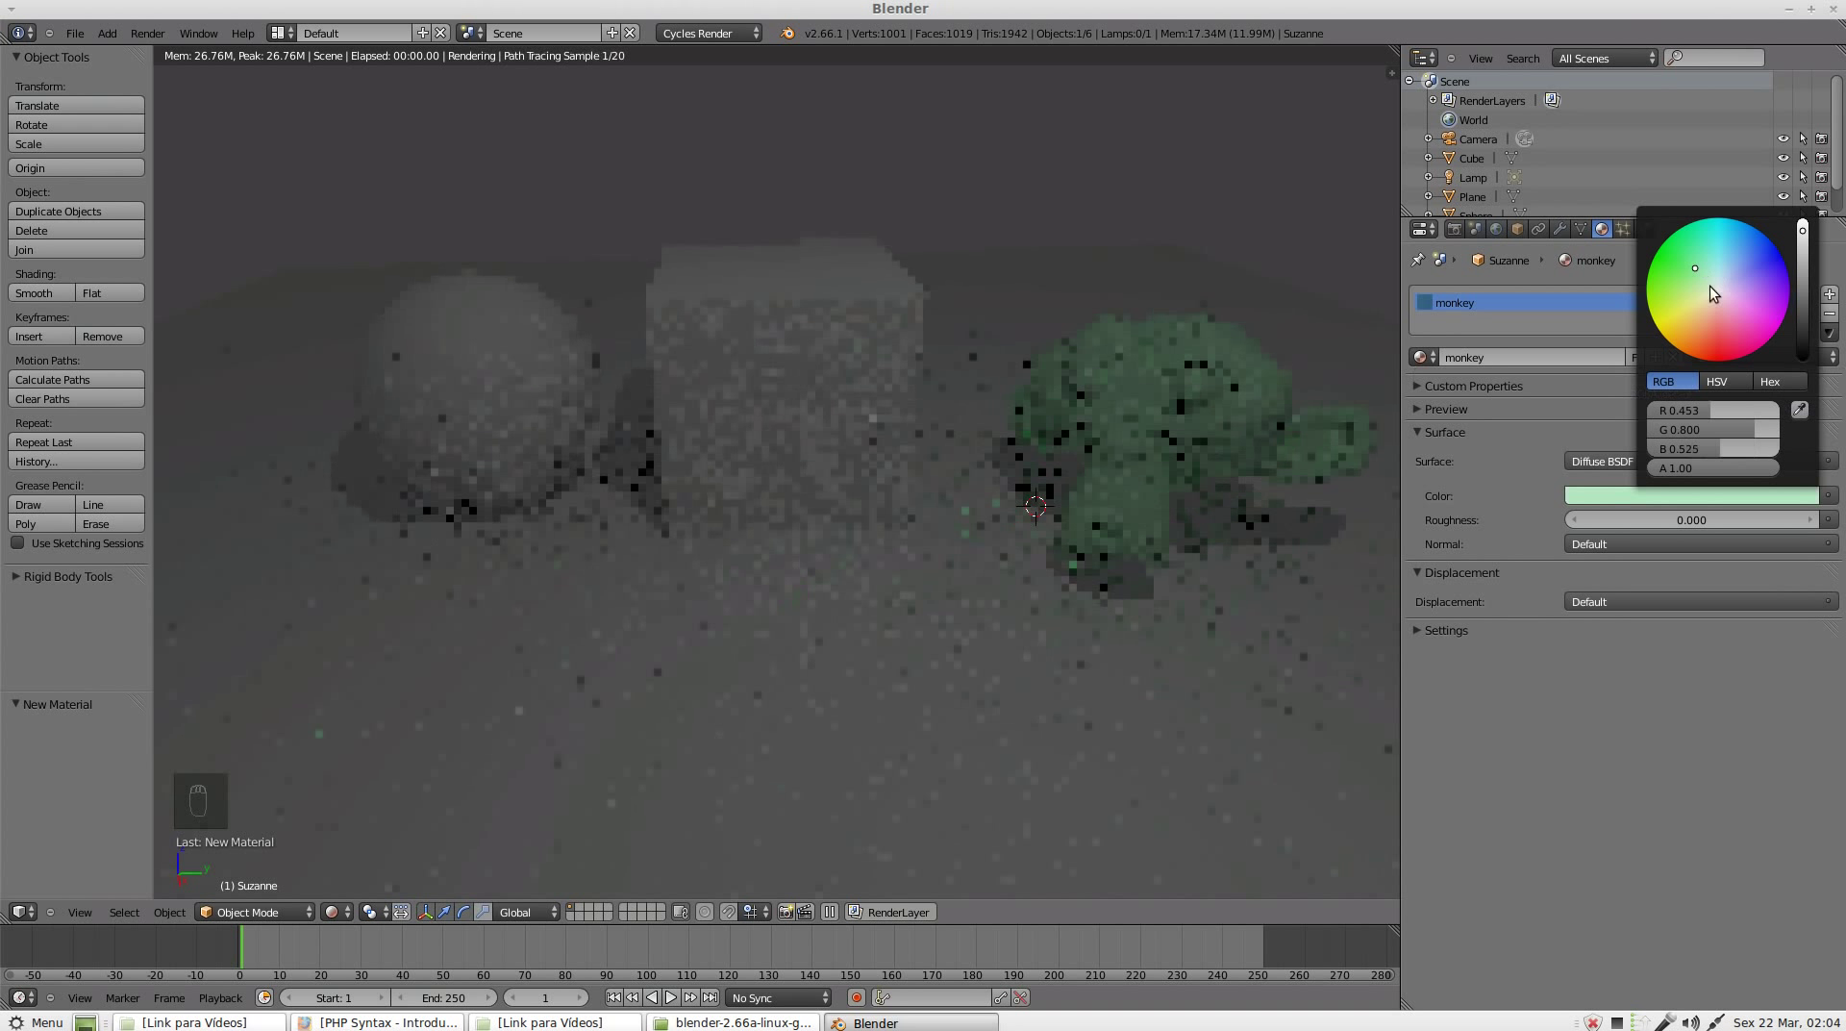
{"action": "left_click_drag", "start_coordinate": [1662, 466], "coordinate": [1632, 584]}
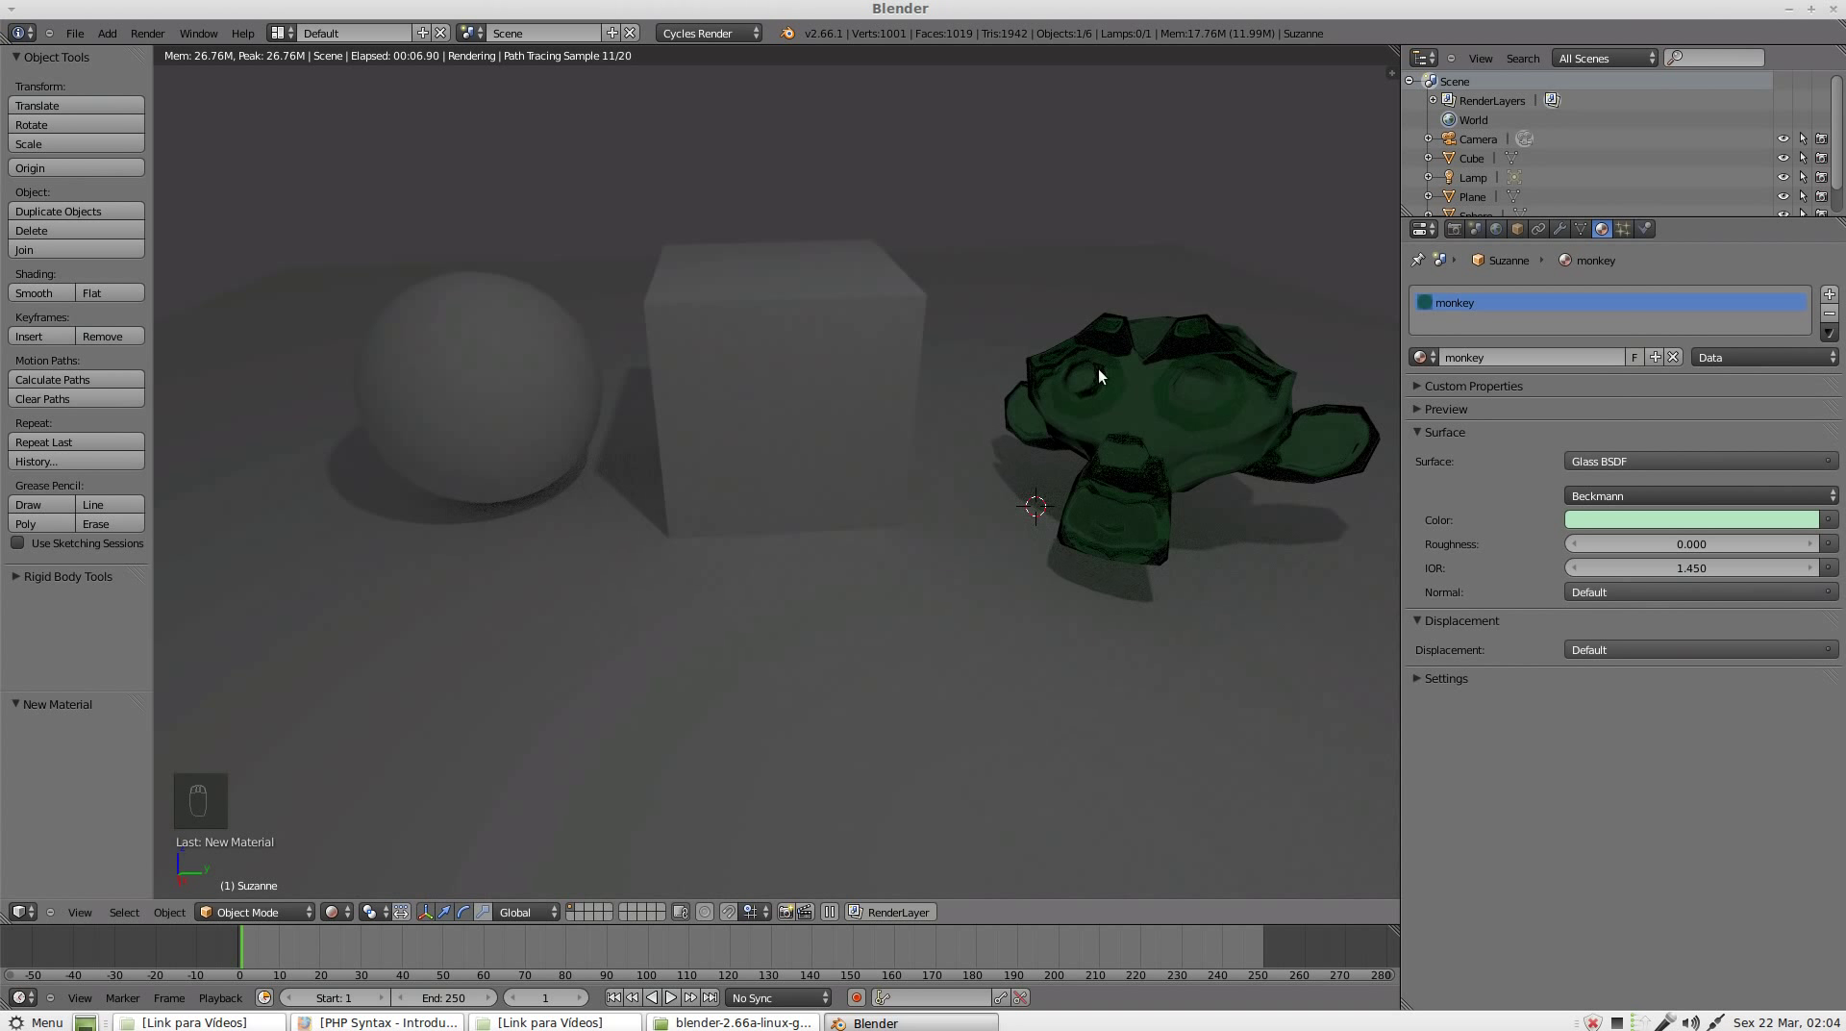
{"action": "left_click", "coordinate": [1649, 465]}
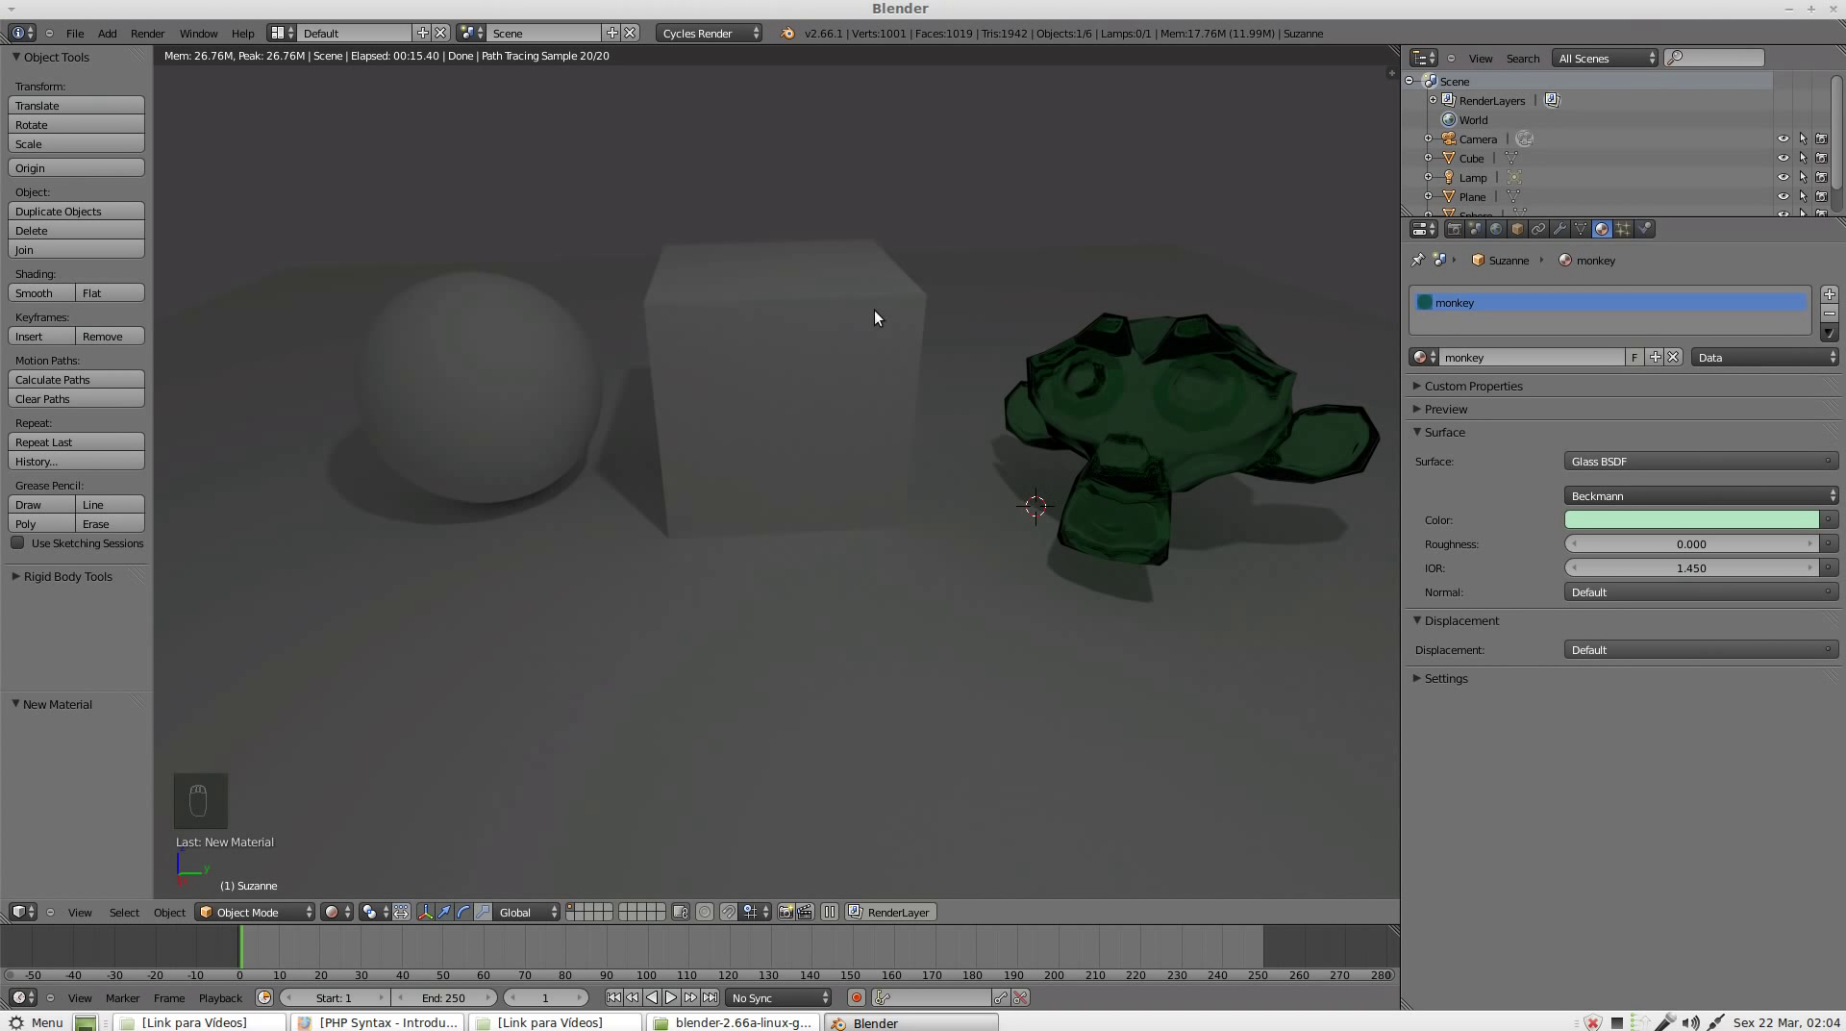
Step: Enable nodes on the cube's material and make its surface an Emission shader
{"action": "left_click_drag", "start_coordinate": [880, 302], "coordinate": [1558, 324]}
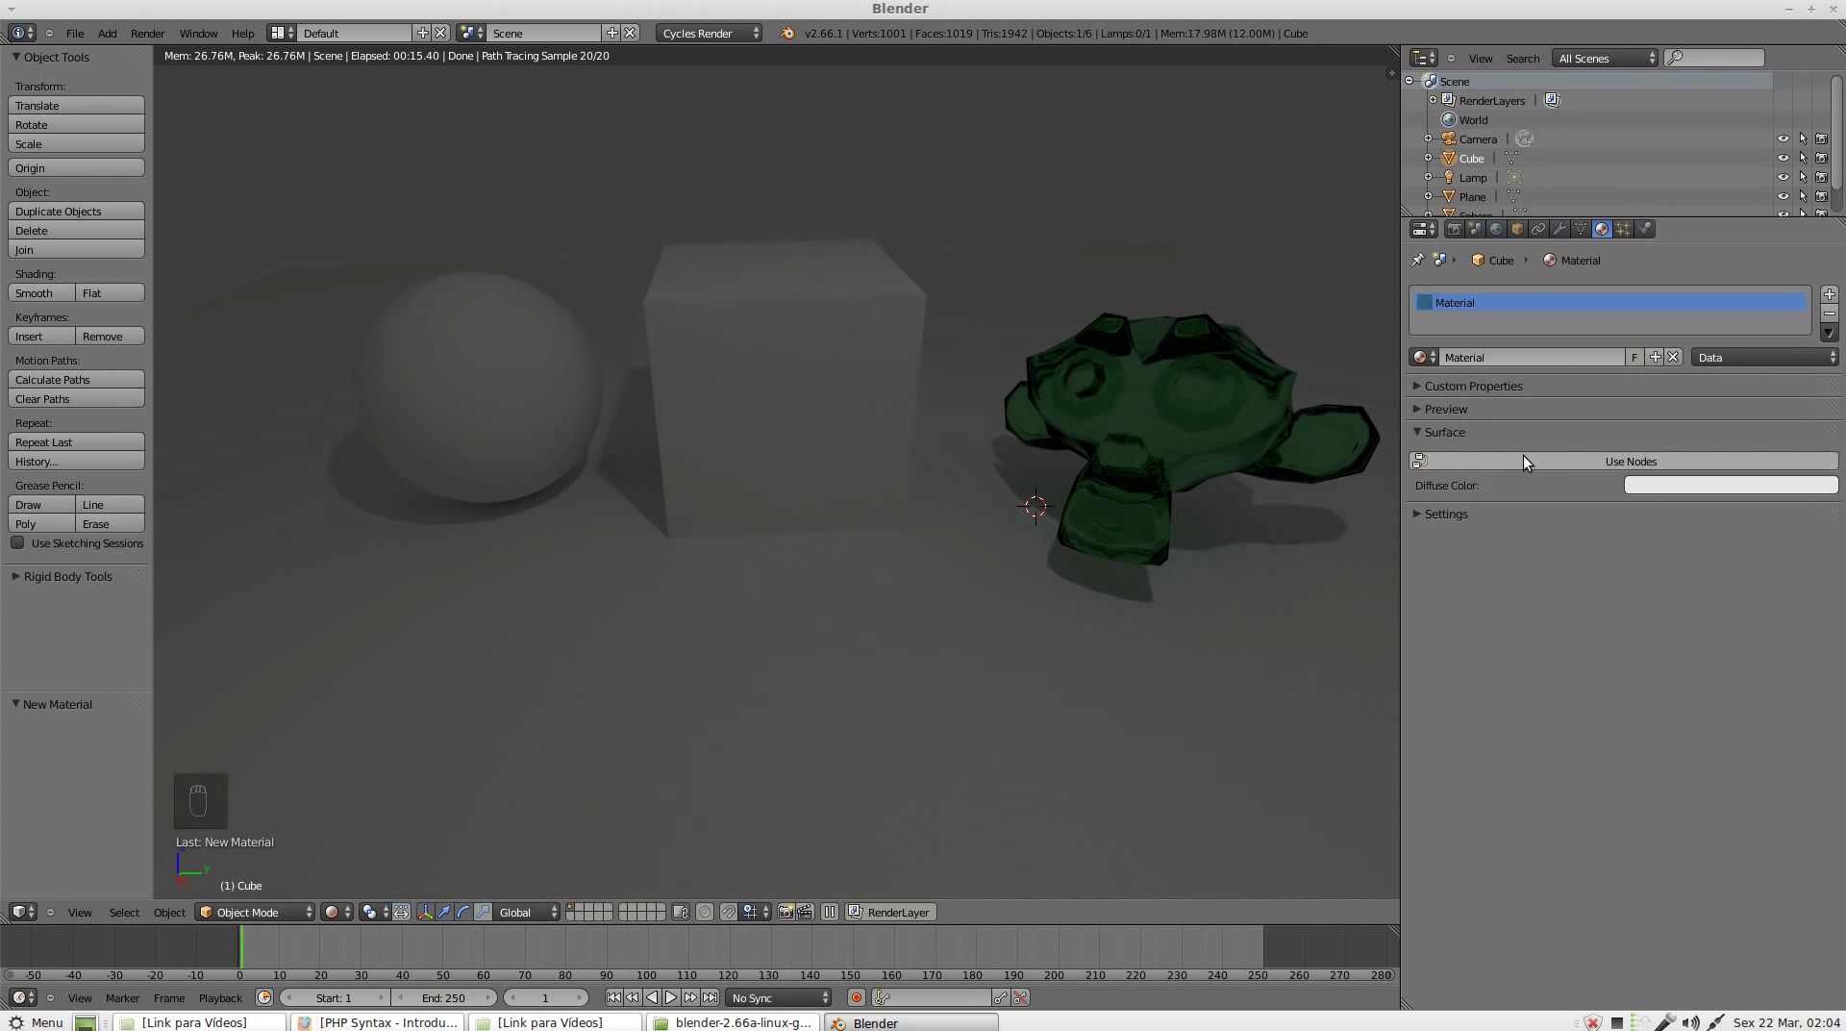
{"action": "left_click", "coordinate": [1610, 460]}
{"action": "left_click", "coordinate": [1472, 305]}
{"action": "left_click_drag", "start_coordinate": [853, 329], "coordinate": [1679, 445]}
Step: Give the emission a light blue colour and strength 2
{"action": "left_click", "coordinate": [1706, 464]}
{"action": "left_click", "coordinate": [1603, 691]}
{"action": "left_click", "coordinate": [1601, 500]}
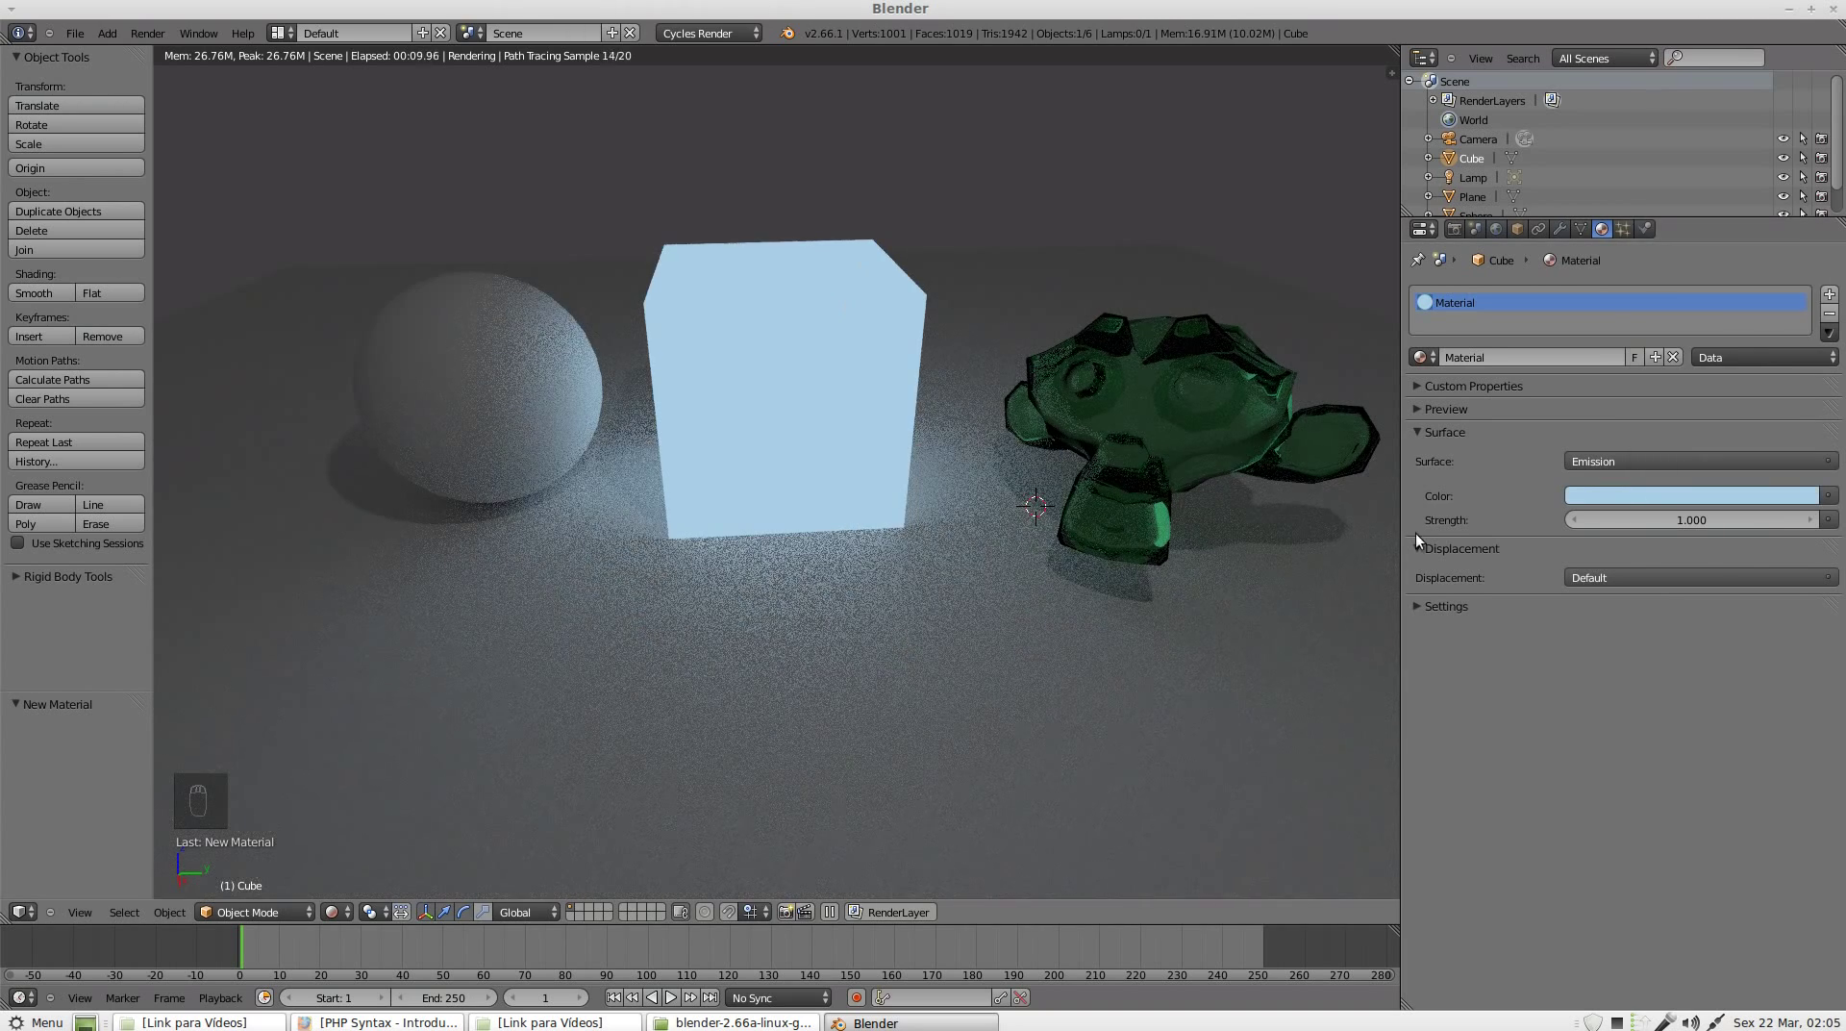
{"action": "left_click_drag", "start_coordinate": [1698, 523], "coordinate": [1700, 593]}
{"action": "left_click_drag", "start_coordinate": [1699, 593], "coordinate": [1708, 600]}
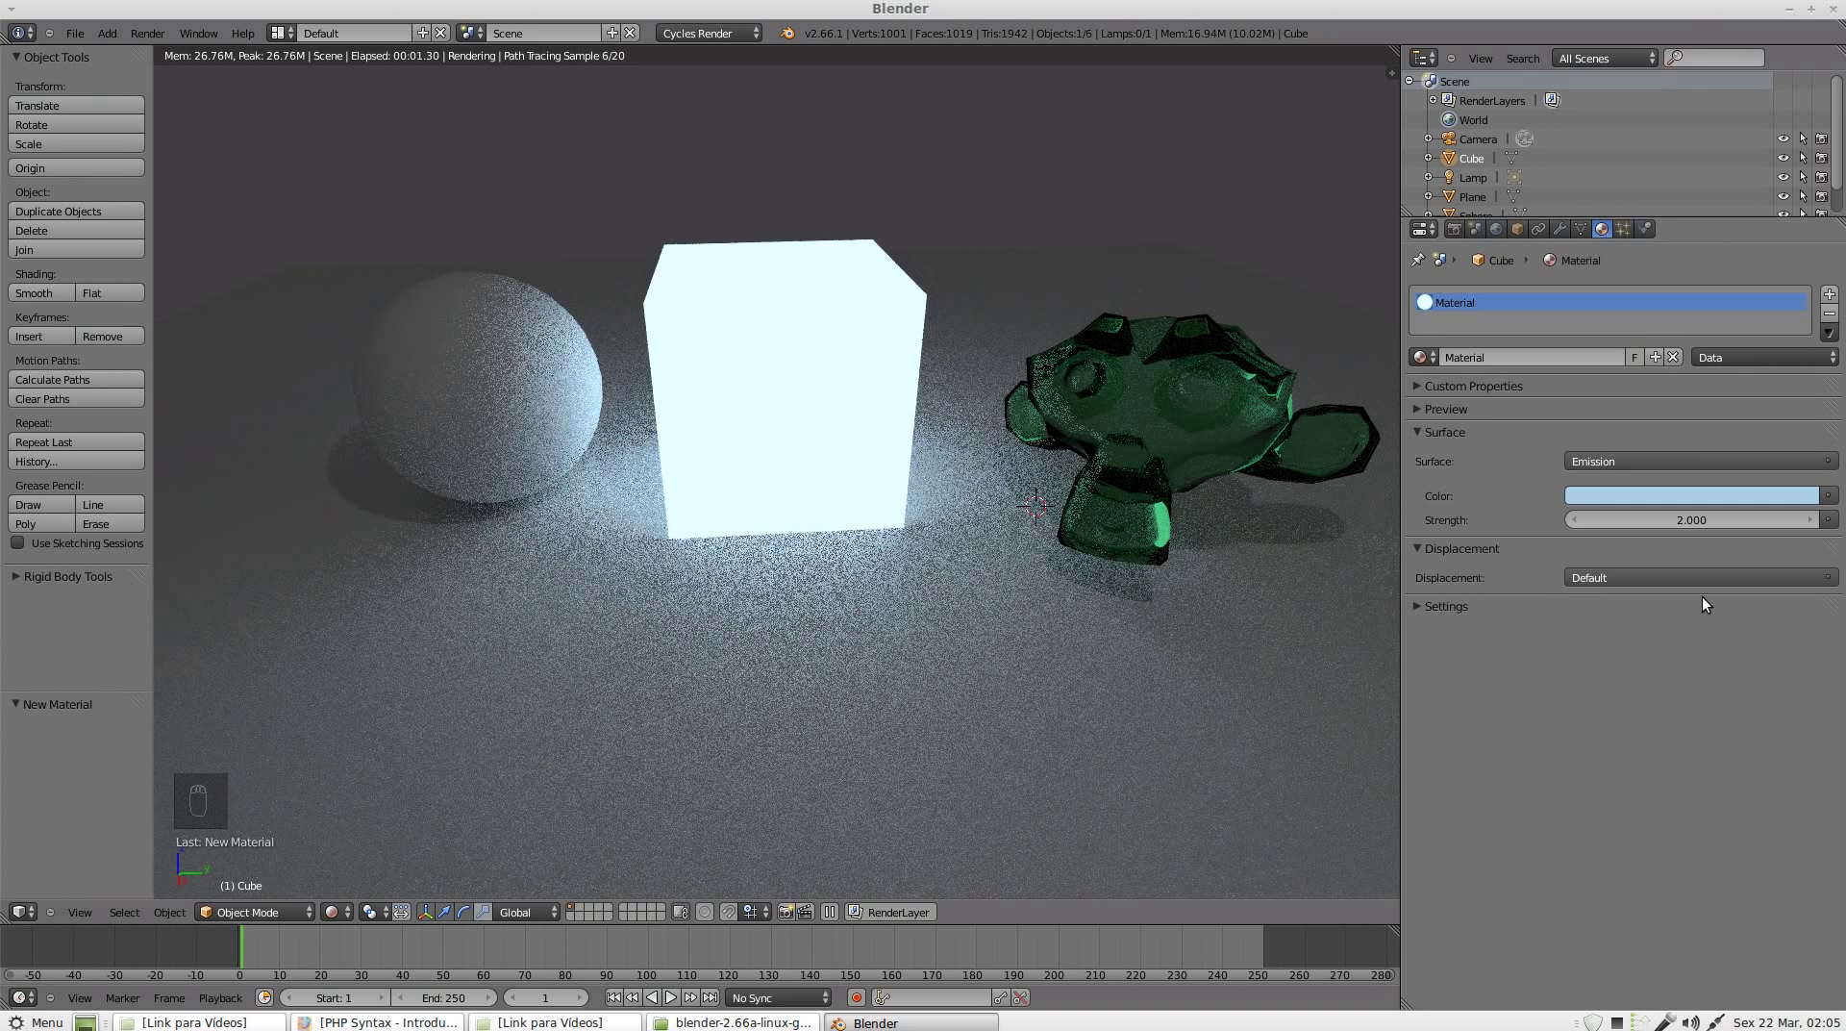
Step: Create a new sphere material as a Mix Shader whose first shader is Glossy BSDF with roughness 0
{"action": "left_click", "coordinate": [506, 345]}
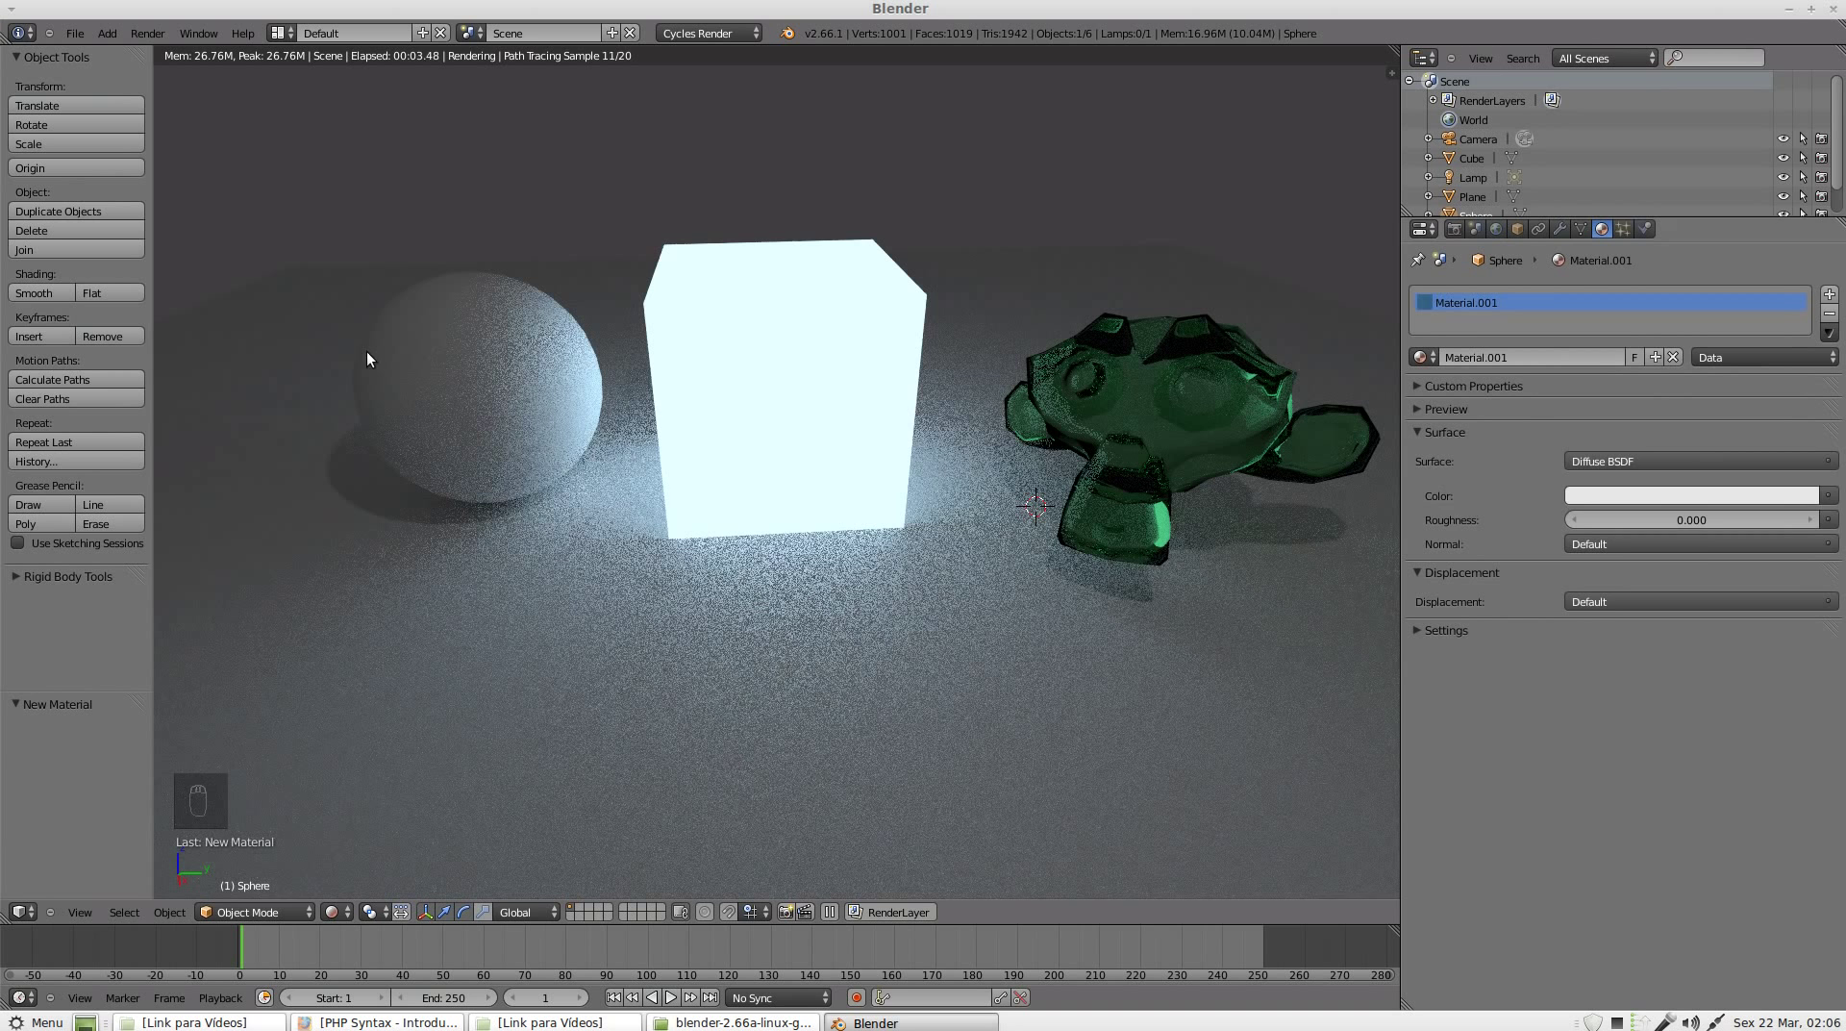
{"action": "left_click", "coordinate": [1618, 464]}
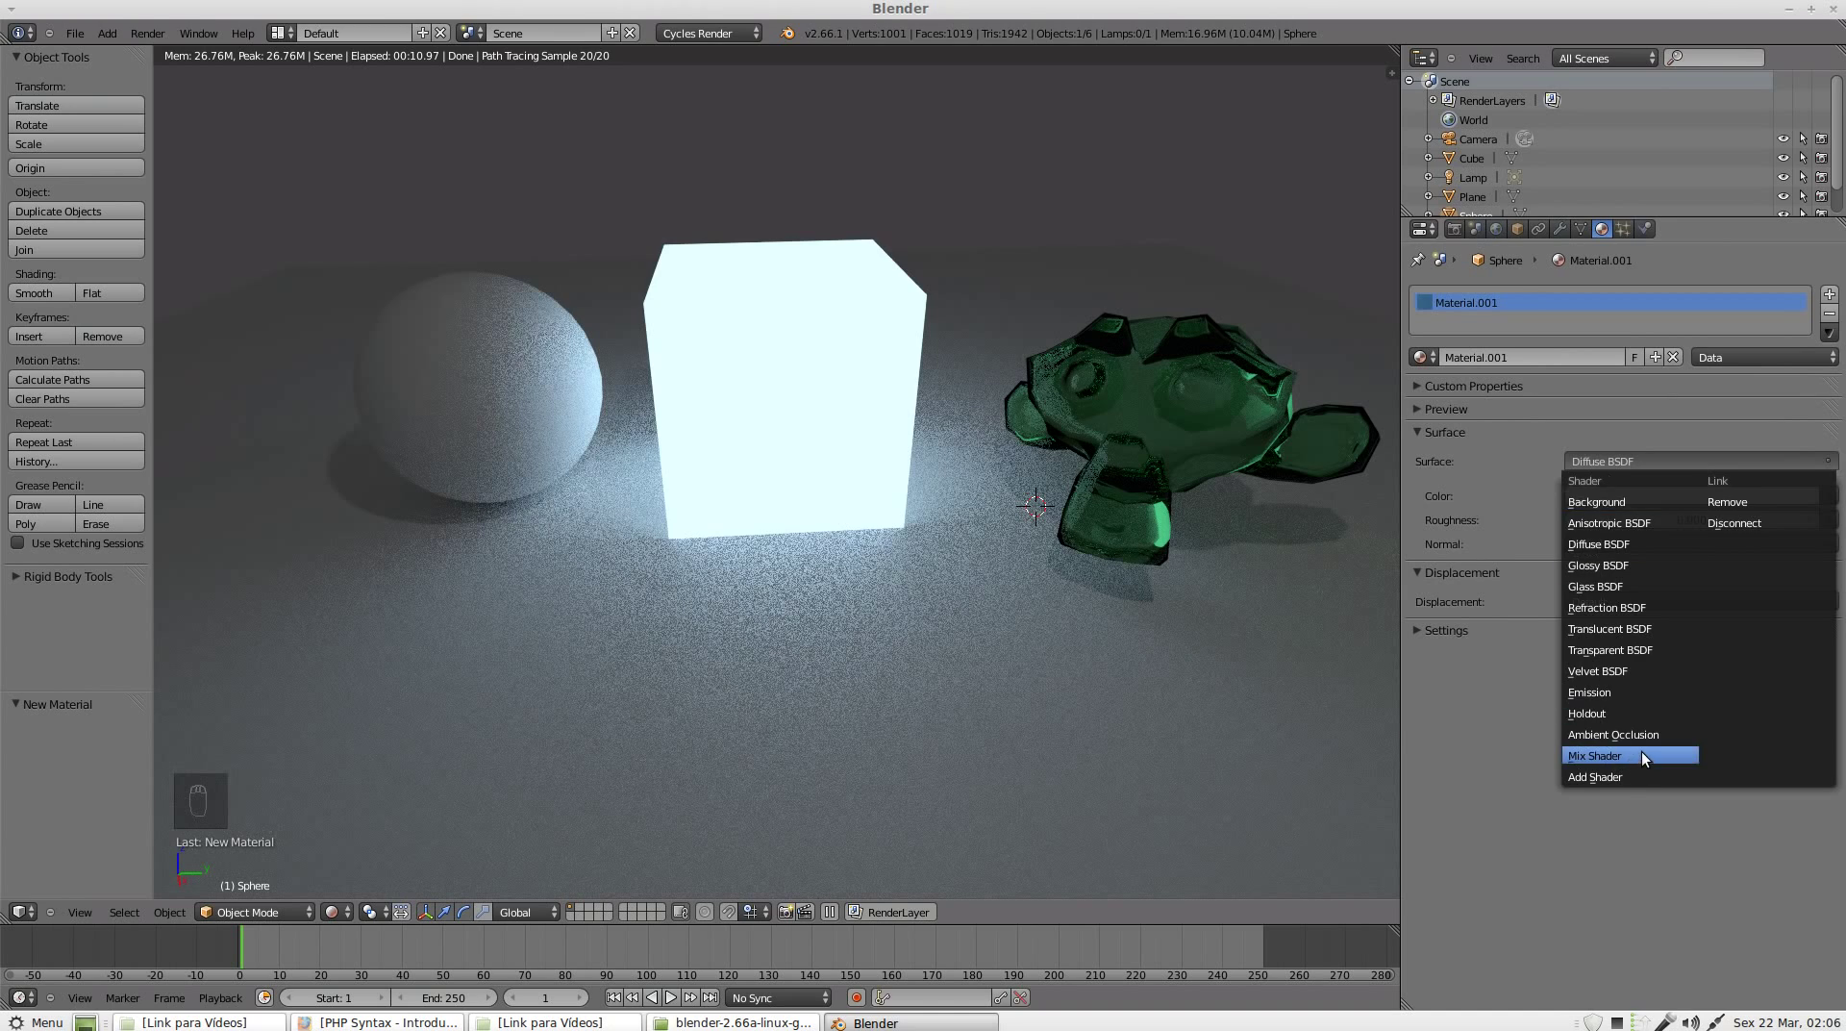
{"action": "left_click_drag", "start_coordinate": [657, 515], "coordinate": [1594, 522]}
{"action": "left_click_drag", "start_coordinate": [1594, 521], "coordinate": [1605, 718]}
{"action": "left_click_drag", "start_coordinate": [1606, 718], "coordinate": [1648, 624]}
{"action": "middle_click", "coordinate": [1648, 624]}
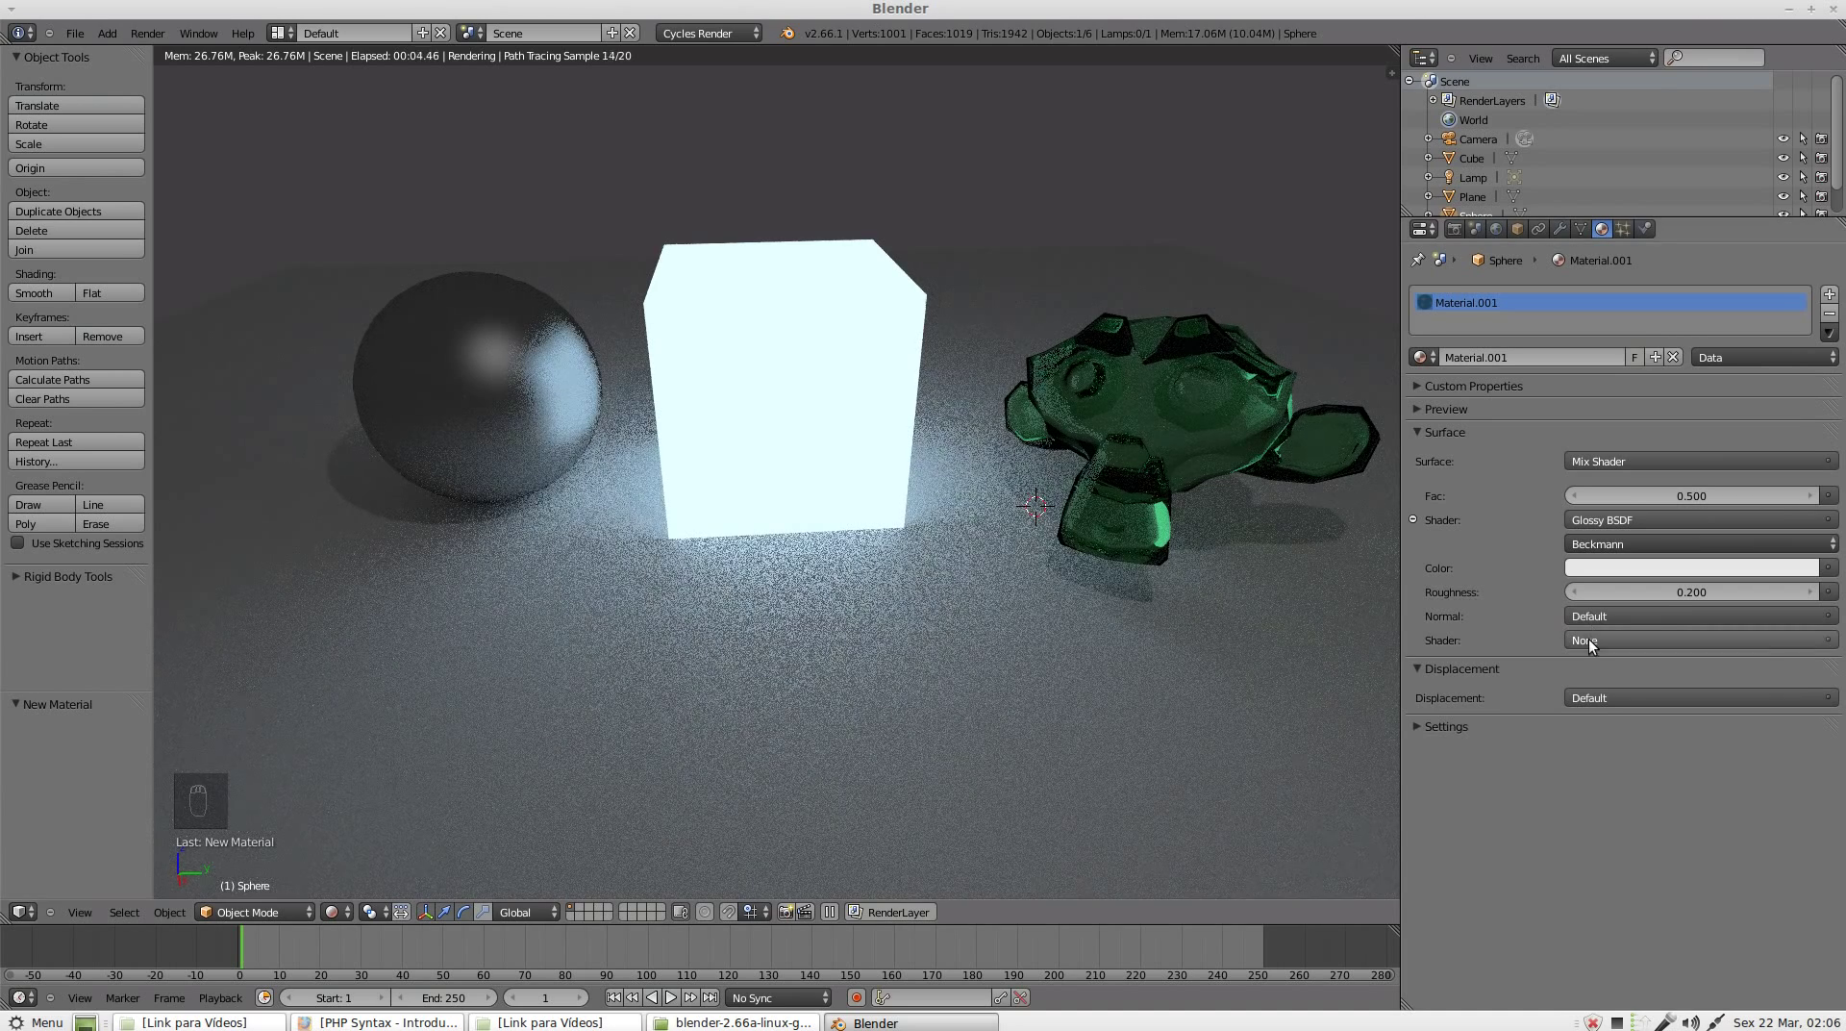
{"action": "left_click", "coordinate": [1581, 596]}
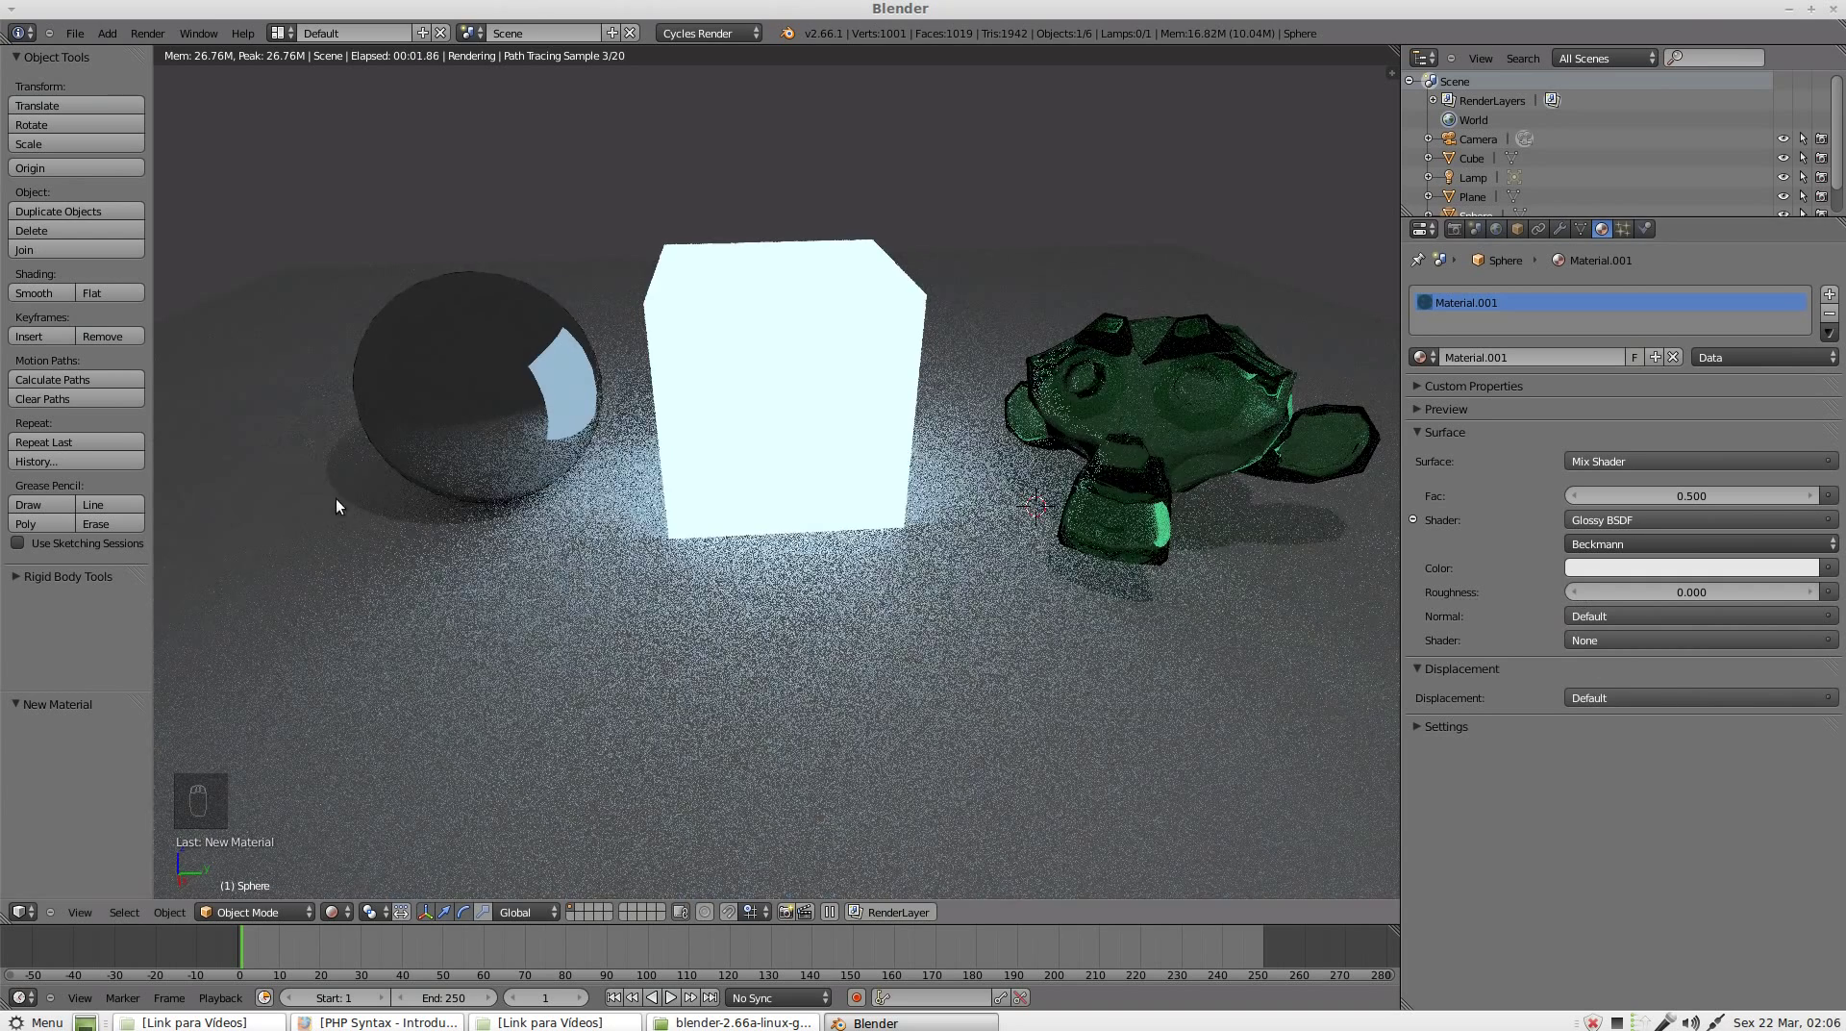
Step: Make the second shader Transparent BSDF and settle the mix factor at 0.4
{"action": "left_click_drag", "start_coordinate": [1591, 646], "coordinate": [1627, 765]}
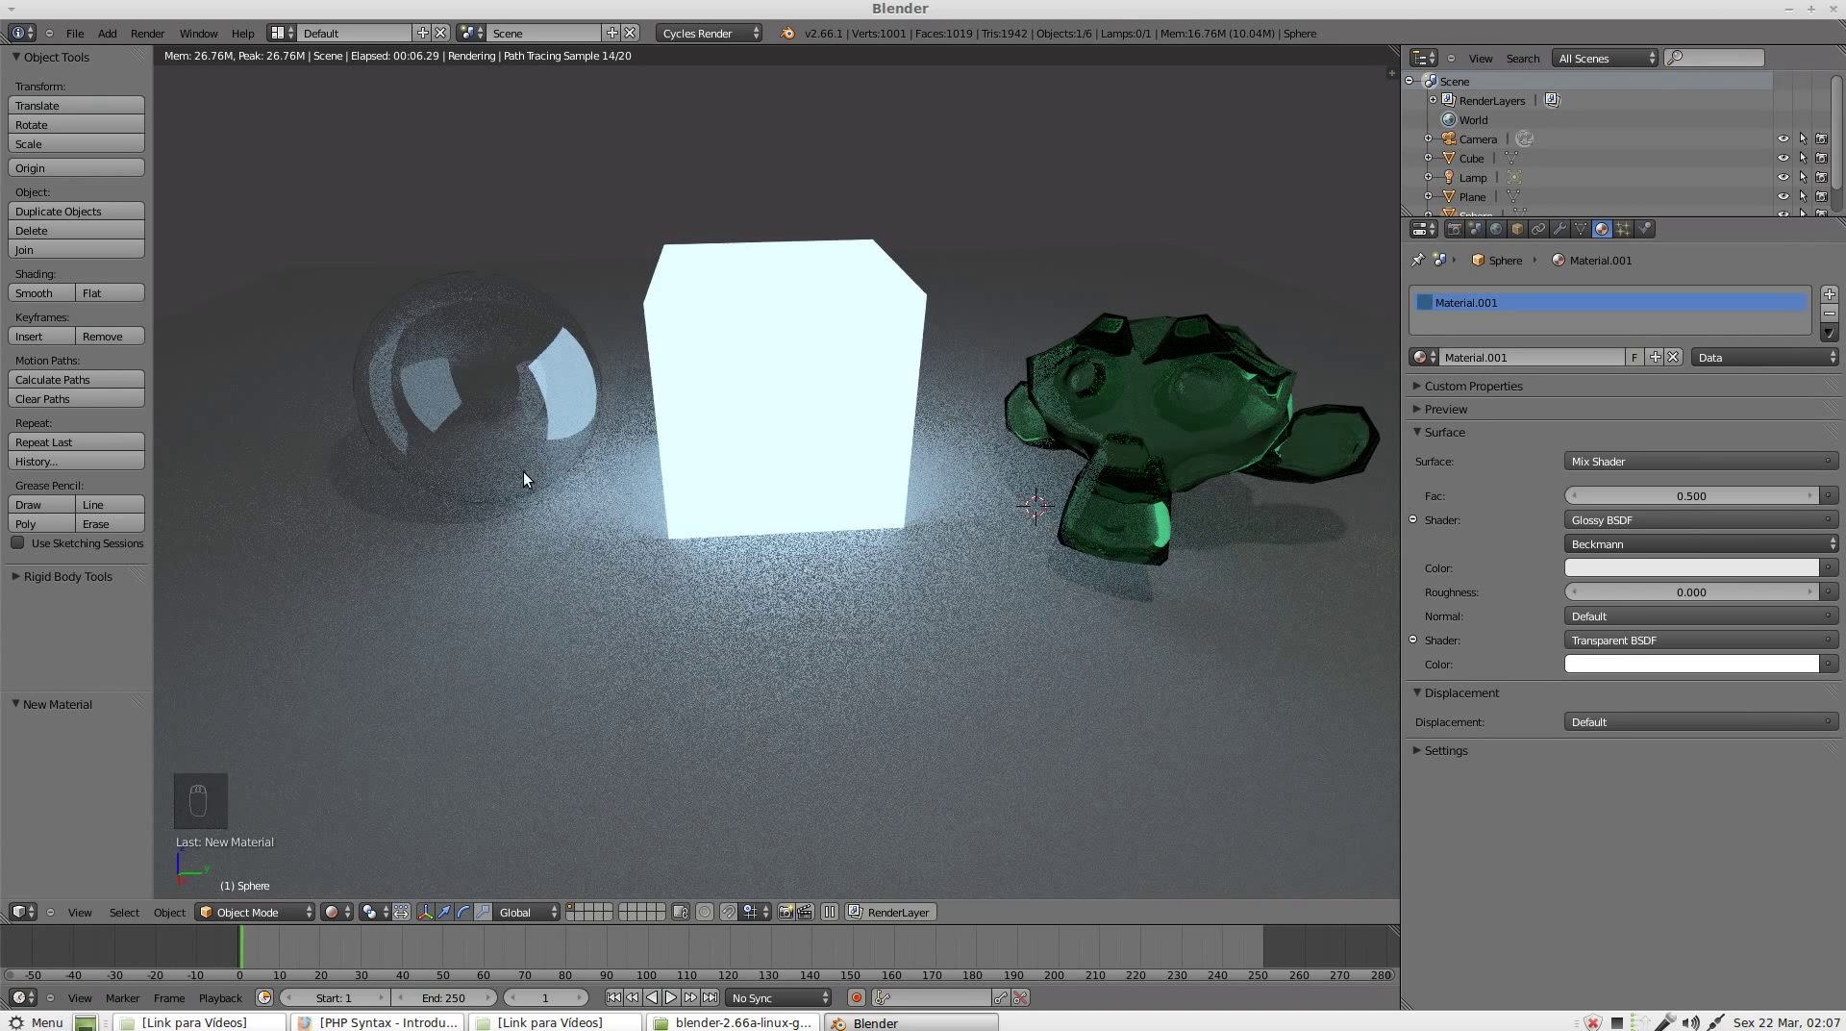
{"action": "left_click", "coordinate": [1683, 502]}
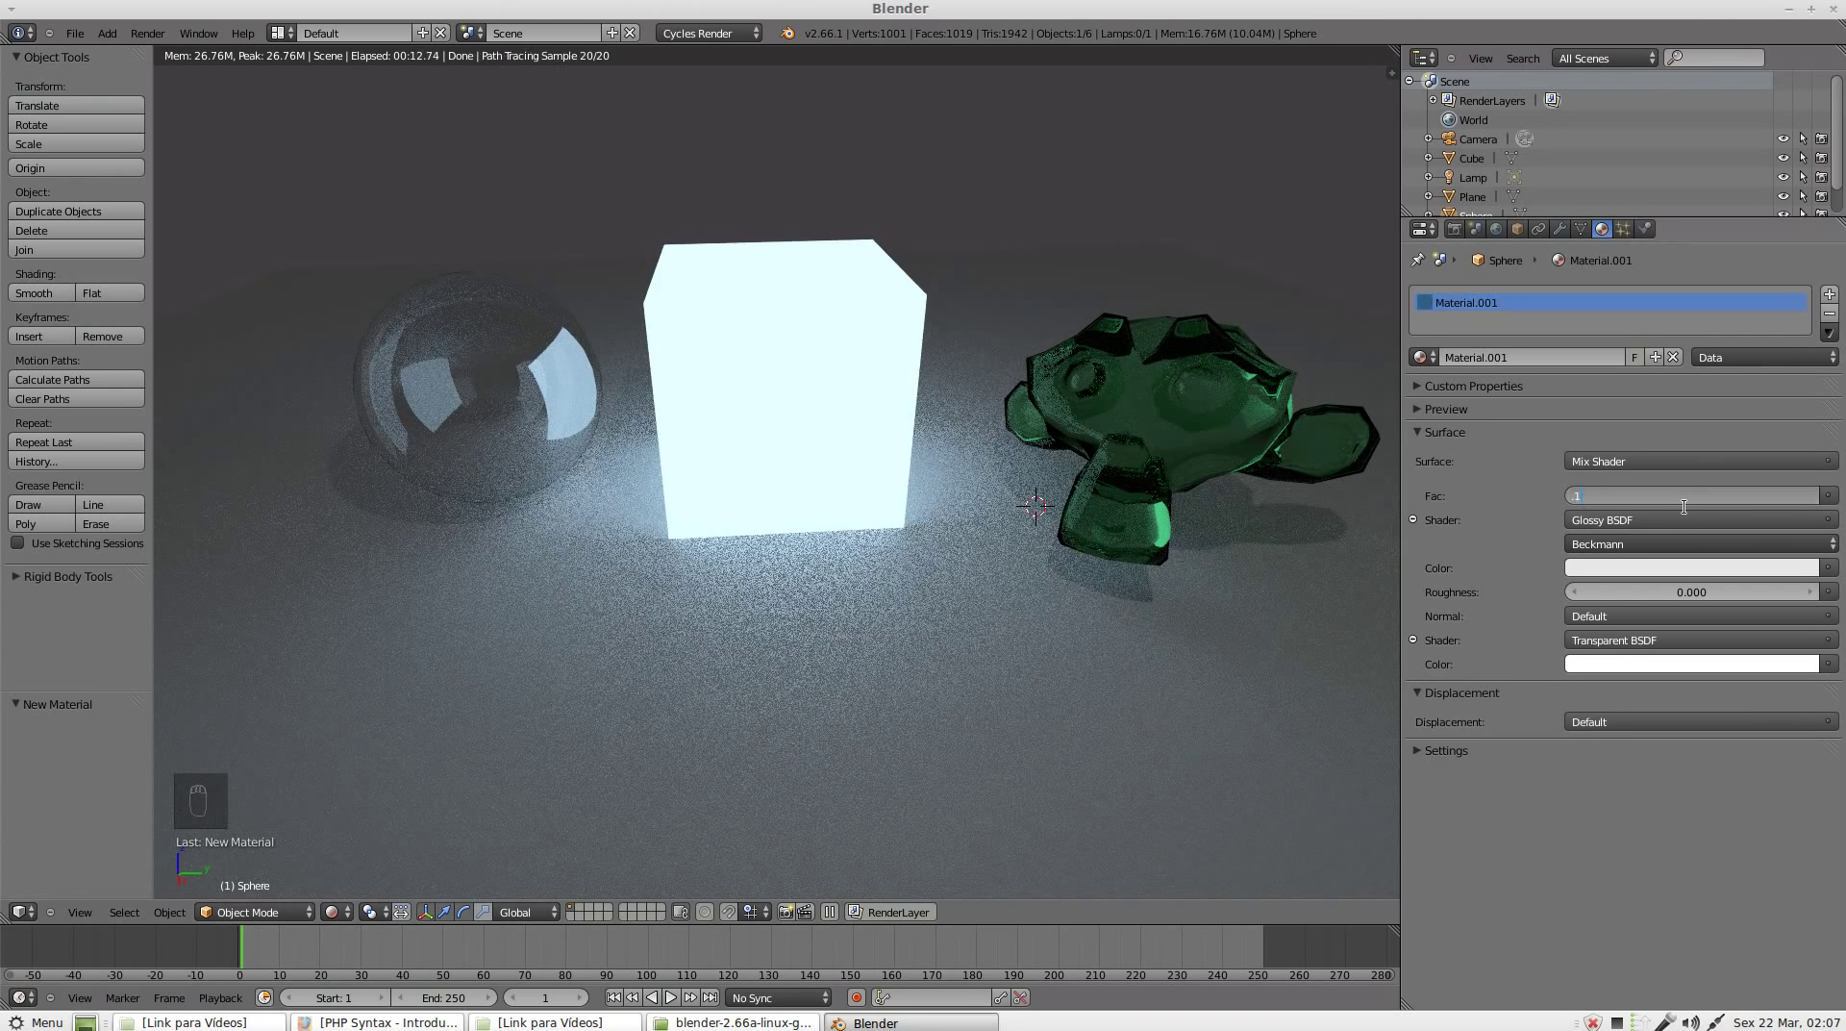
{"action": "left_click", "coordinate": [1698, 503]}
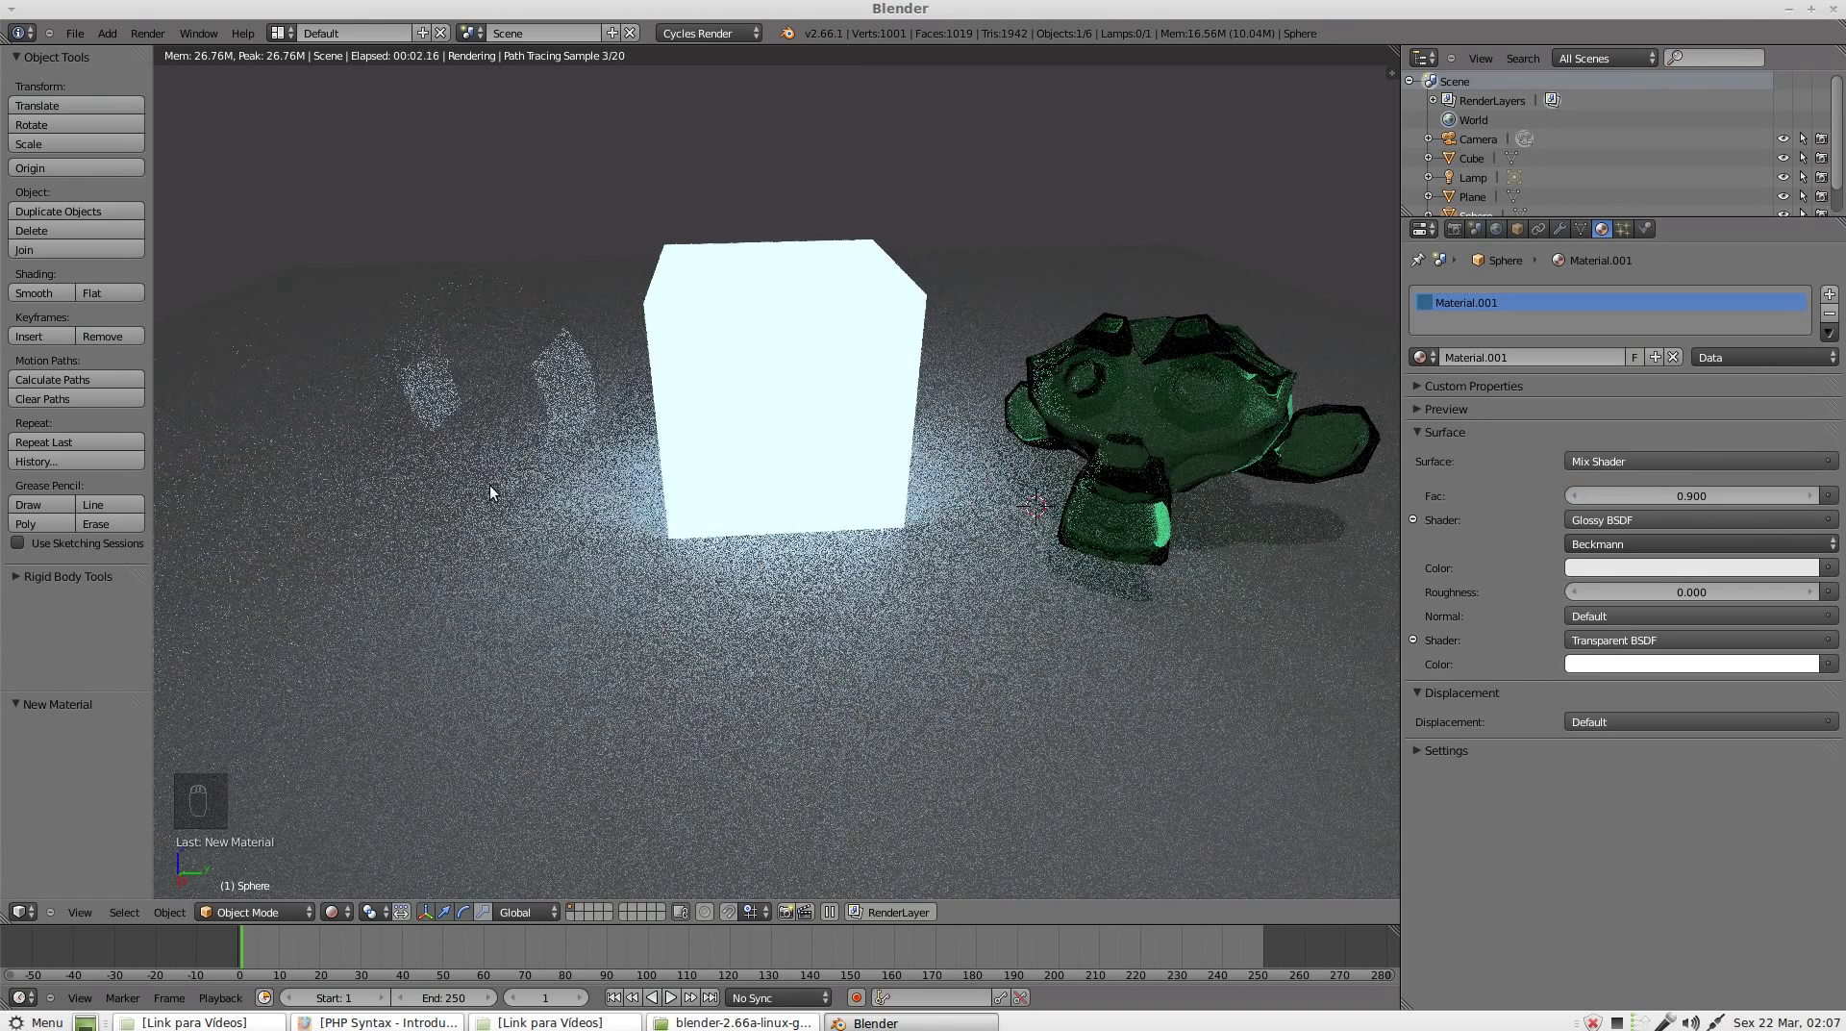
{"action": "left_click", "coordinate": [1701, 510]}
{"action": "left_click", "coordinate": [1704, 500]}
{"action": "middle_click", "coordinate": [1724, 553]}
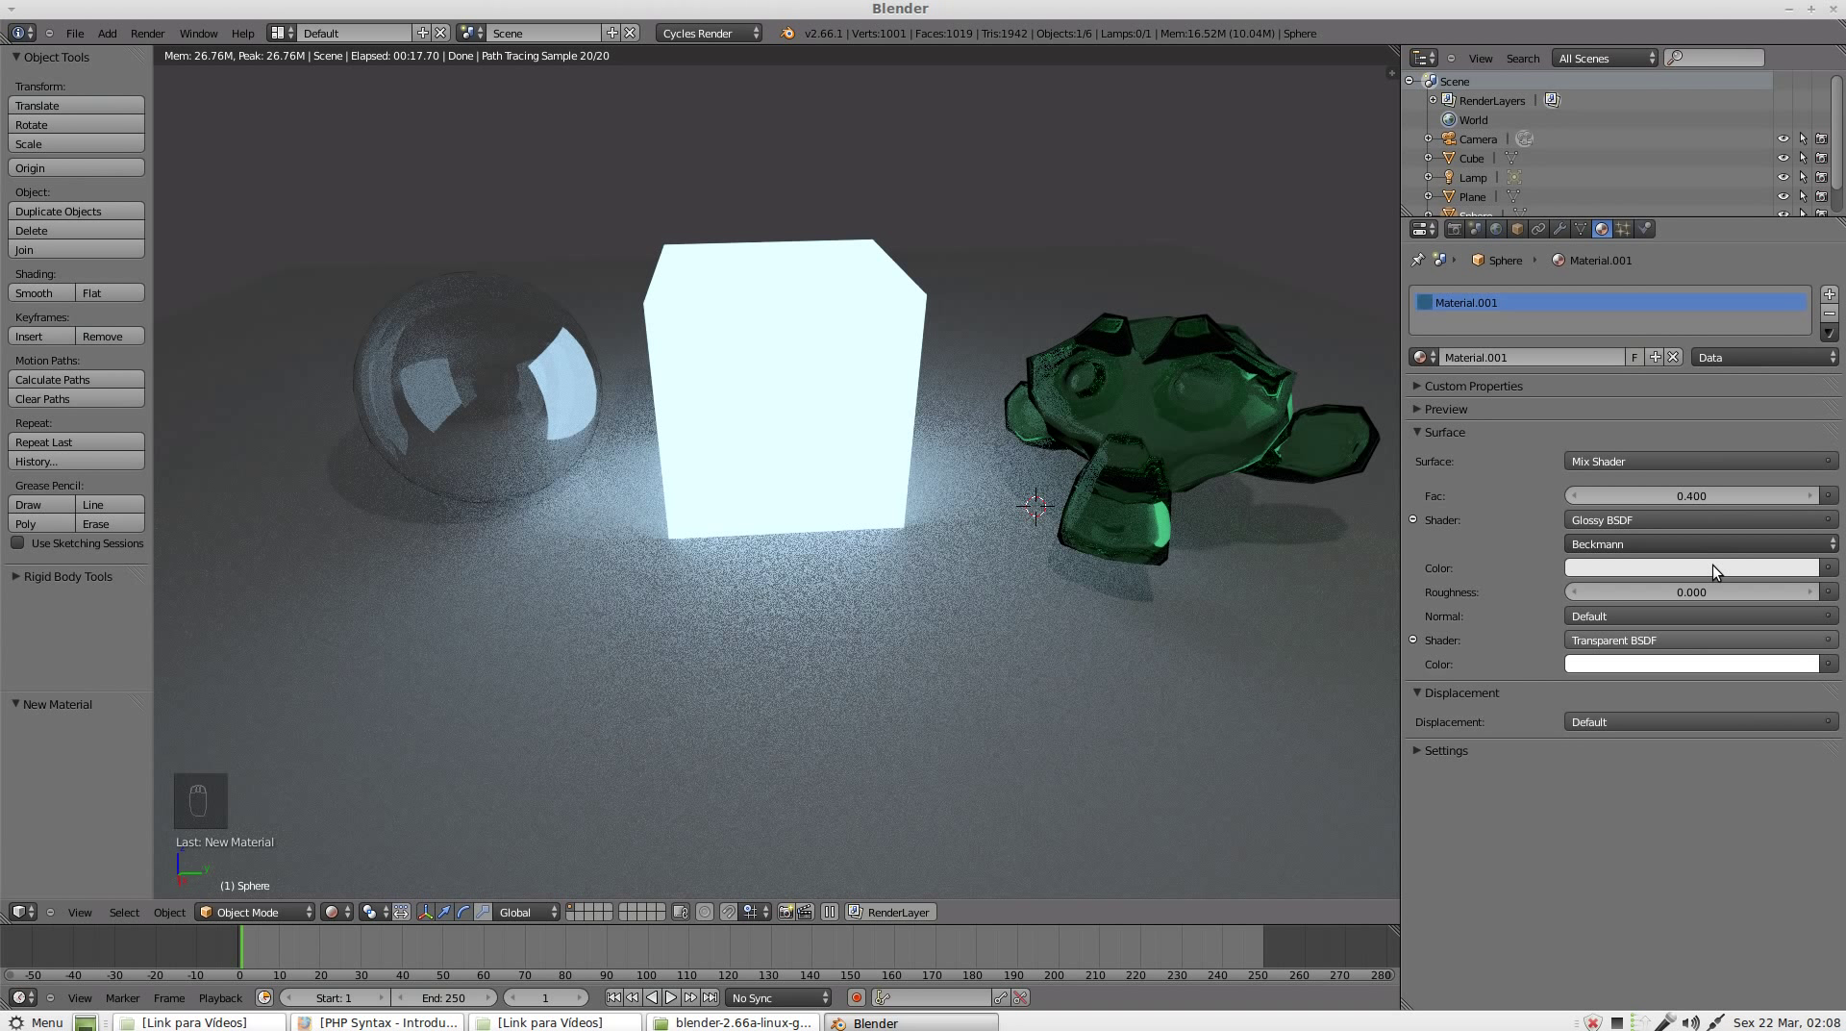
Step: Browse and cancel the Add menu, then select the floor plane with no material
{"action": "key", "text": "shift+a"}
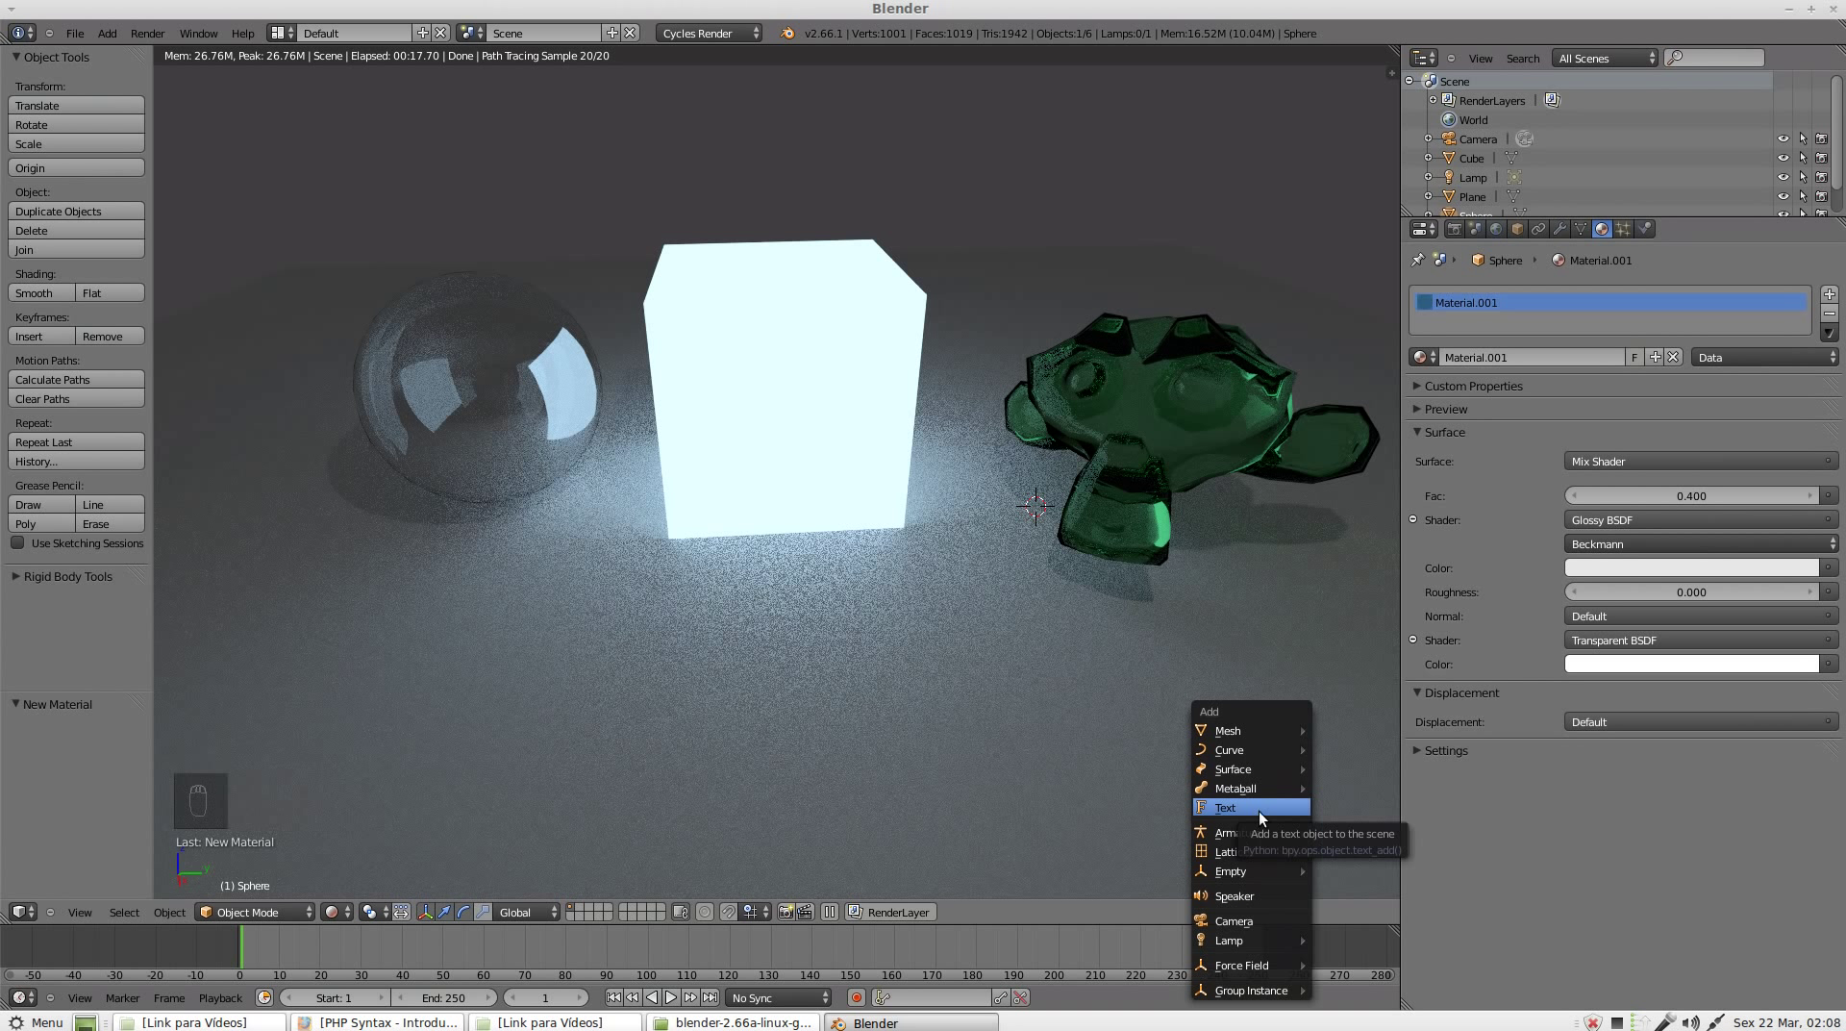
{"action": "left_click_drag", "start_coordinate": [444, 348], "coordinate": [519, 344]}
{"action": "left_click_drag", "start_coordinate": [522, 344], "coordinate": [508, 432]}
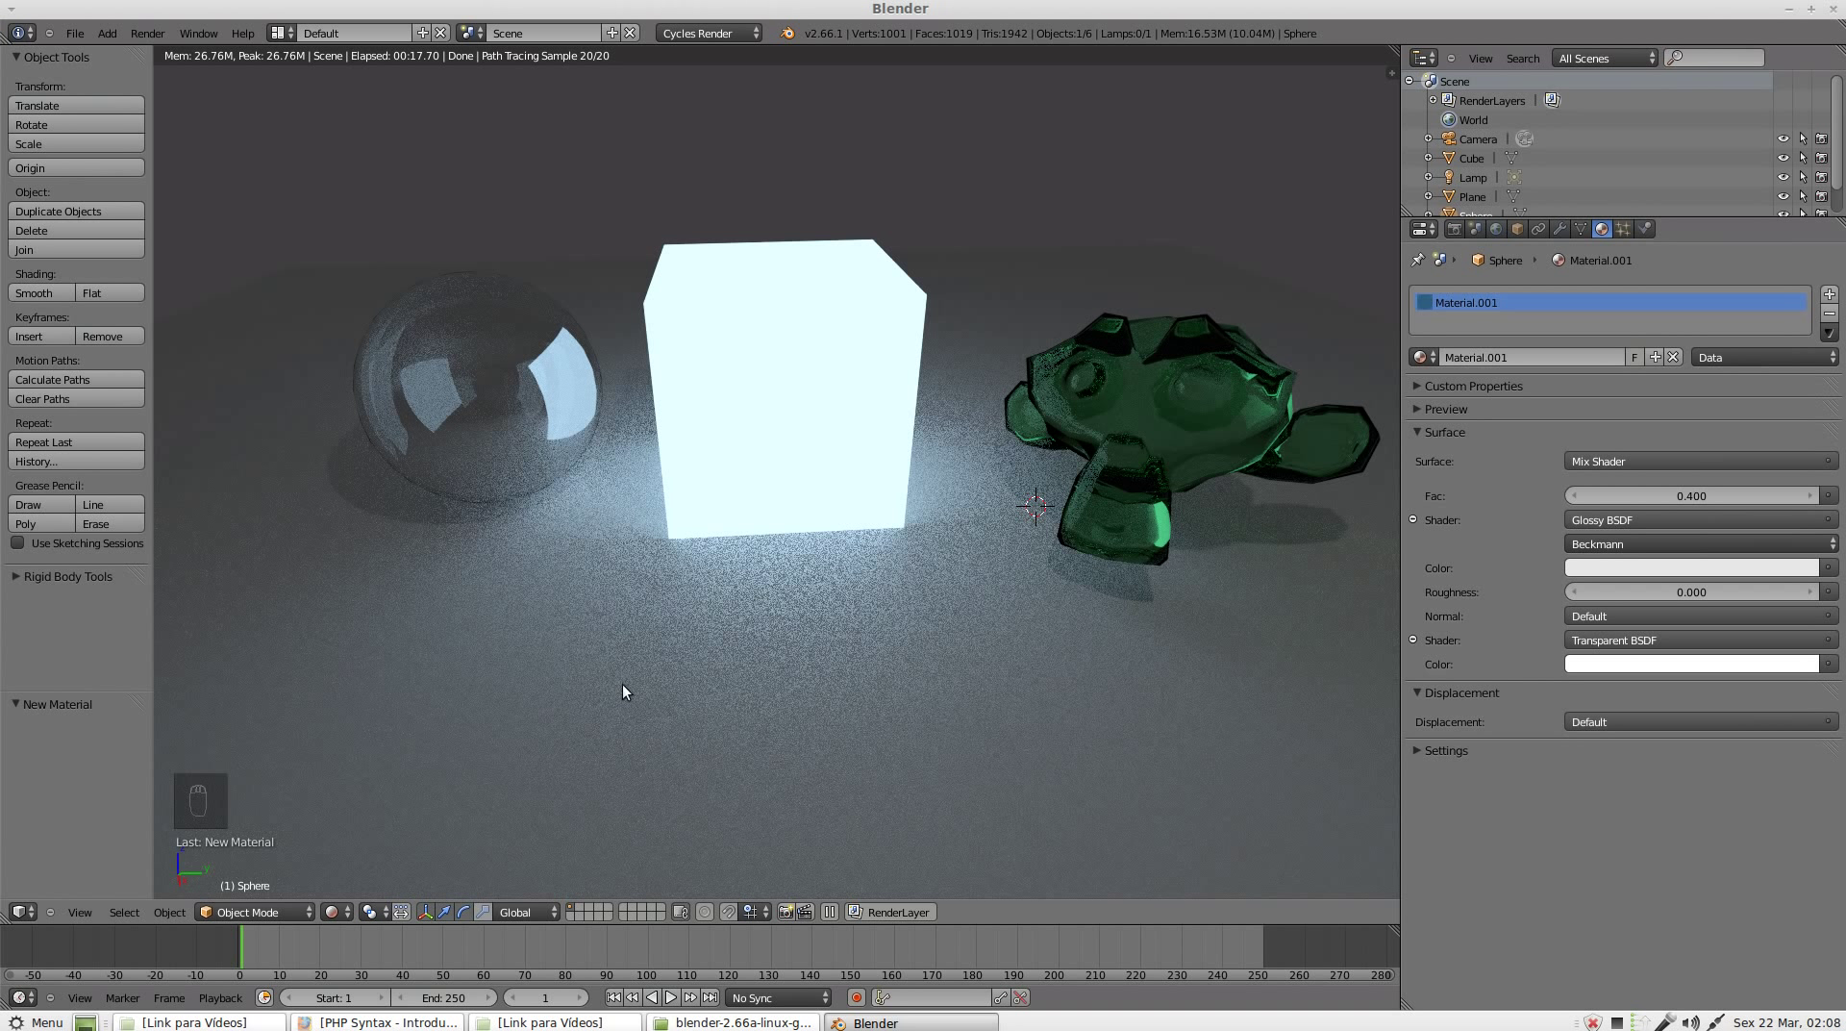
{"action": "left_click_drag", "start_coordinate": [471, 666], "coordinate": [1019, 721]}
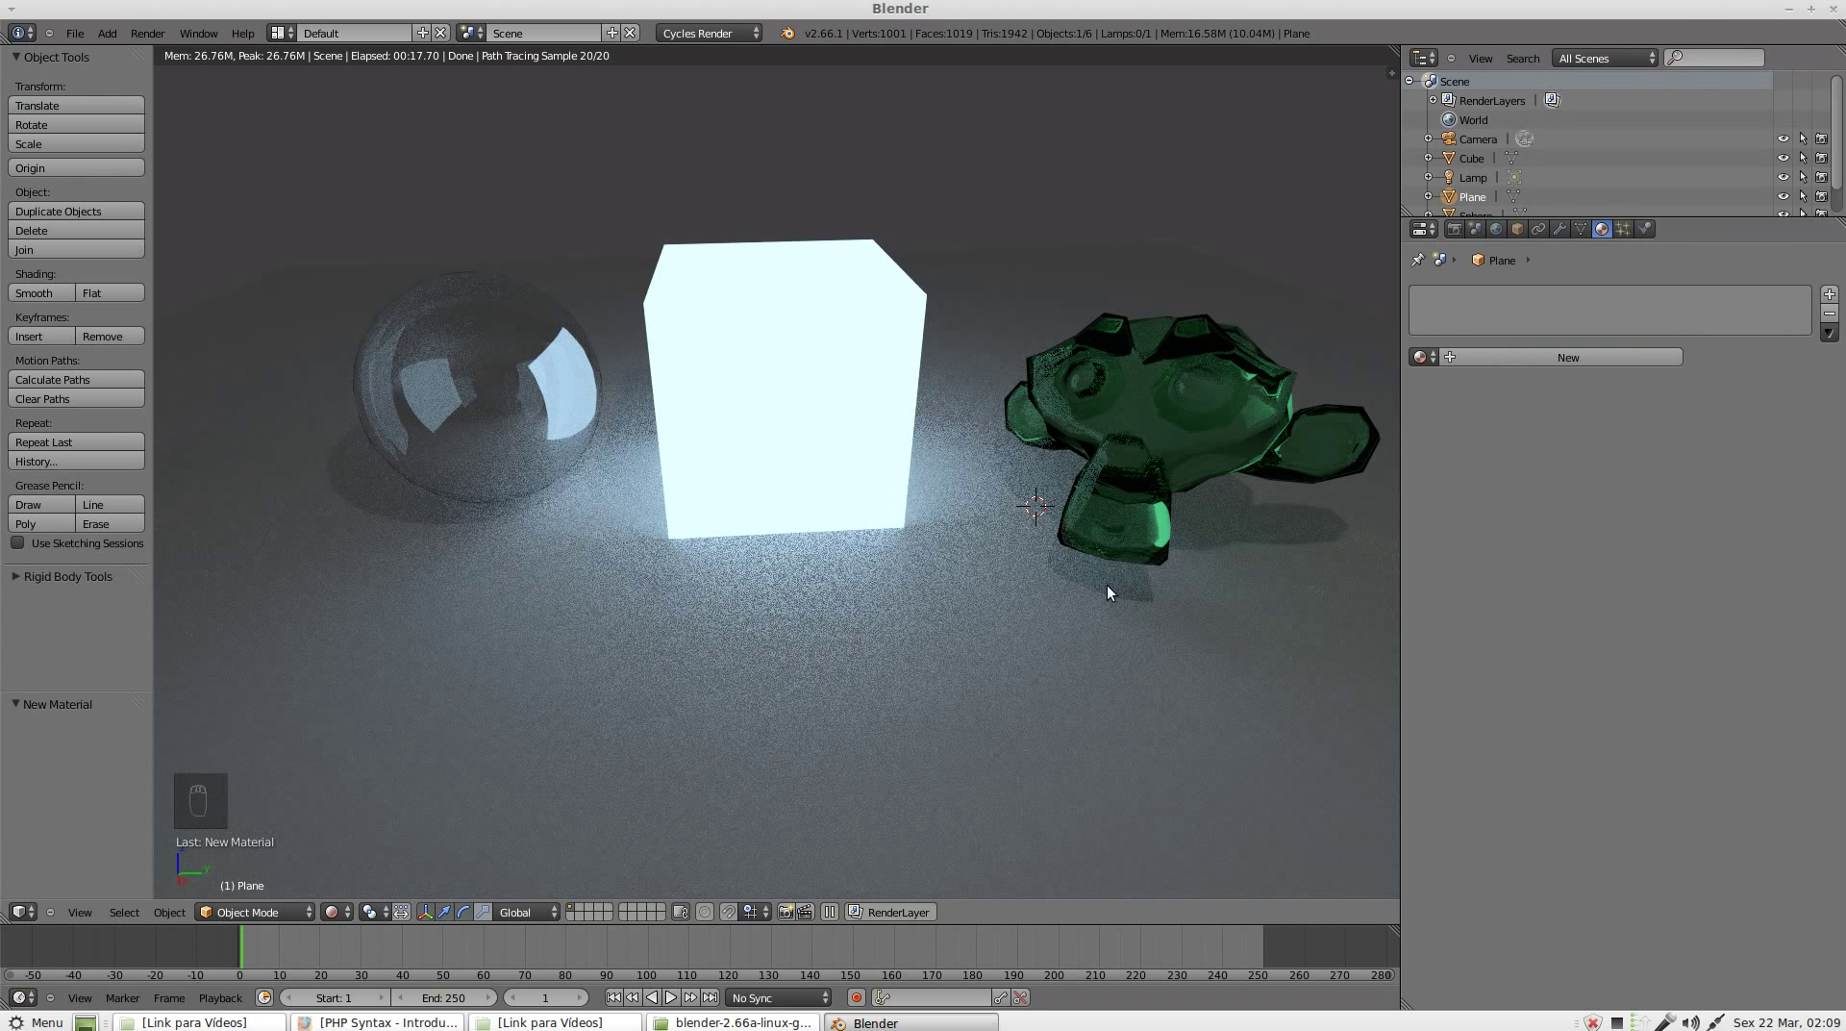
Step: Create a new Diffuse material on the floor plane and name it 'piso'
{"action": "left_click", "coordinate": [1633, 362]}
{"action": "left_click", "coordinate": [1514, 363]}
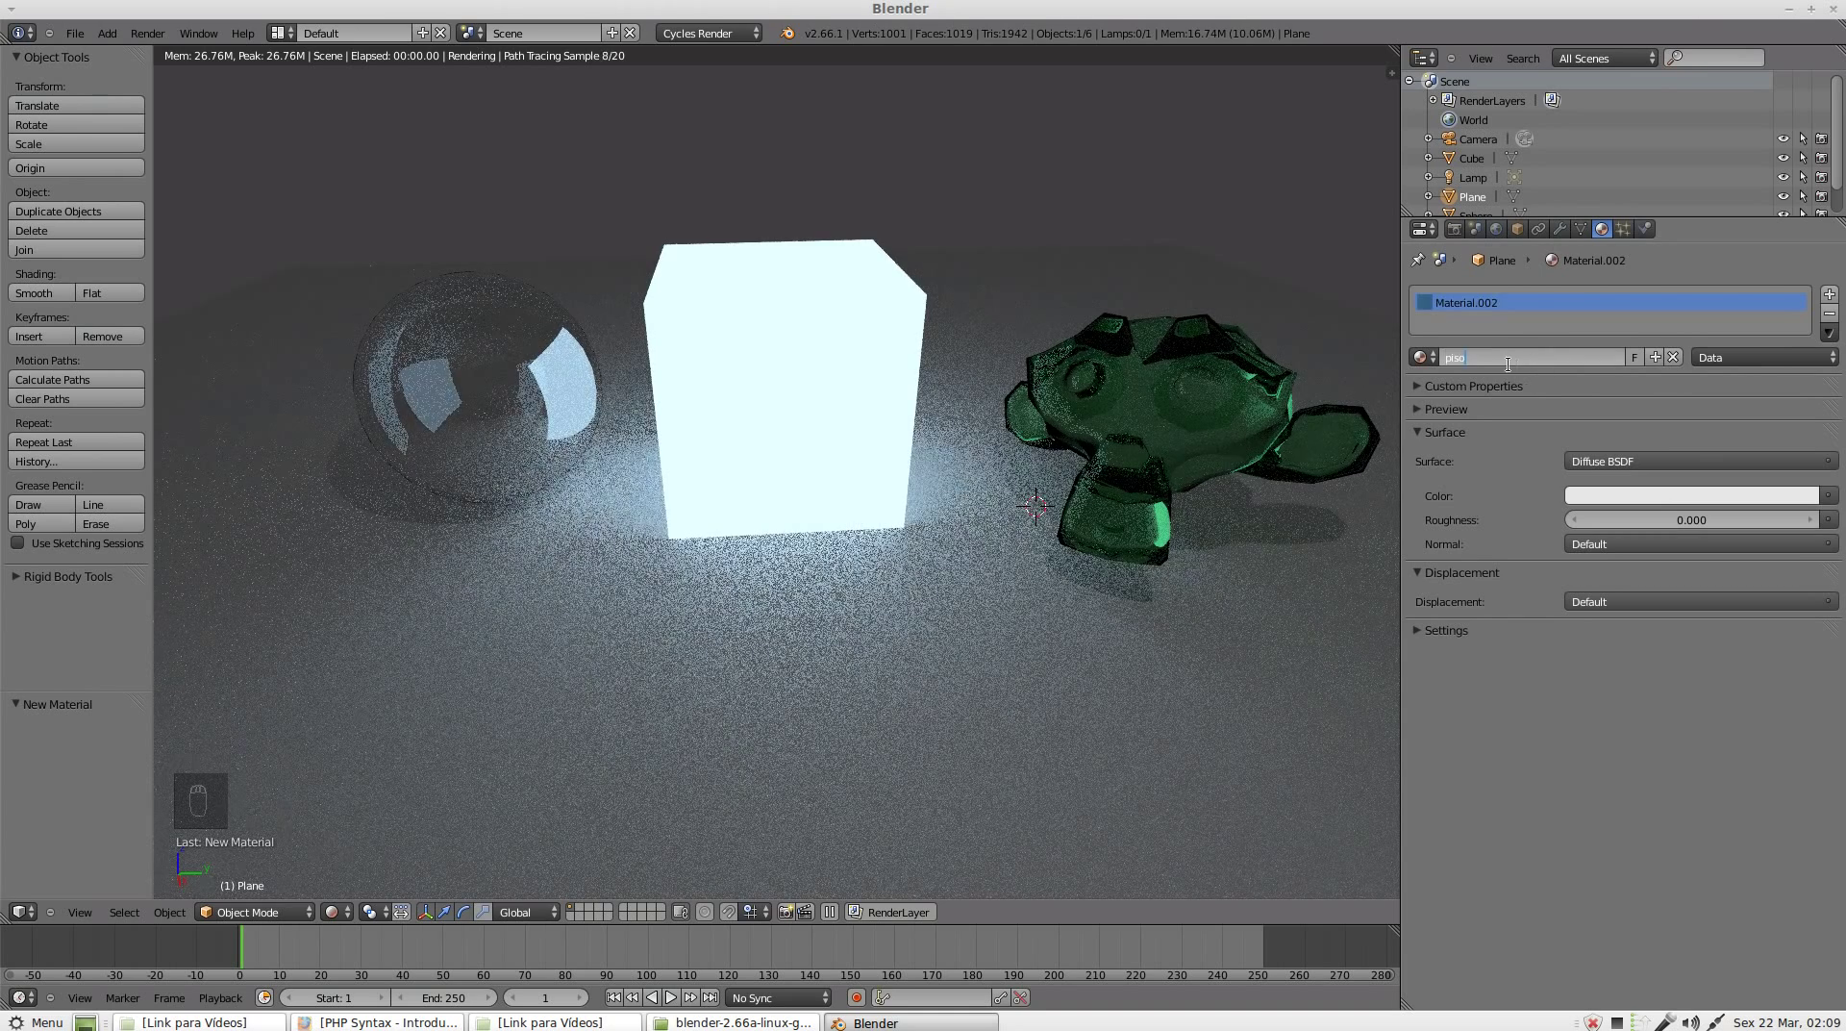
{"action": "left_click", "coordinate": [359, 895]}
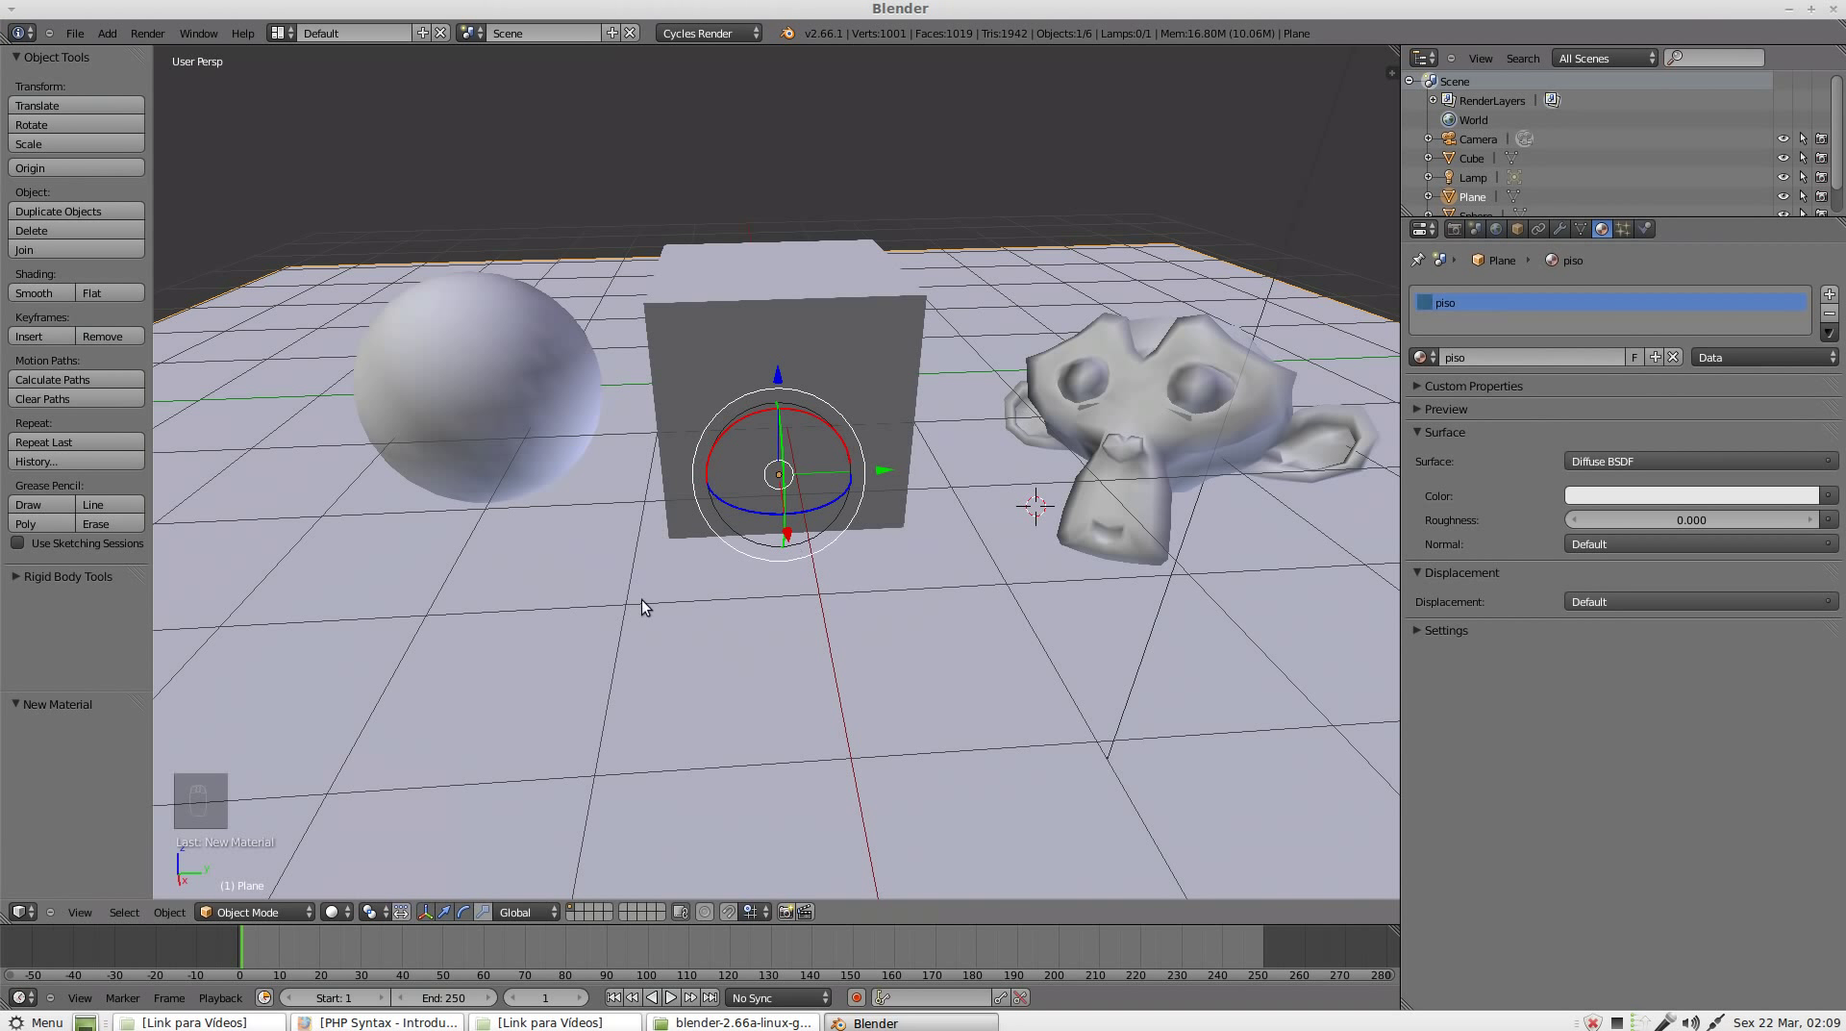
Step: UV-unwrap the floor plane in Edit Mode and bring up its Texture properties
{"action": "key", "text": "Tab"}
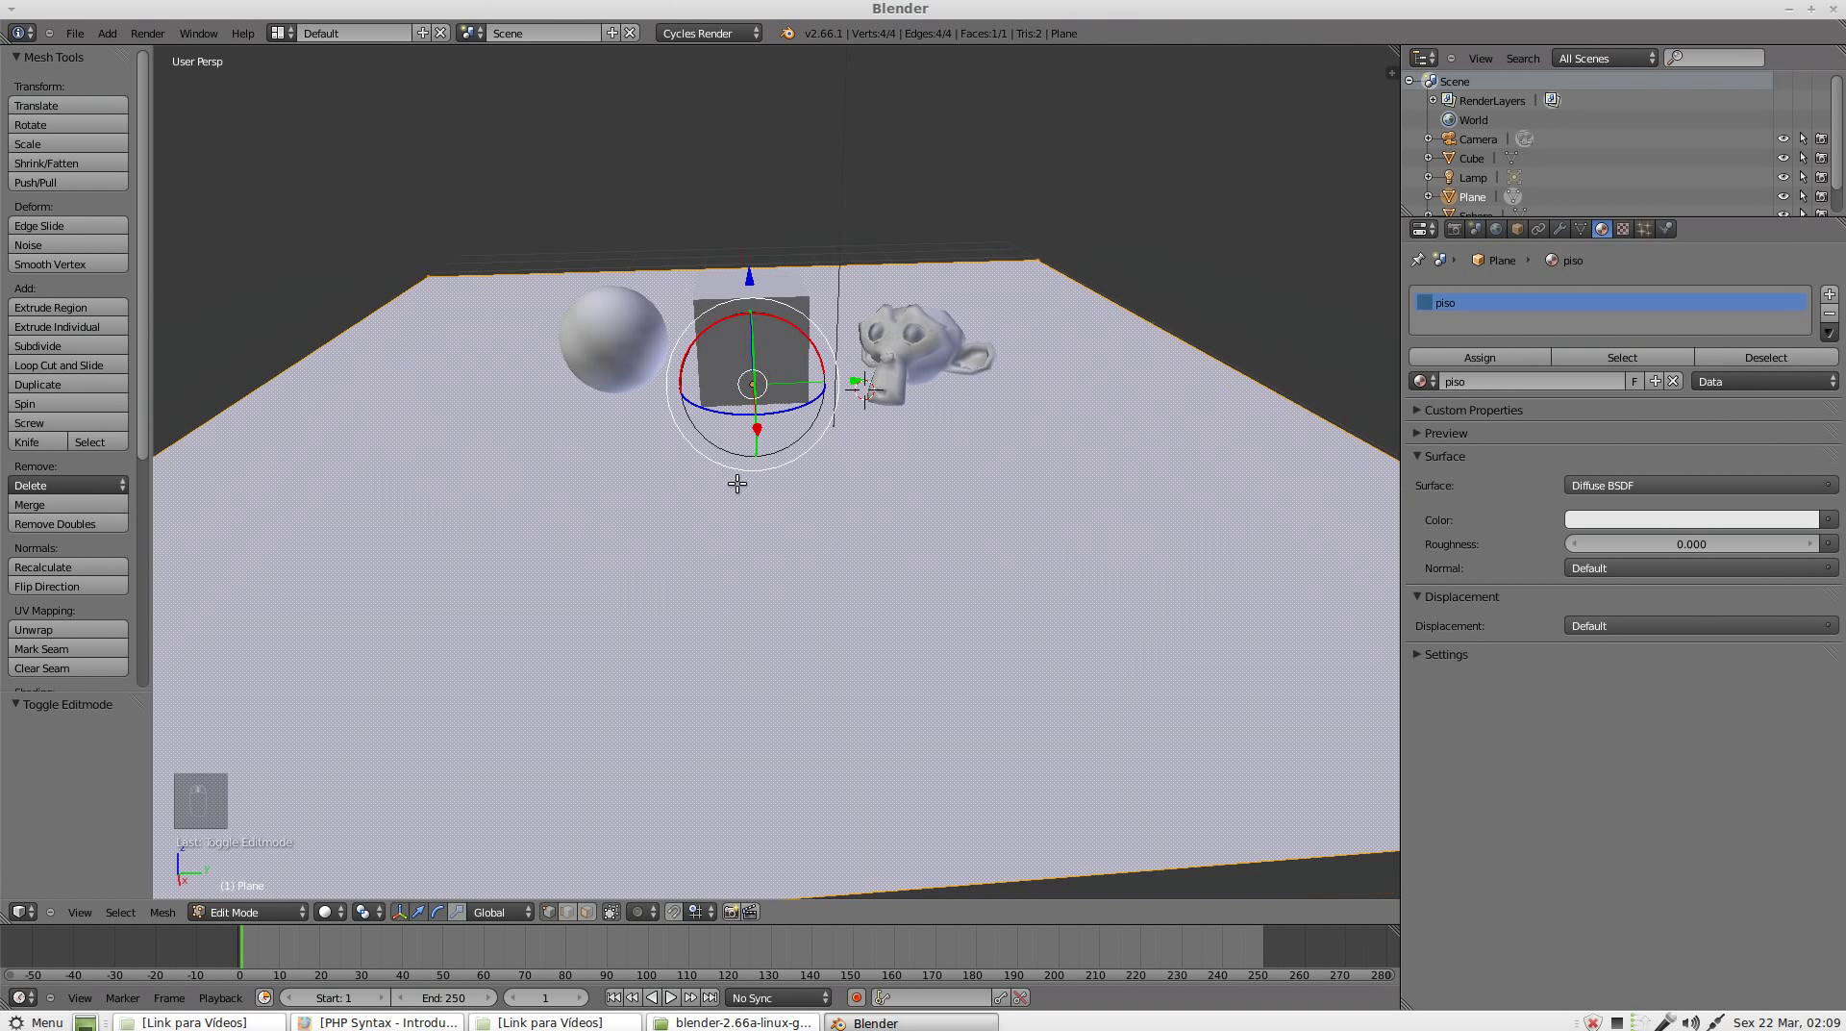
{"action": "key", "text": "u"}
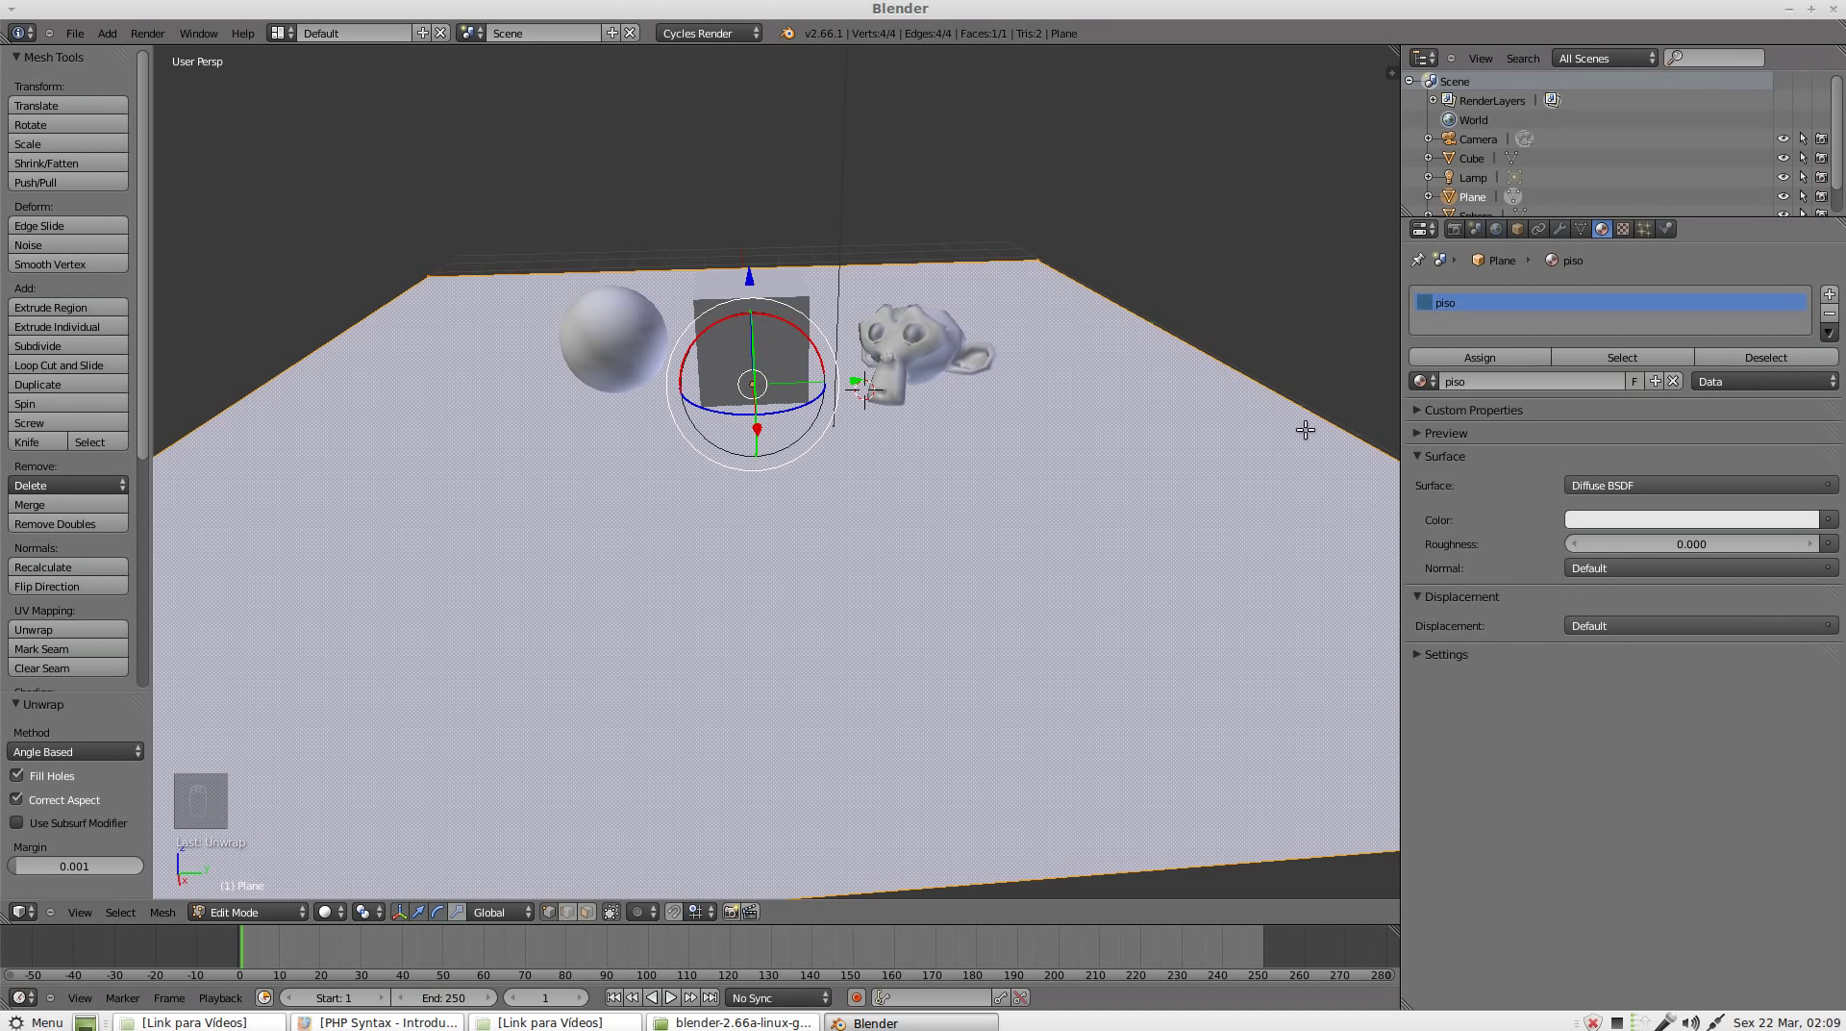
{"action": "left_click_drag", "start_coordinate": [1636, 239], "coordinate": [1774, 436]}
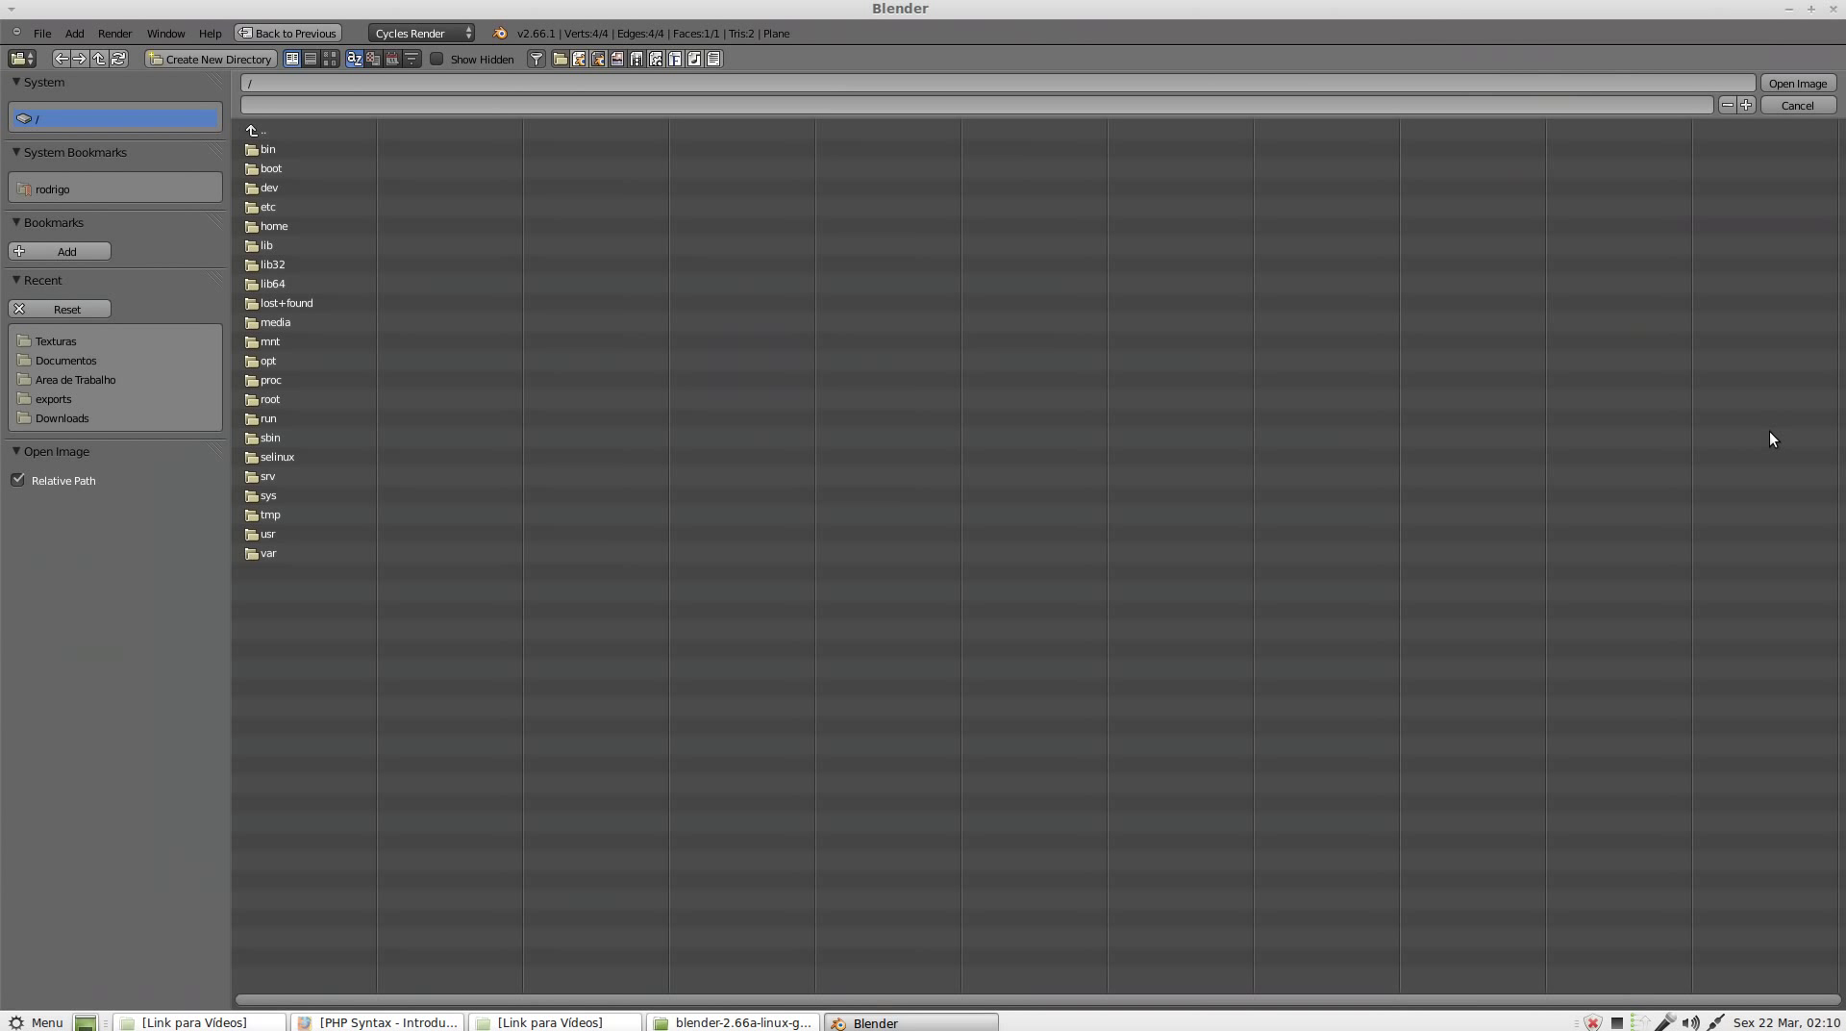
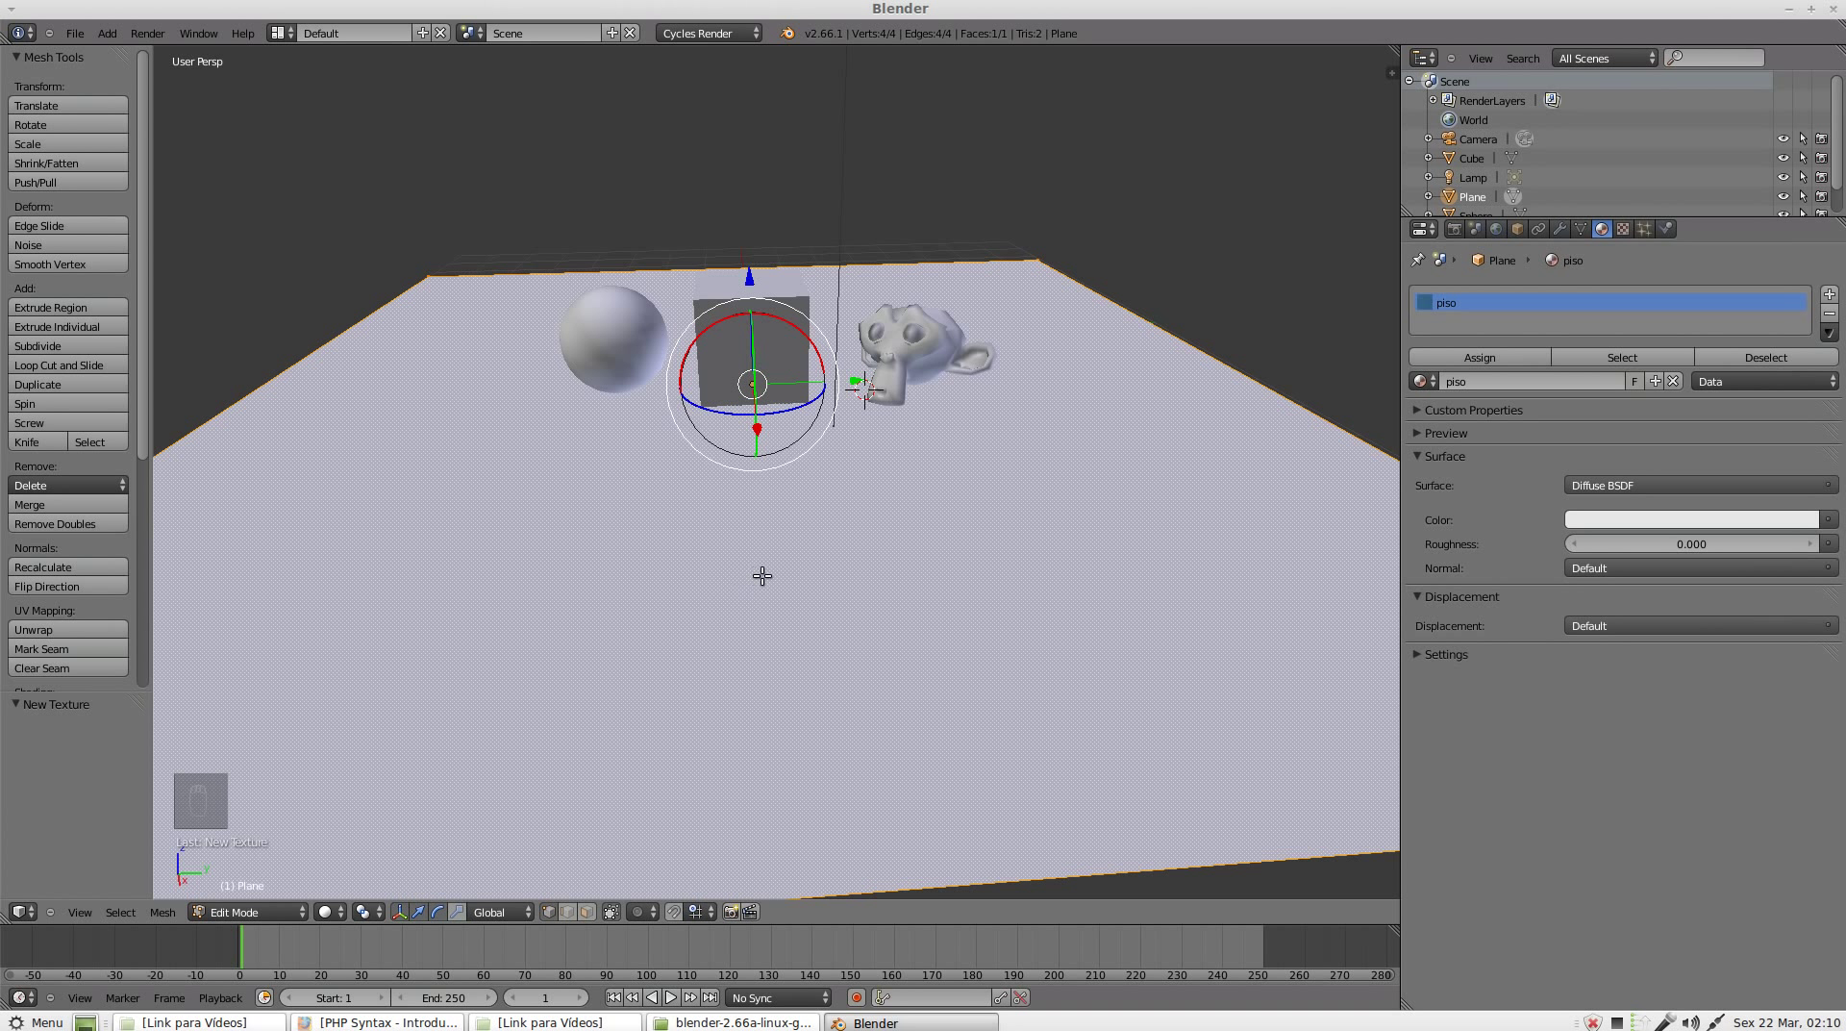
Step: Cancel the image file browser and return to the piso material settings
{"action": "left_click", "coordinate": [363, 821]}
{"action": "left_click", "coordinate": [367, 792]}
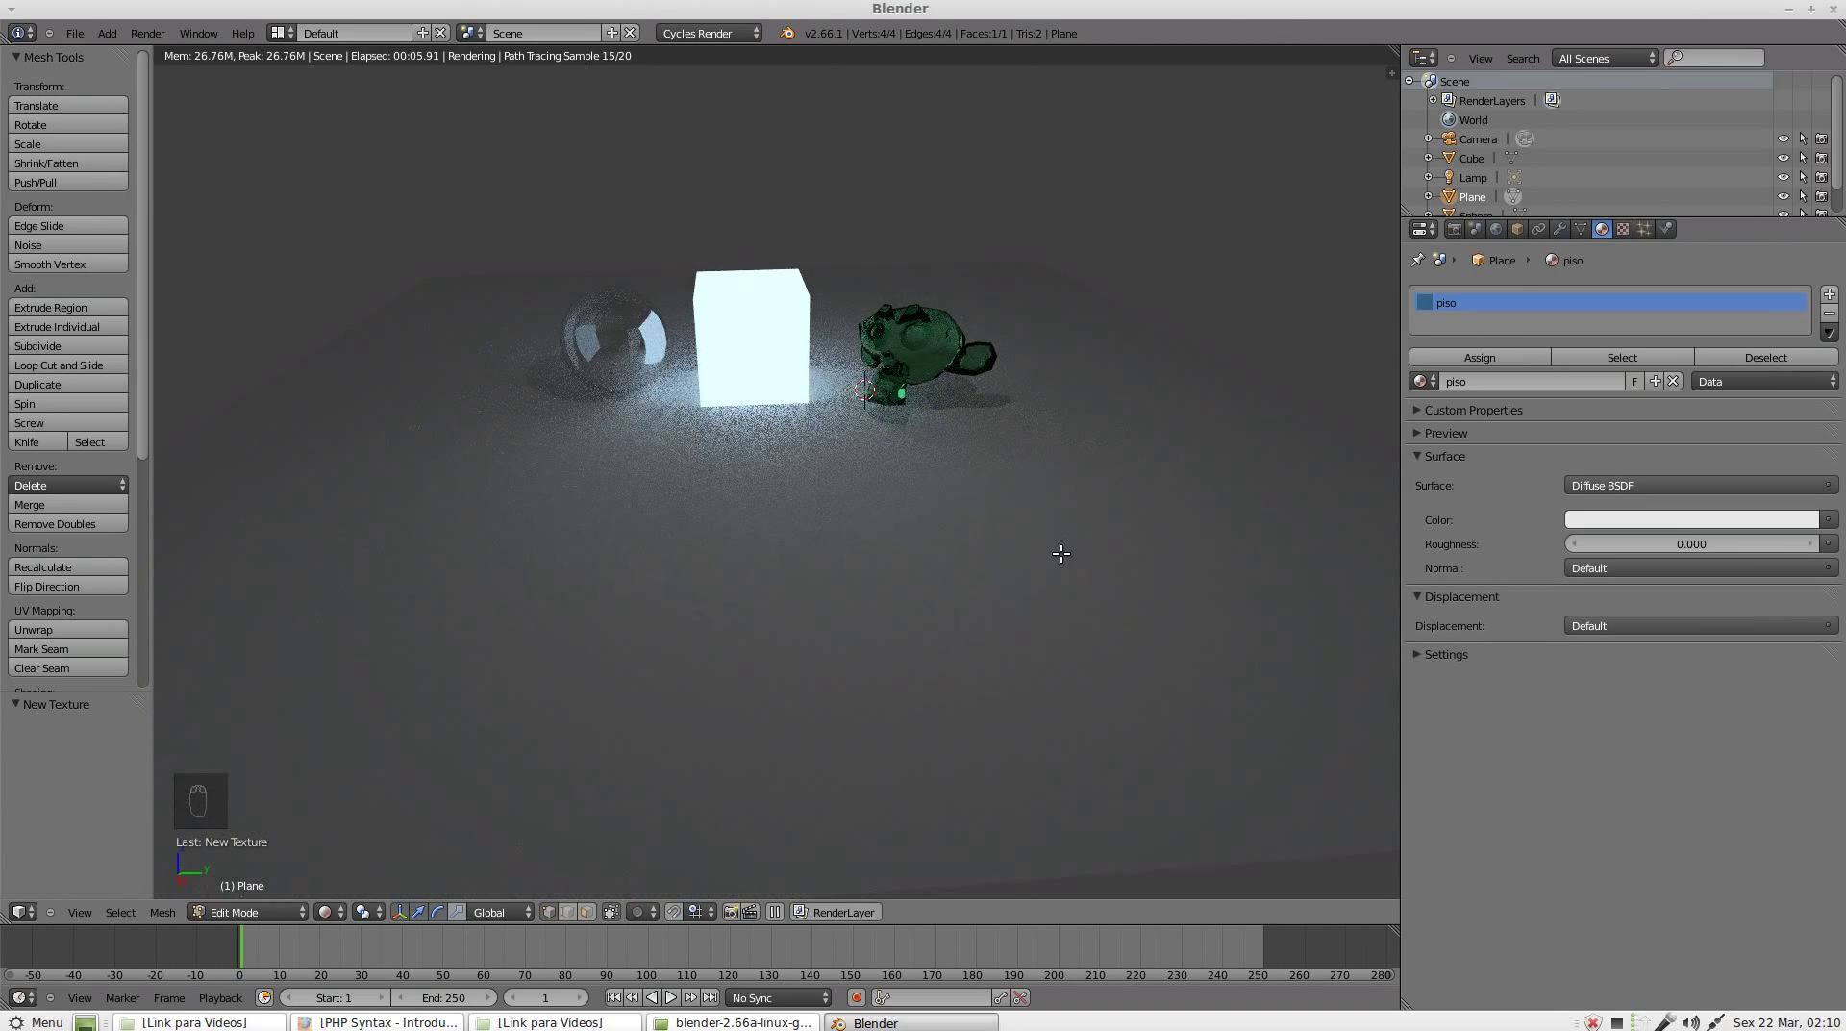
{"action": "key", "text": "Tab"}
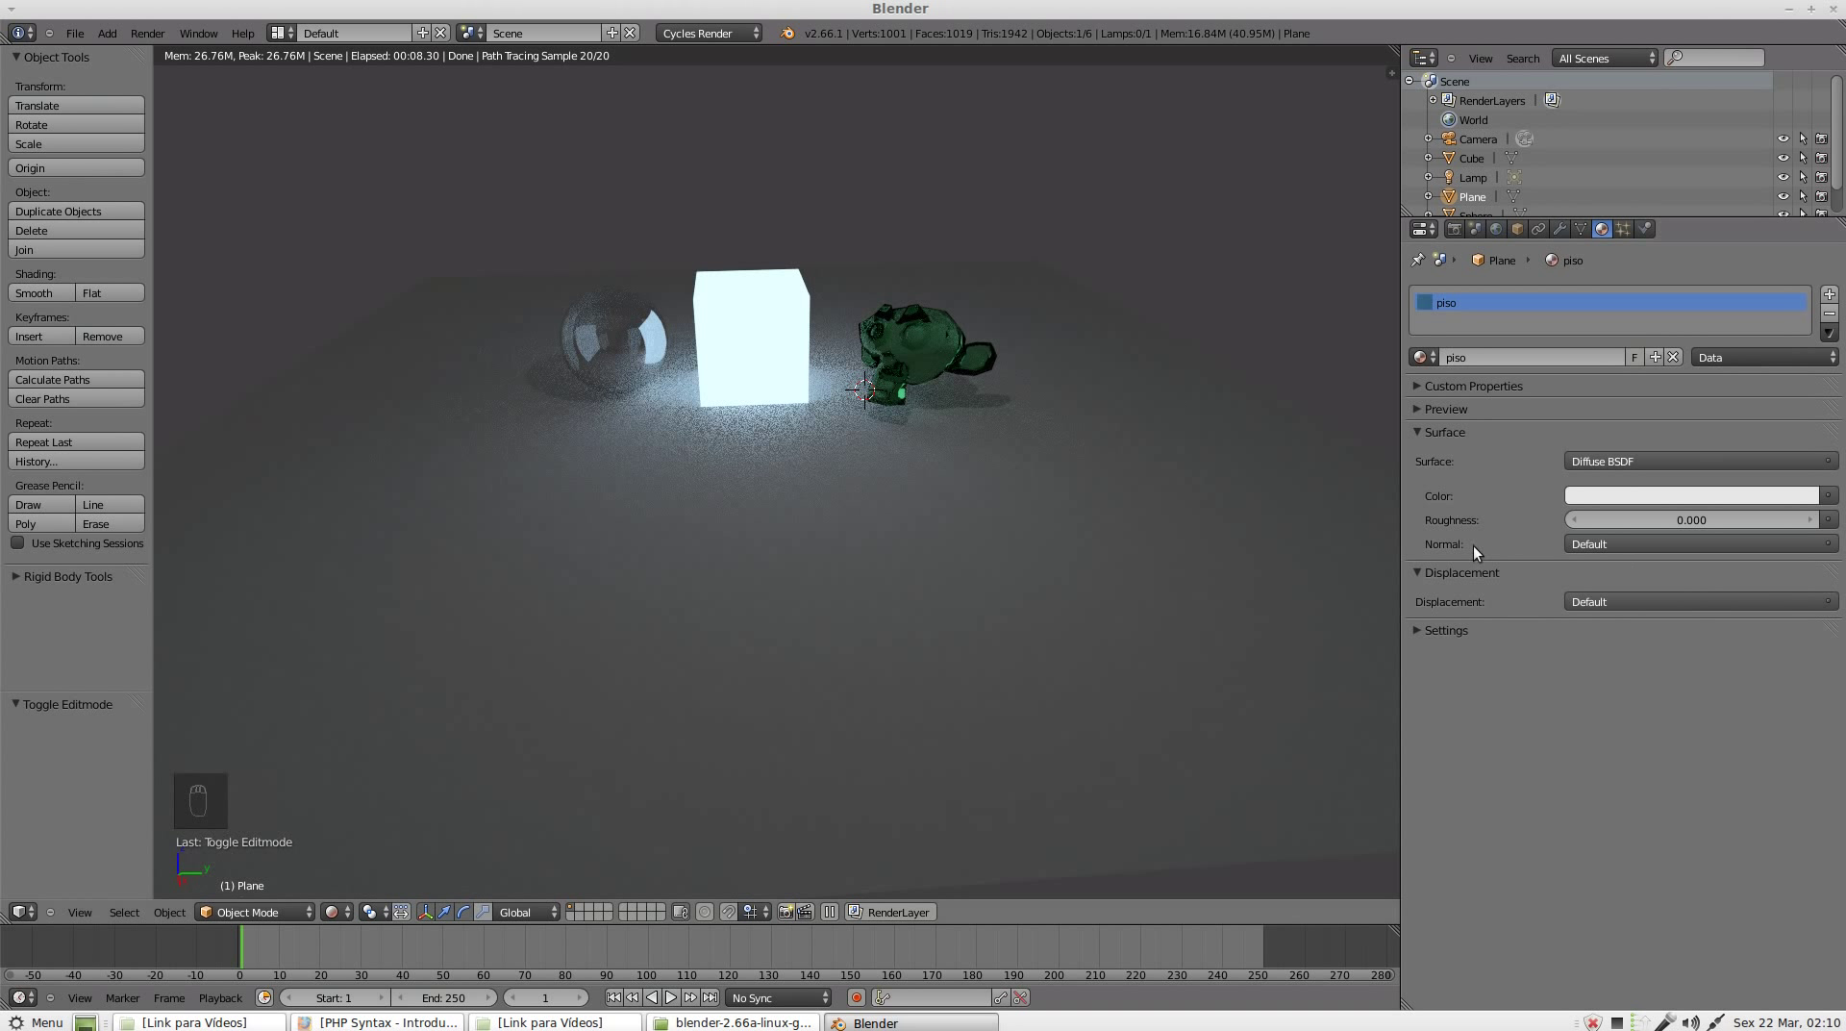
{"action": "left_click", "coordinate": [1588, 548]}
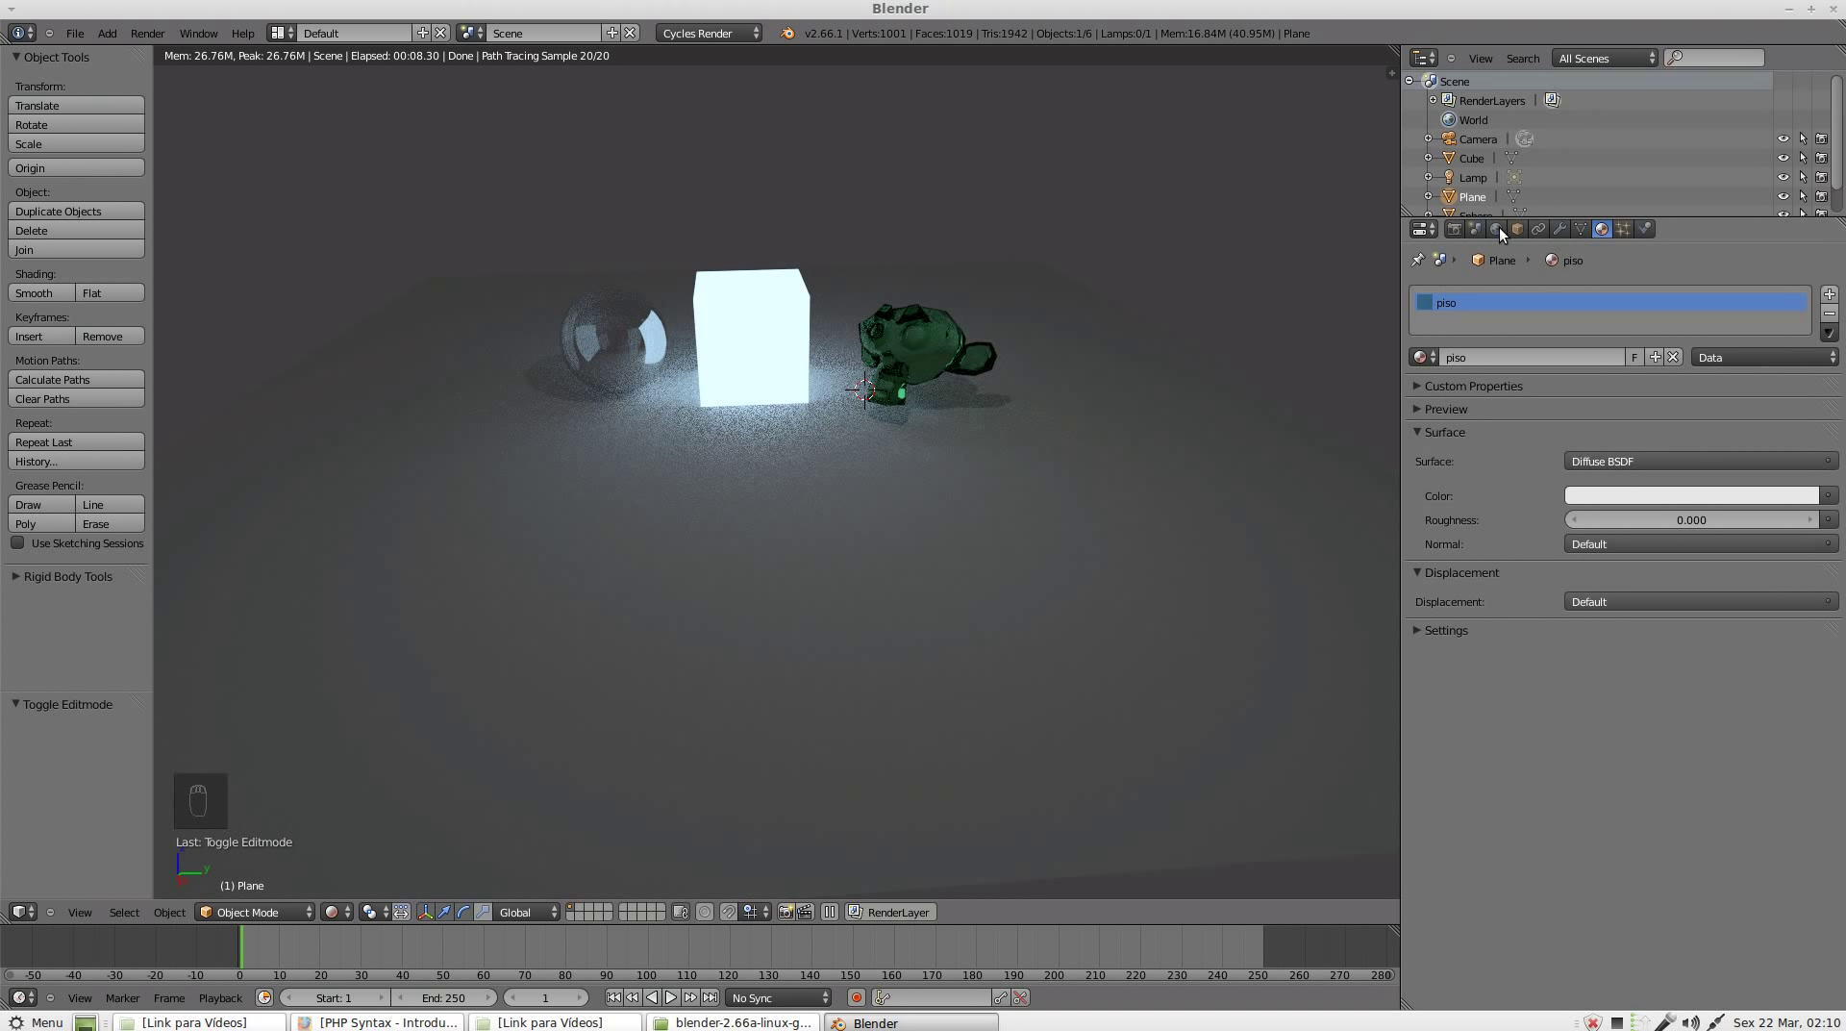
{"action": "key", "text": "Tab"}
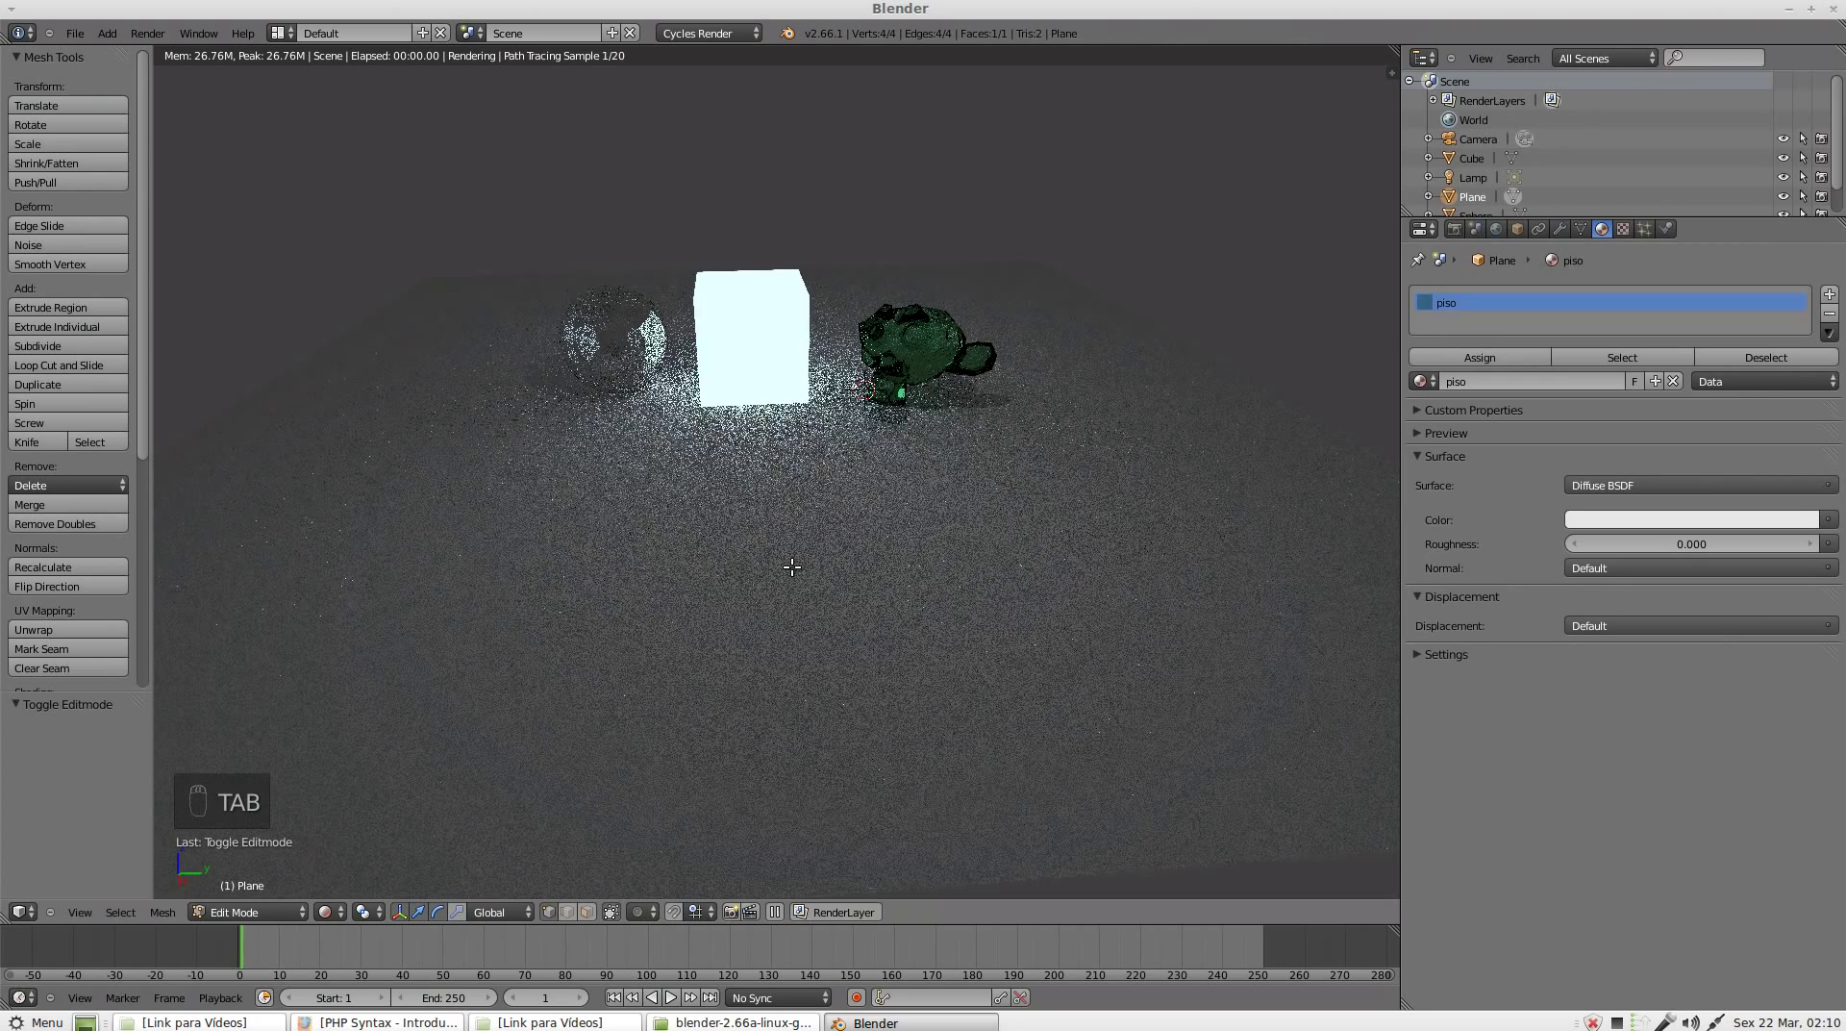
Step: Drive the piso material's Normal from the UV output of a Texture Coordinate node
{"action": "left_click_drag", "start_coordinate": [1629, 565], "coordinate": [1461, 264]}
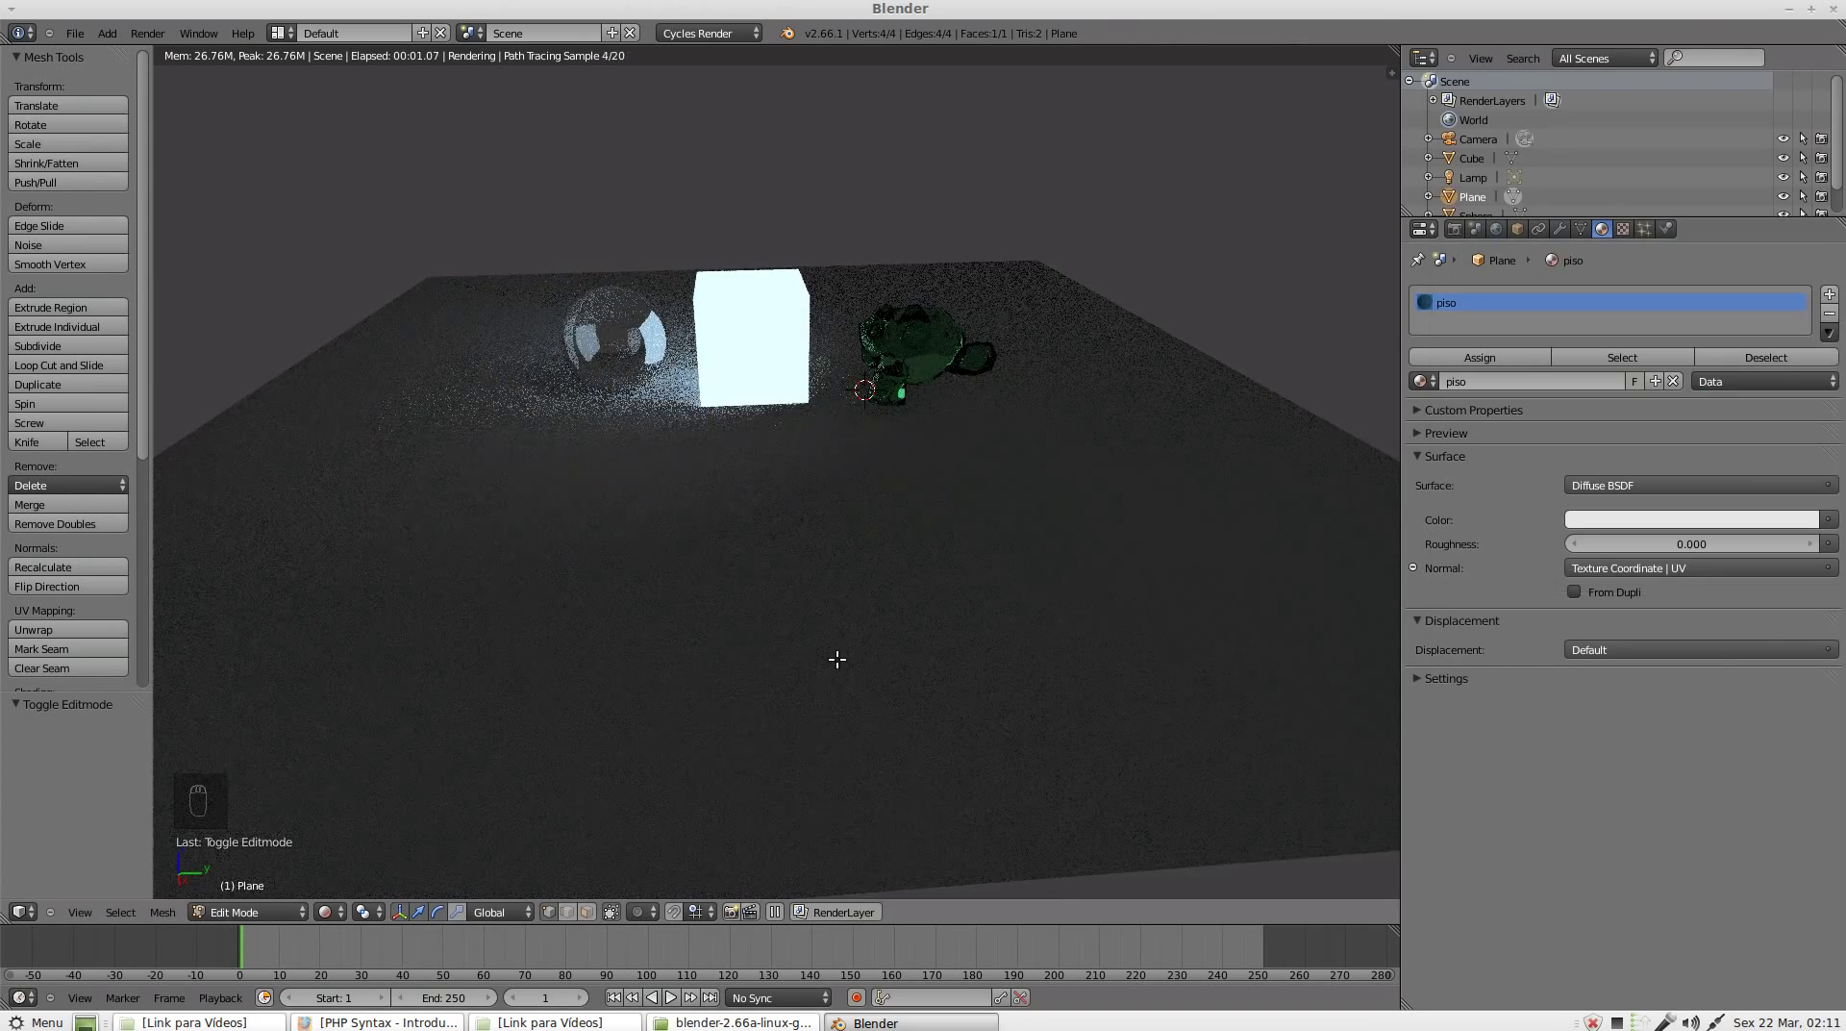
{"action": "key", "text": "Tab"}
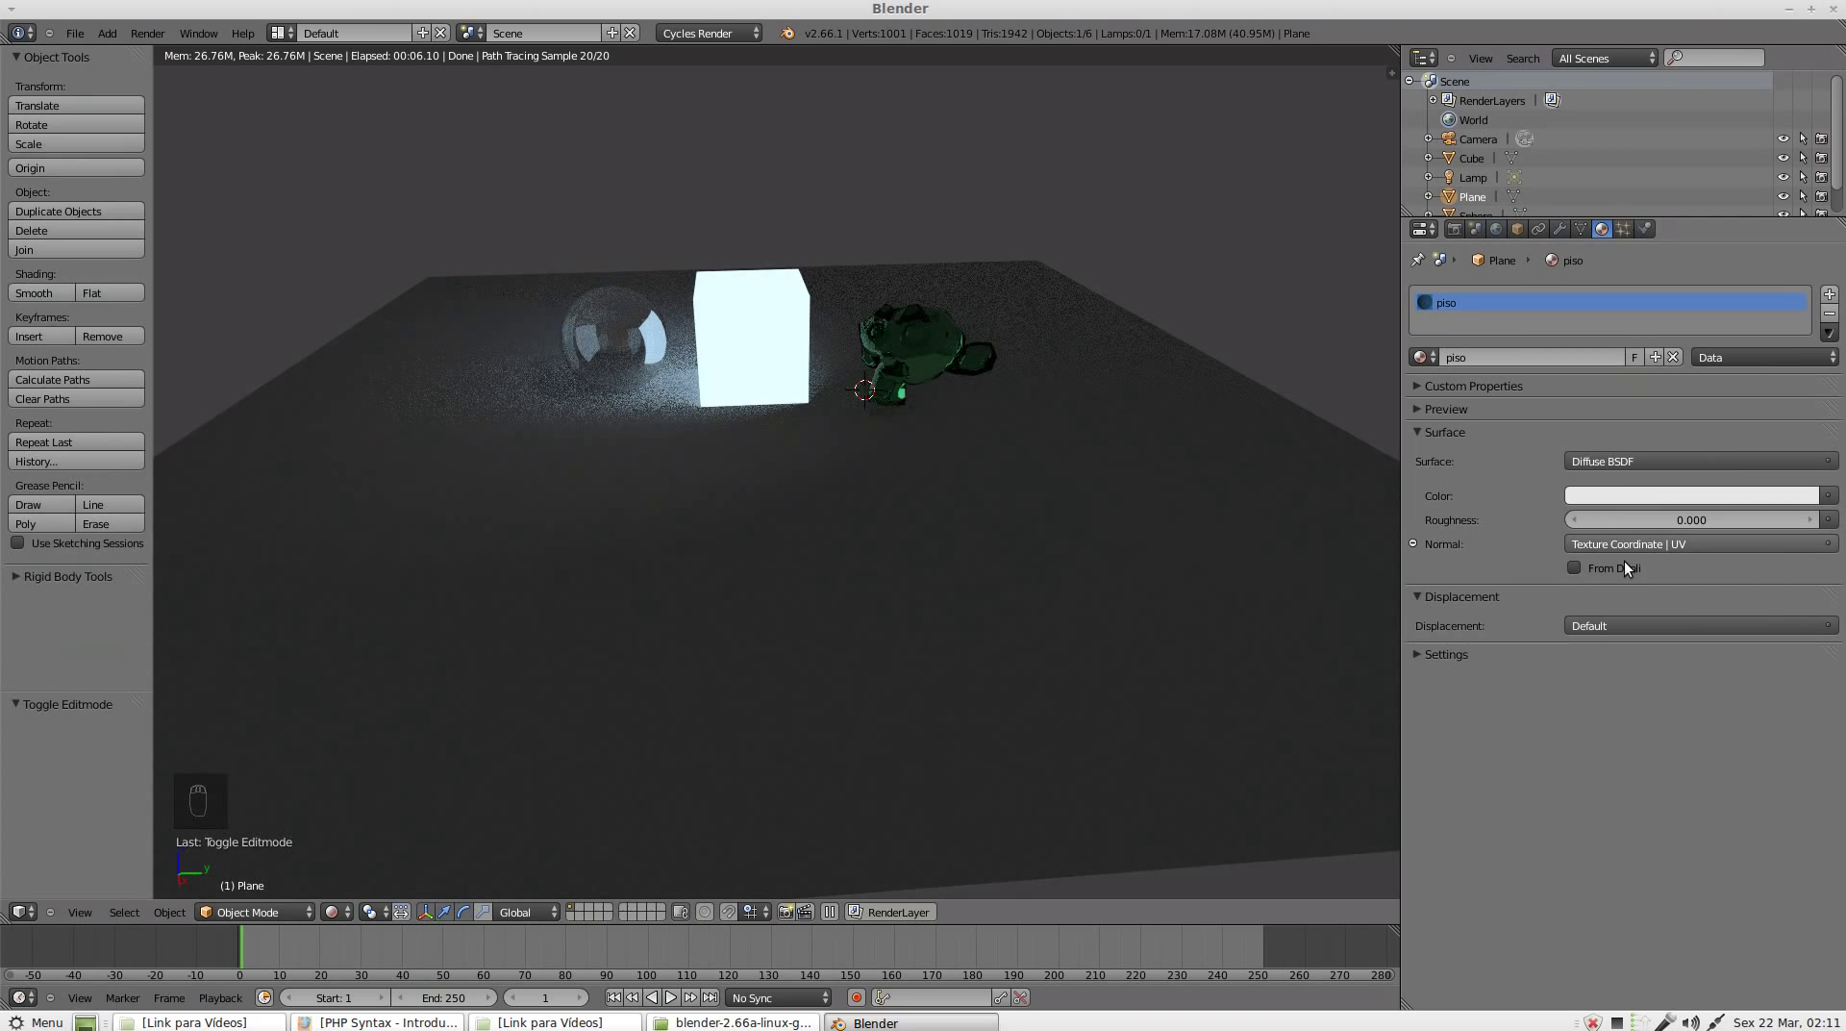
{"action": "key", "text": "Tab"}
{"action": "key", "text": "Tab"}
{"action": "key", "text": "Tab"}
{"action": "left_click", "coordinate": [1467, 361]}
{"action": "key", "text": "Tab"}
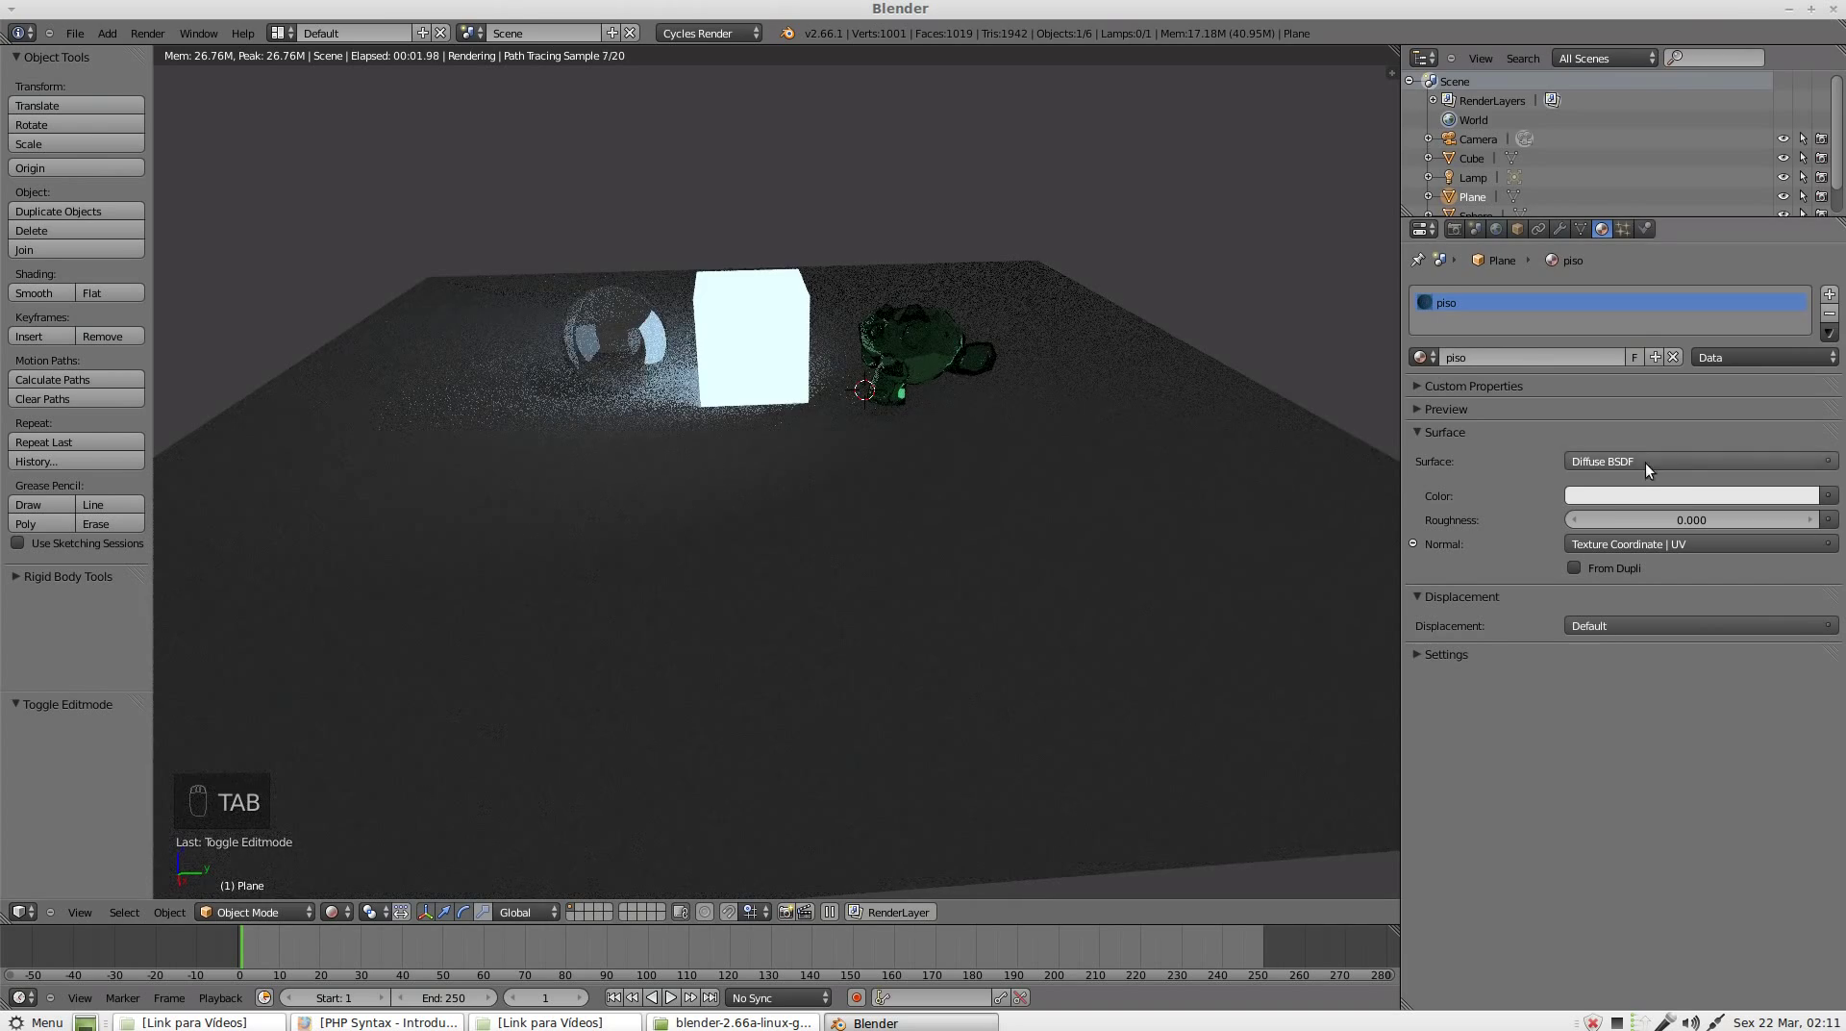
Step: Bring up the socket node list beside the piso material's Color
{"action": "left_click_drag", "start_coordinate": [1607, 551], "coordinate": [1356, 237]}
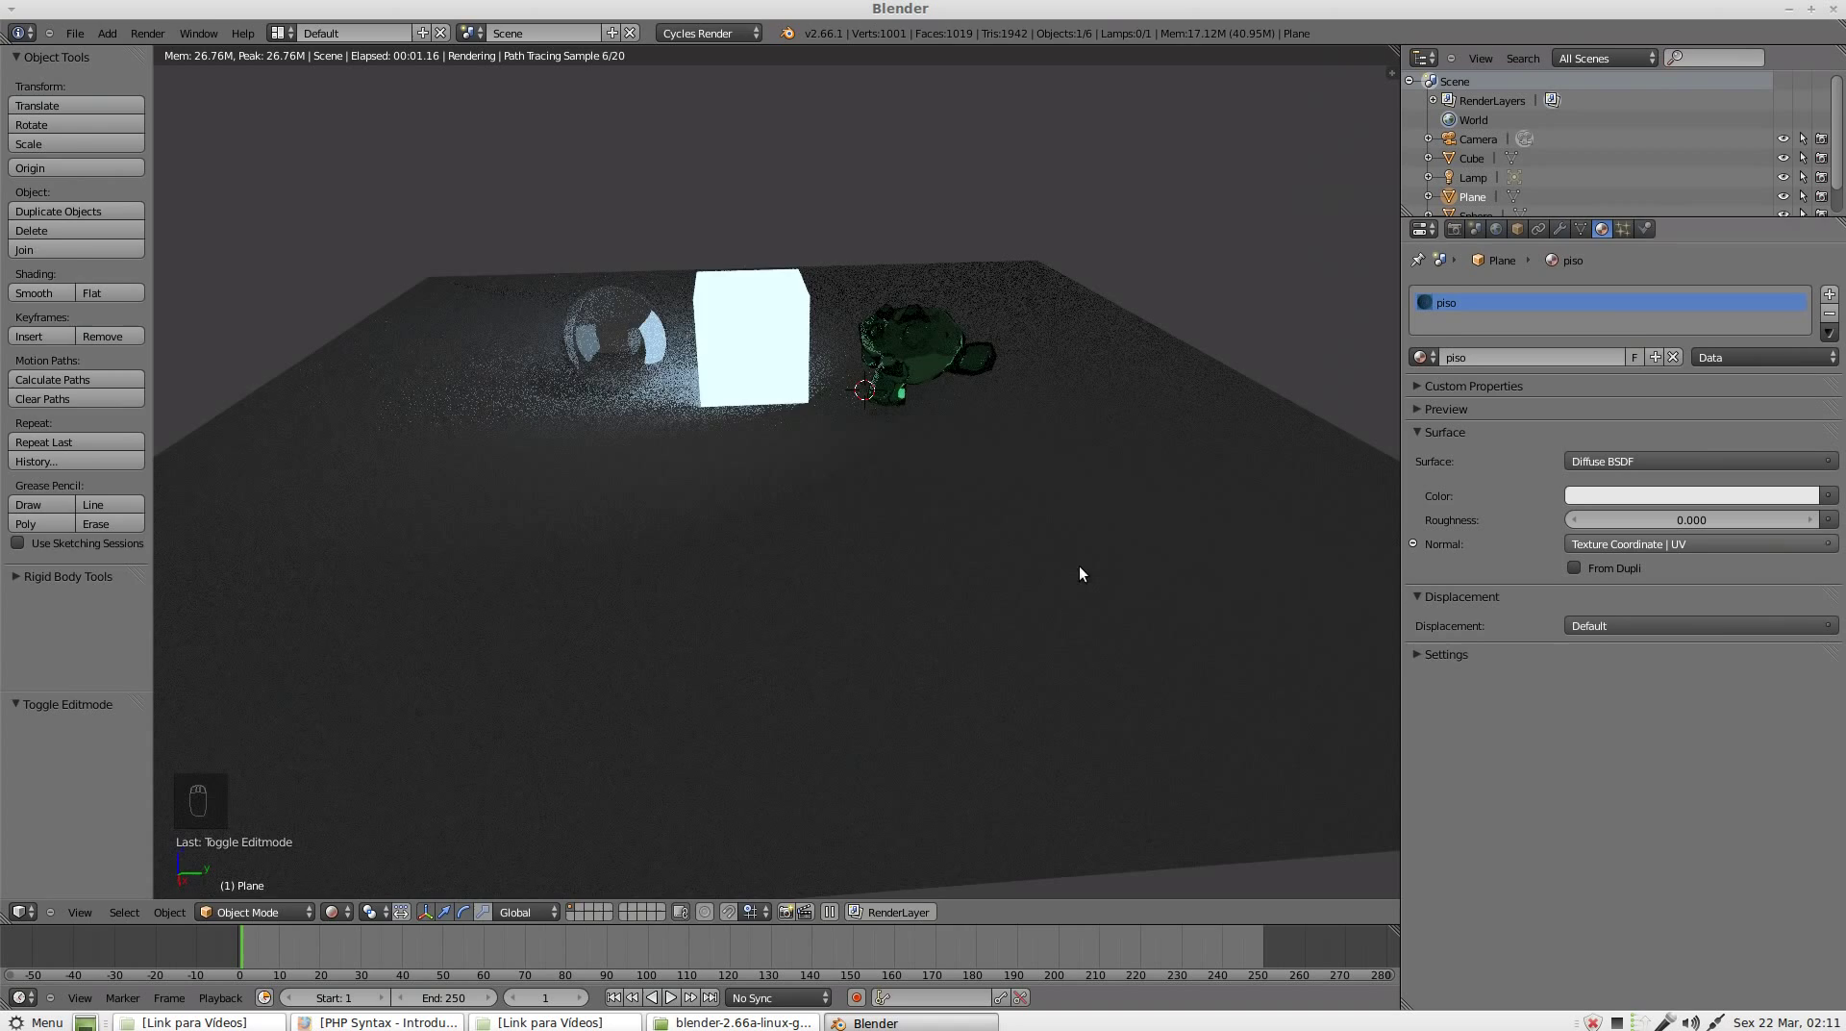
{"action": "key", "text": "Tab"}
{"action": "left_click", "coordinate": [1524, 355]}
{"action": "left_click_drag", "start_coordinate": [1528, 360], "coordinate": [1599, 537]}
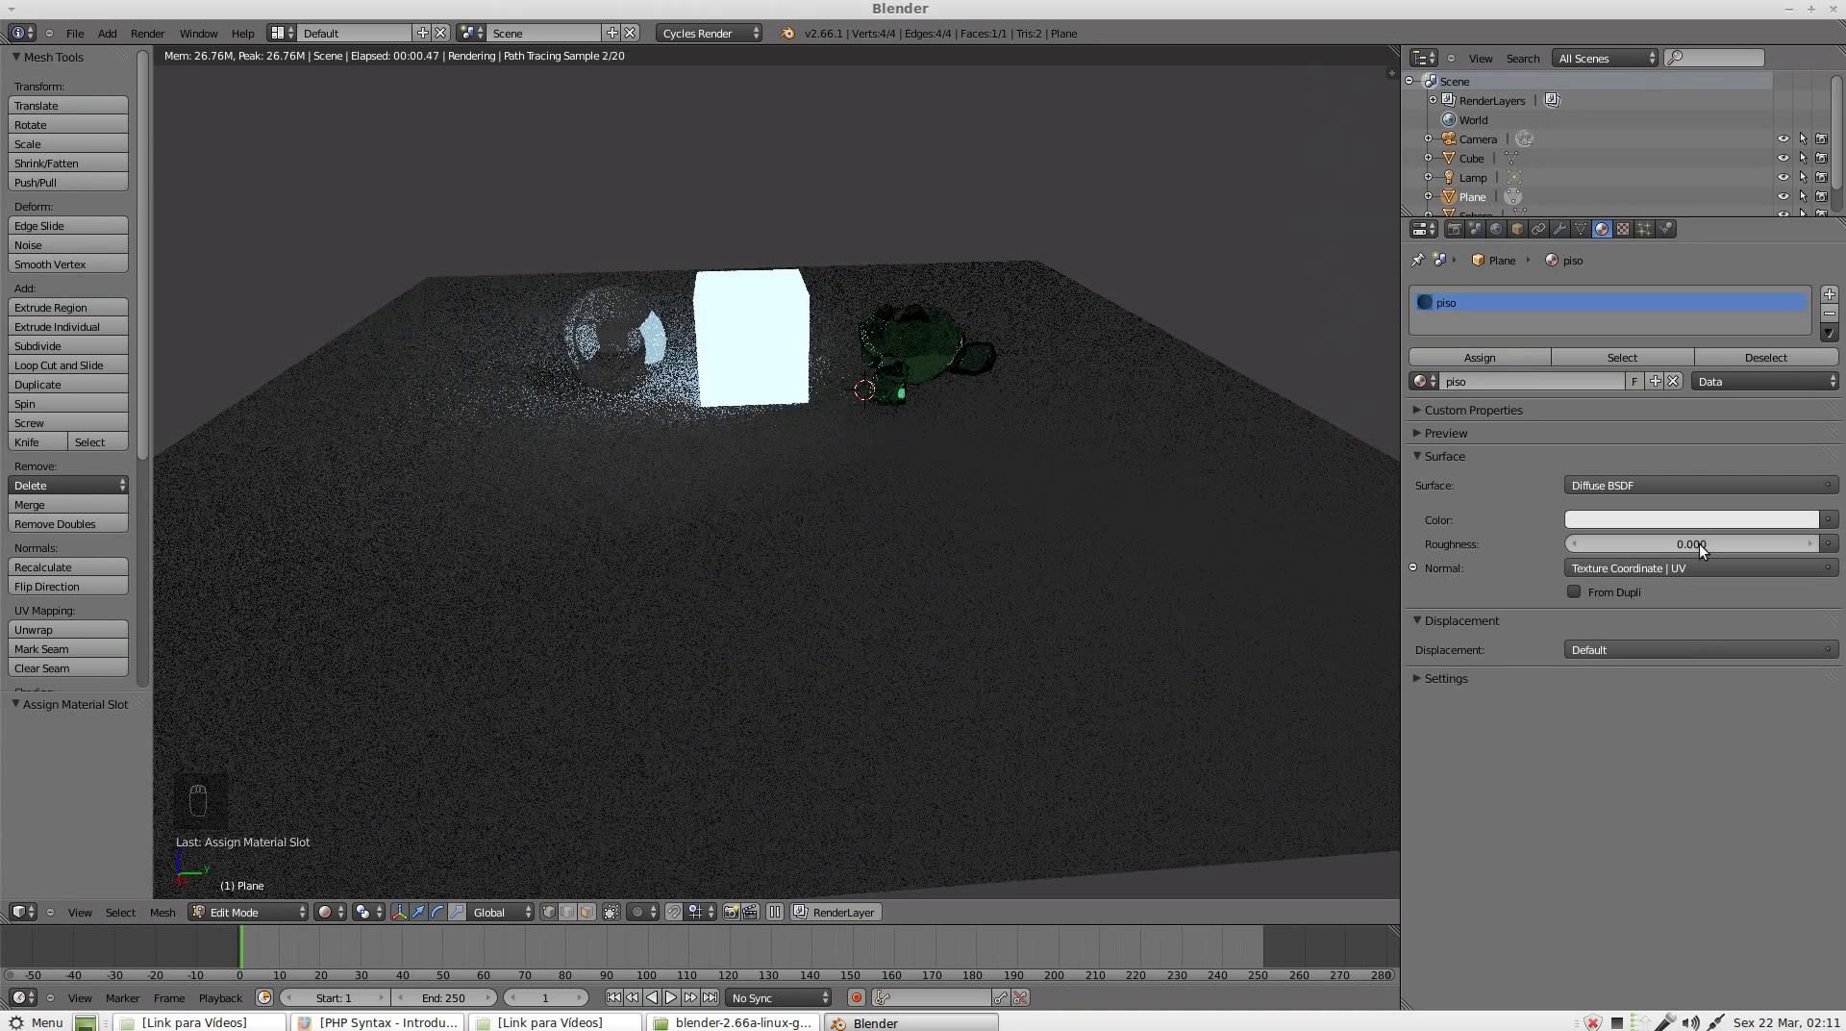
{"action": "left_click_drag", "start_coordinate": [1592, 655], "coordinate": [1780, 779]}
{"action": "key", "text": "Tab"}
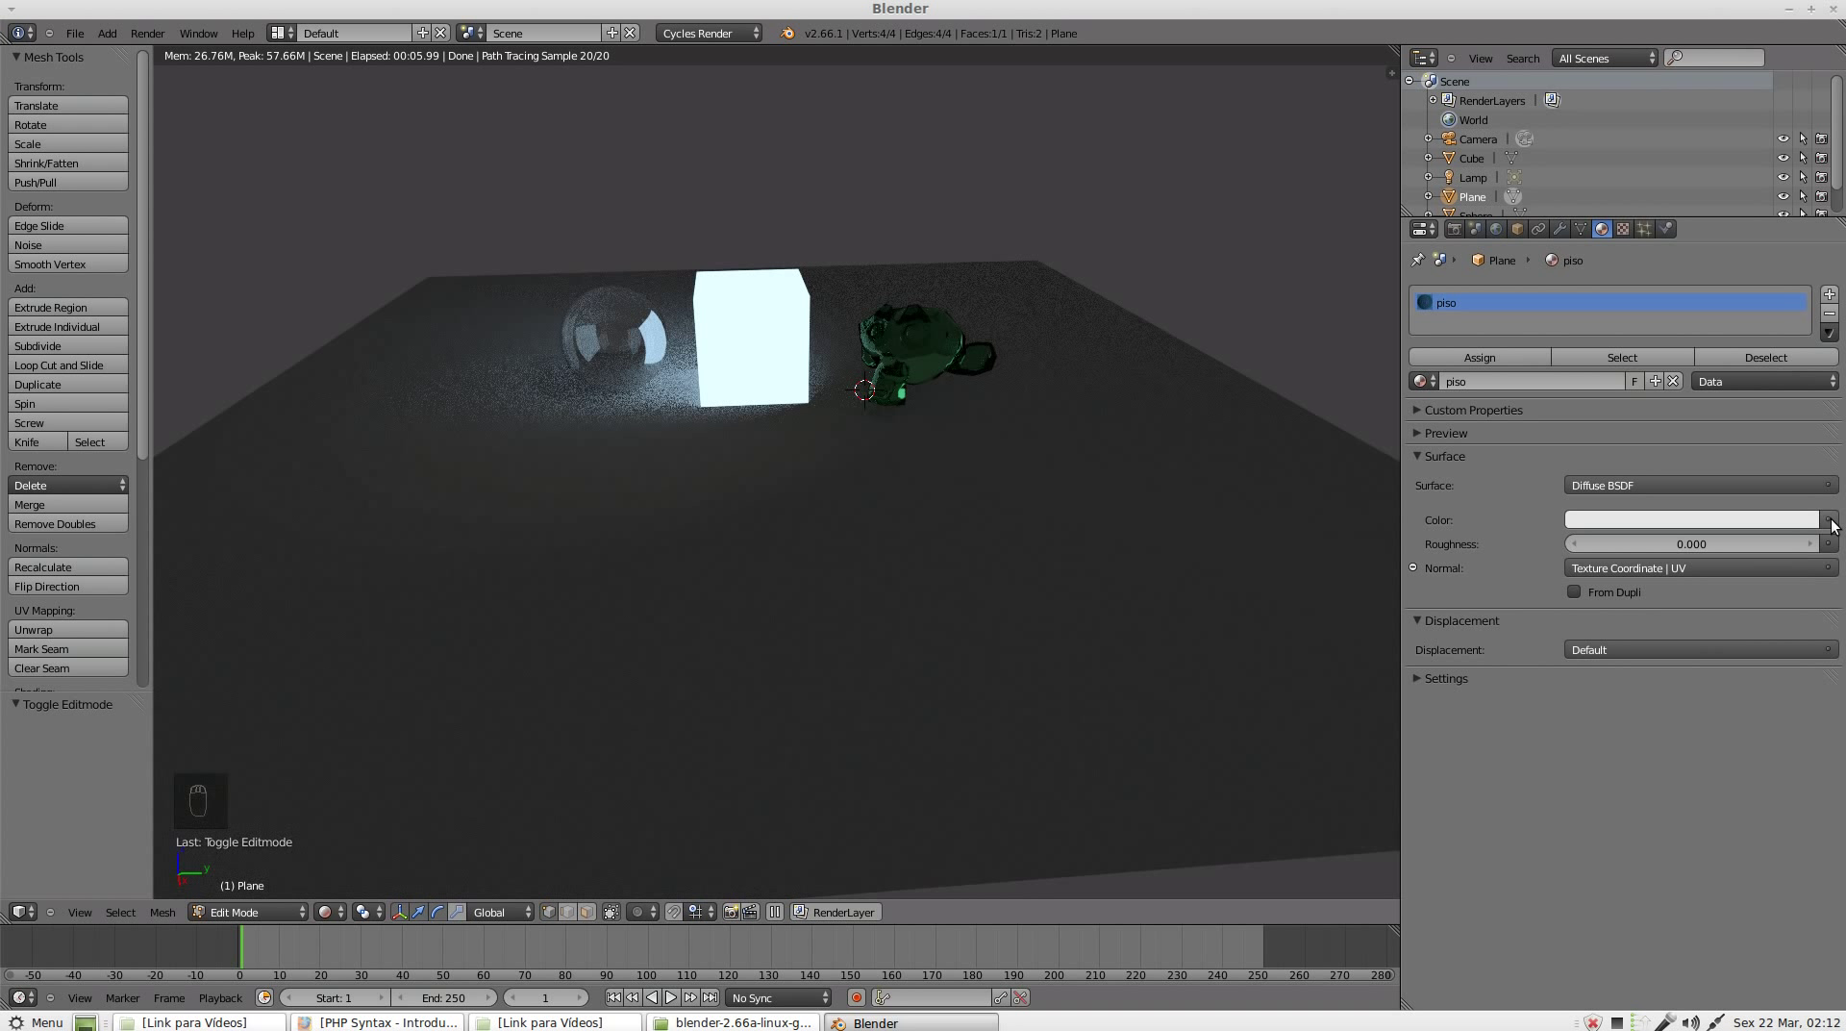
Step: Give the floor colour the WoodFine0038_2_L.jpg image texture and open the World background colour
{"action": "left_click_drag", "start_coordinate": [1841, 527], "coordinate": [1720, 565]}
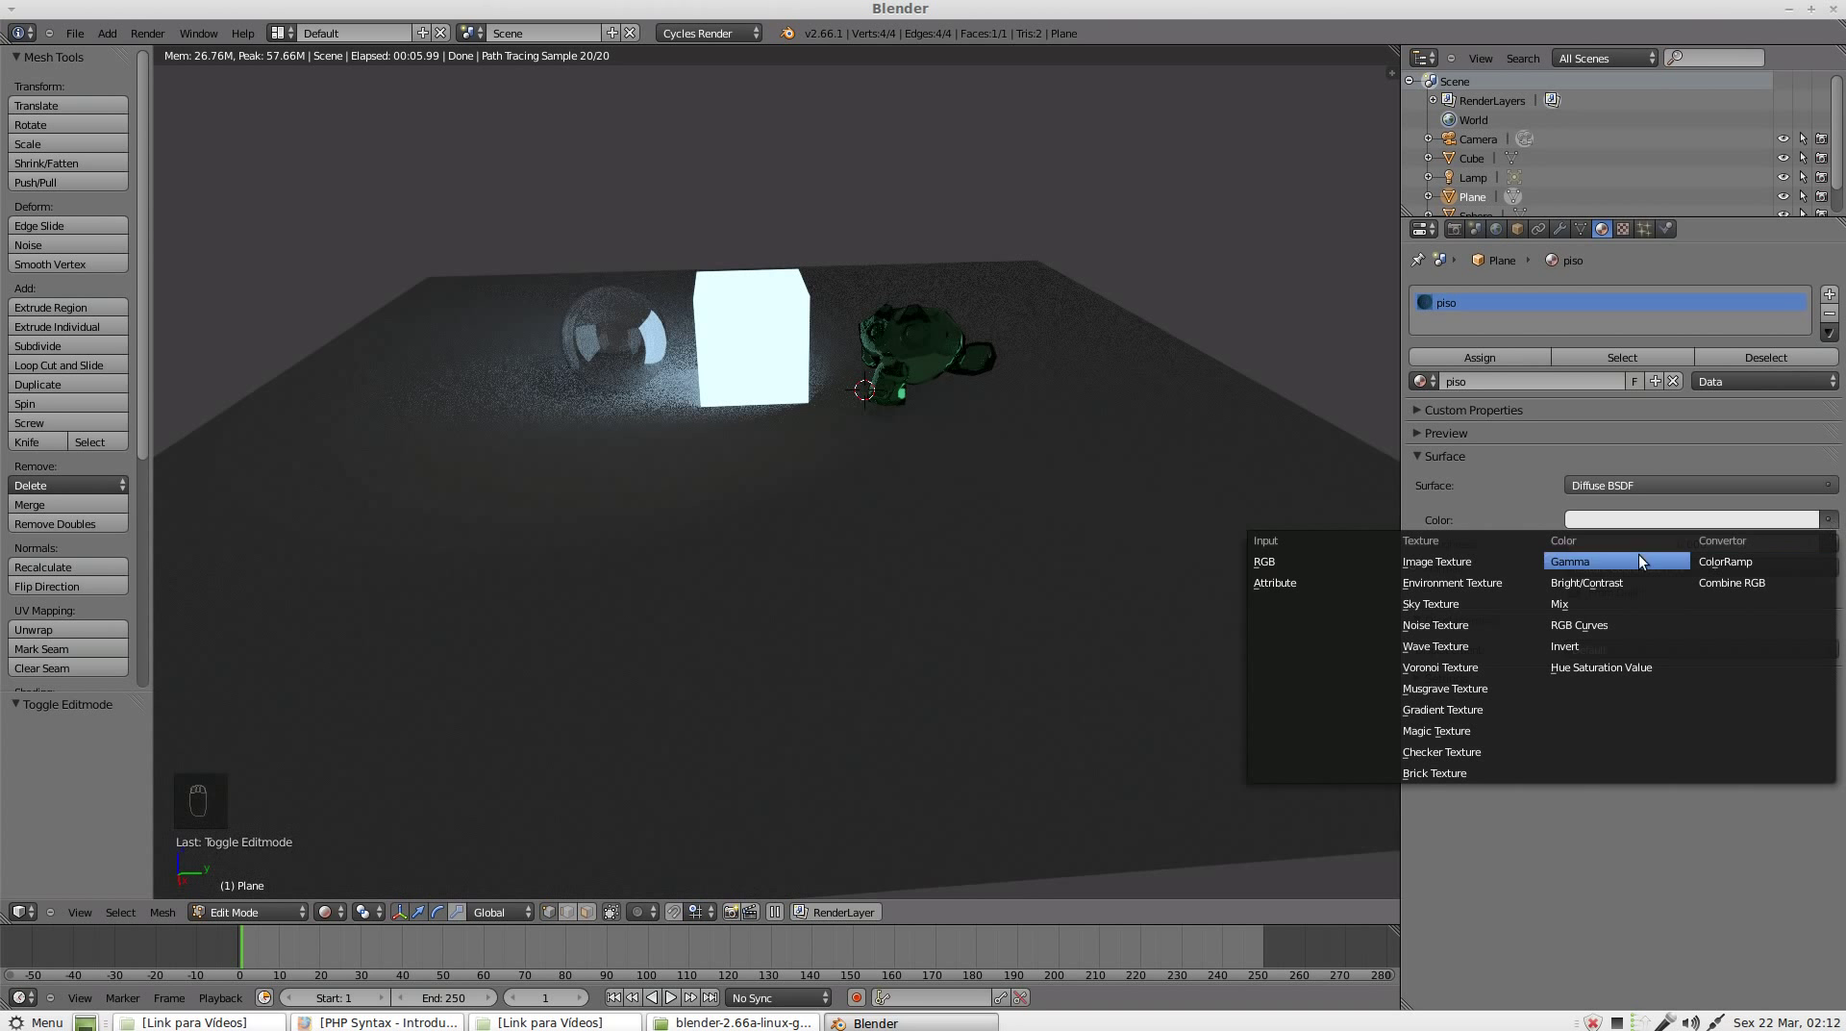
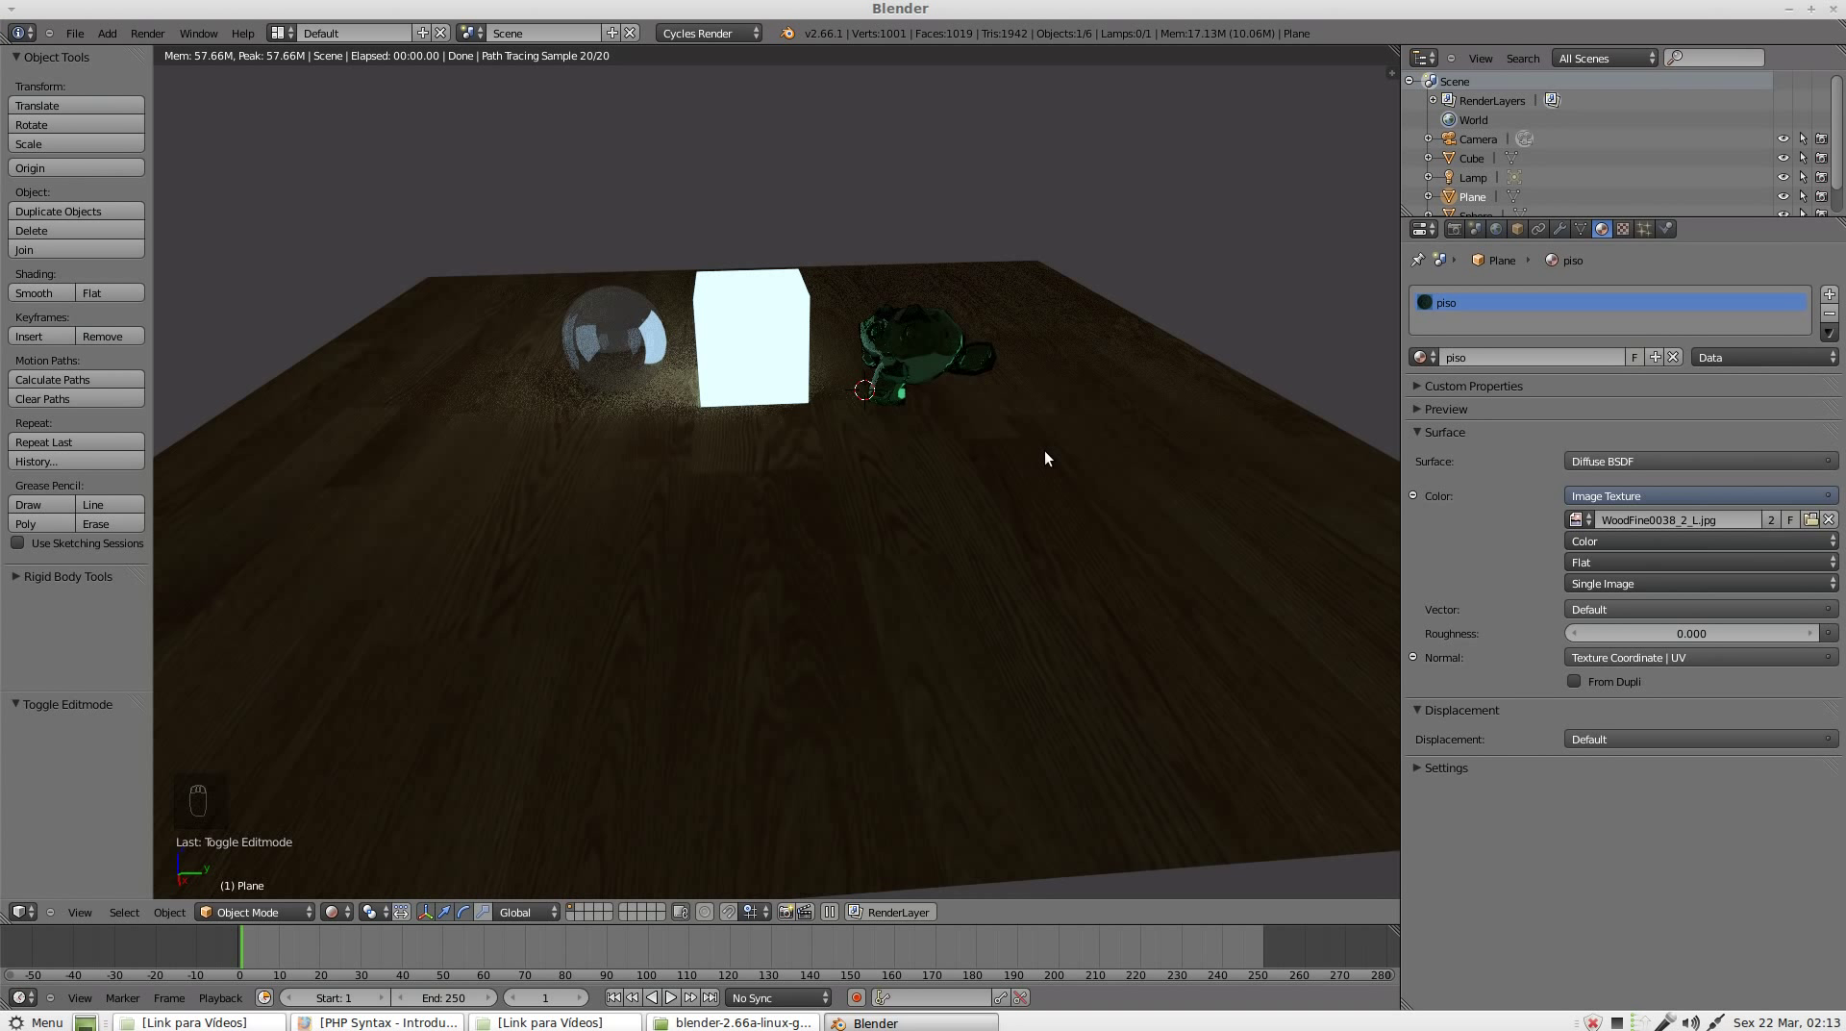
{"action": "left_click_drag", "start_coordinate": [1509, 240], "coordinate": [1521, 432]}
{"action": "left_click_drag", "start_coordinate": [1637, 439], "coordinate": [1812, 265]}
Step: Brighten the world background colour to grey and turn on Ambient Occlusion
{"action": "left_click", "coordinate": [1814, 264]}
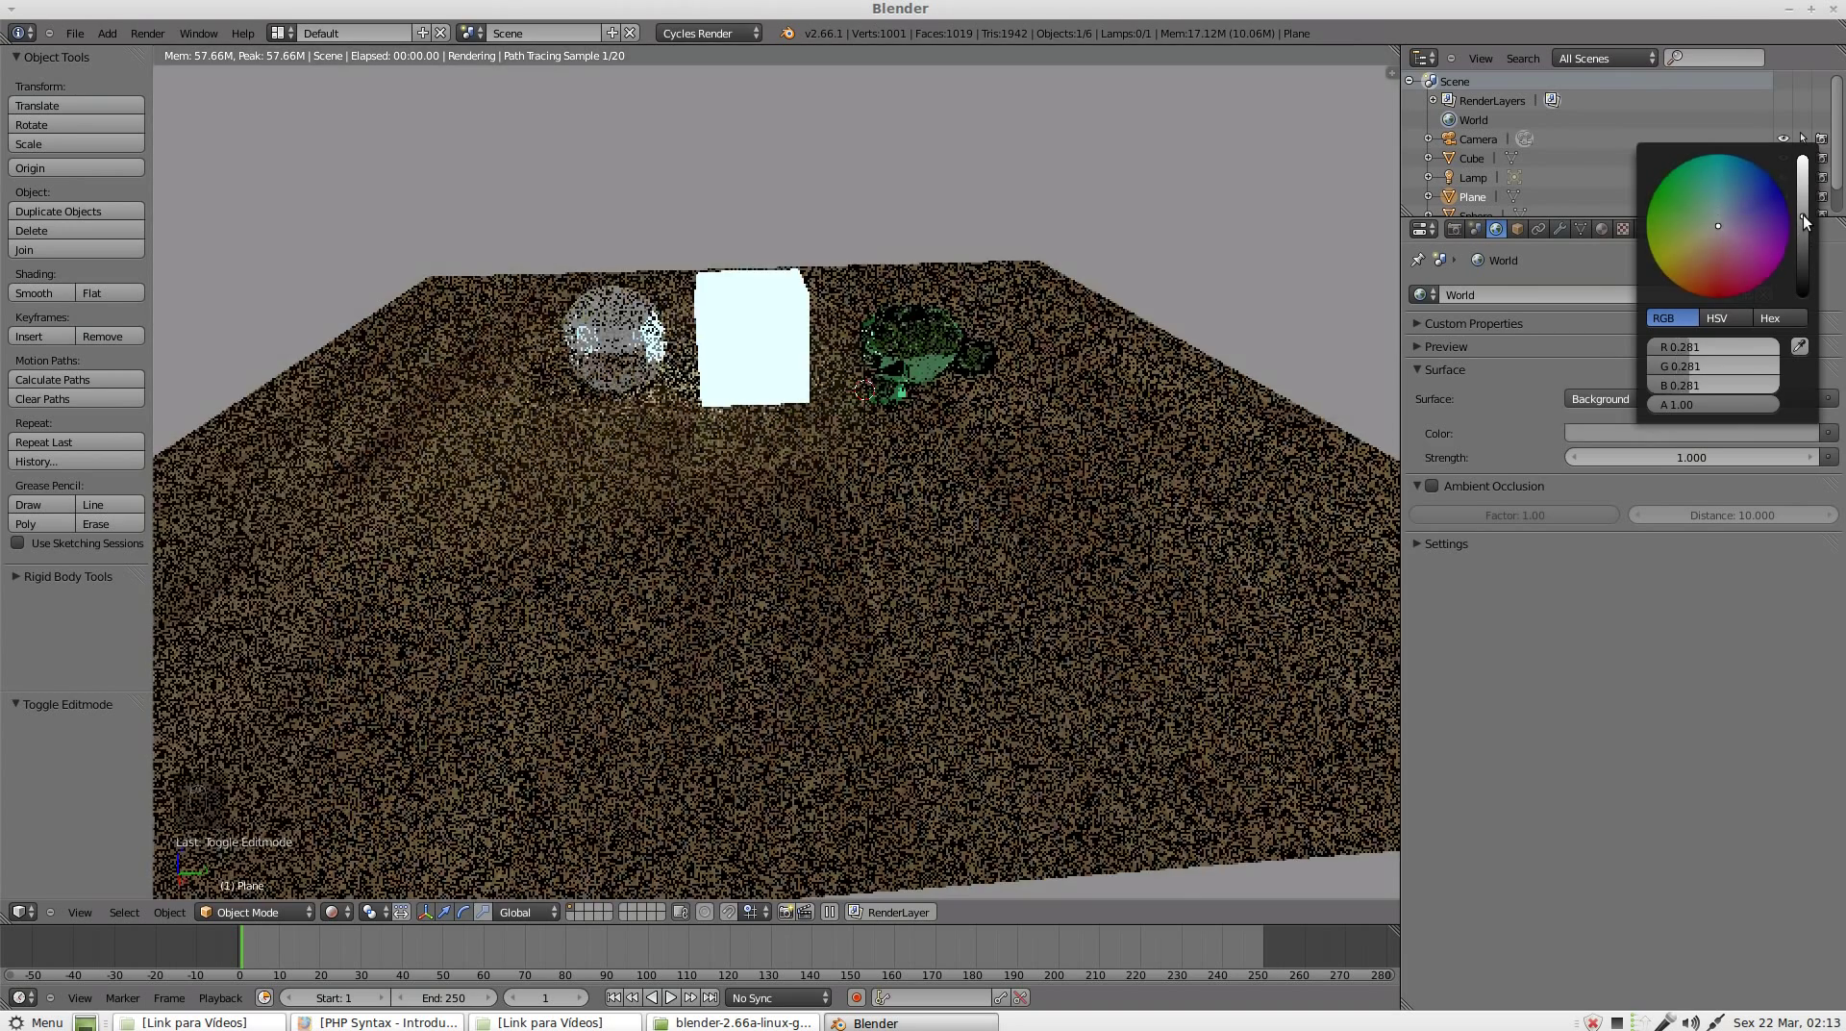
{"action": "left_click", "coordinate": [1510, 695]}
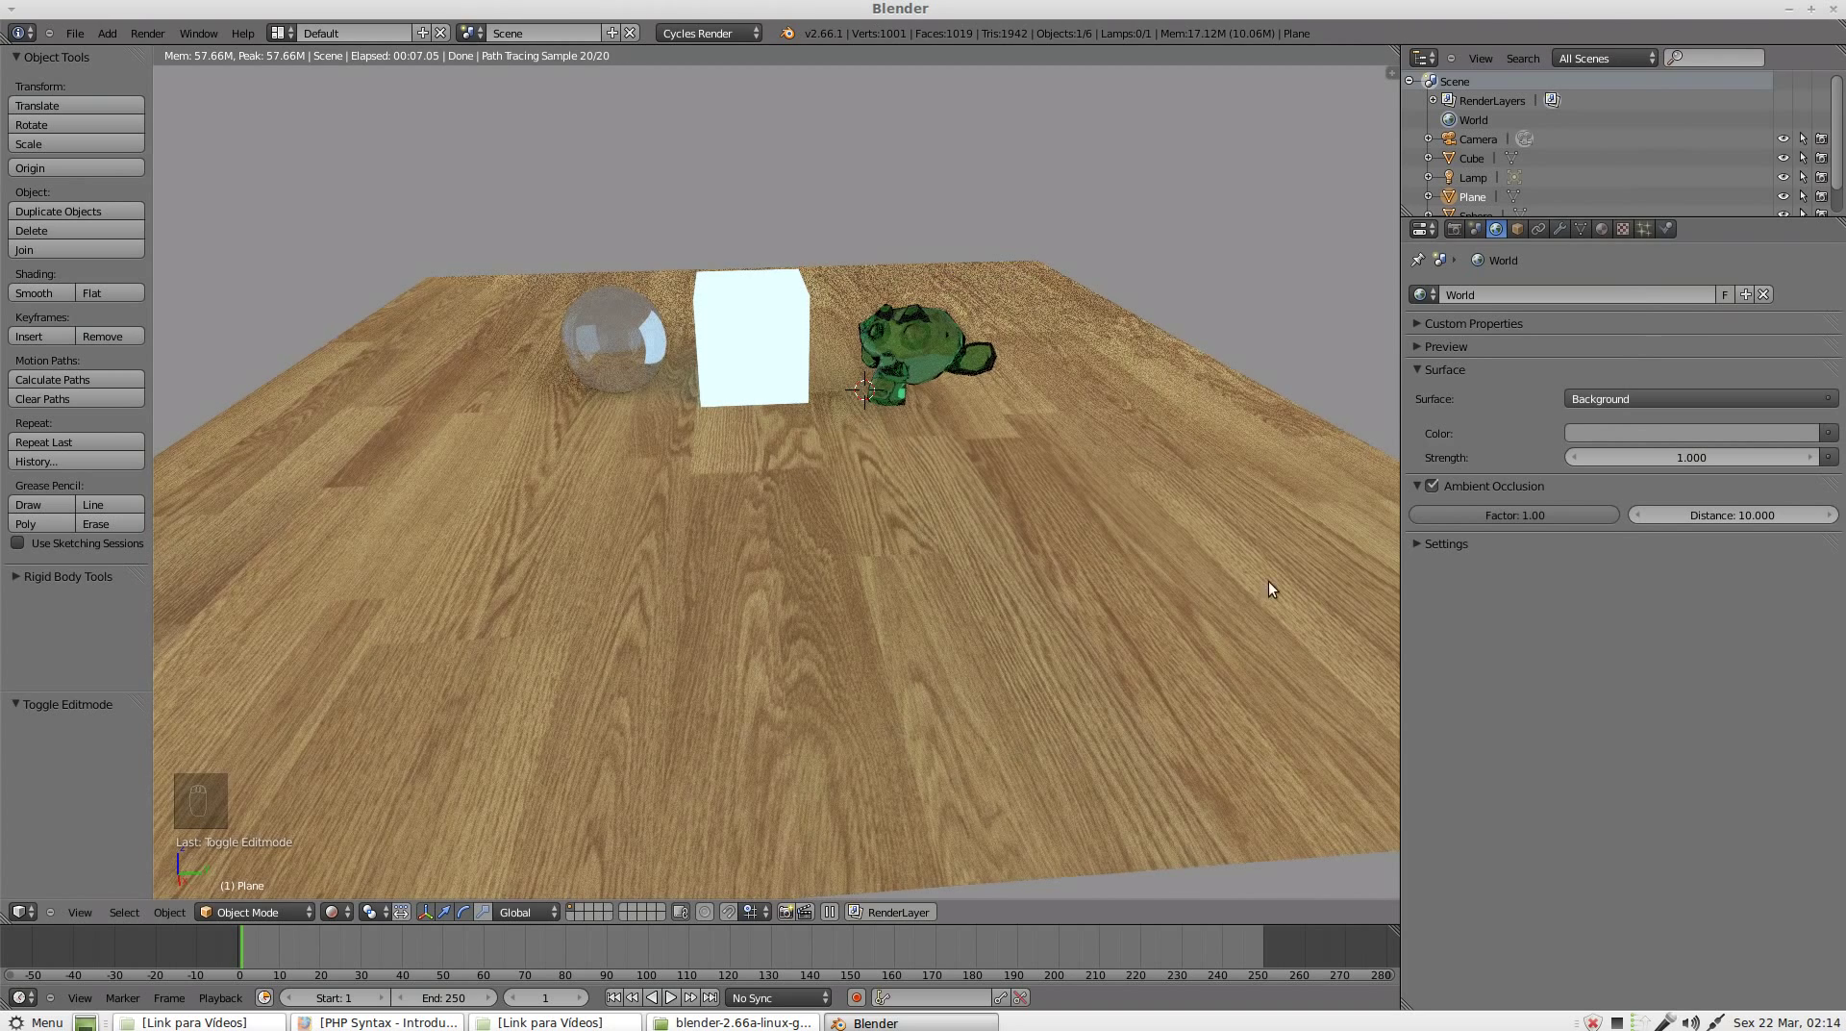
{"action": "middle_click", "coordinate": [1506, 526]}
{"action": "left_click_drag", "start_coordinate": [1514, 516], "coordinate": [1514, 516]}
{"action": "middle_click", "coordinate": [1514, 517]}
Step: Make the world colour an Environment Texture and reopen its node list
{"action": "left_click_drag", "start_coordinate": [1515, 525], "coordinate": [1841, 440]}
{"action": "left_click_drag", "start_coordinate": [1841, 440], "coordinate": [1511, 509]}
{"action": "left_click_drag", "start_coordinate": [1650, 494], "coordinate": [1739, 443]}
{"action": "left_click_drag", "start_coordinate": [1739, 443], "coordinate": [1366, 523]}
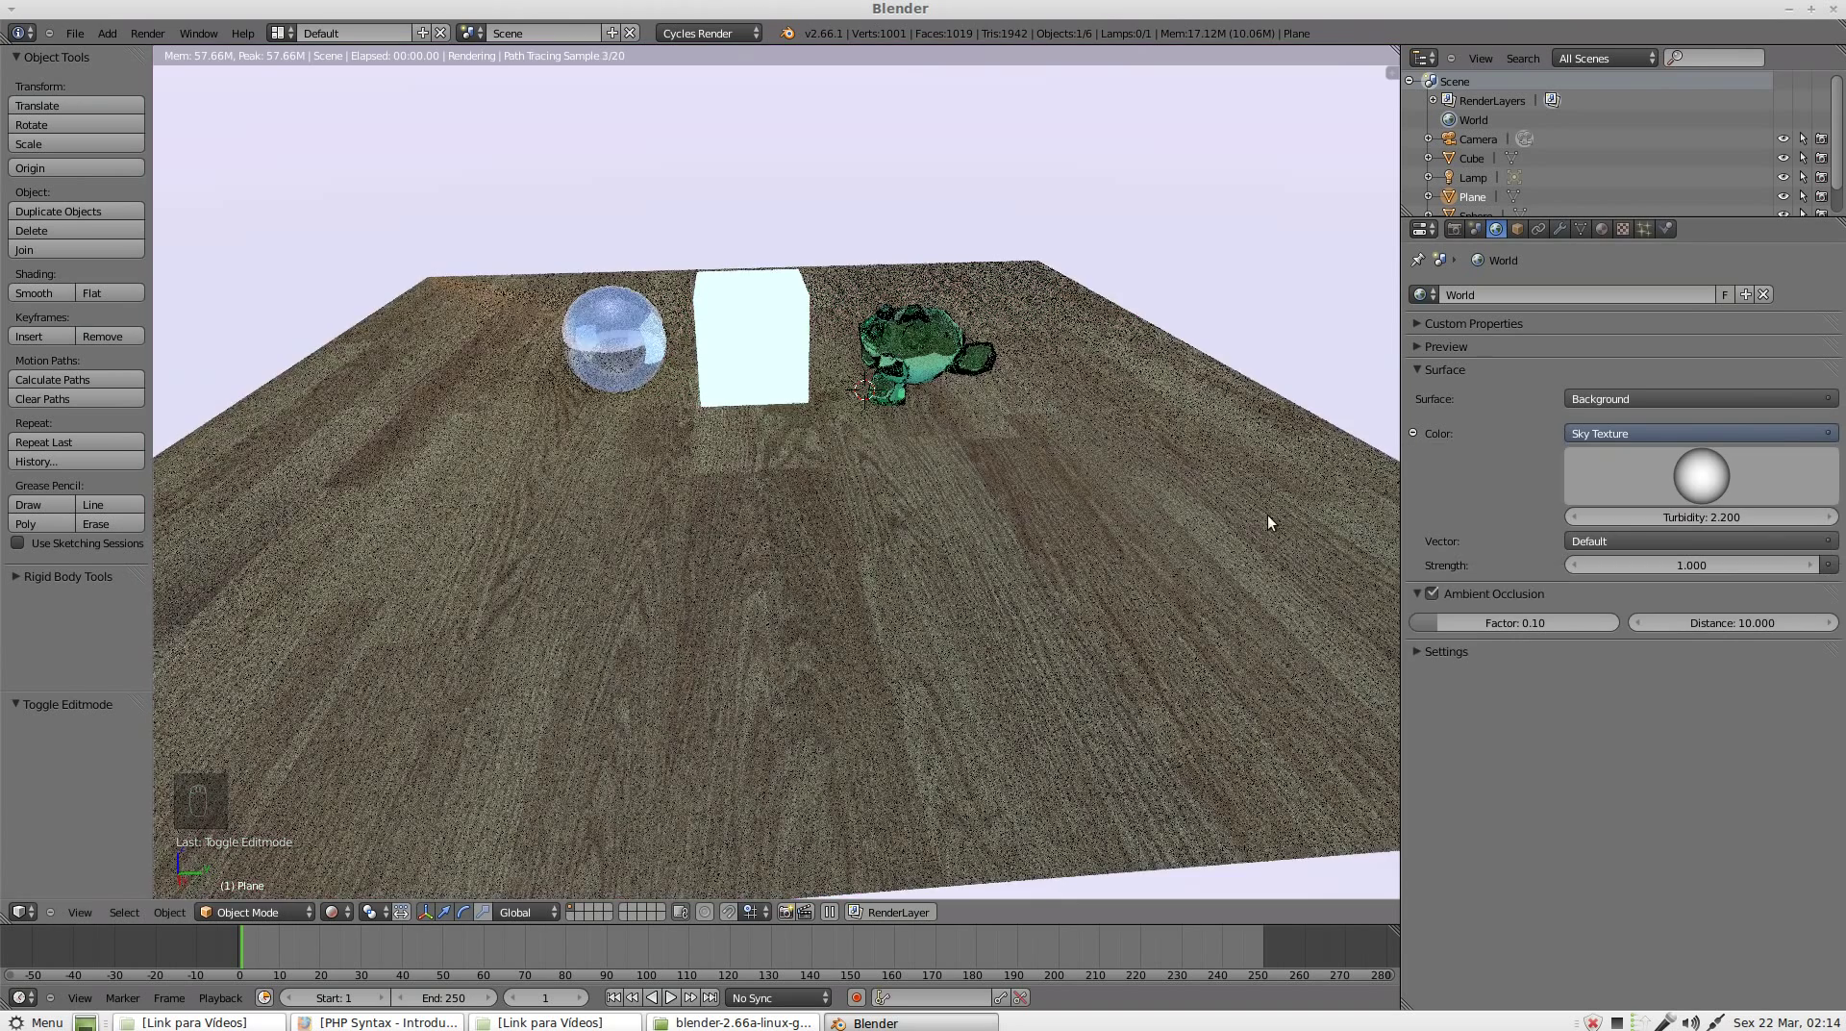
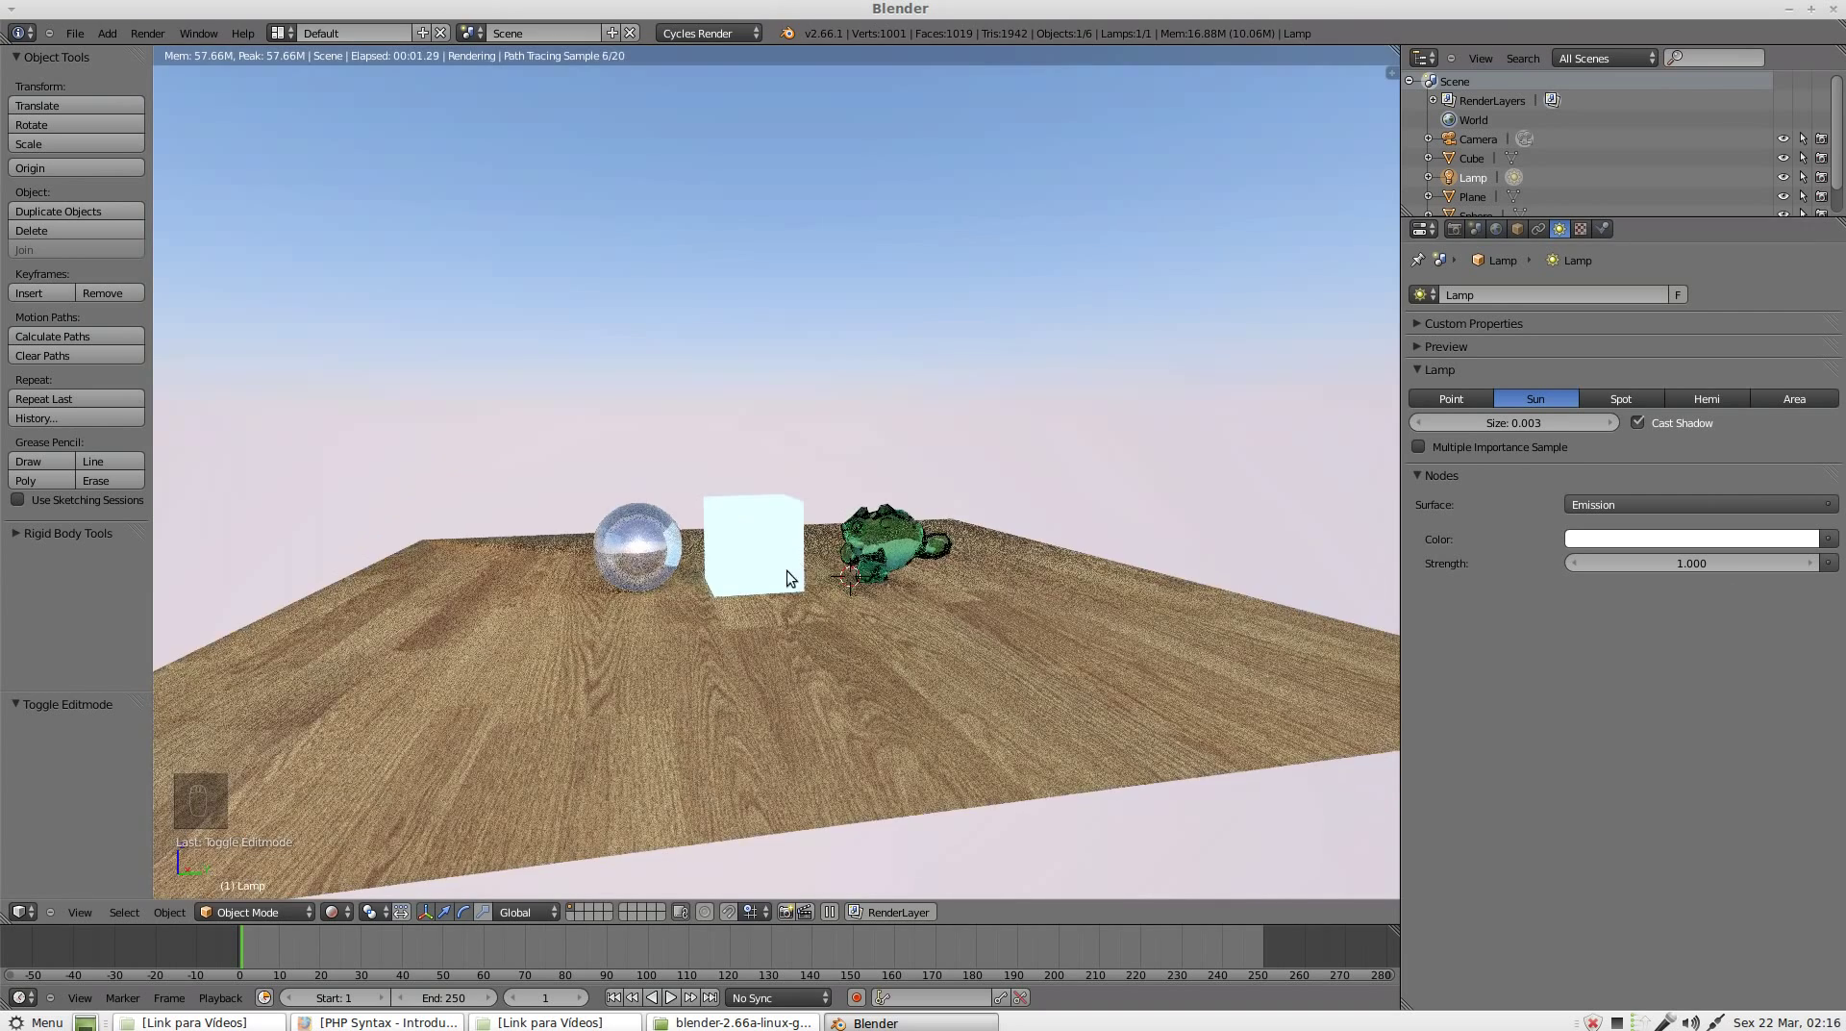
Step: Show the floor's WoodFine image texture settings with its Mapping location, rotation and scale
{"action": "left_click", "coordinate": [1618, 511]}
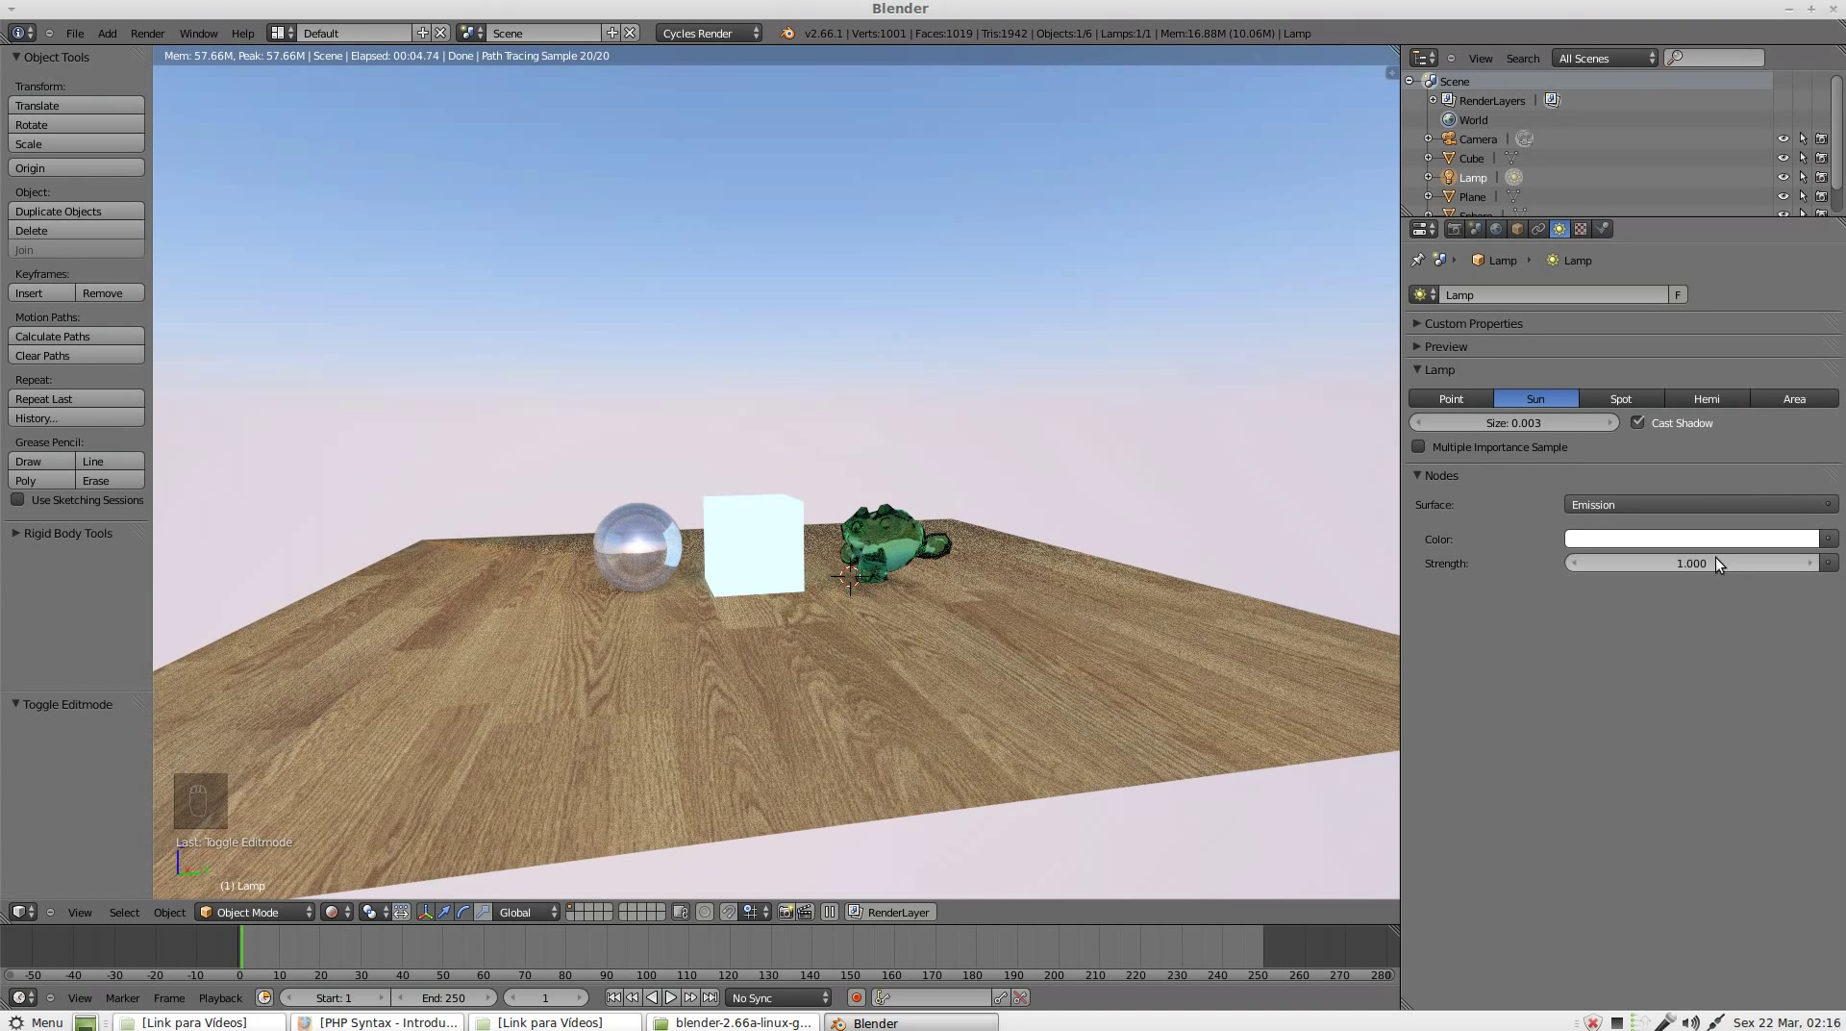
{"action": "left_click_drag", "start_coordinate": [1769, 503], "coordinate": [1722, 408]}
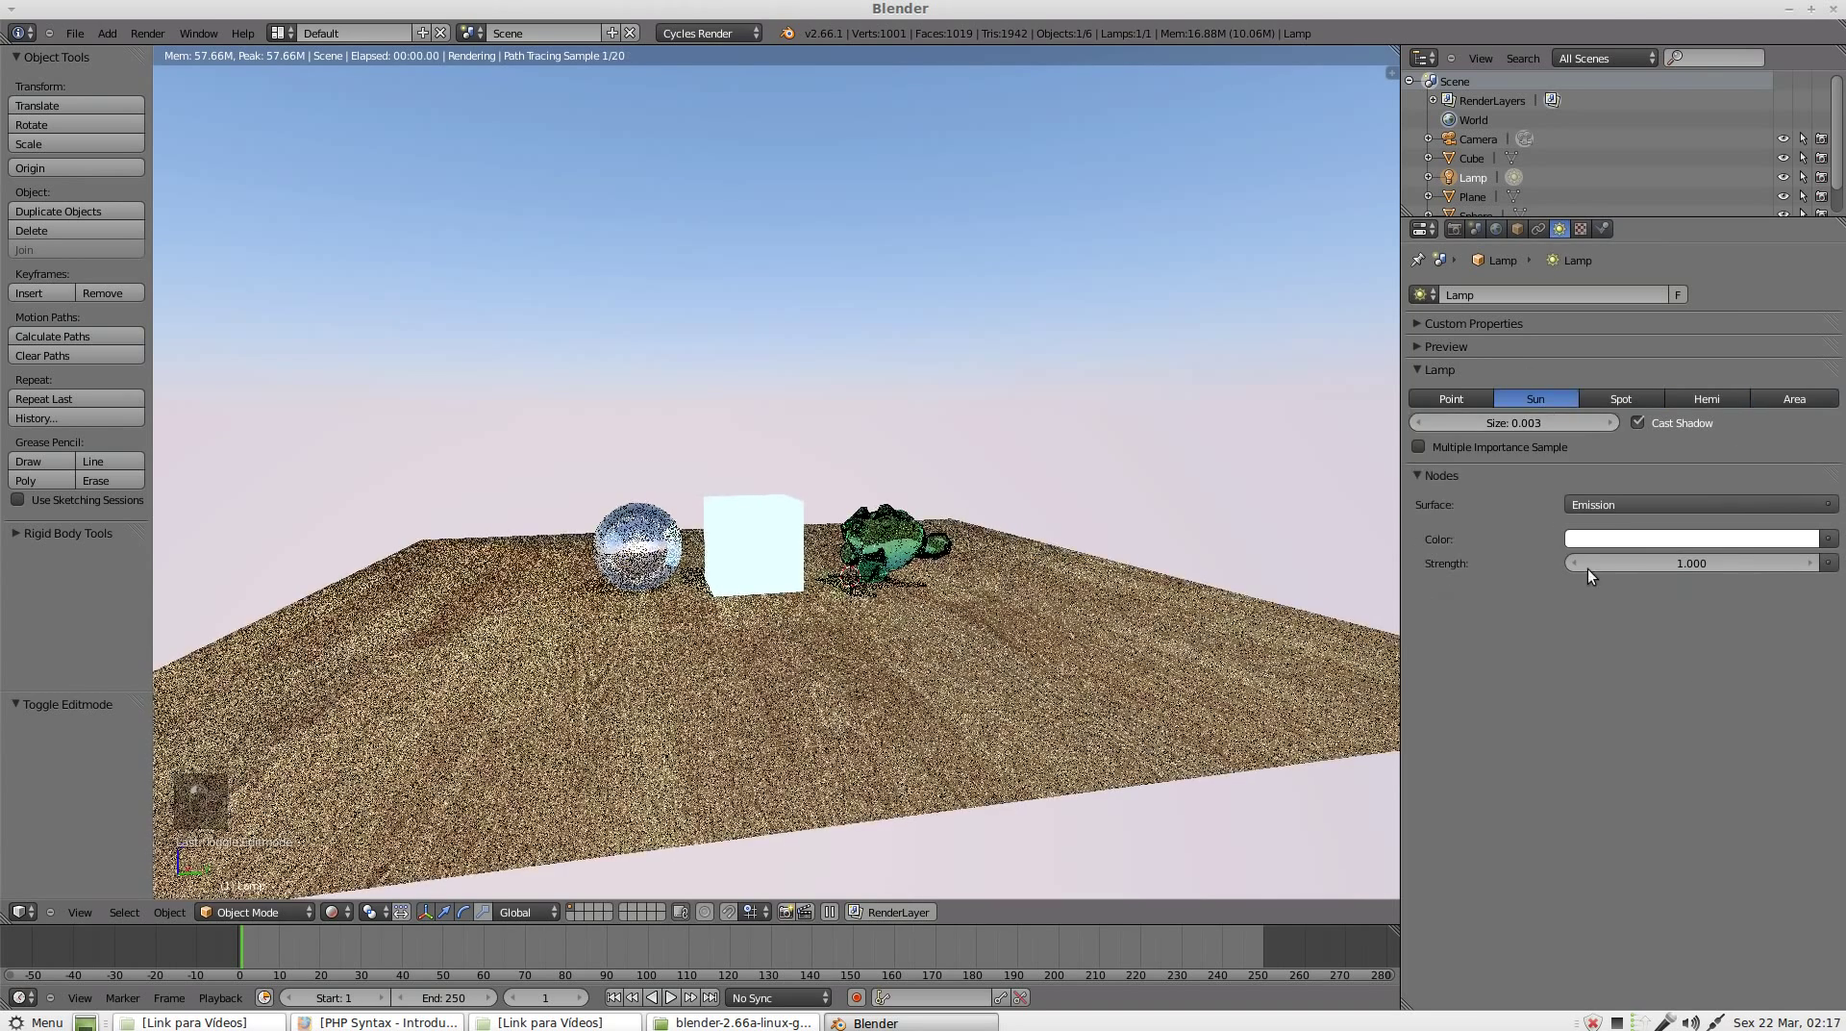
{"action": "left_click_drag", "start_coordinate": [975, 629], "coordinate": [974, 629]}
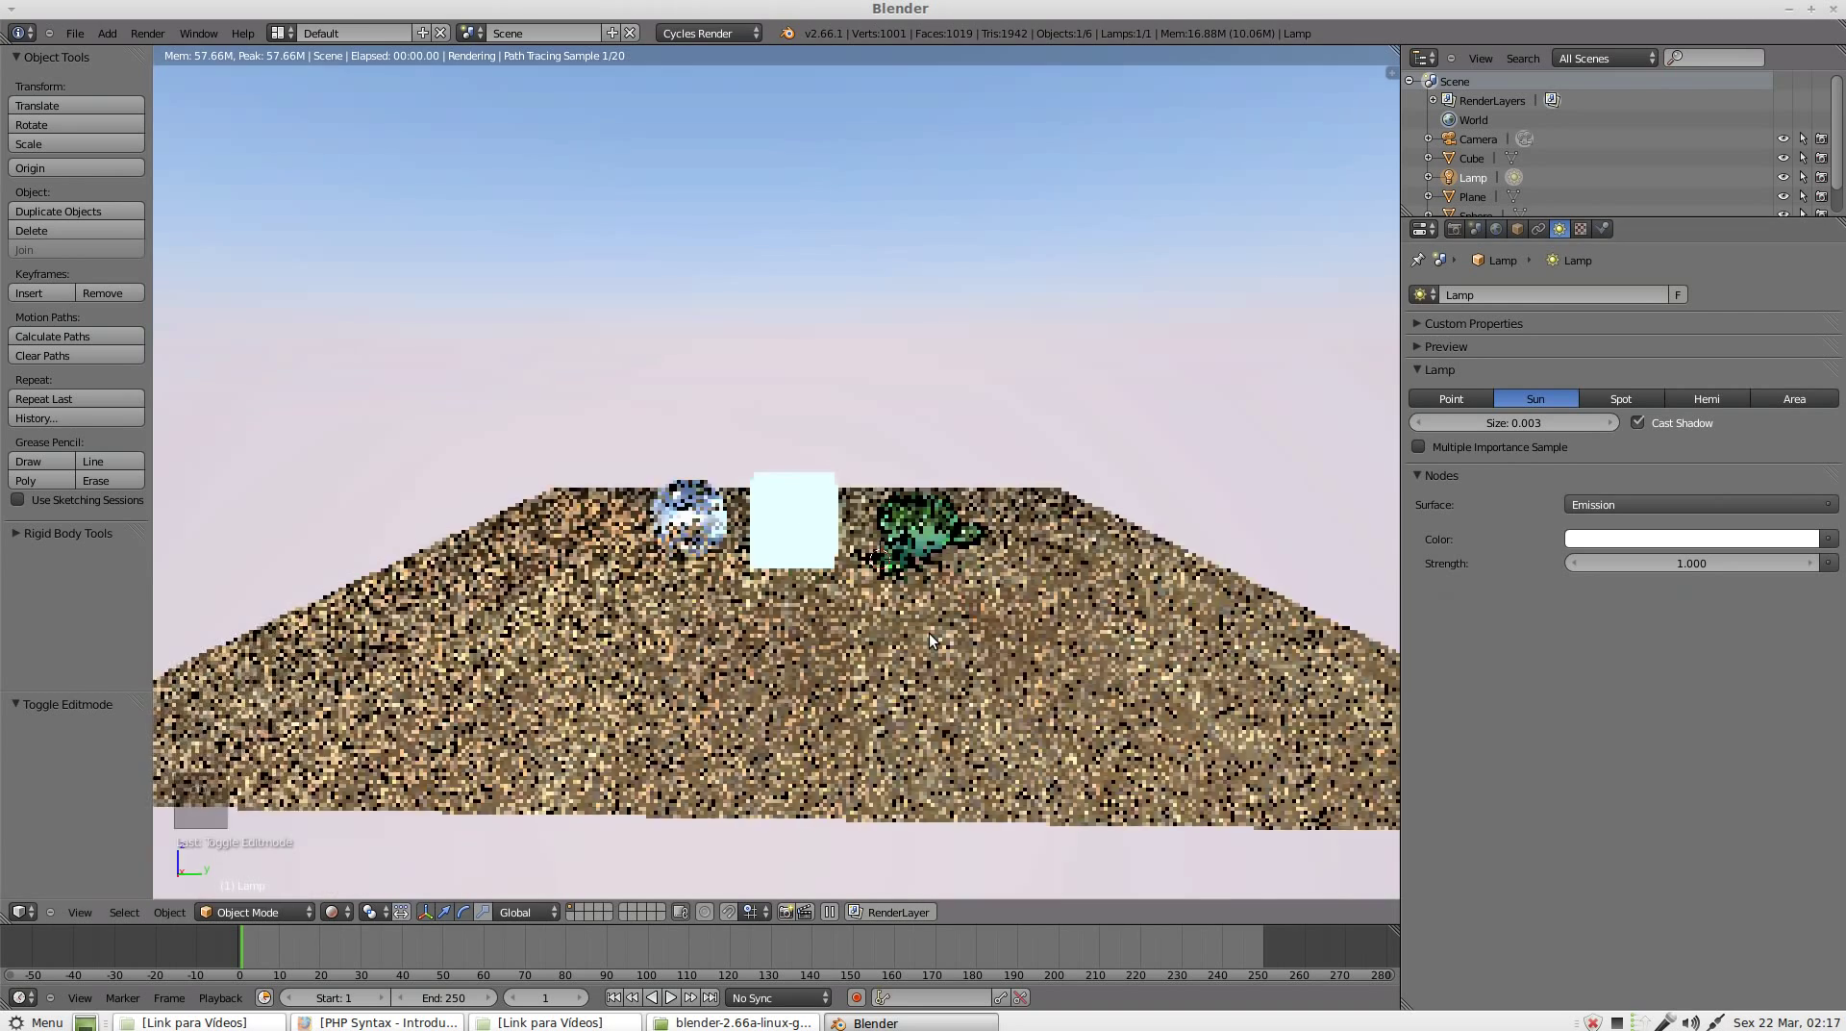
{"action": "left_click_drag", "start_coordinate": [968, 665], "coordinate": [986, 729]}
{"action": "left_click_drag", "start_coordinate": [986, 730], "coordinate": [241, 867]}
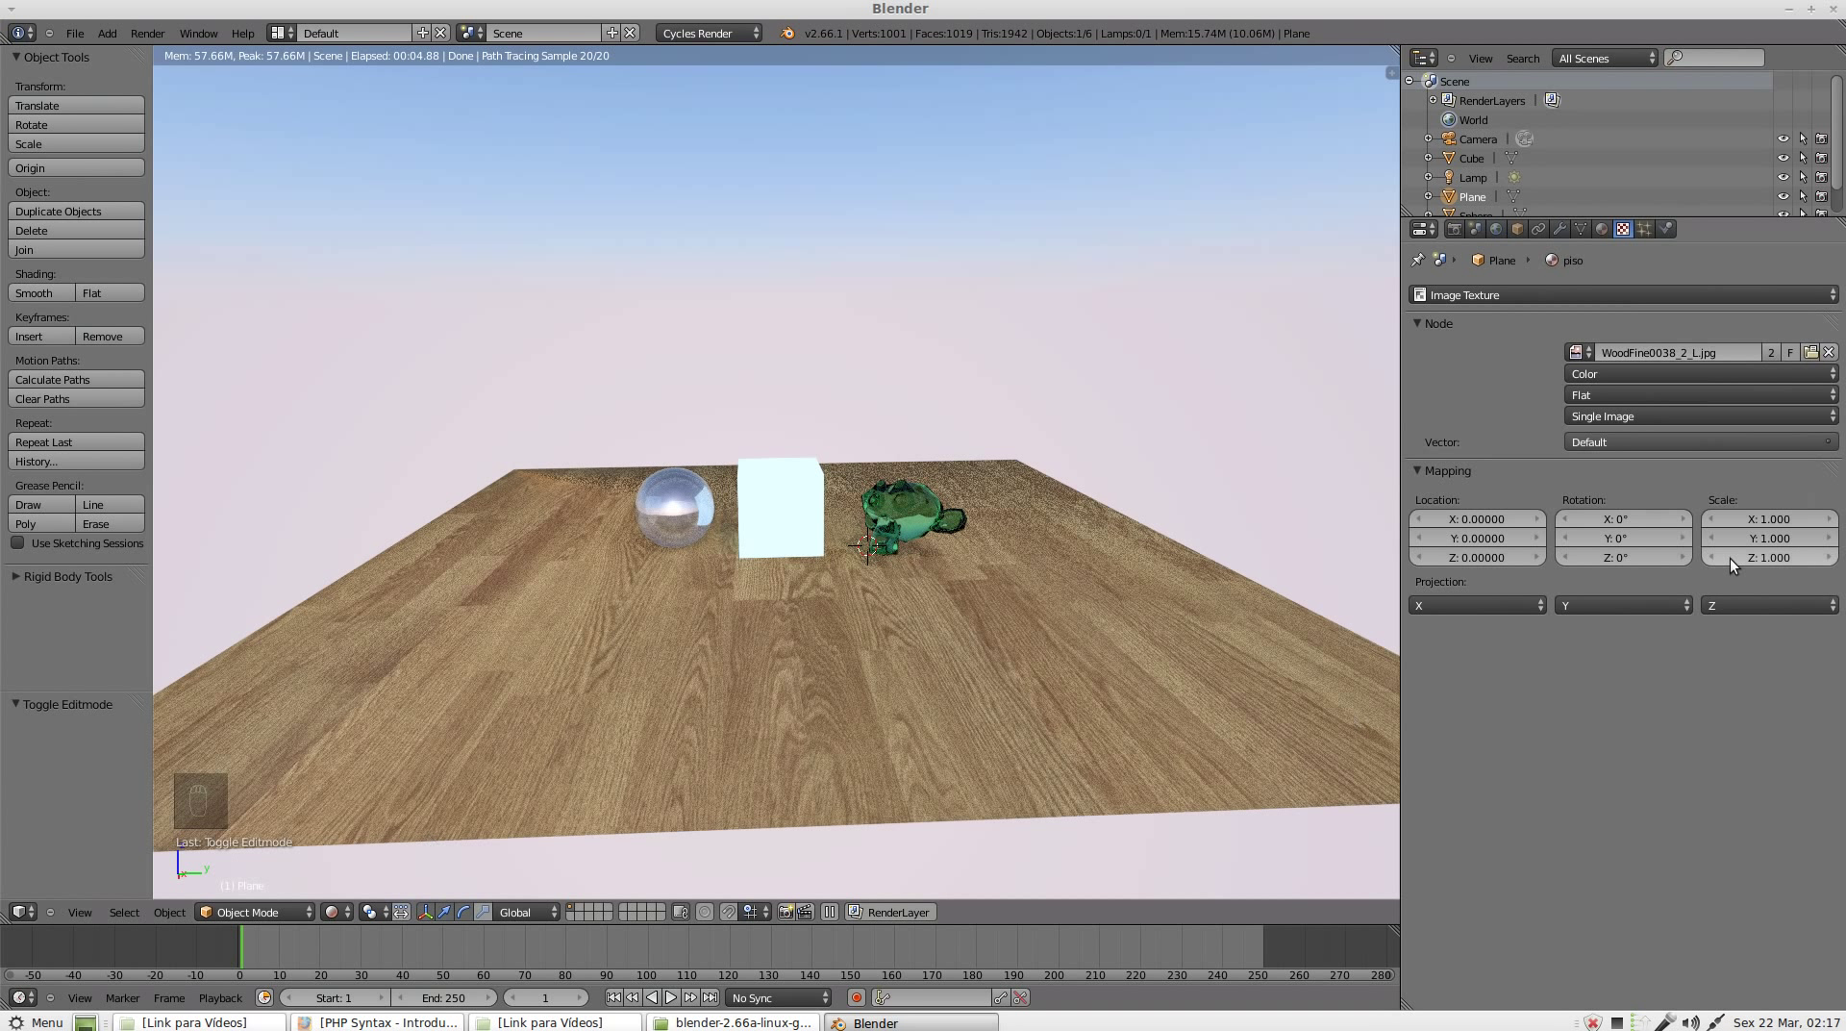
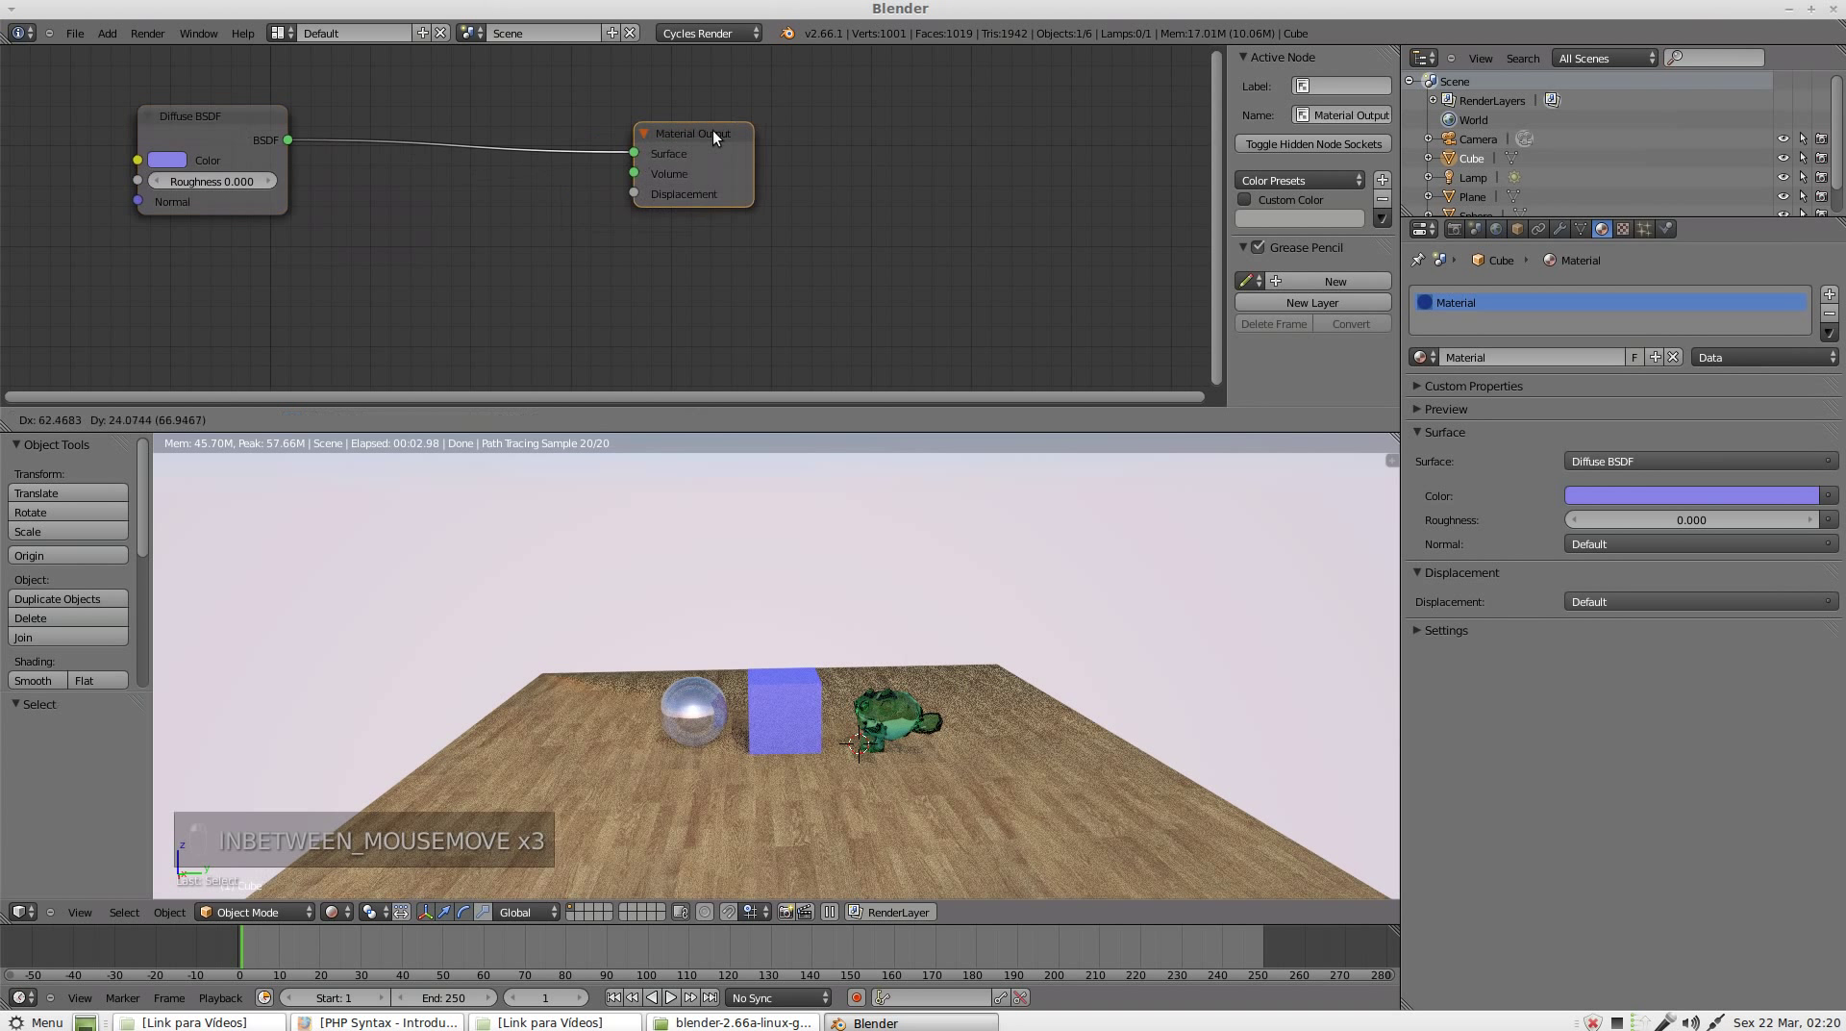
Step: Bring up the Add node menu over the cube's Diffuse BSDF node tree
{"action": "key", "text": "shift+a"}
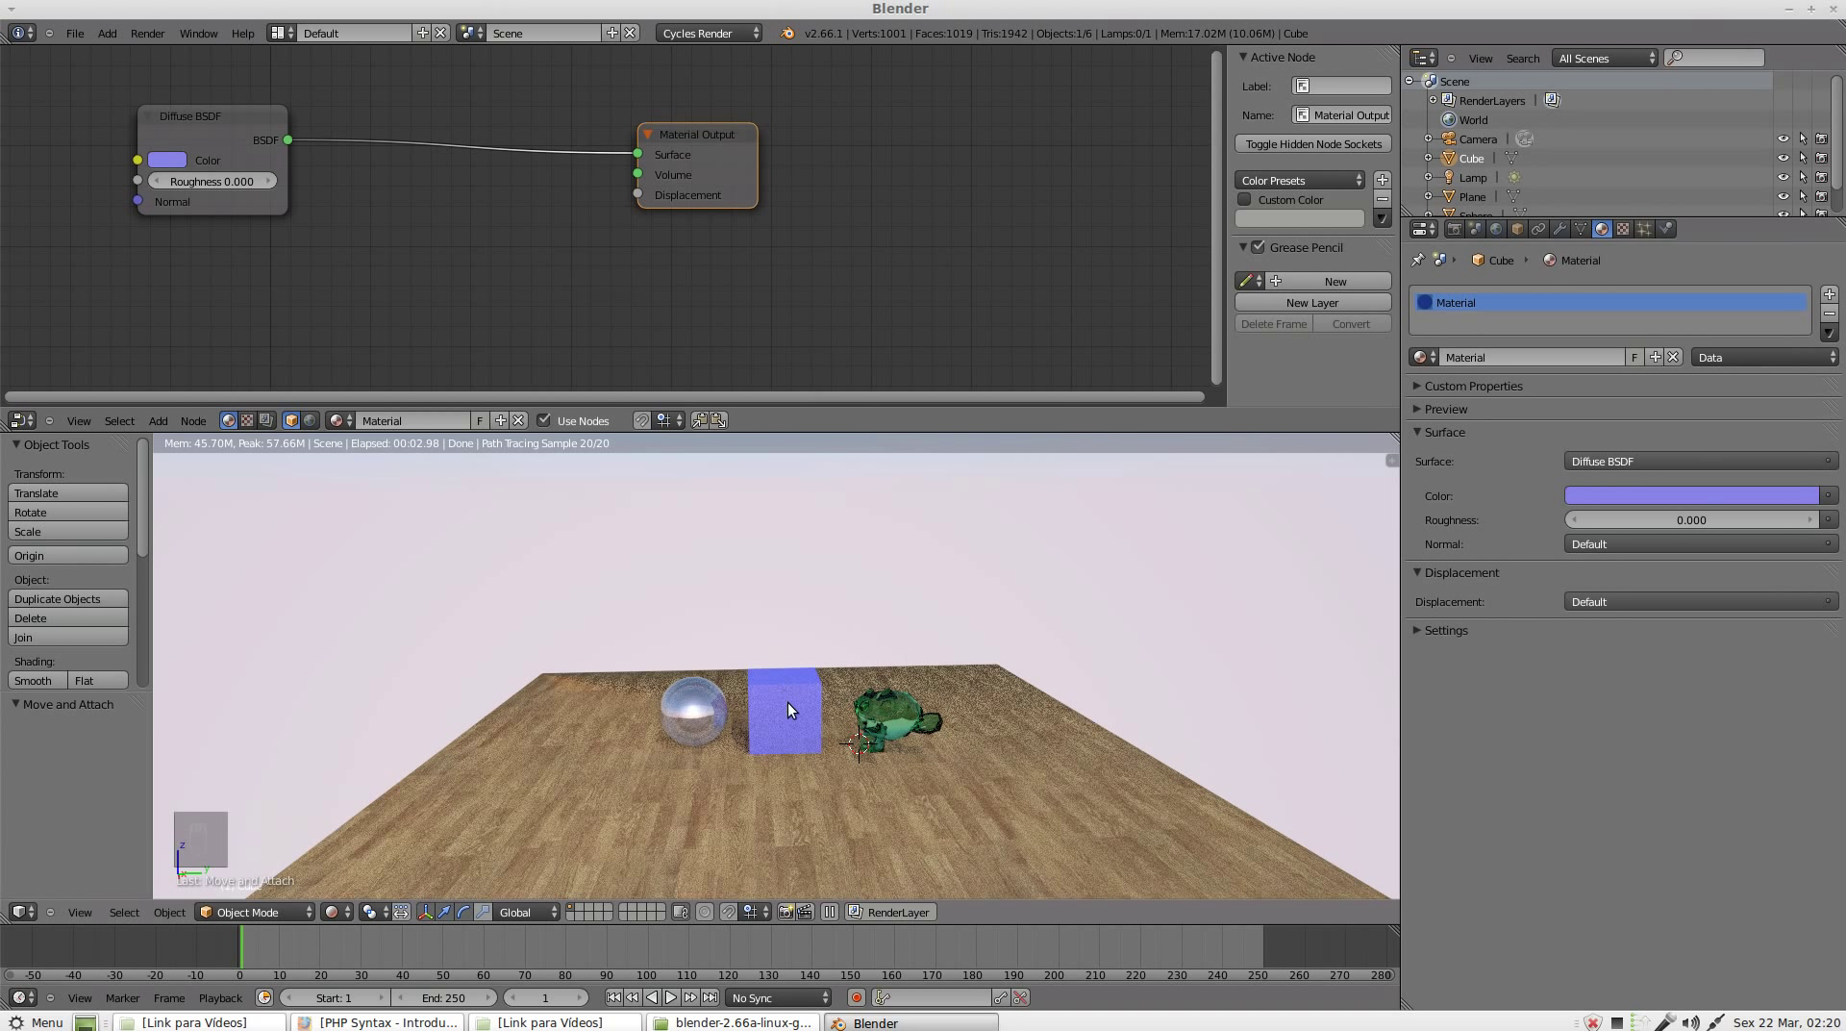
Step: Add an Image Texture node to the cube's material and start UV-unwrapping the cube
{"action": "key", "text": "shift+a"}
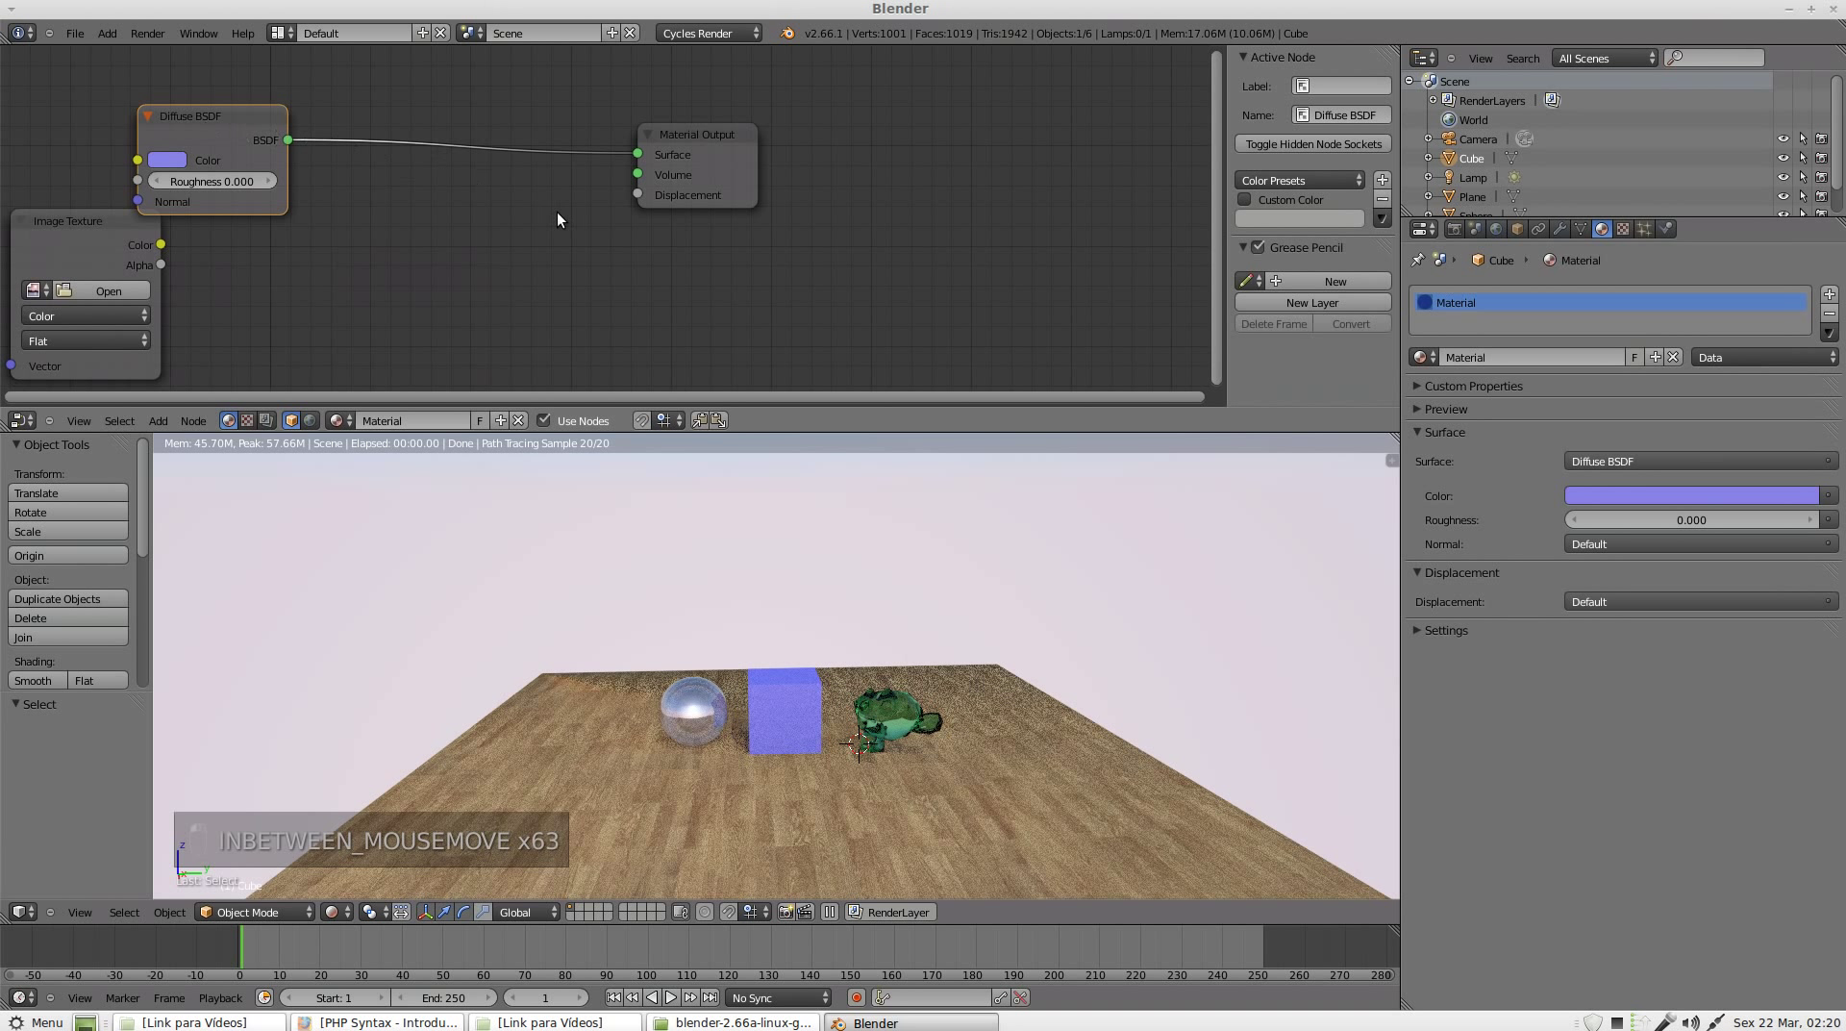
{"action": "left_click", "coordinate": [215, 124]}
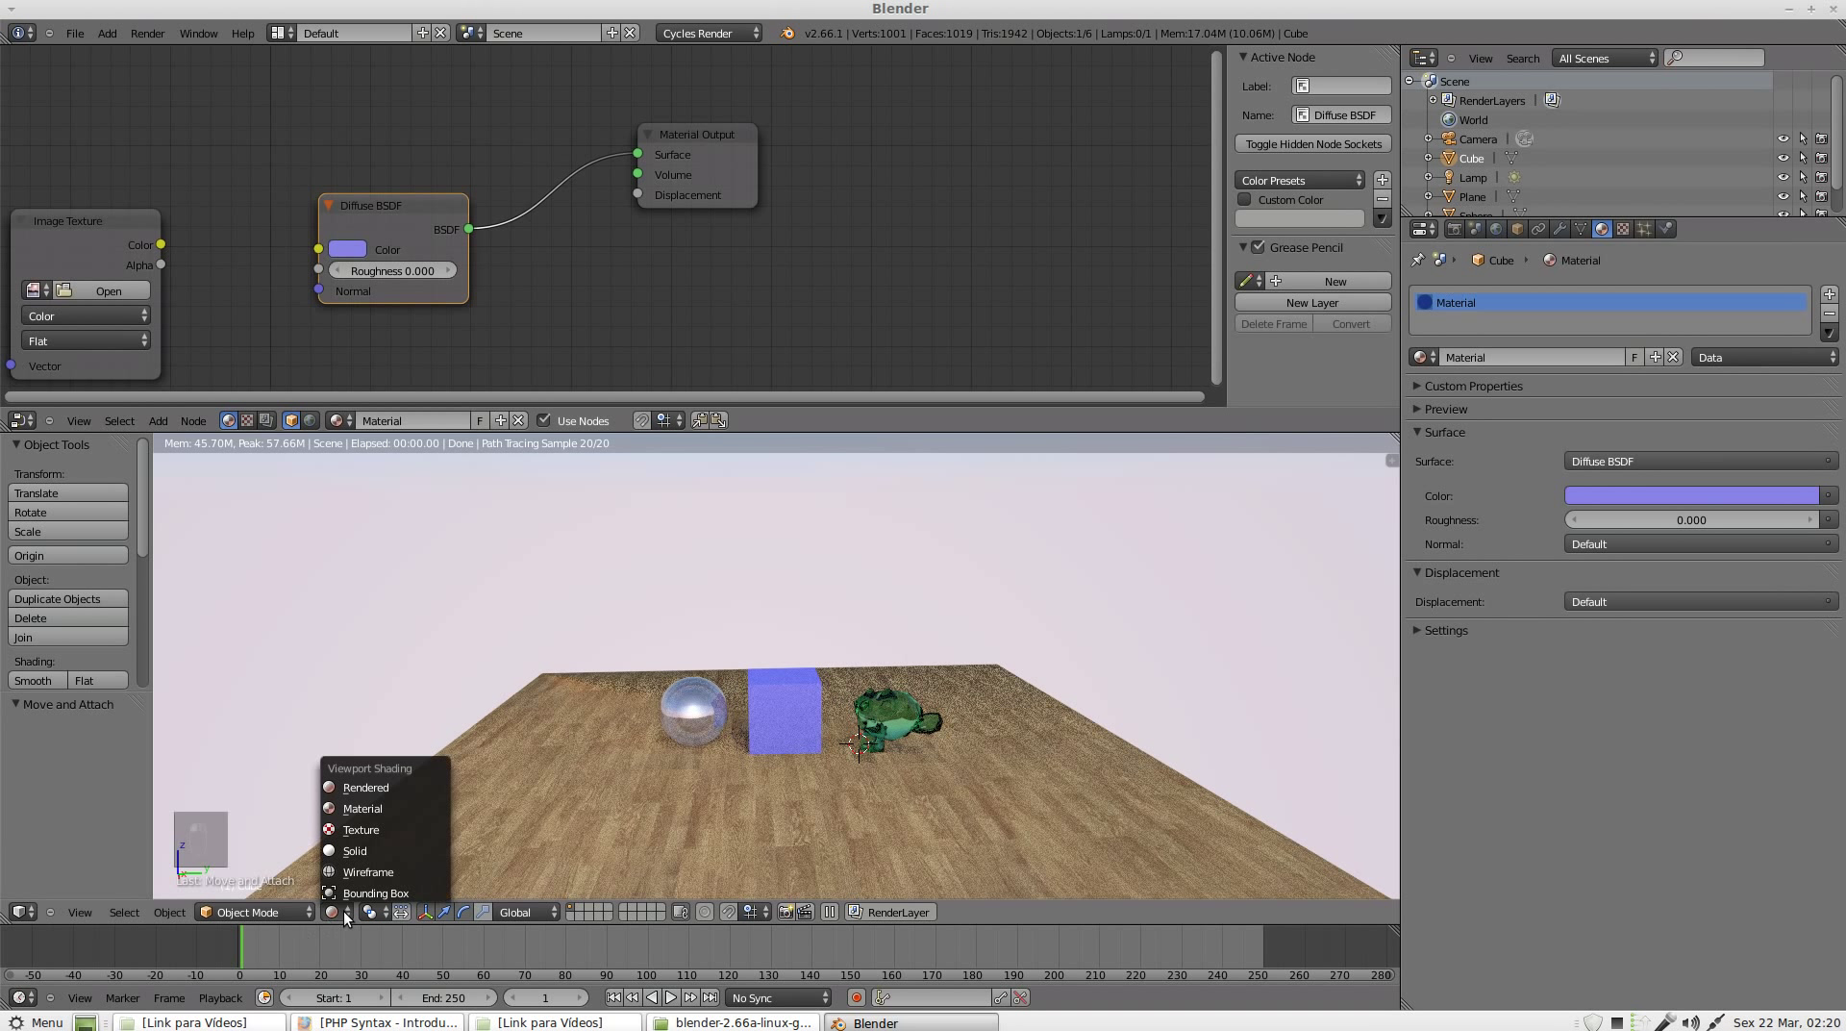
{"action": "left_click", "coordinate": [384, 853]}
{"action": "key", "text": "Tab"}
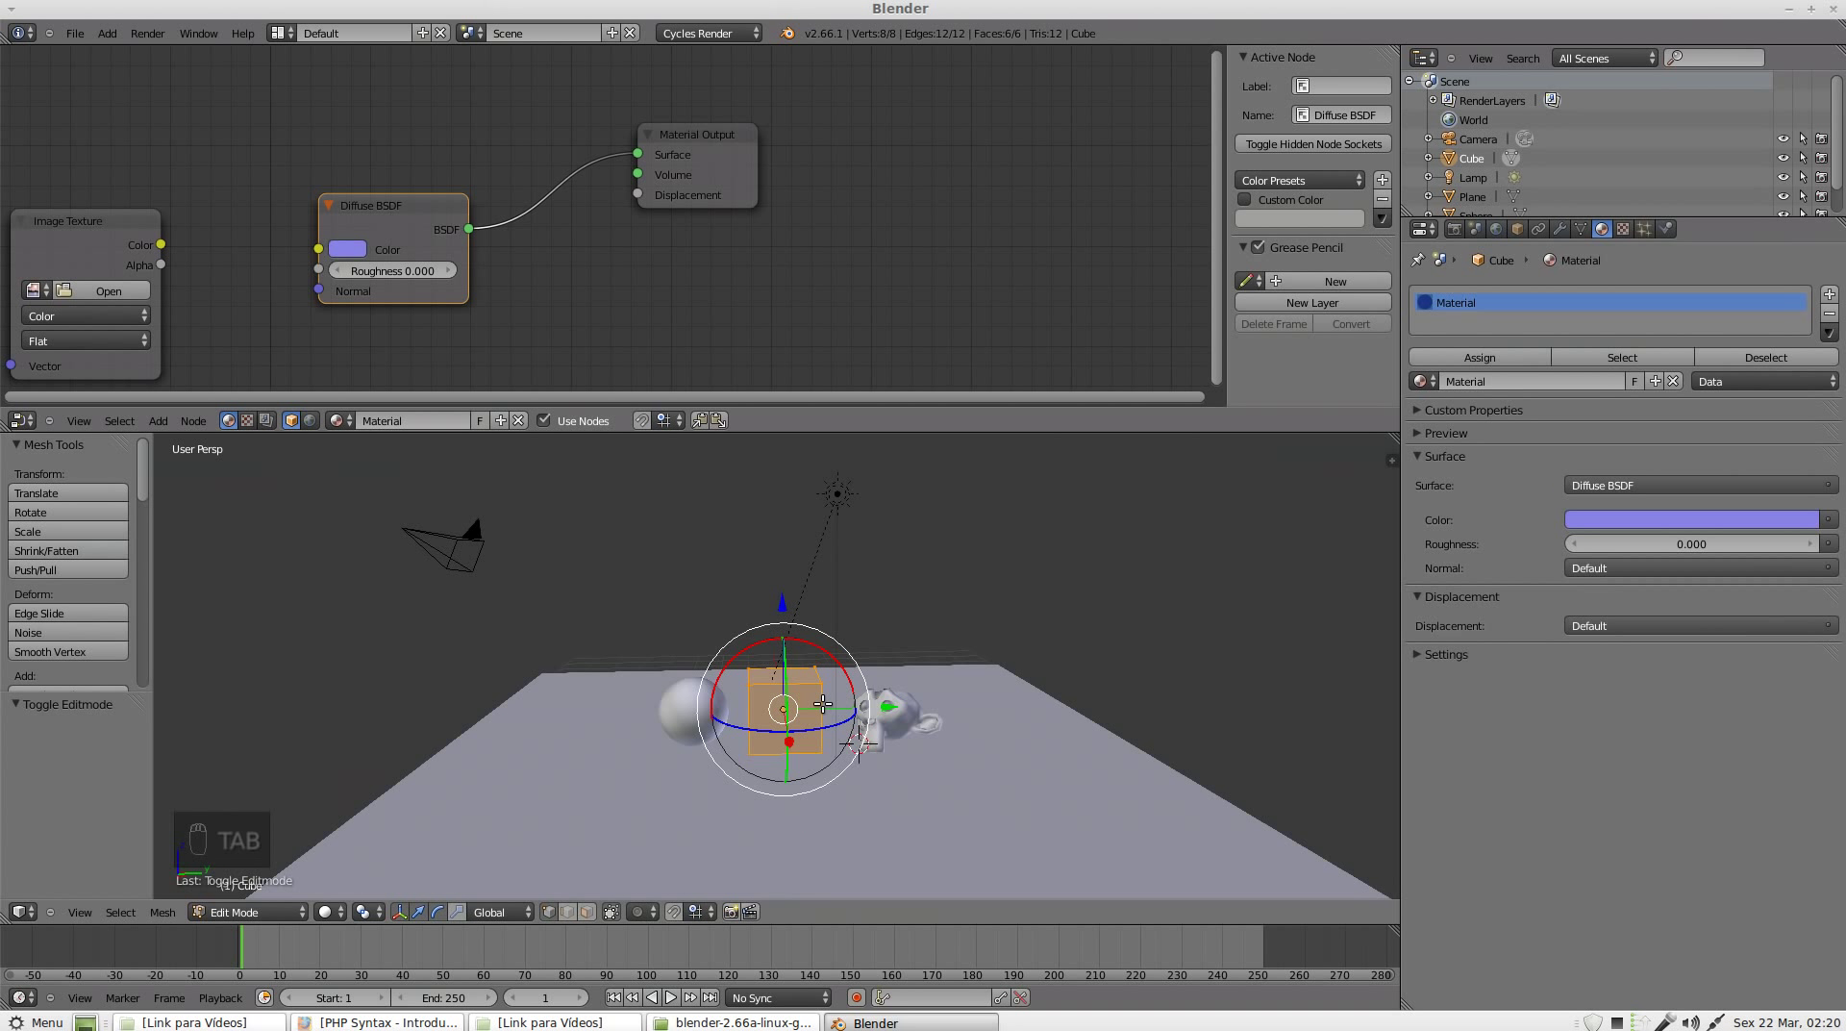
{"action": "key", "text": "u"}
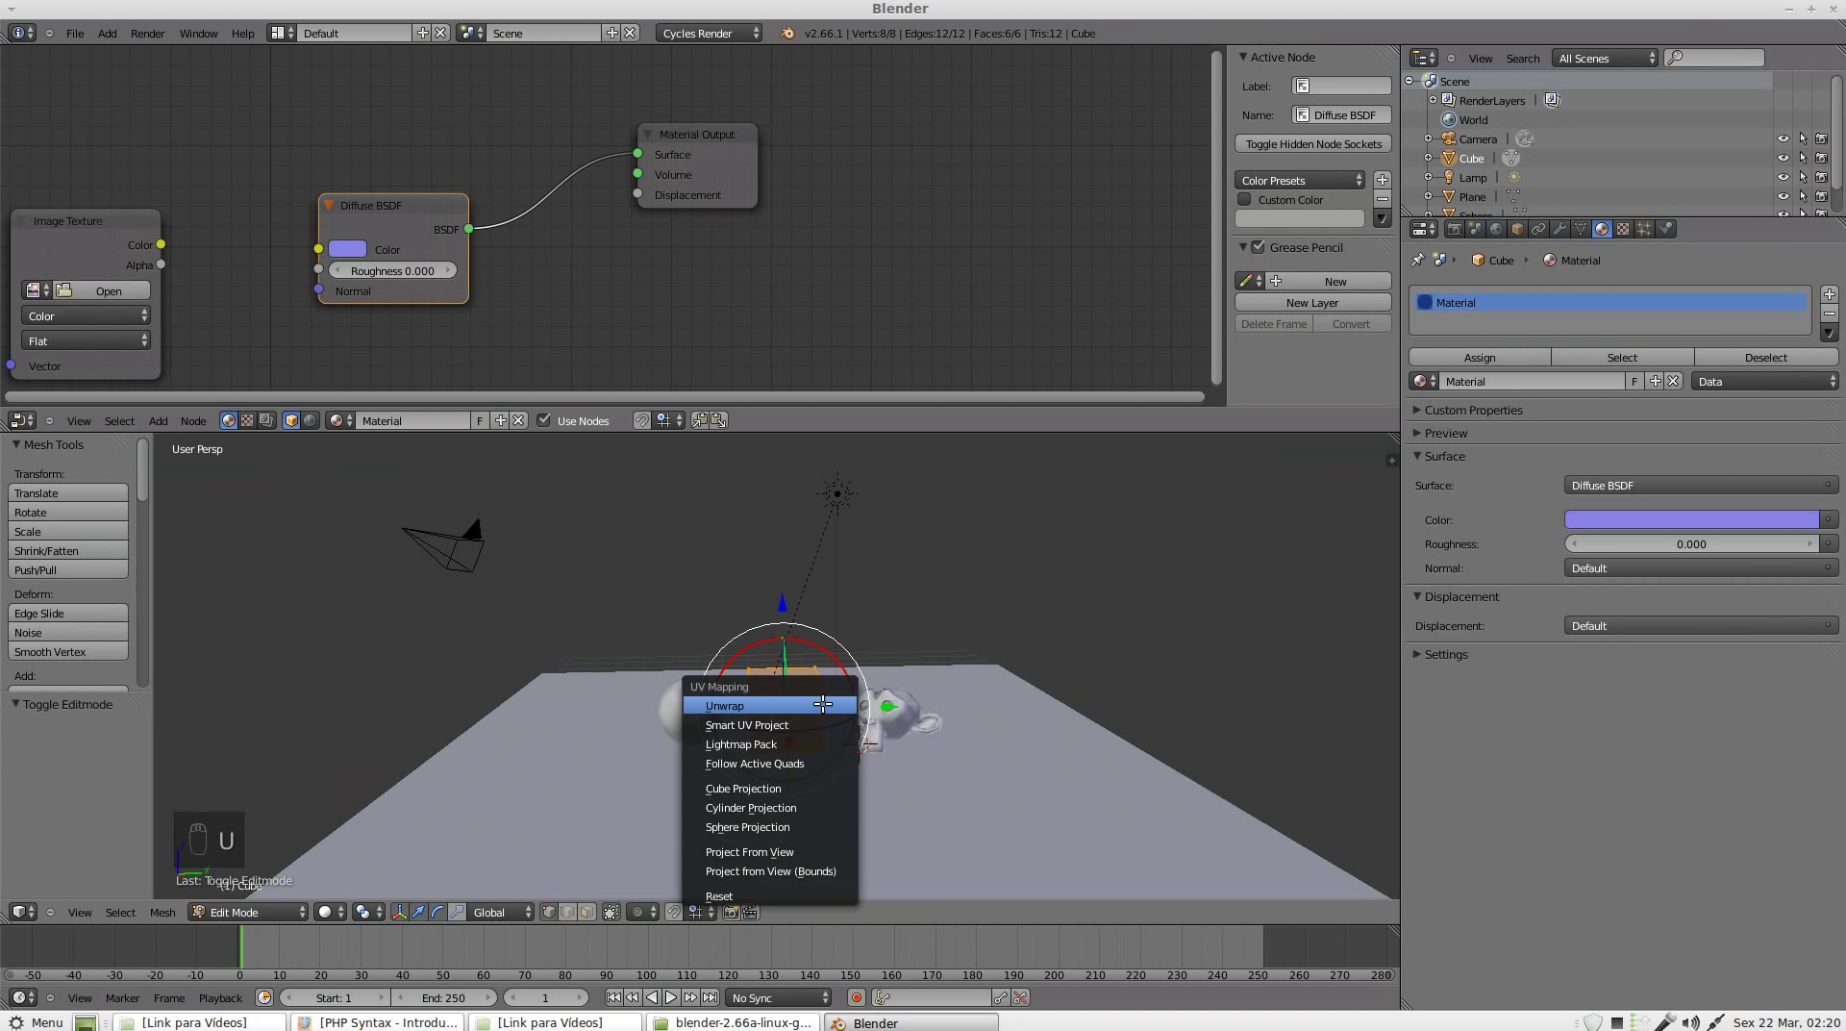
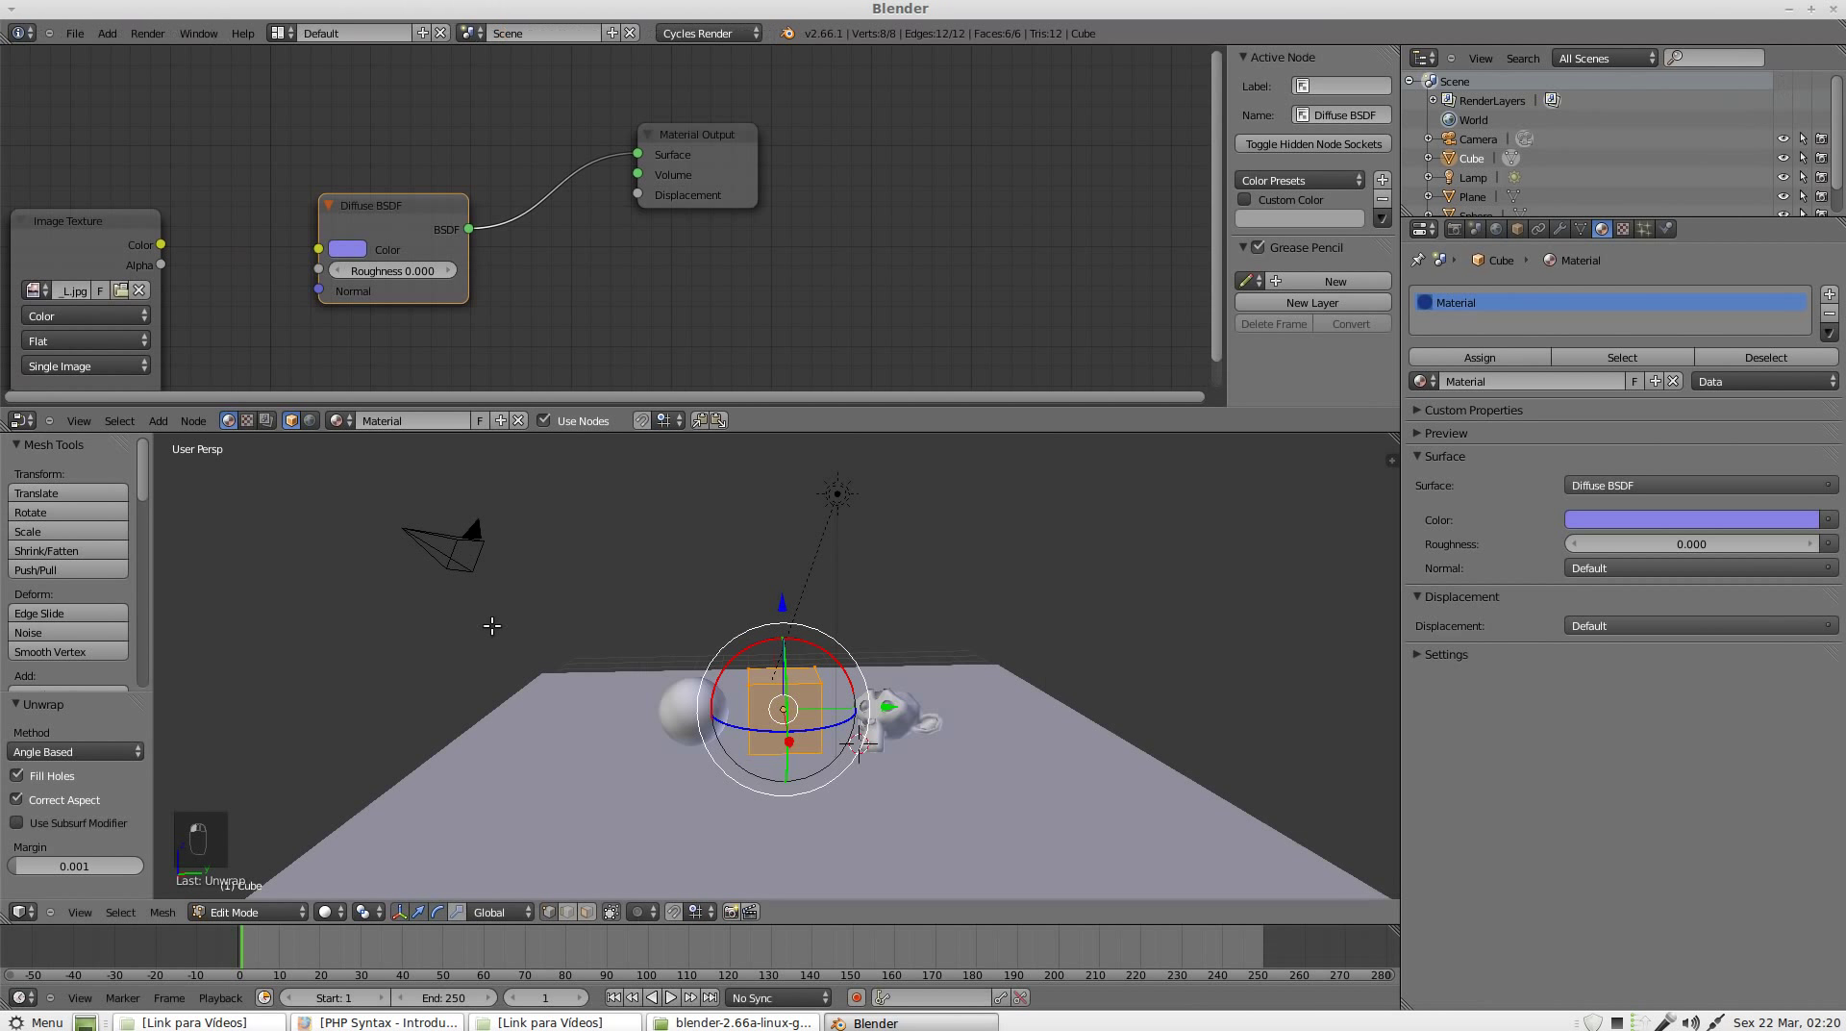
Step: Wire the Image Texture Color into the Diffuse BSDF and tidy the node tree layout
{"action": "left_click_drag", "start_coordinate": [165, 255], "coordinate": [399, 316]}
{"action": "left_click_drag", "start_coordinate": [136, 233], "coordinate": [595, 910]}
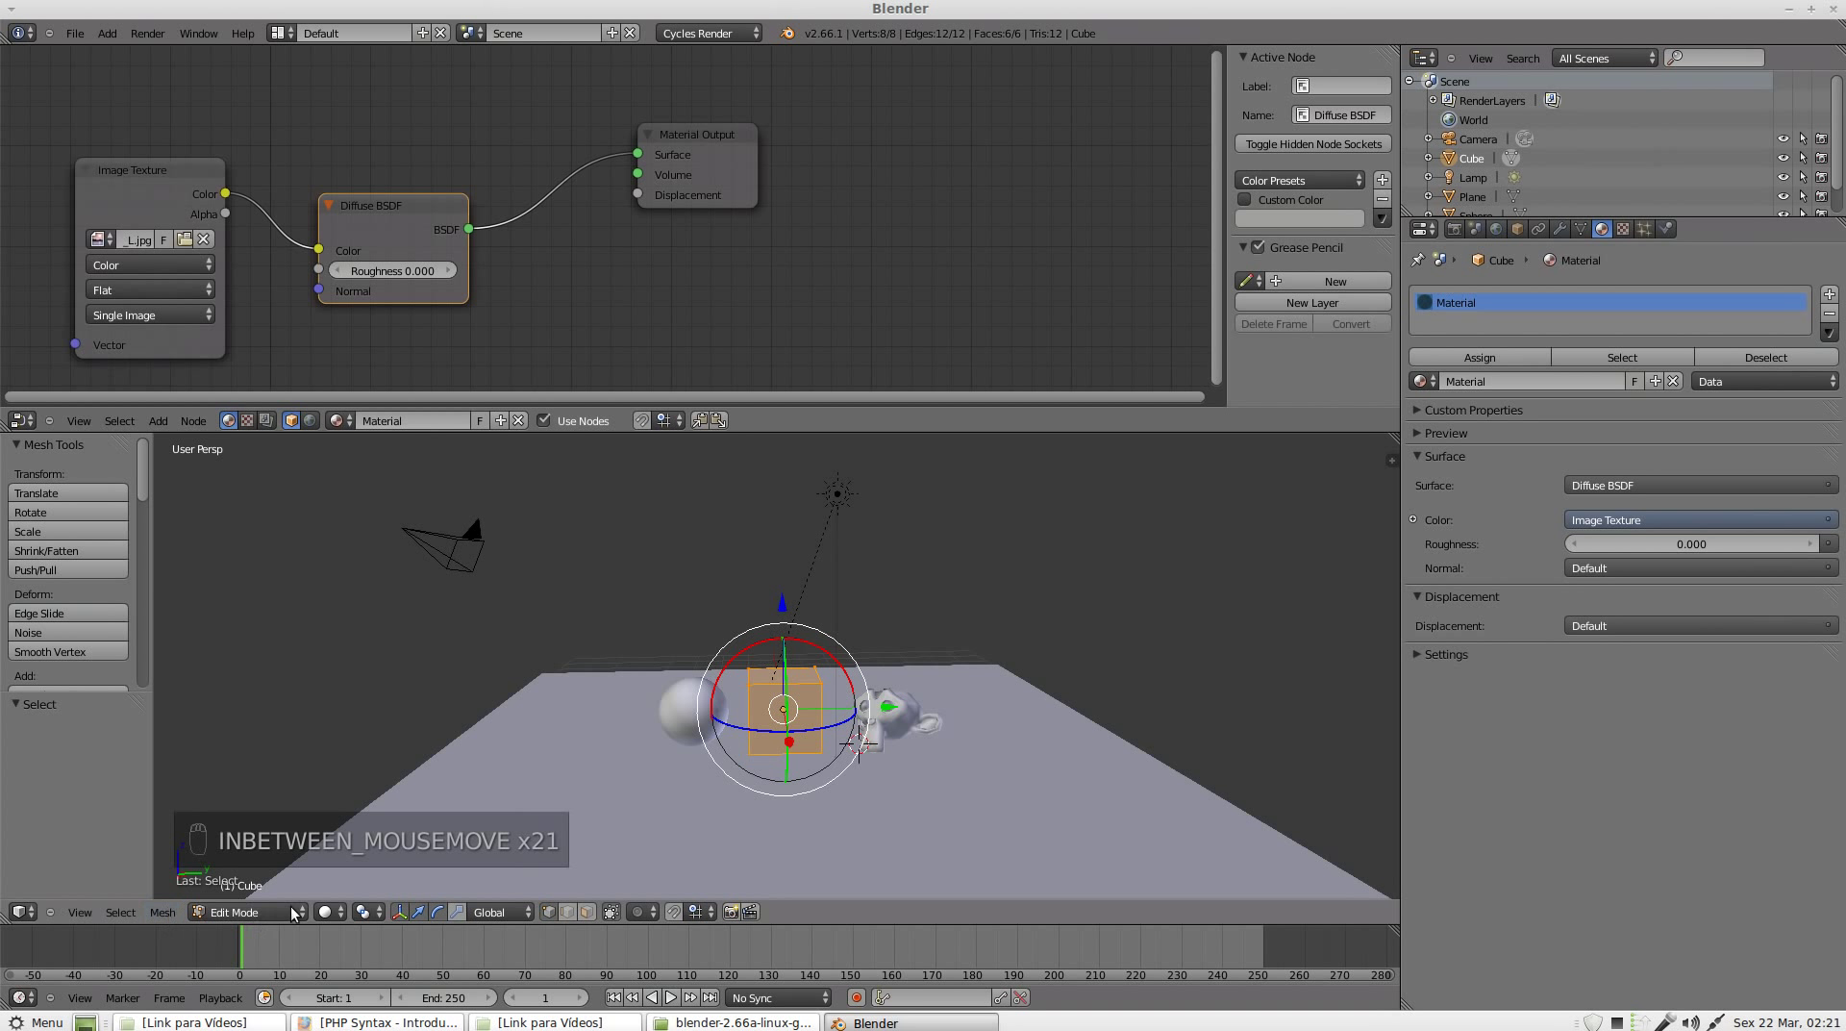
{"action": "left_click_drag", "start_coordinate": [351, 920], "coordinate": [421, 790]}
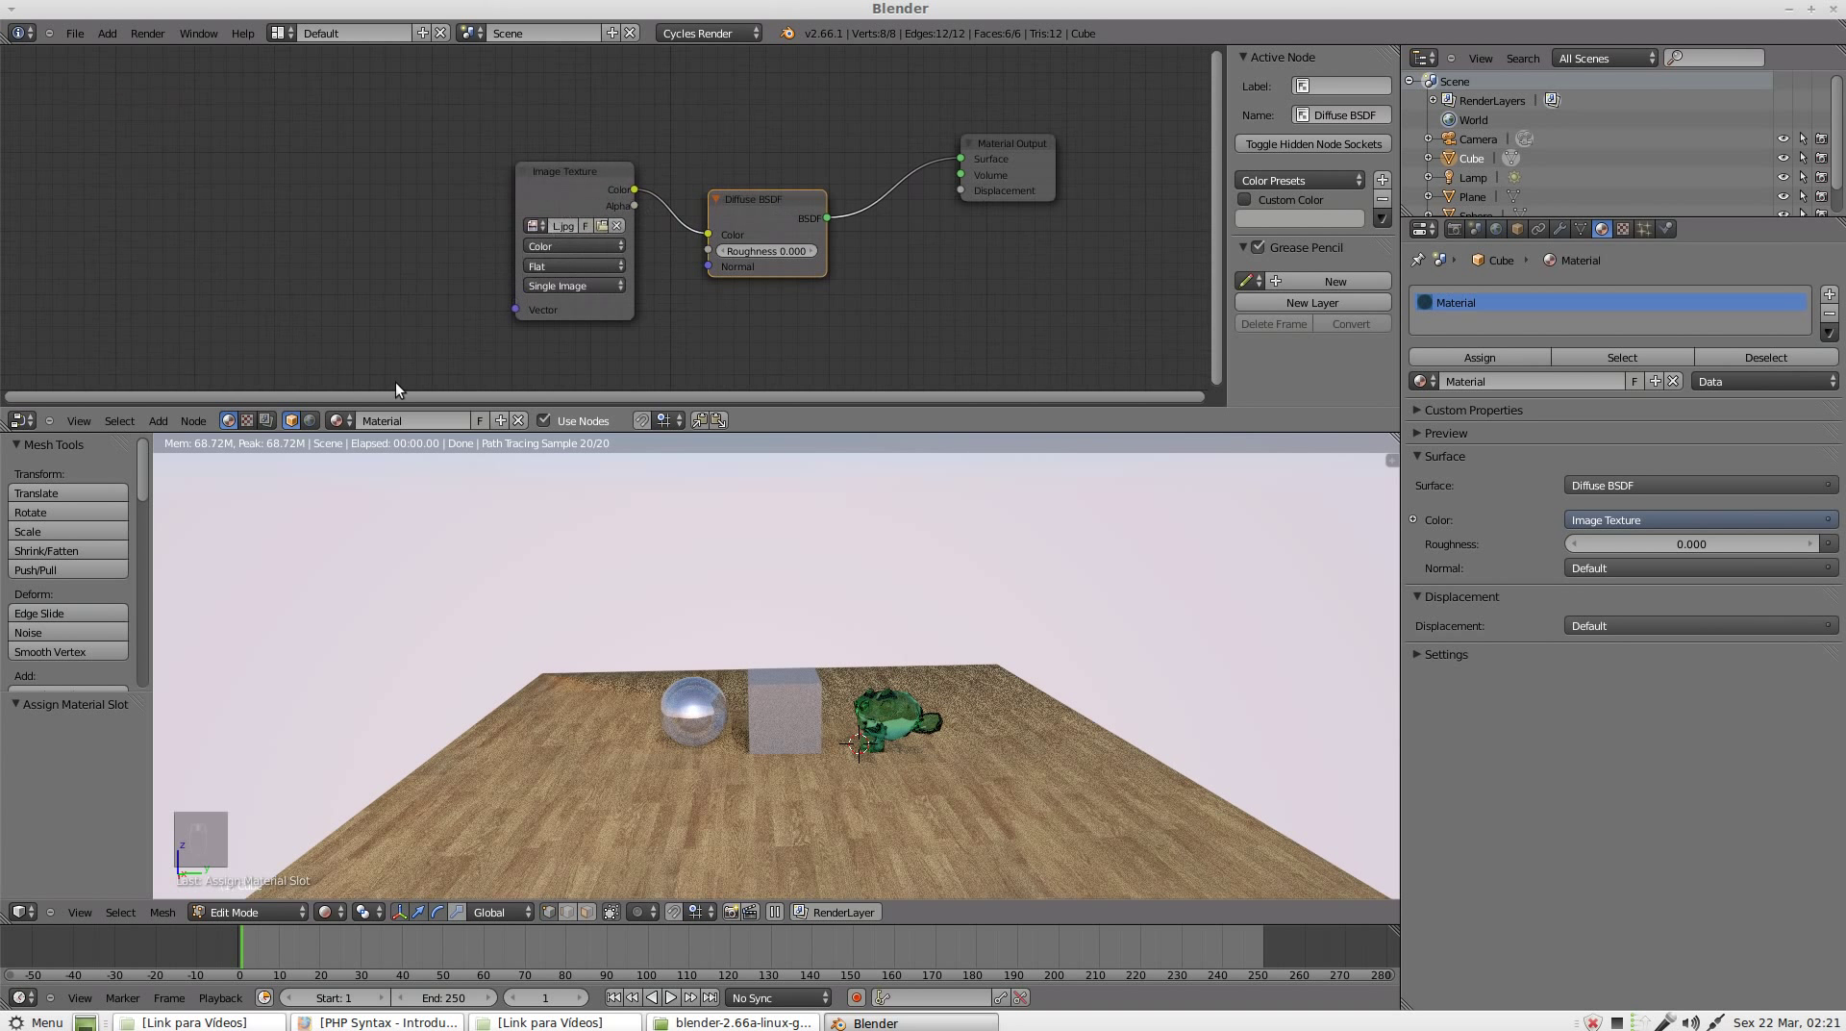
Step: Trial-add a Mapping node from the Vector list, delete it, and reopen the add-node menu
{"action": "key", "text": "shift+a"}
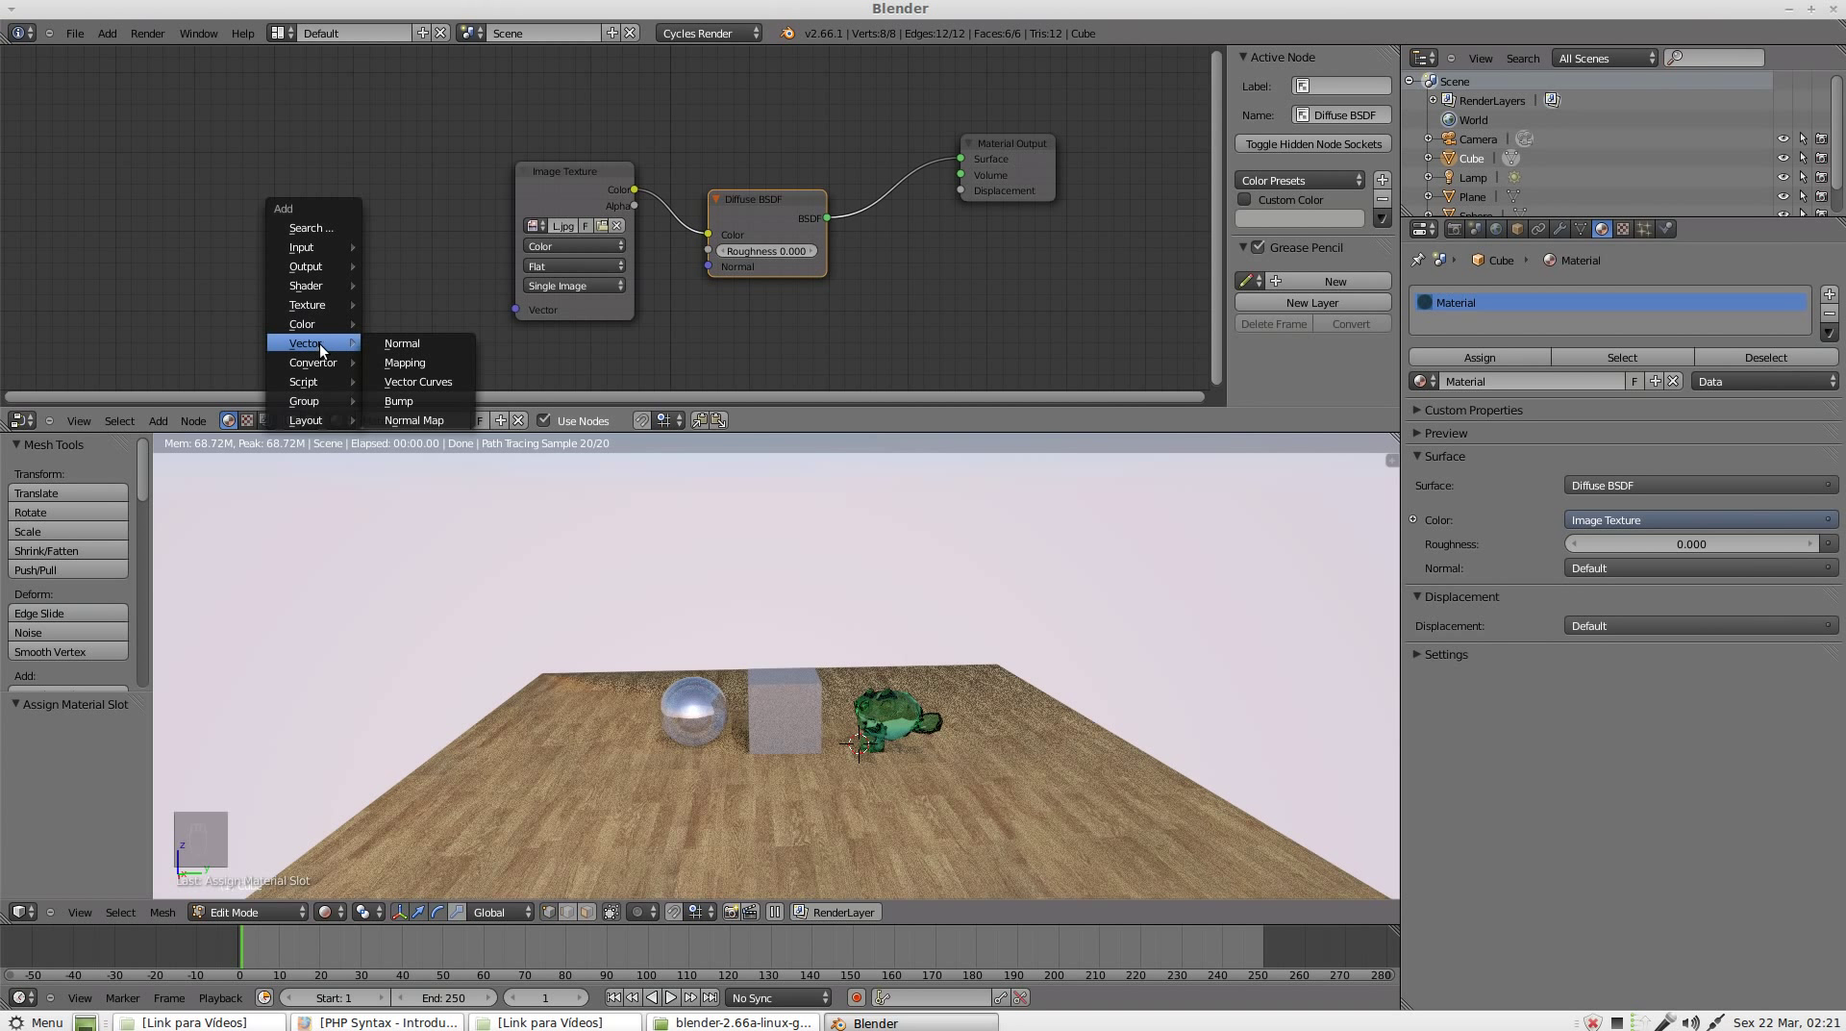
{"action": "left_click", "coordinate": [421, 271]}
{"action": "key", "text": "Delete"}
{"action": "key", "text": "shift+a"}
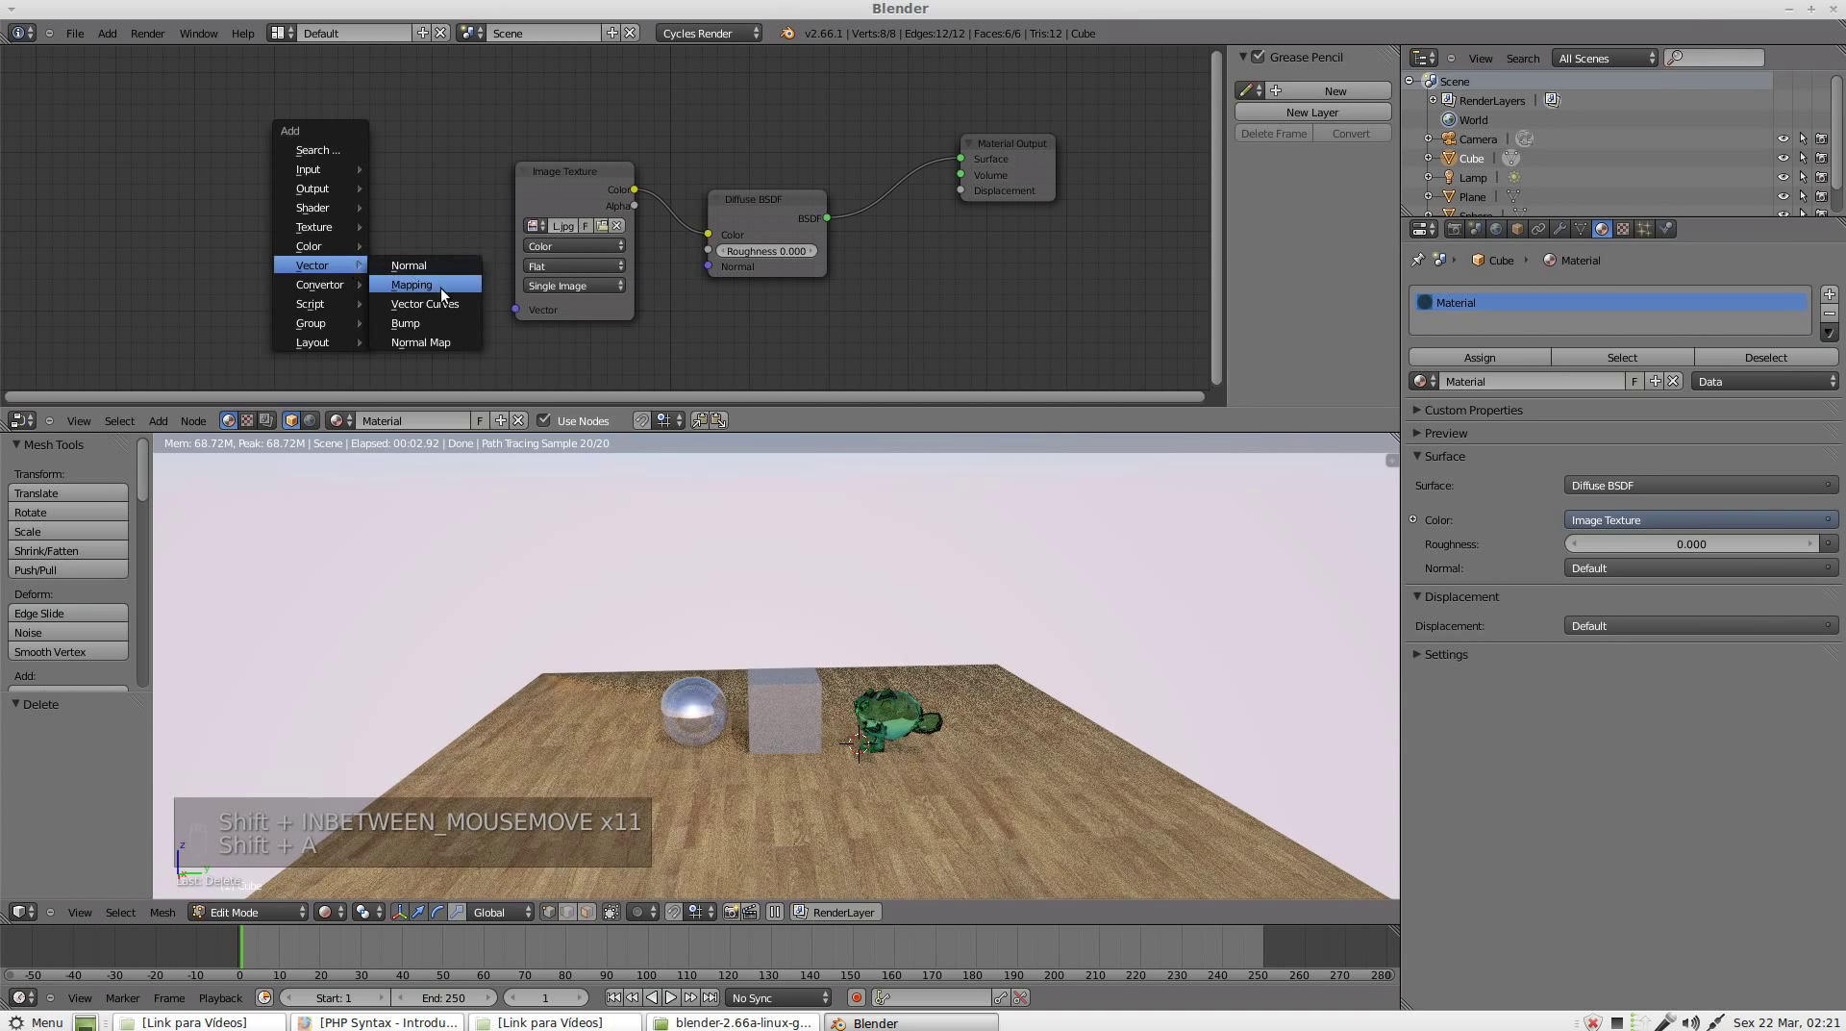
{"action": "middle_click", "coordinate": [347, 210]}
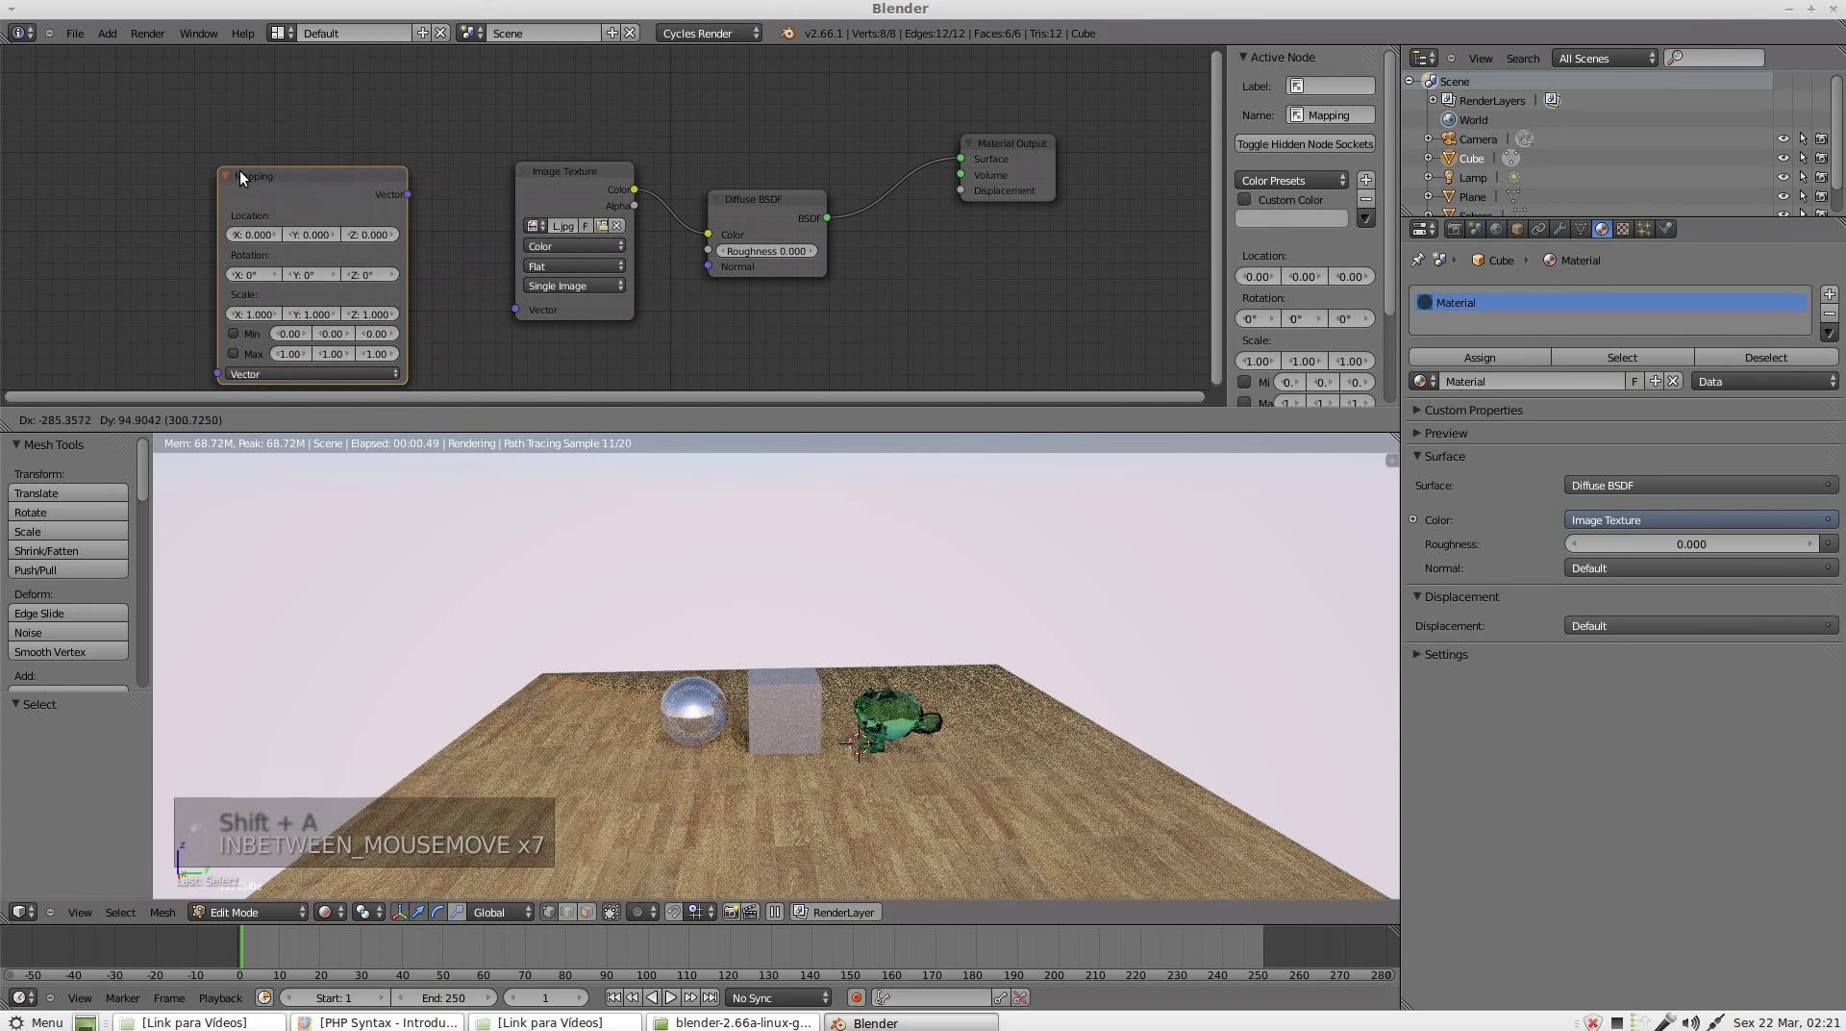
{"action": "key", "text": "Delete"}
{"action": "key", "text": "shift+a"}
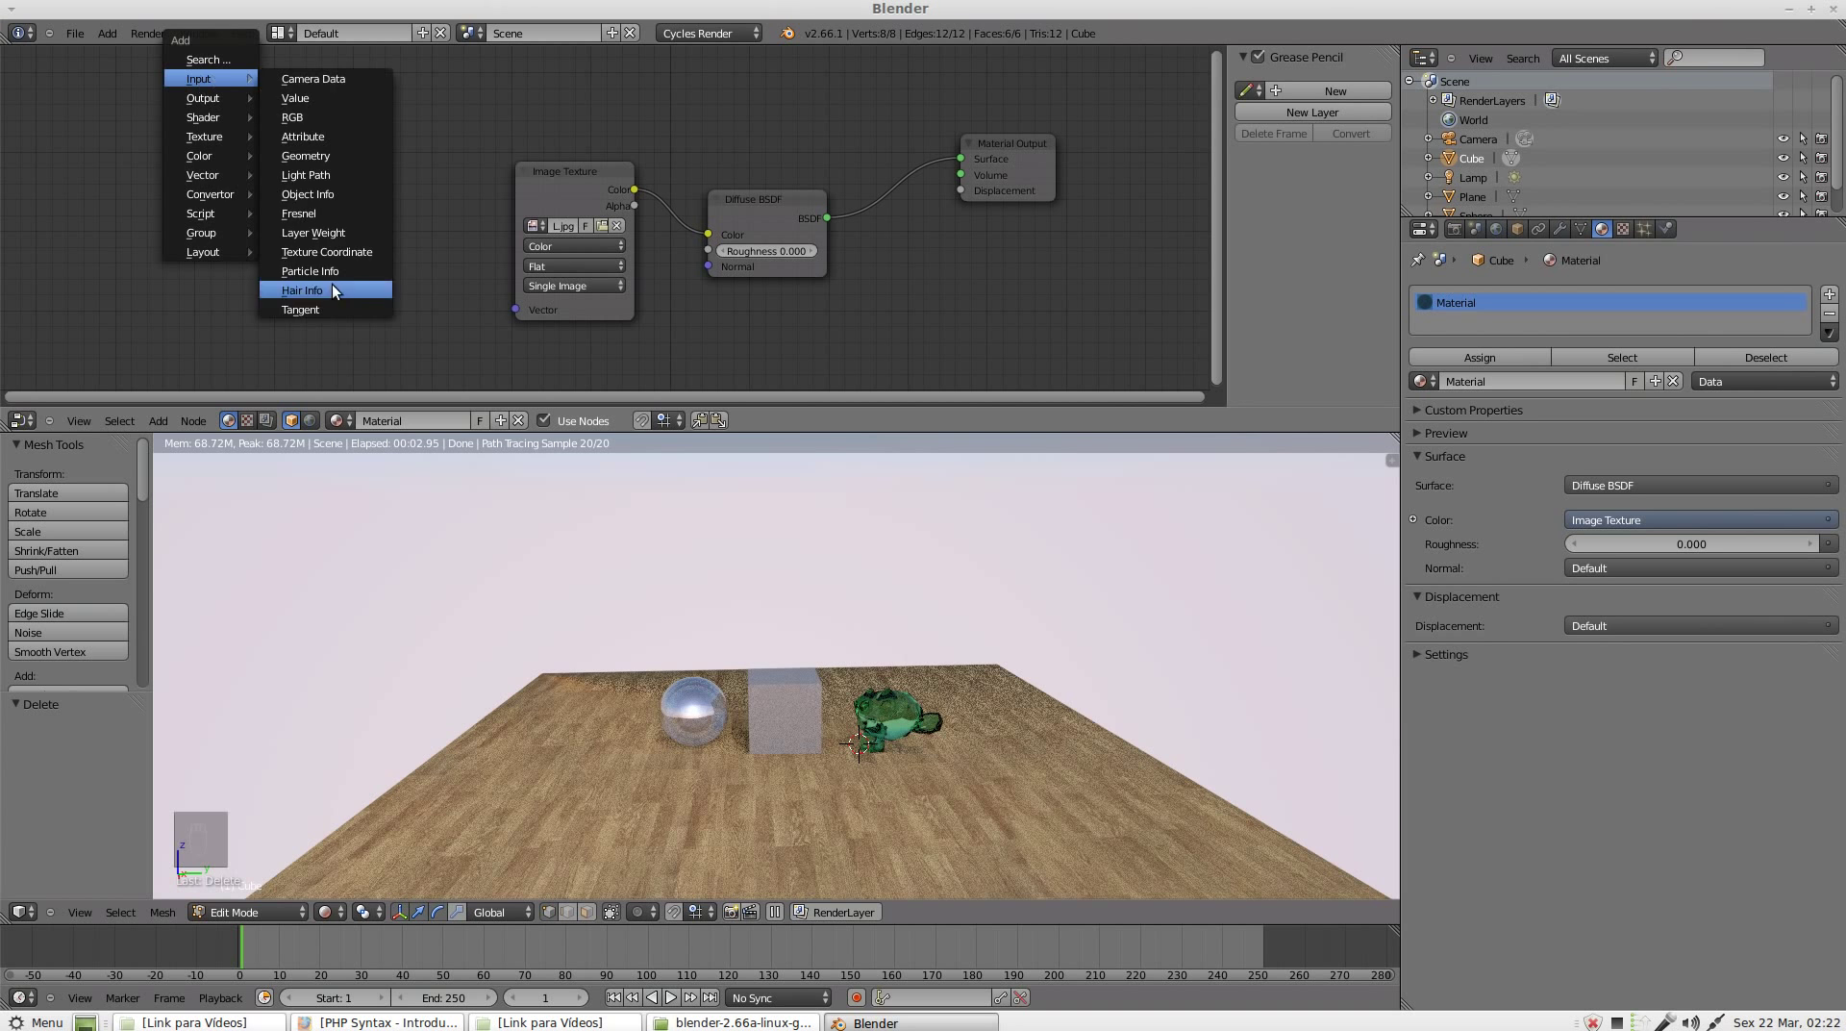
Step: Link the Texture Coordinate output into the Image Texture's Vector input and return to Object Mode
{"action": "left_click_drag", "start_coordinate": [391, 220], "coordinate": [372, 214]}
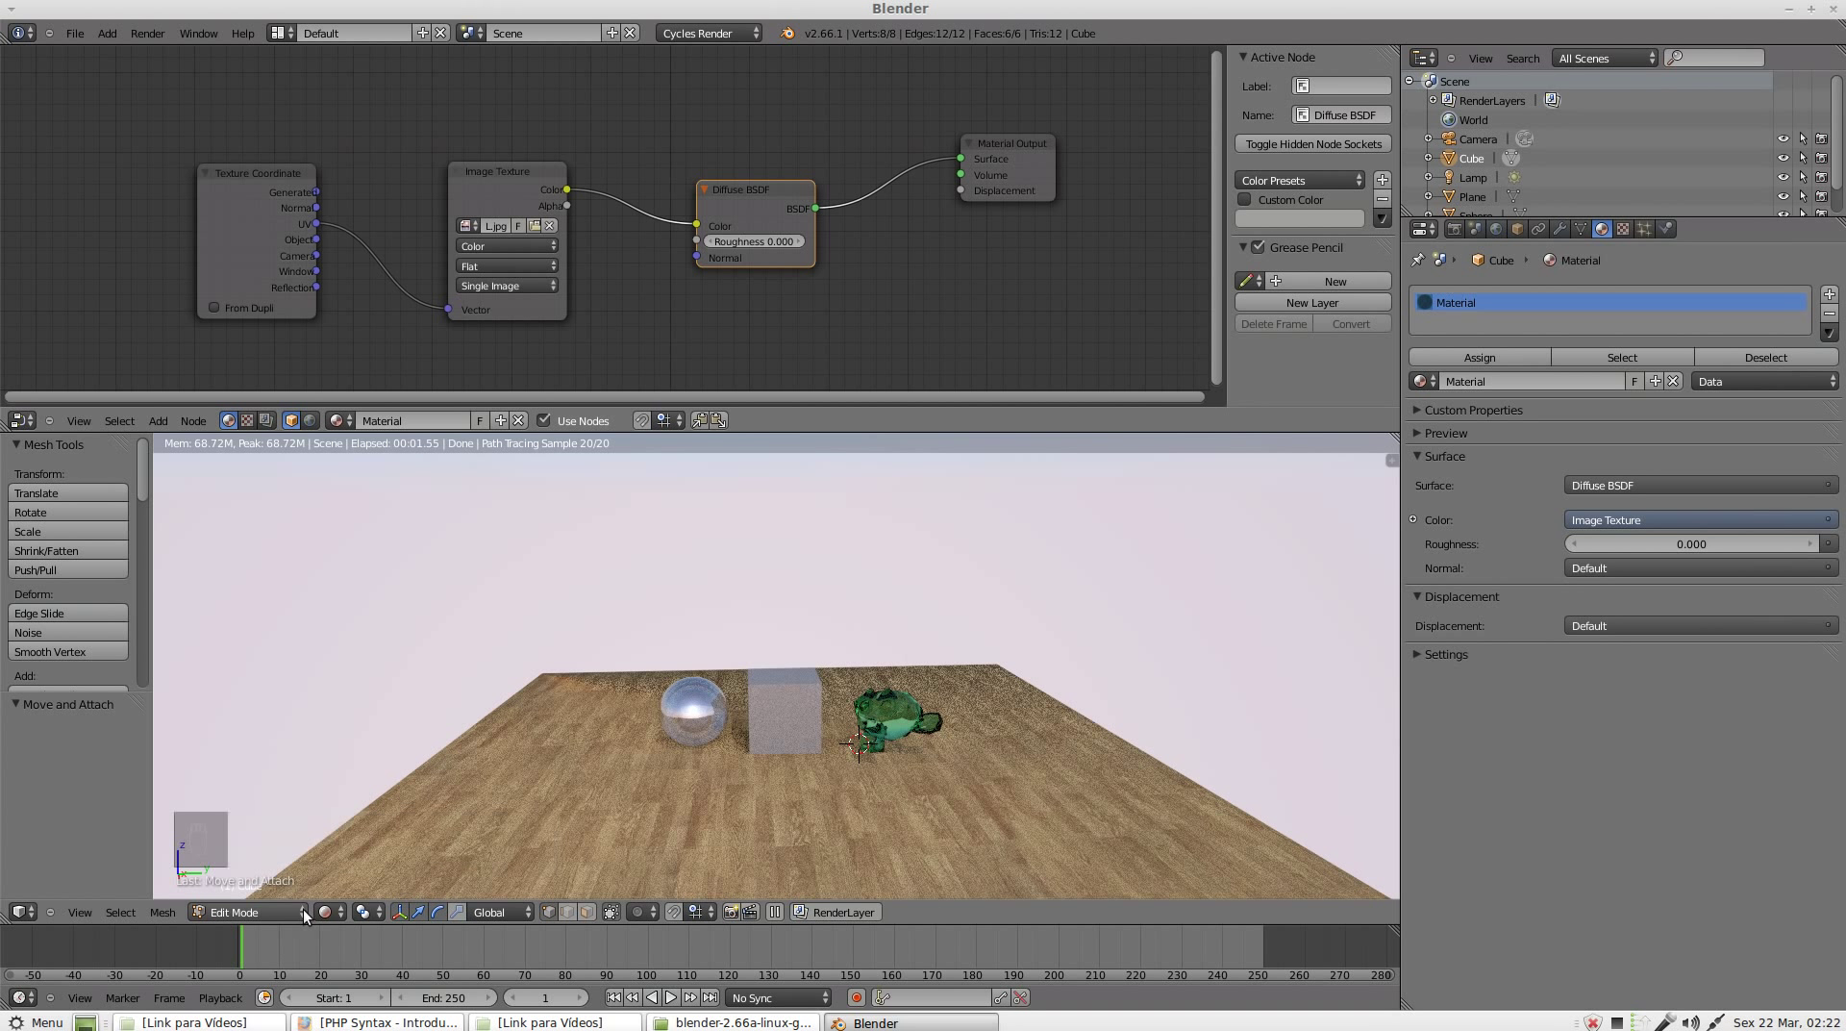
{"action": "key", "text": "Tab"}
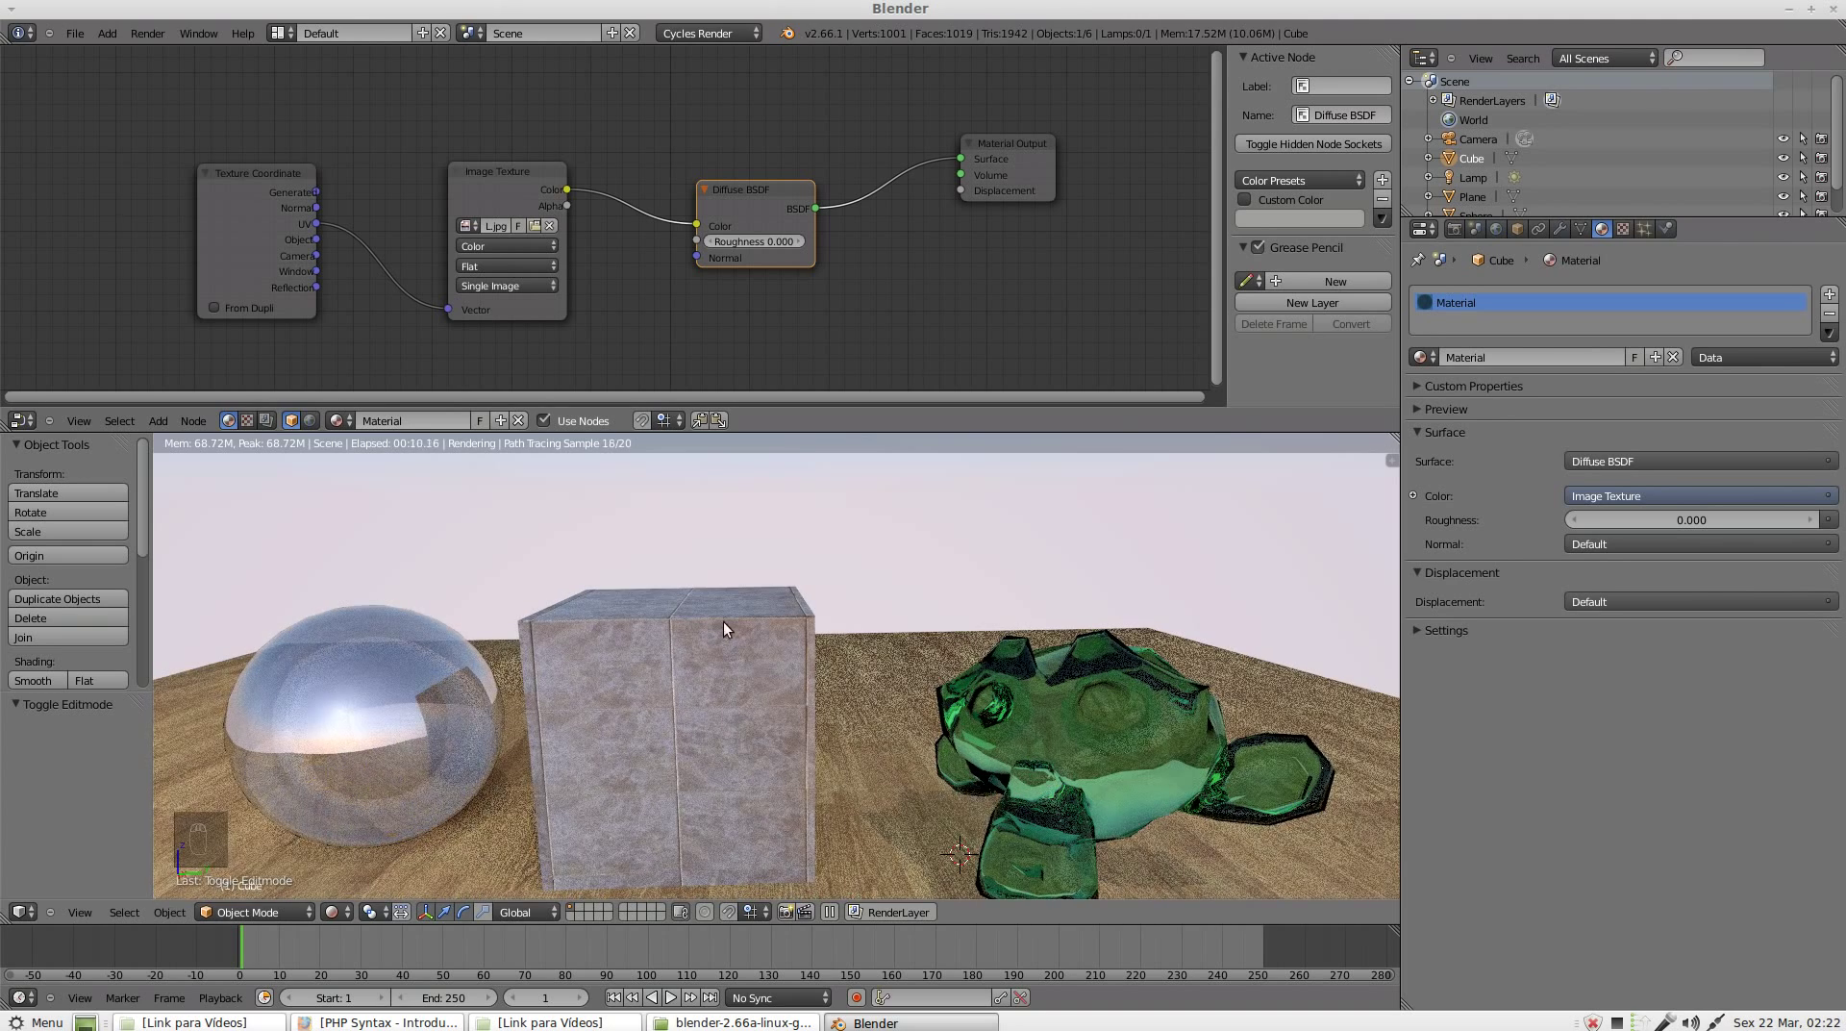
Step: Drop a Mapping node onto the Texture Coordinate–Image Texture link with Scale X and Y 2
{"action": "key", "text": "shift+a"}
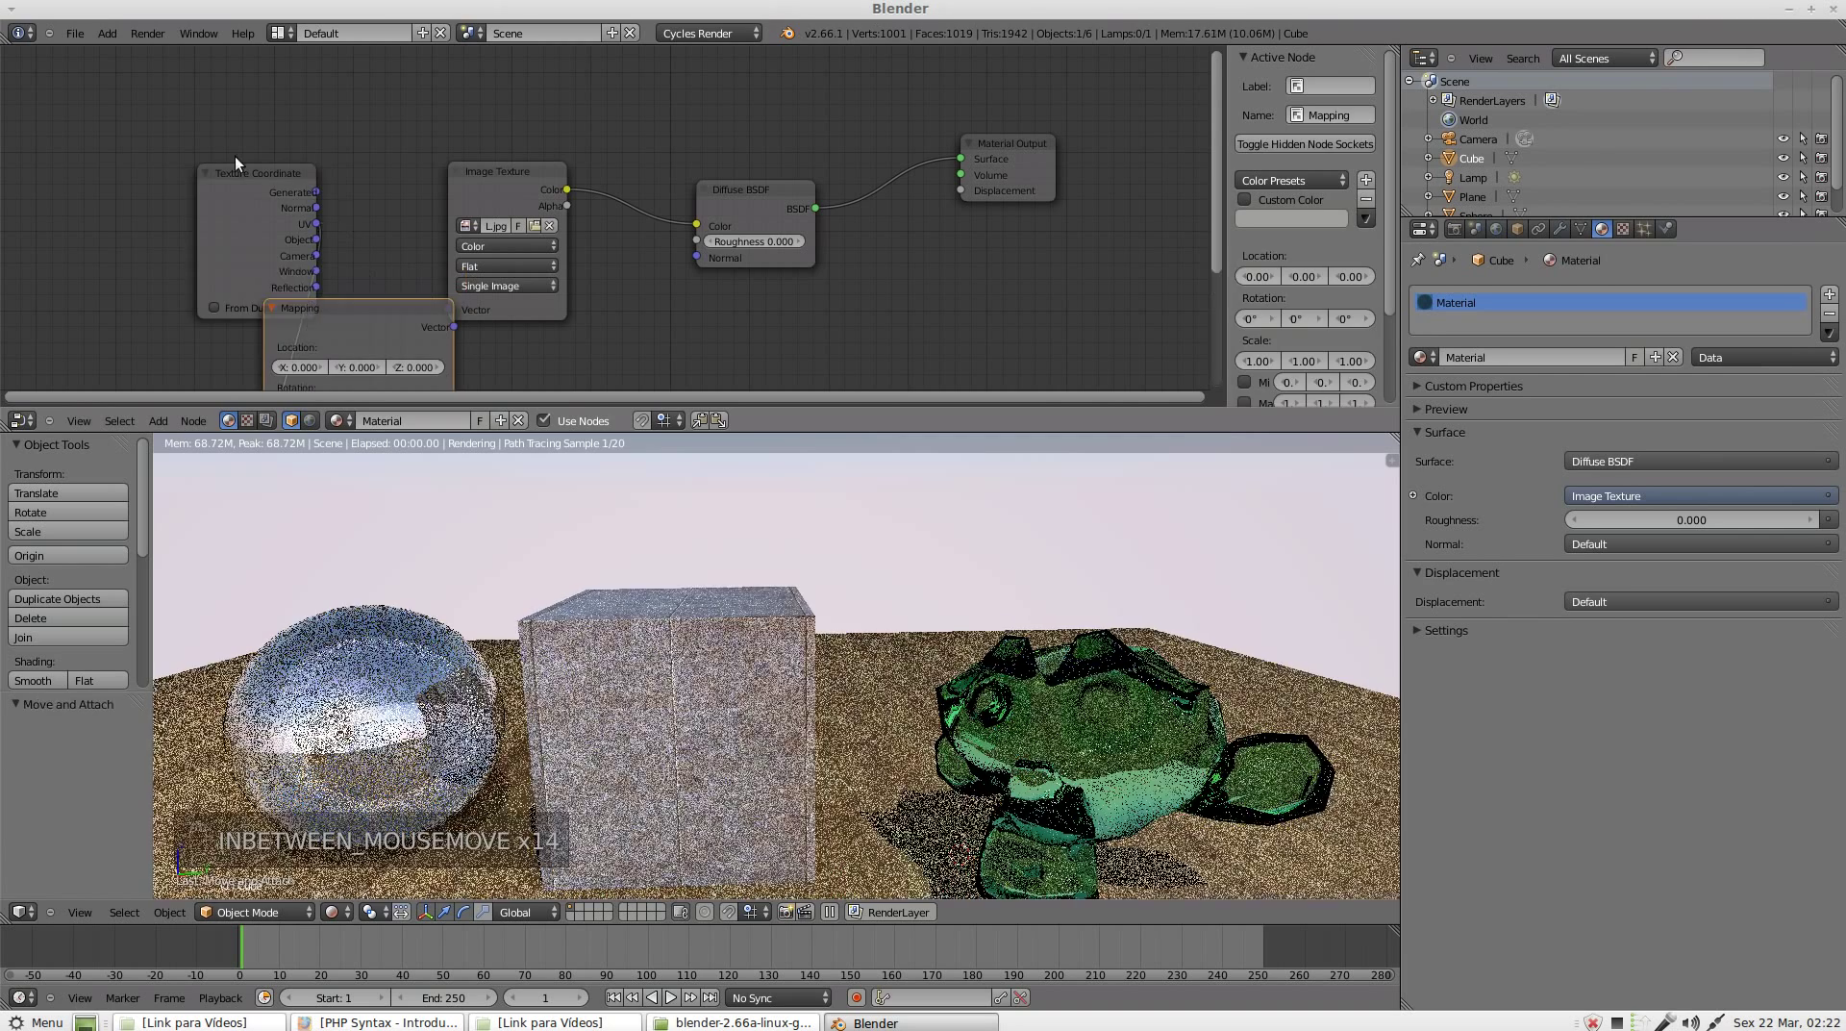
{"action": "left_click", "coordinate": [319, 102]}
{"action": "middle_click", "coordinate": [324, 266]}
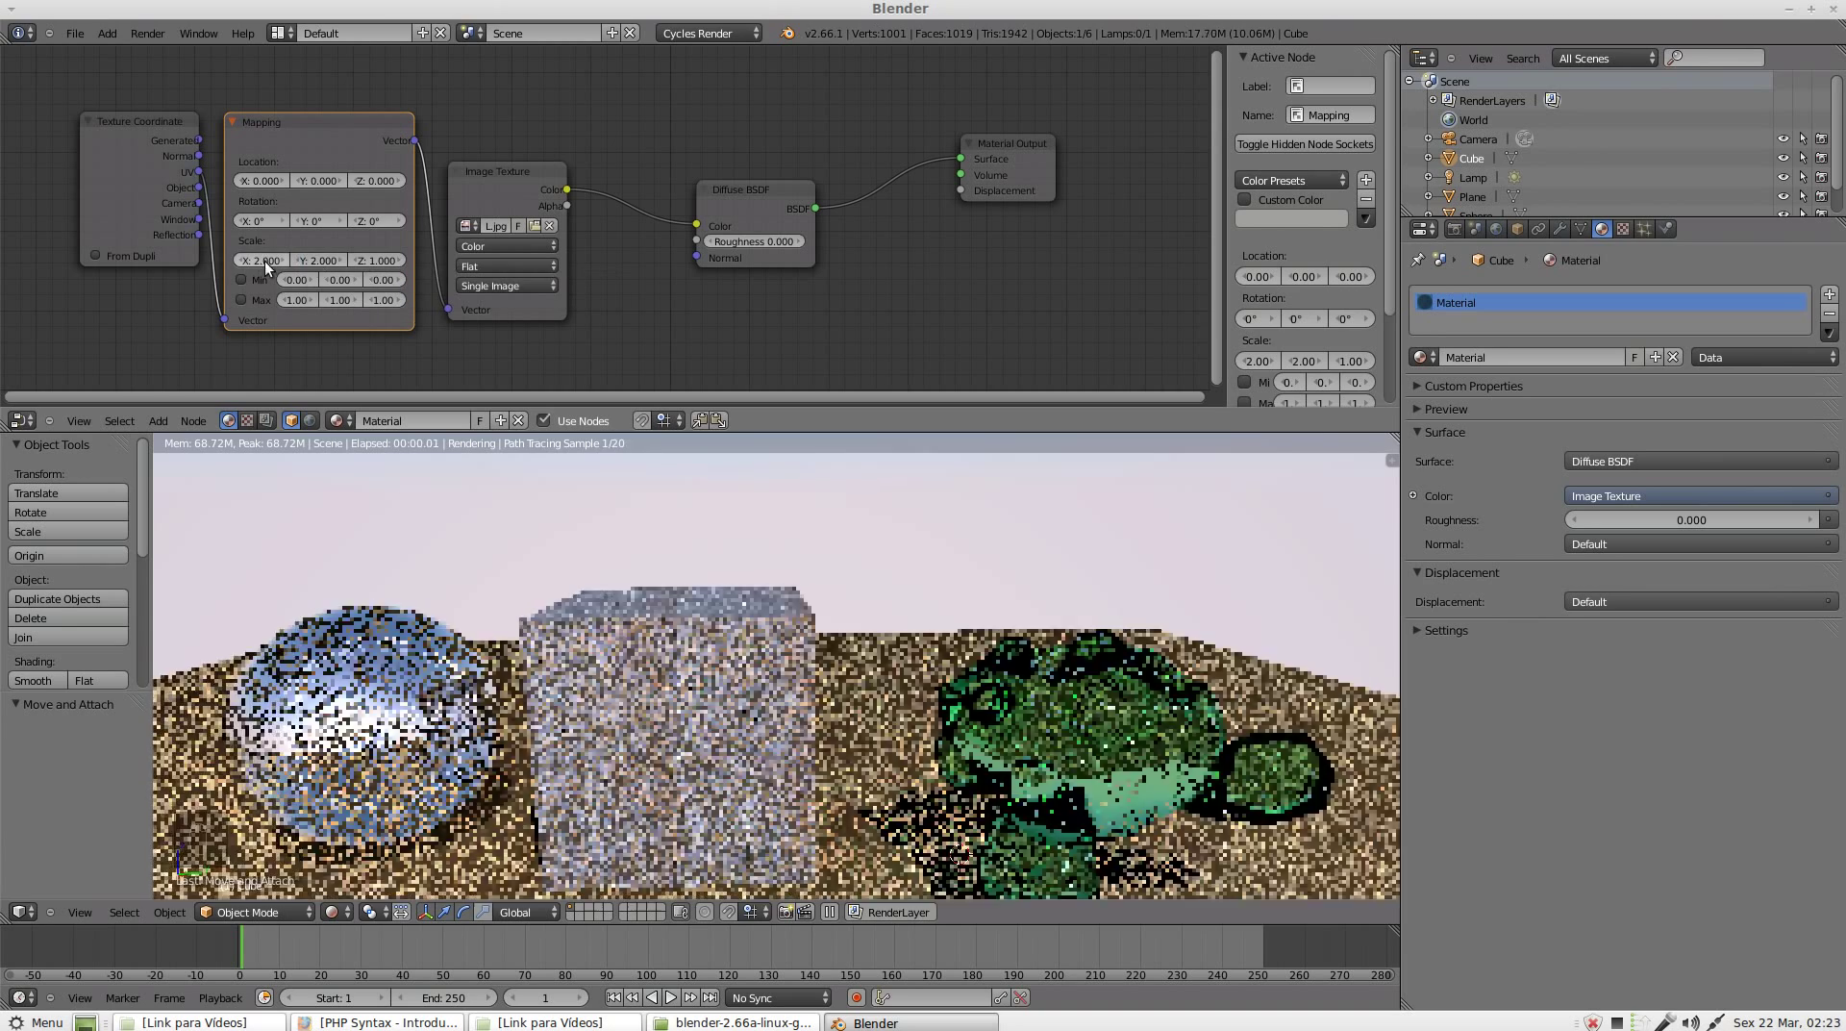